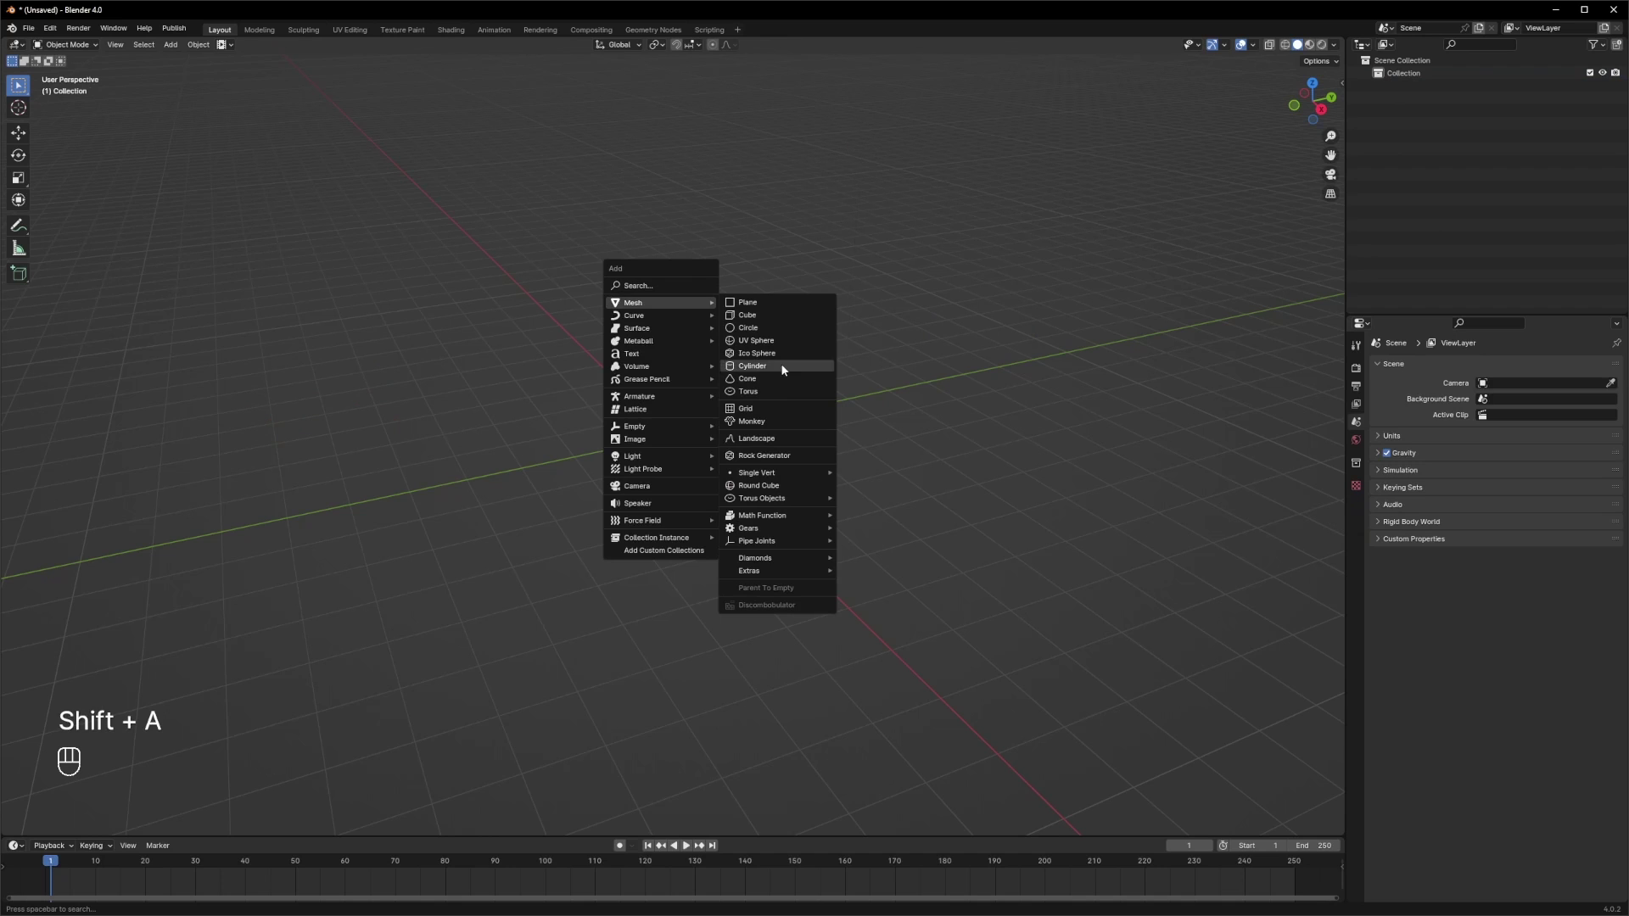
# - Enter Edit Mode and rotate the cylinder 90° about the X axis so it lies flat
pyautogui.press('Tab')
pyautogui.press('r')
pyautogui.press('x')
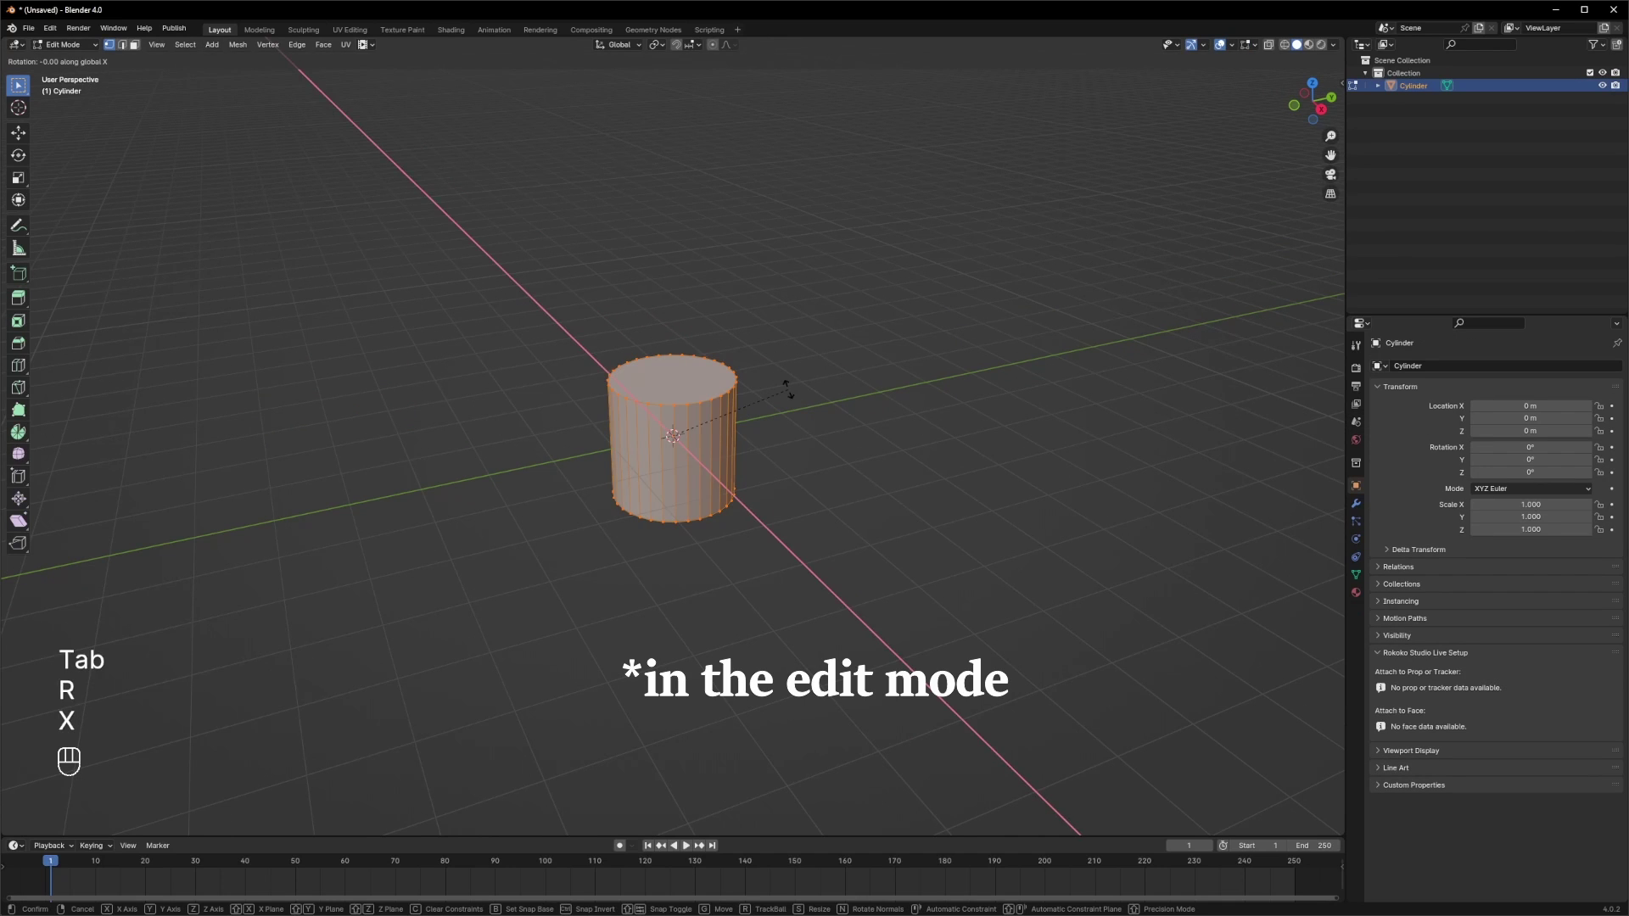
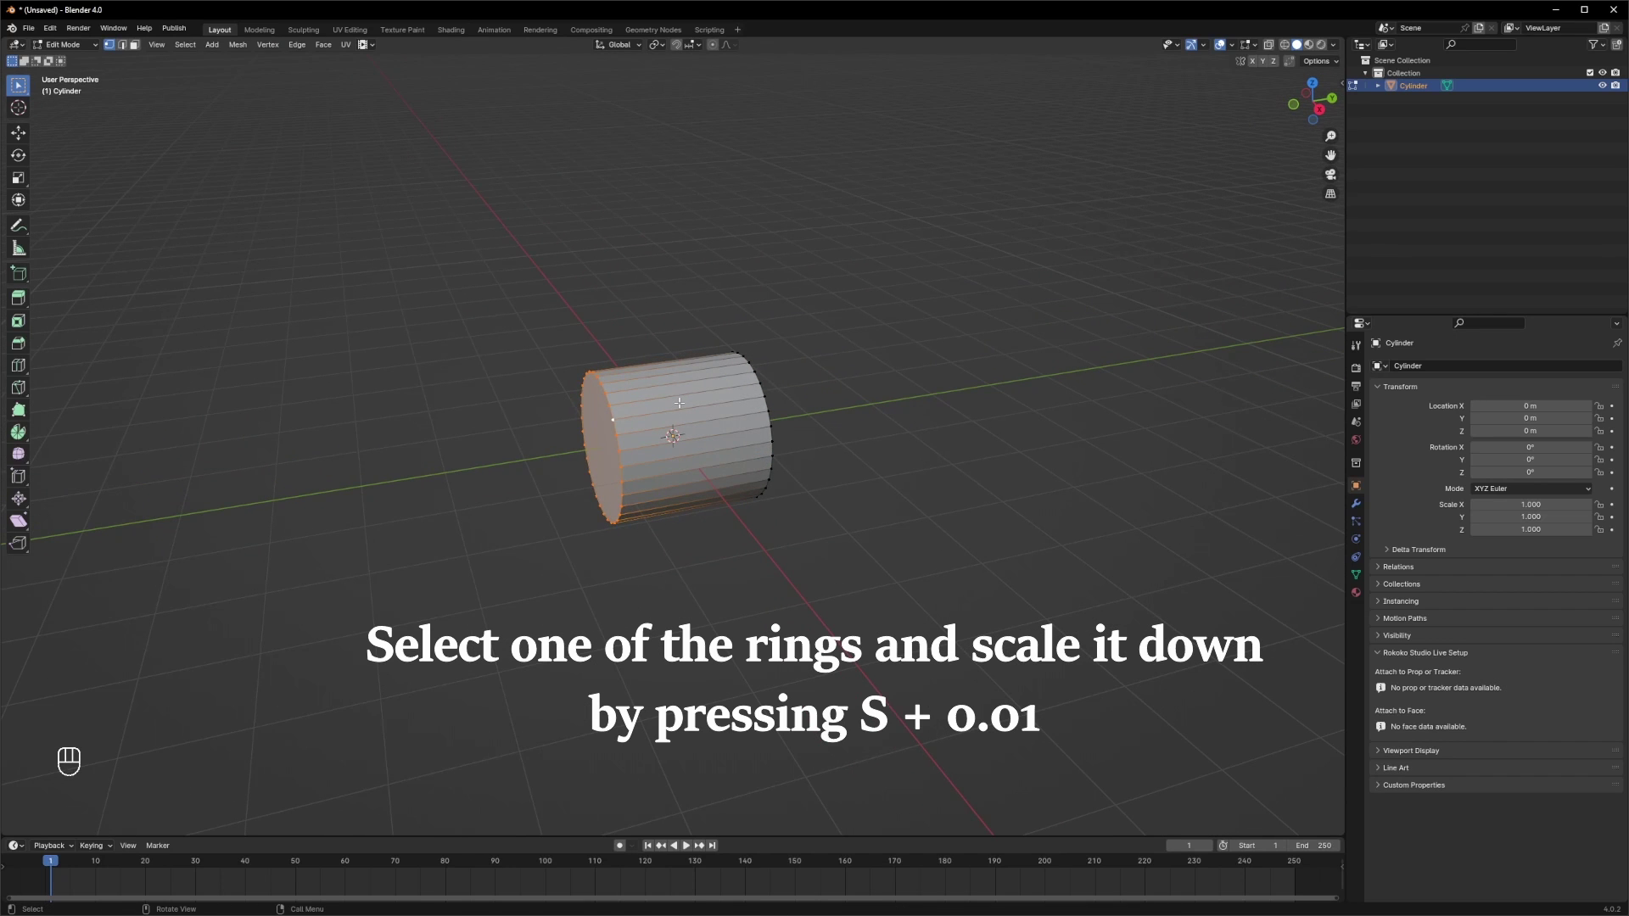
# - Scale one end ring to 0.01 into a pointed cone and add loop cuts along its length
pyautogui.press('s')
pyautogui.press('0')
pyautogui.press('.')
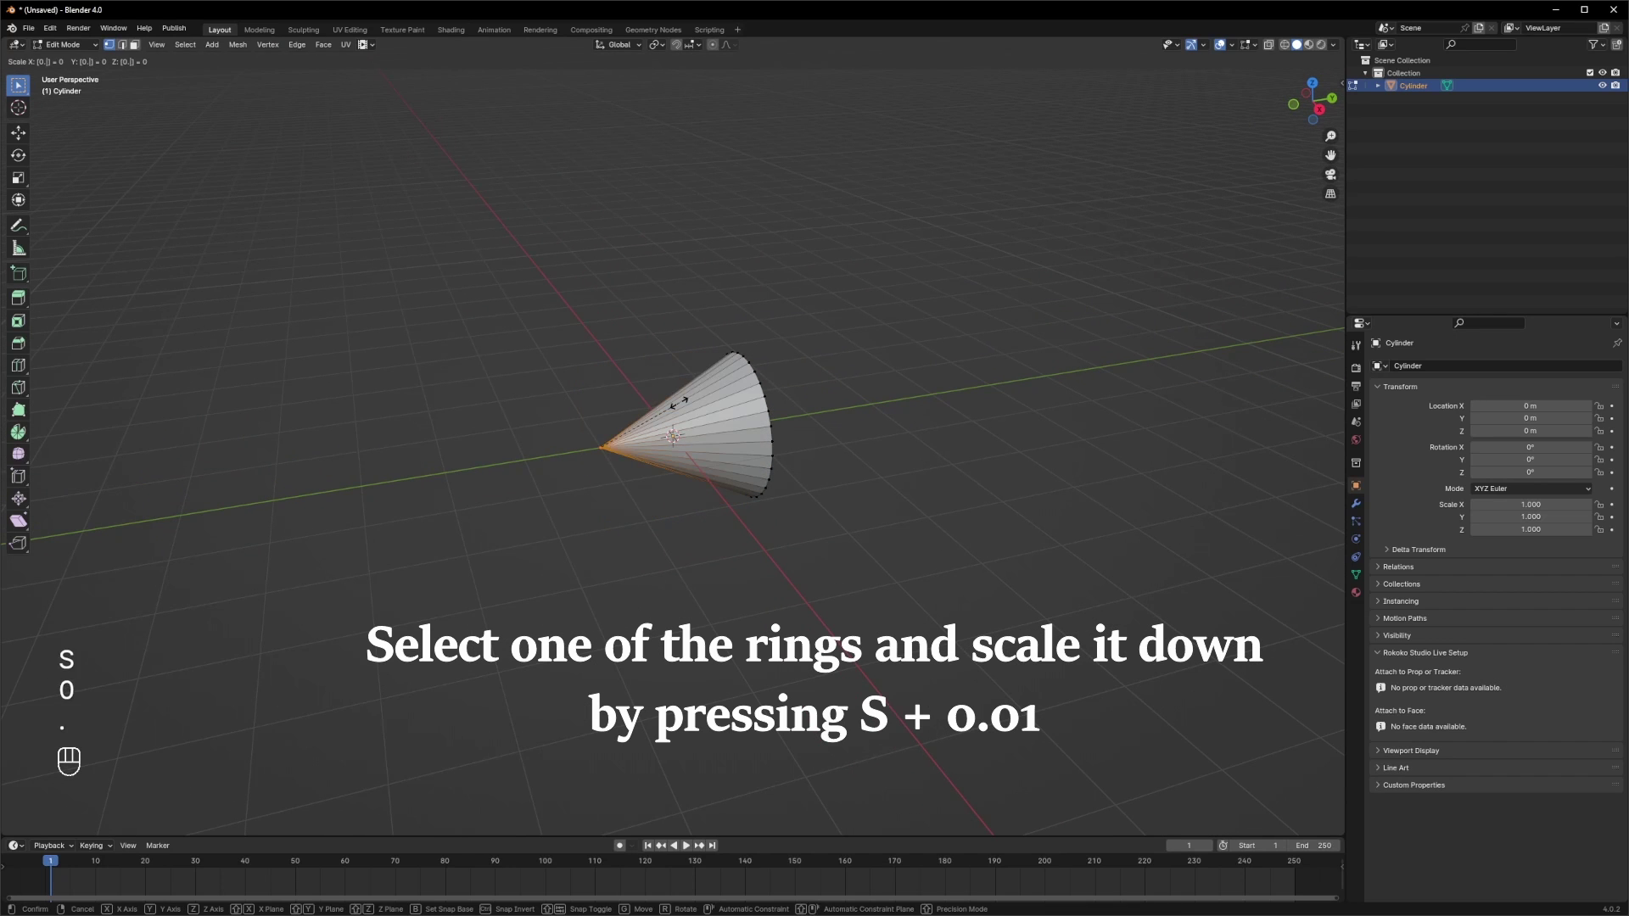
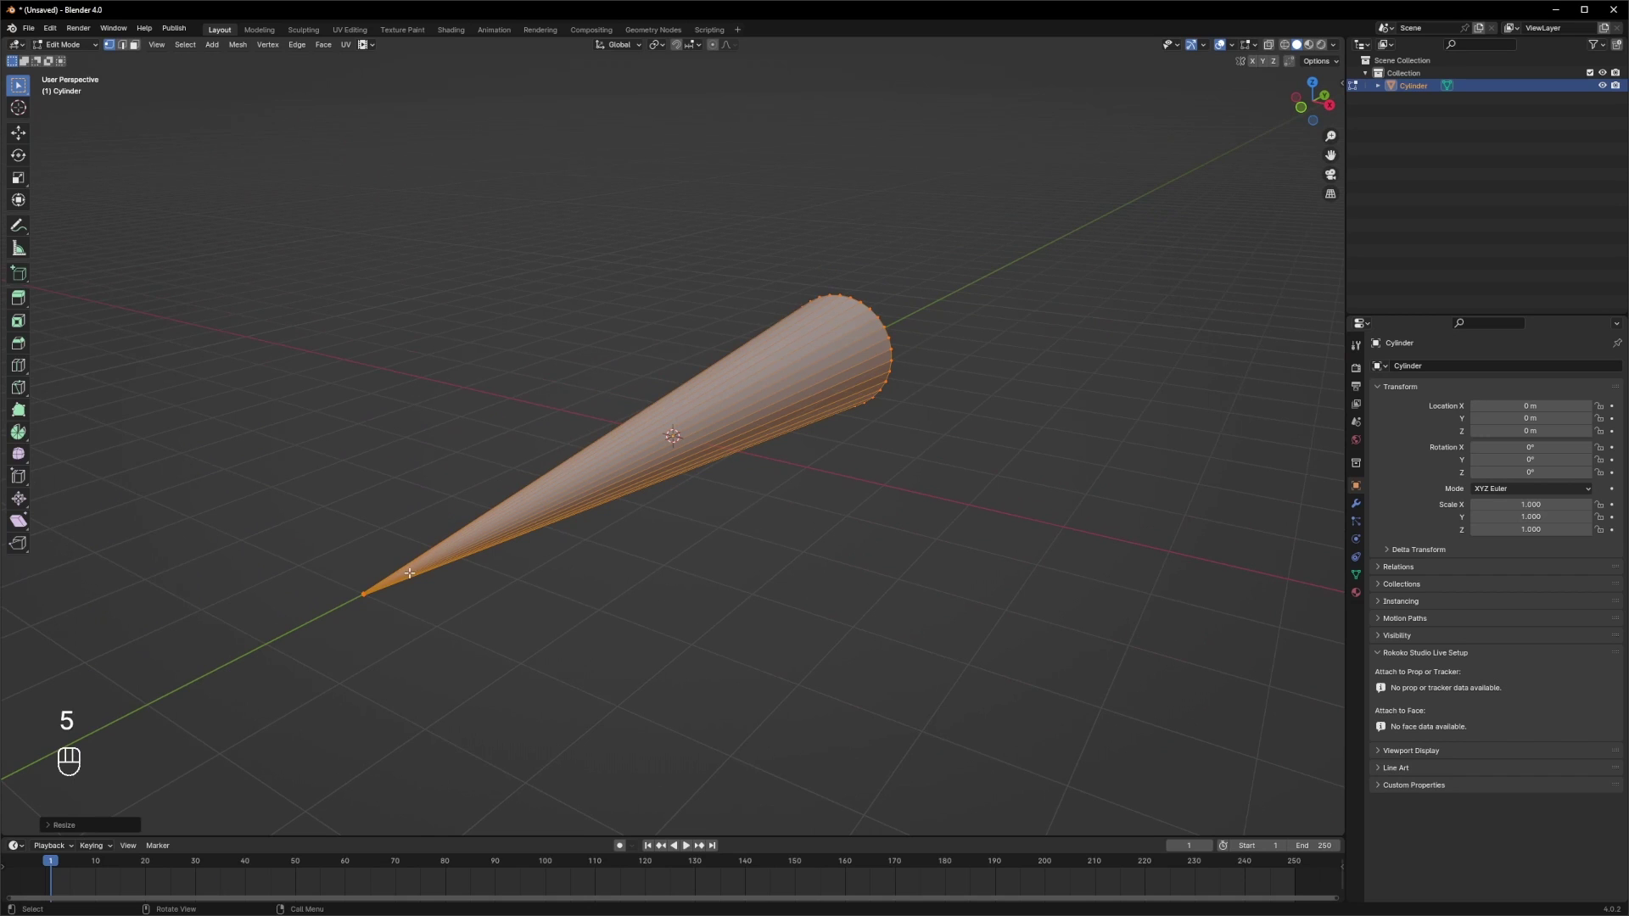
pyautogui.press('ctrl+r')
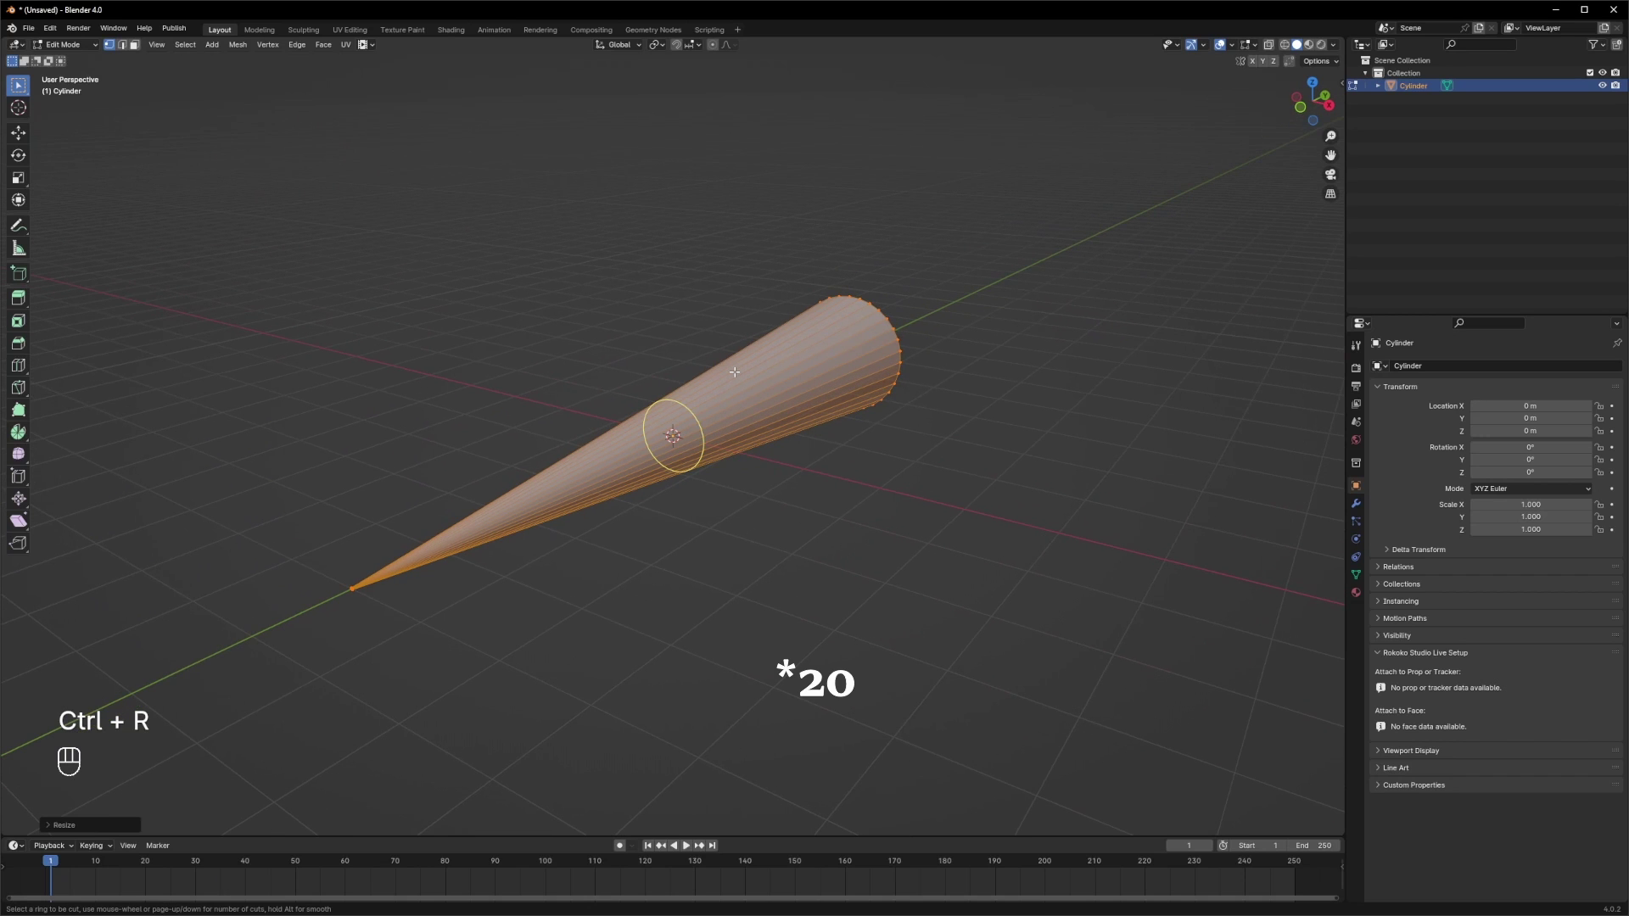
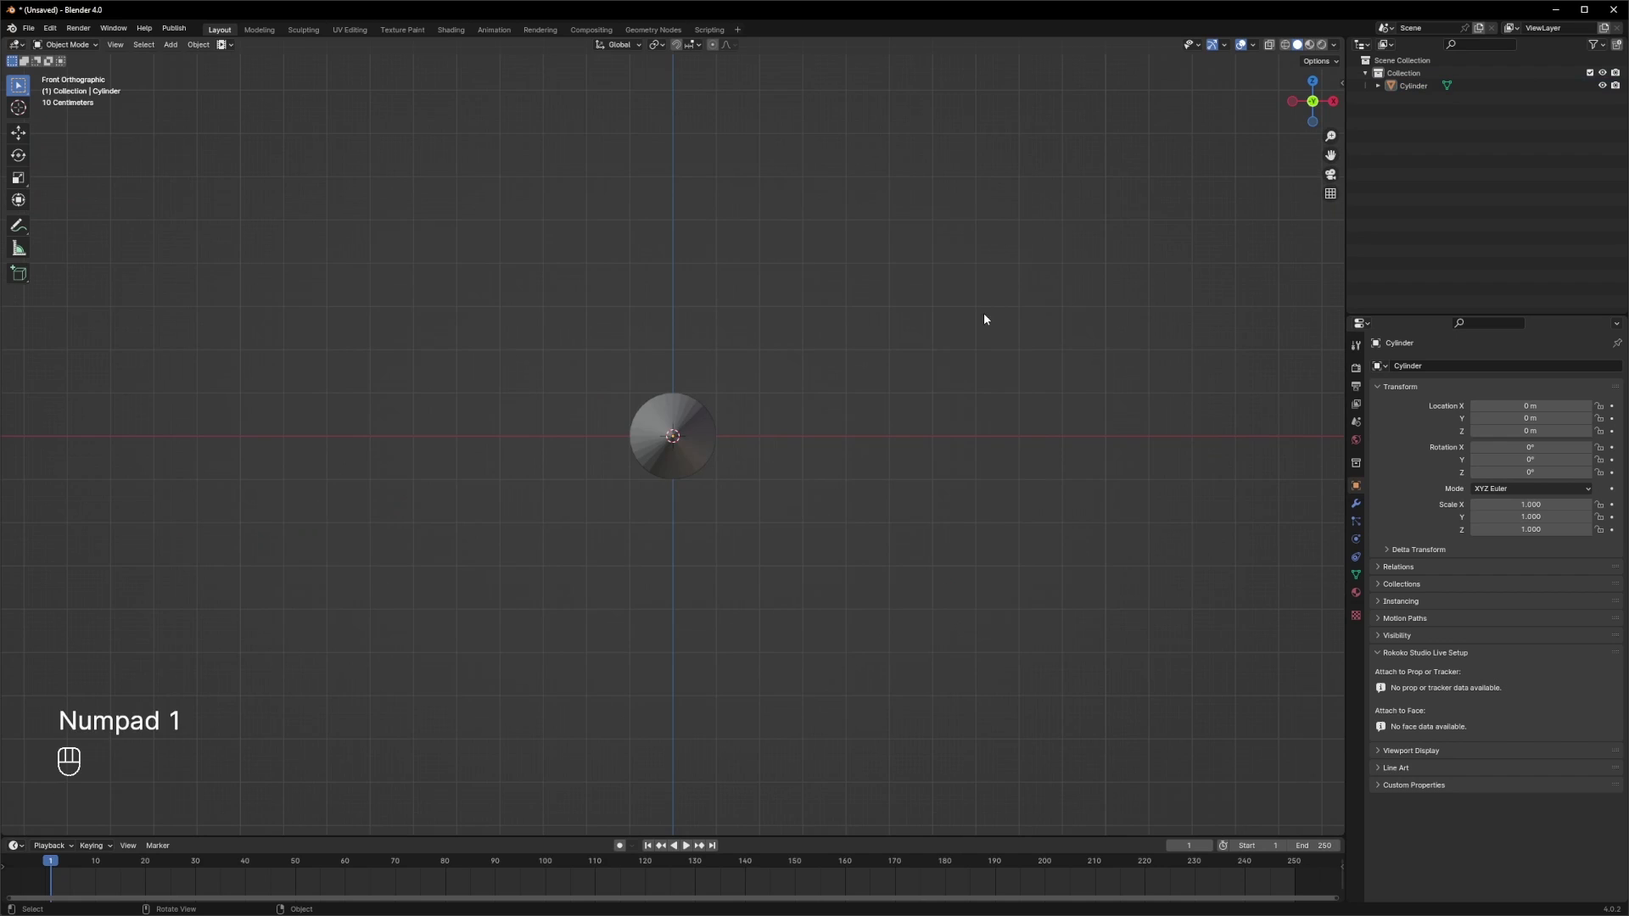
# - Add a Bezier curve and rotate its start handle to form a sweeping arc
pyautogui.press('shift+a')
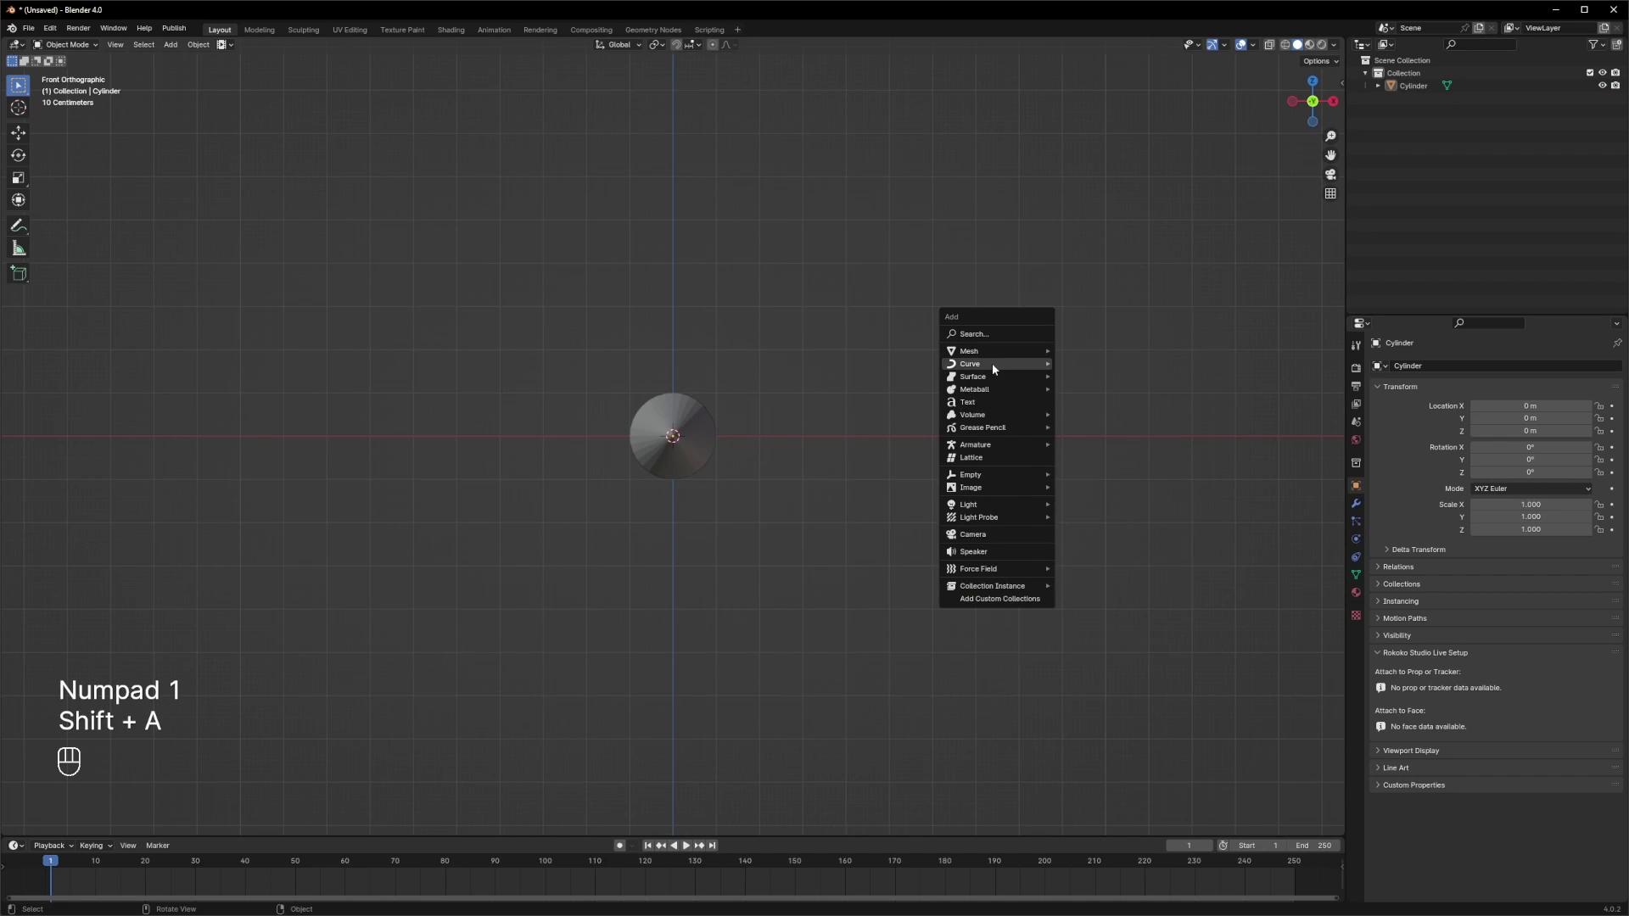
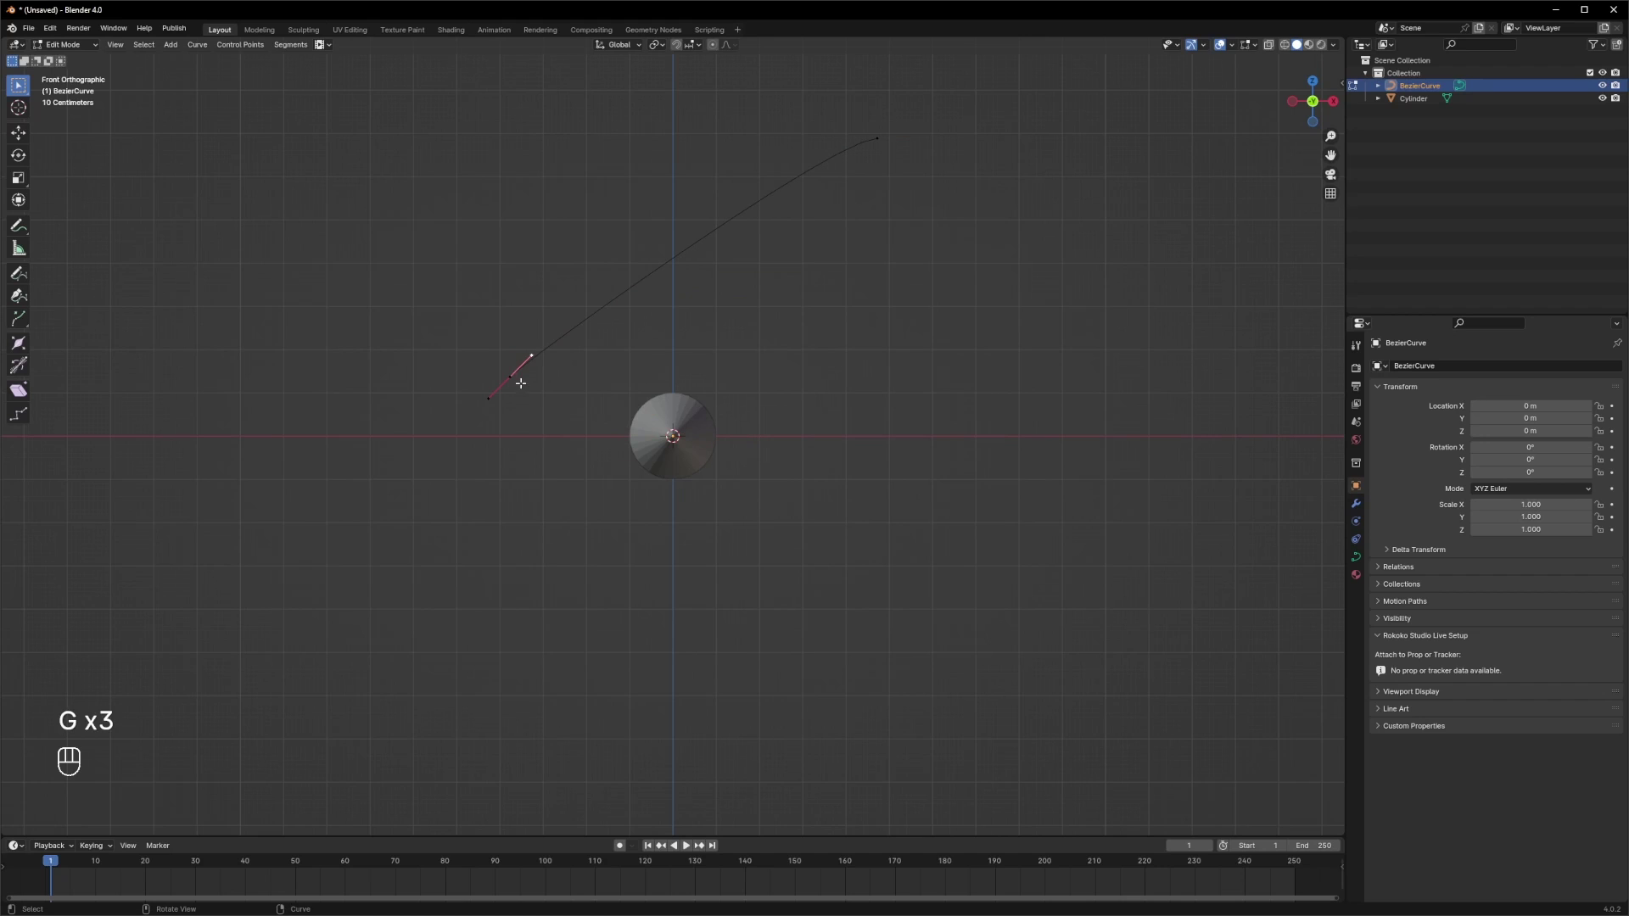
pyautogui.press('r')
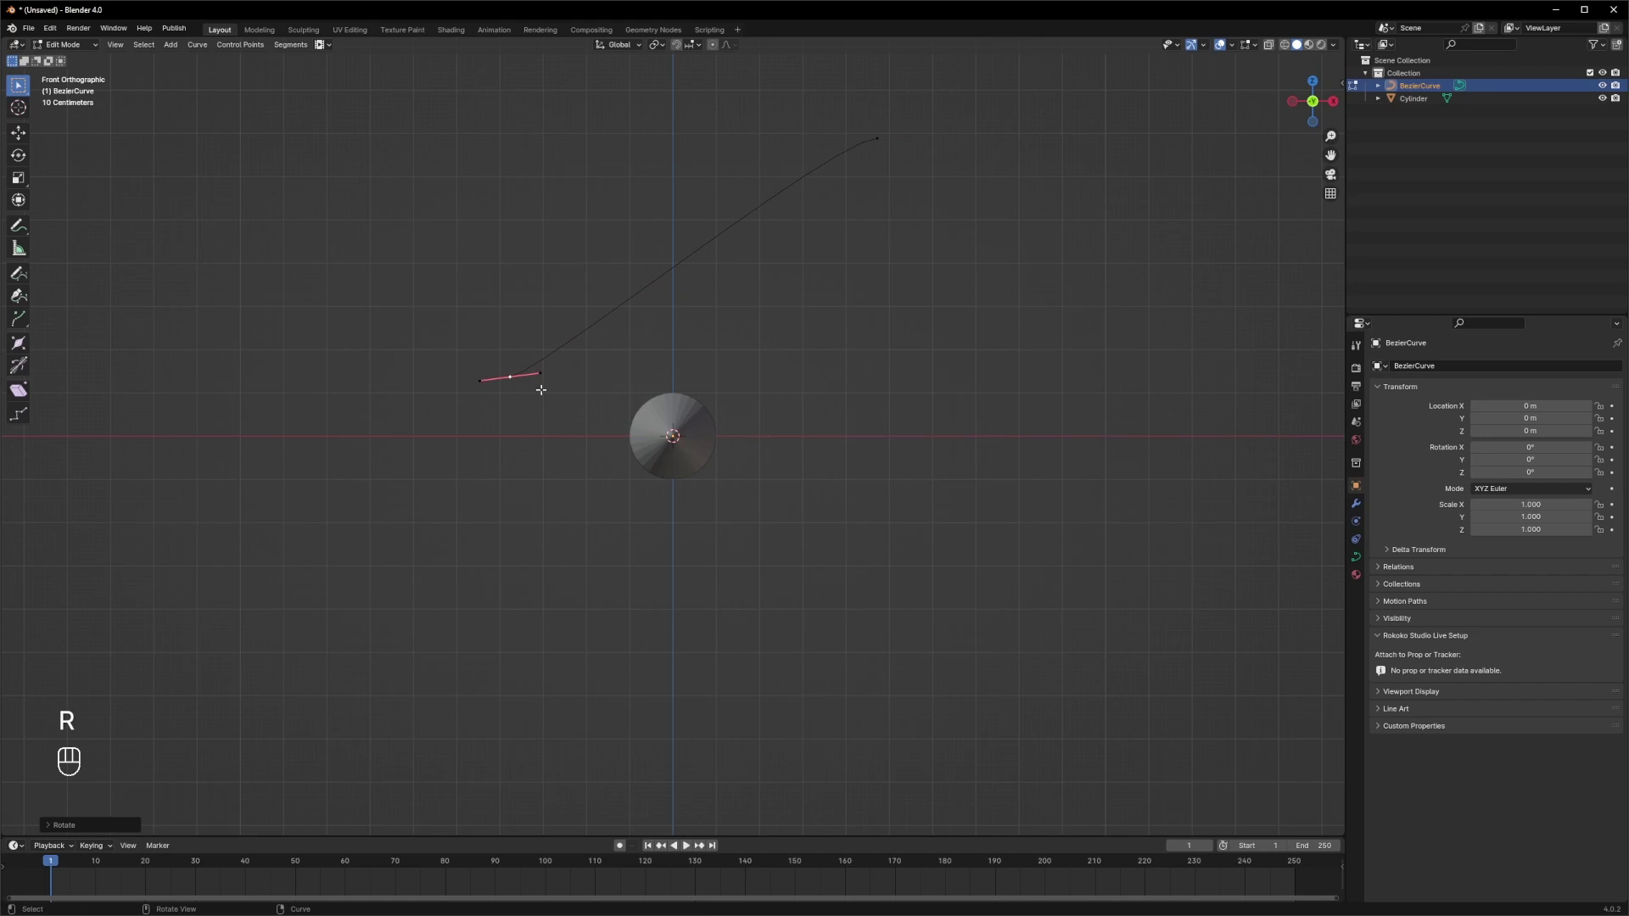
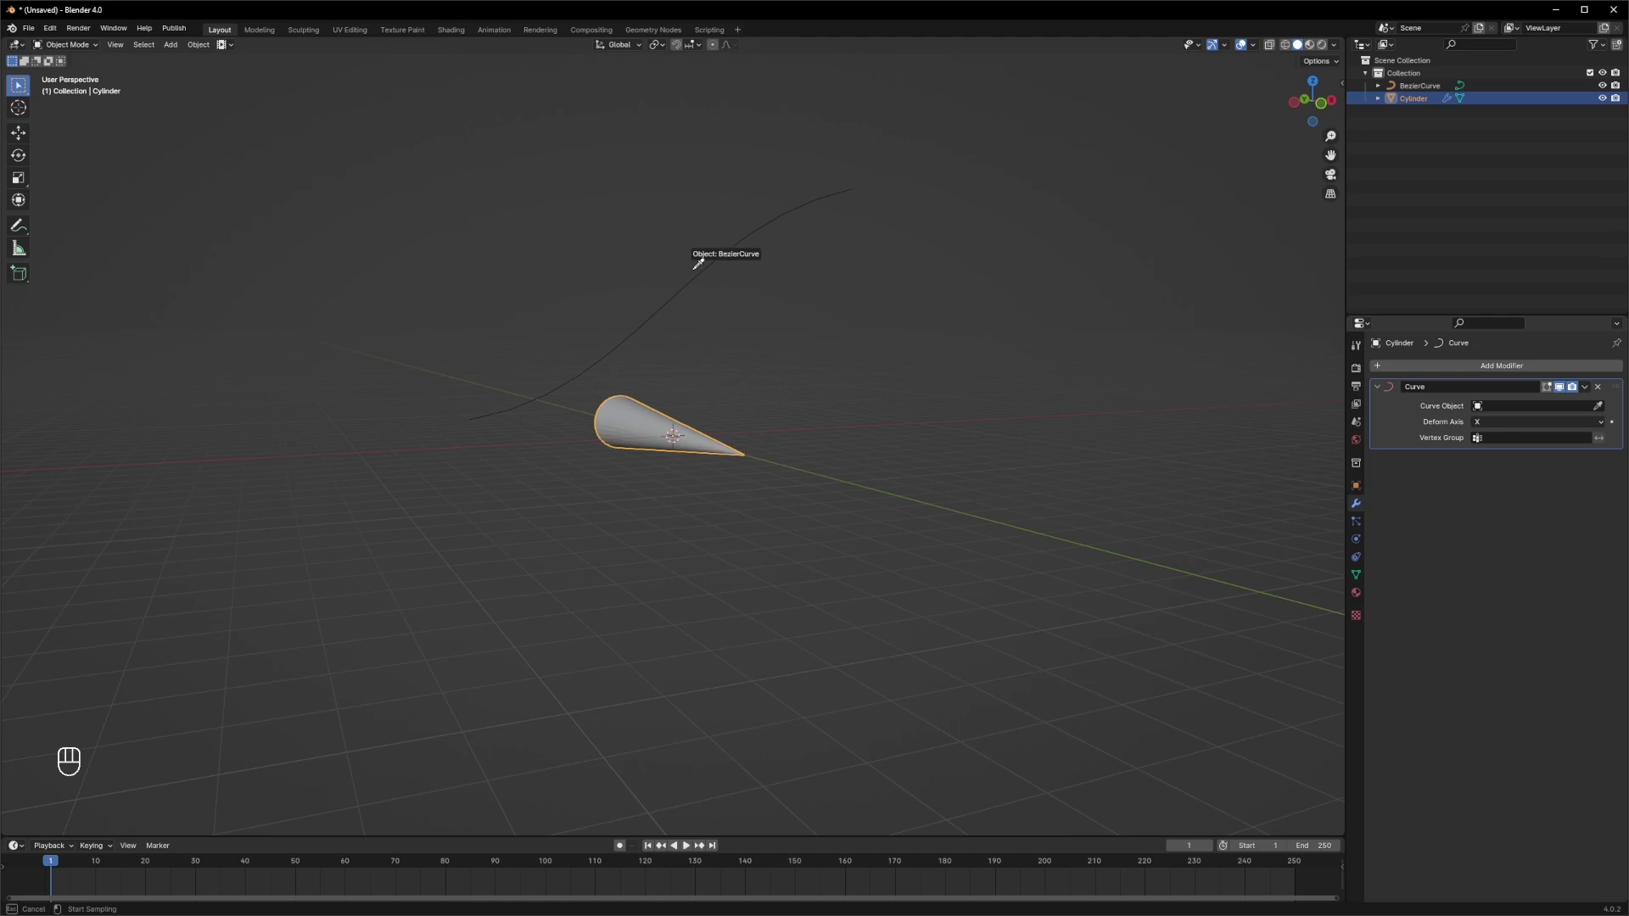
# - Set the Curve modifier's deform axis to Y and slide the cone along Y onto the arc
pyautogui.middleClick(779, 294)
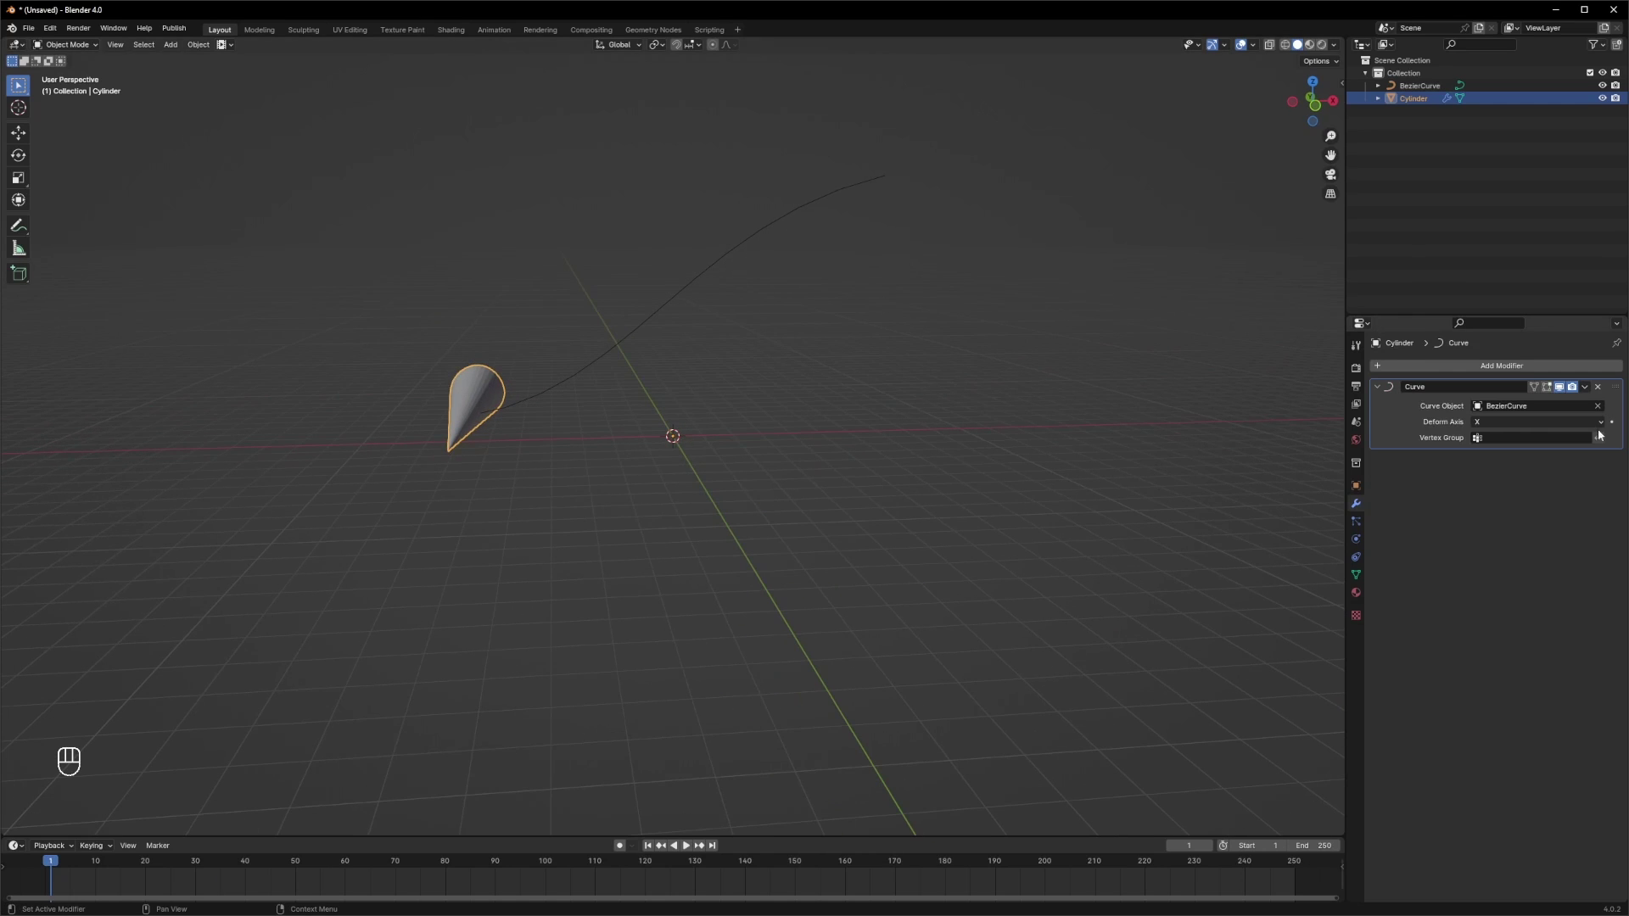
pyautogui.middleClick(1495, 428)
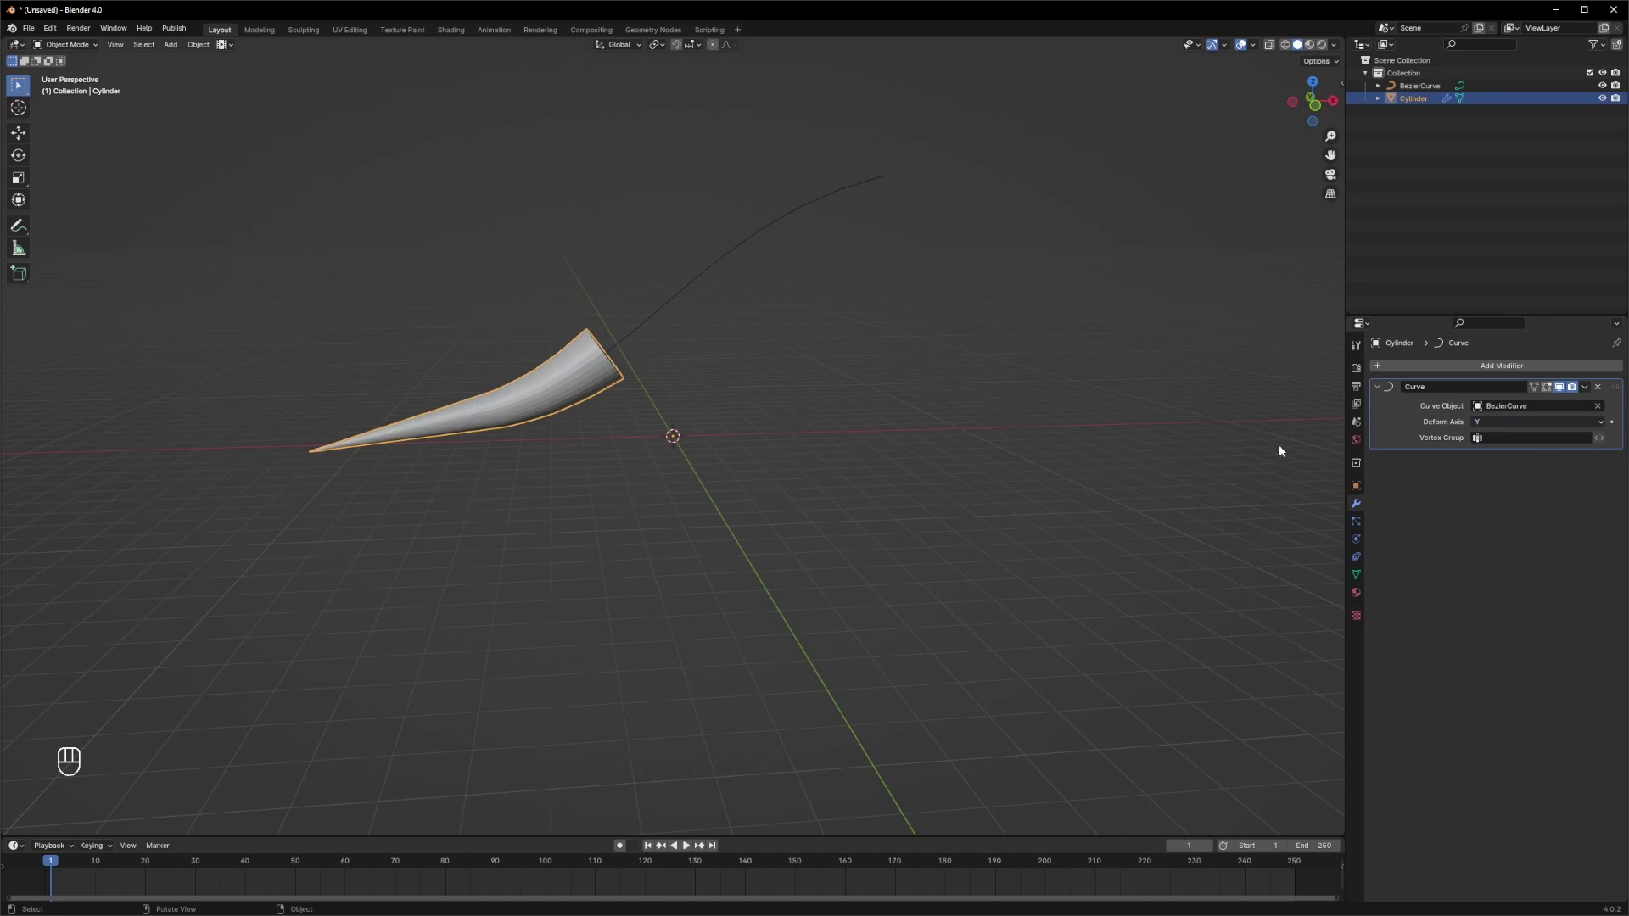
pyautogui.middleClick(793, 397)
pyautogui.click(758, 406)
pyautogui.click(594, 407)
pyautogui.press('g')
pyautogui.press('y')
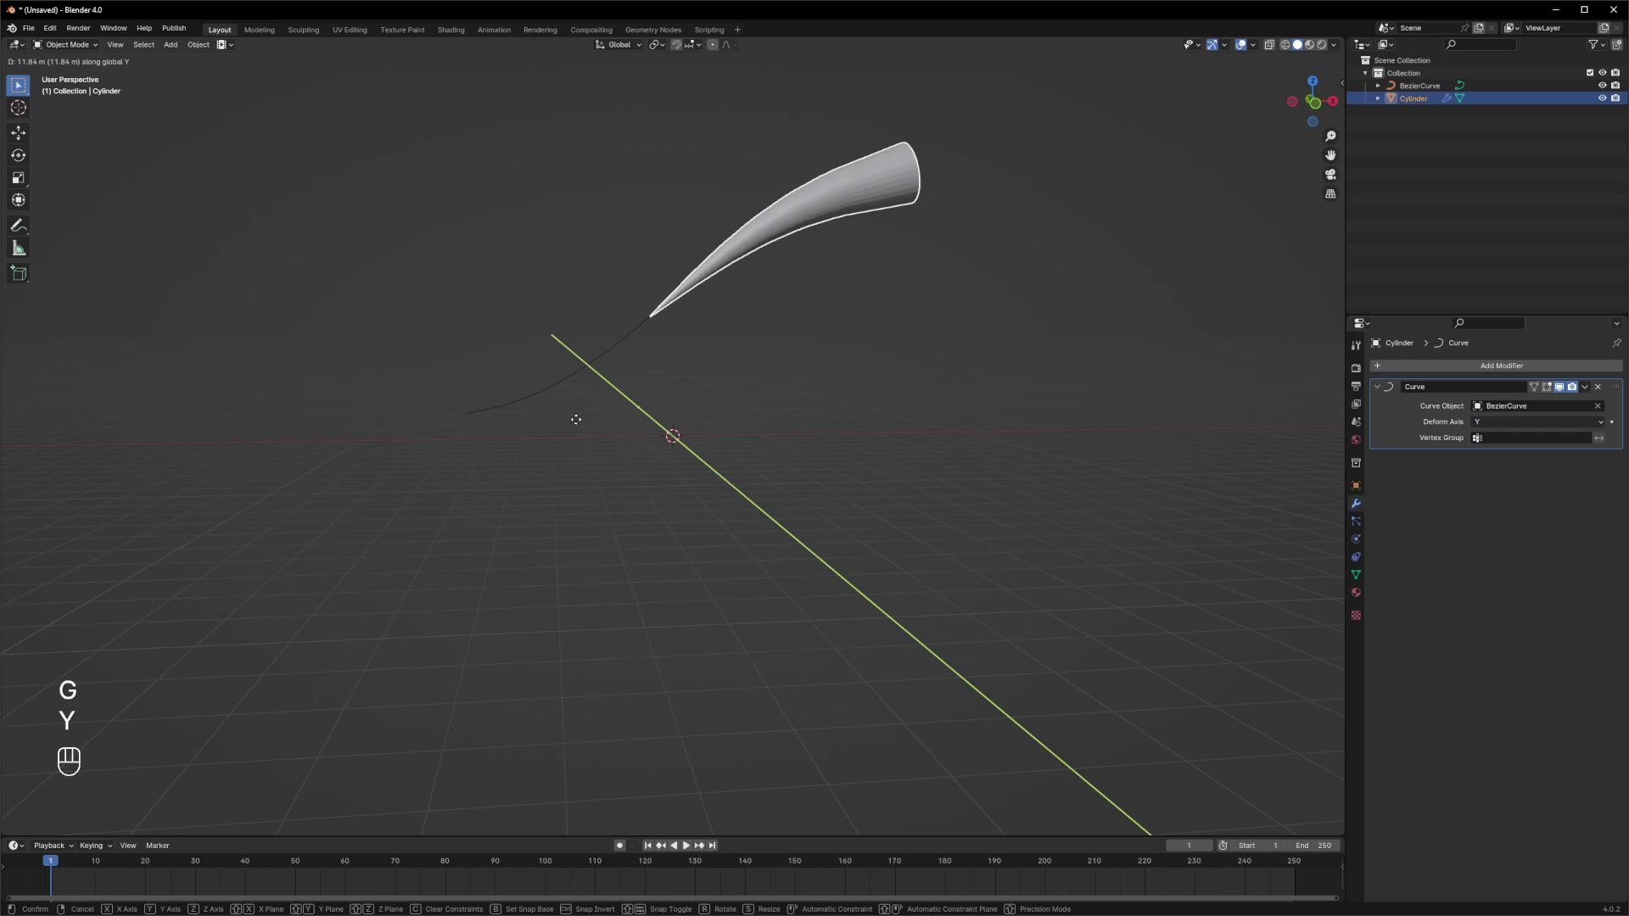
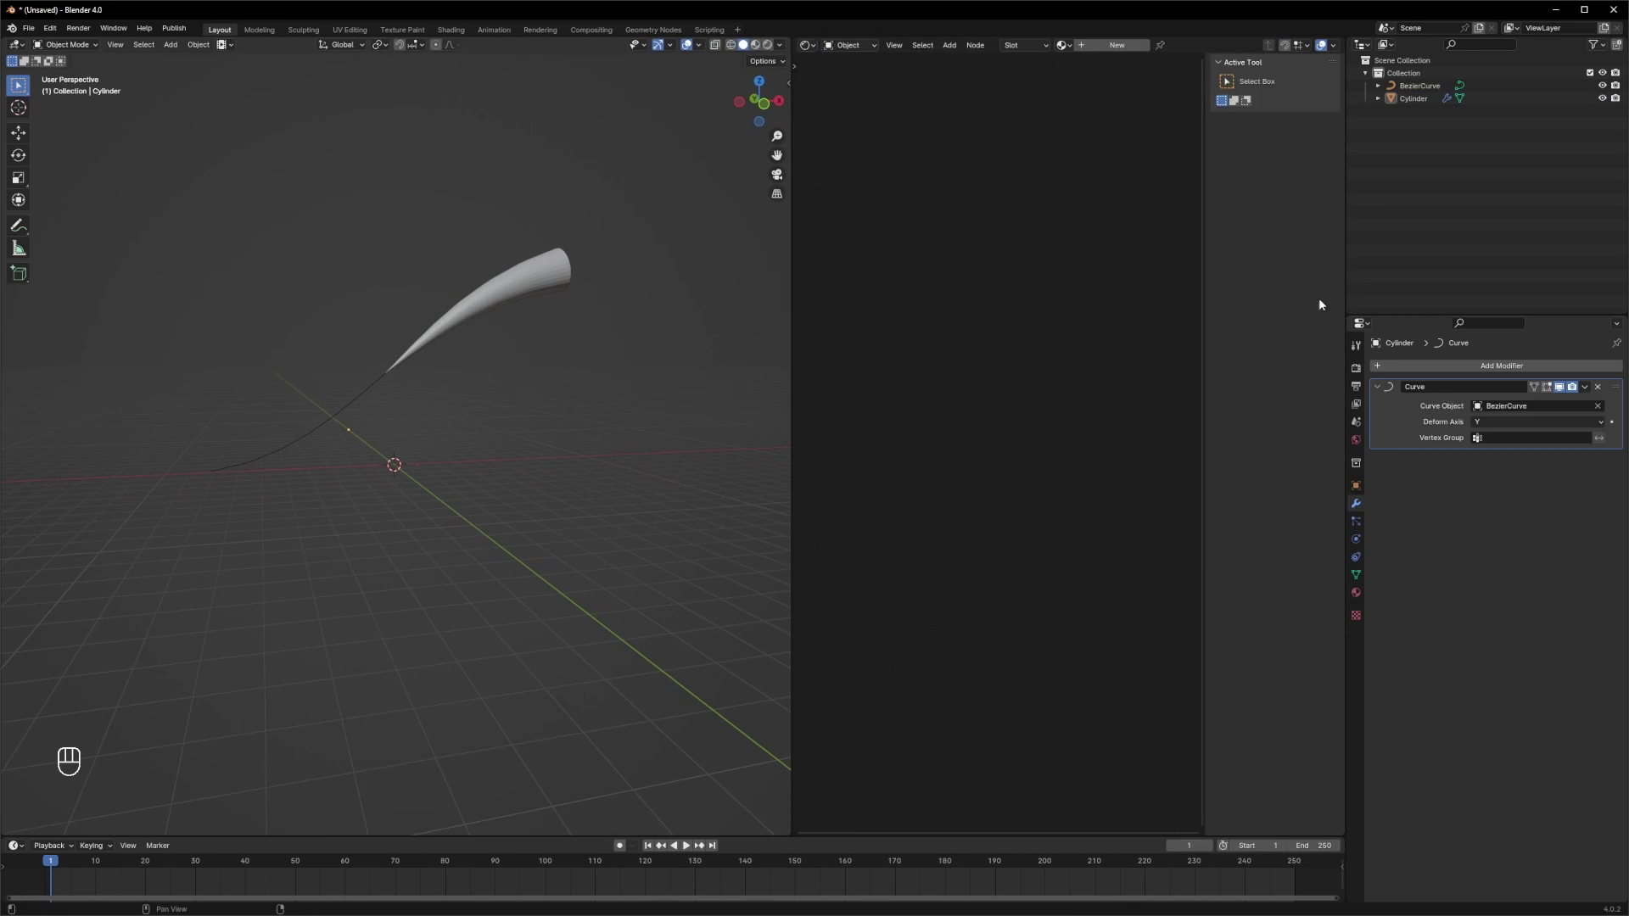
# - Create a new material for the cone and add an Emission node
pyautogui.press('n')
pyautogui.click(1364, 597)
pyautogui.click(1494, 423)
pyautogui.press('shift+a')
pyautogui.press('x')
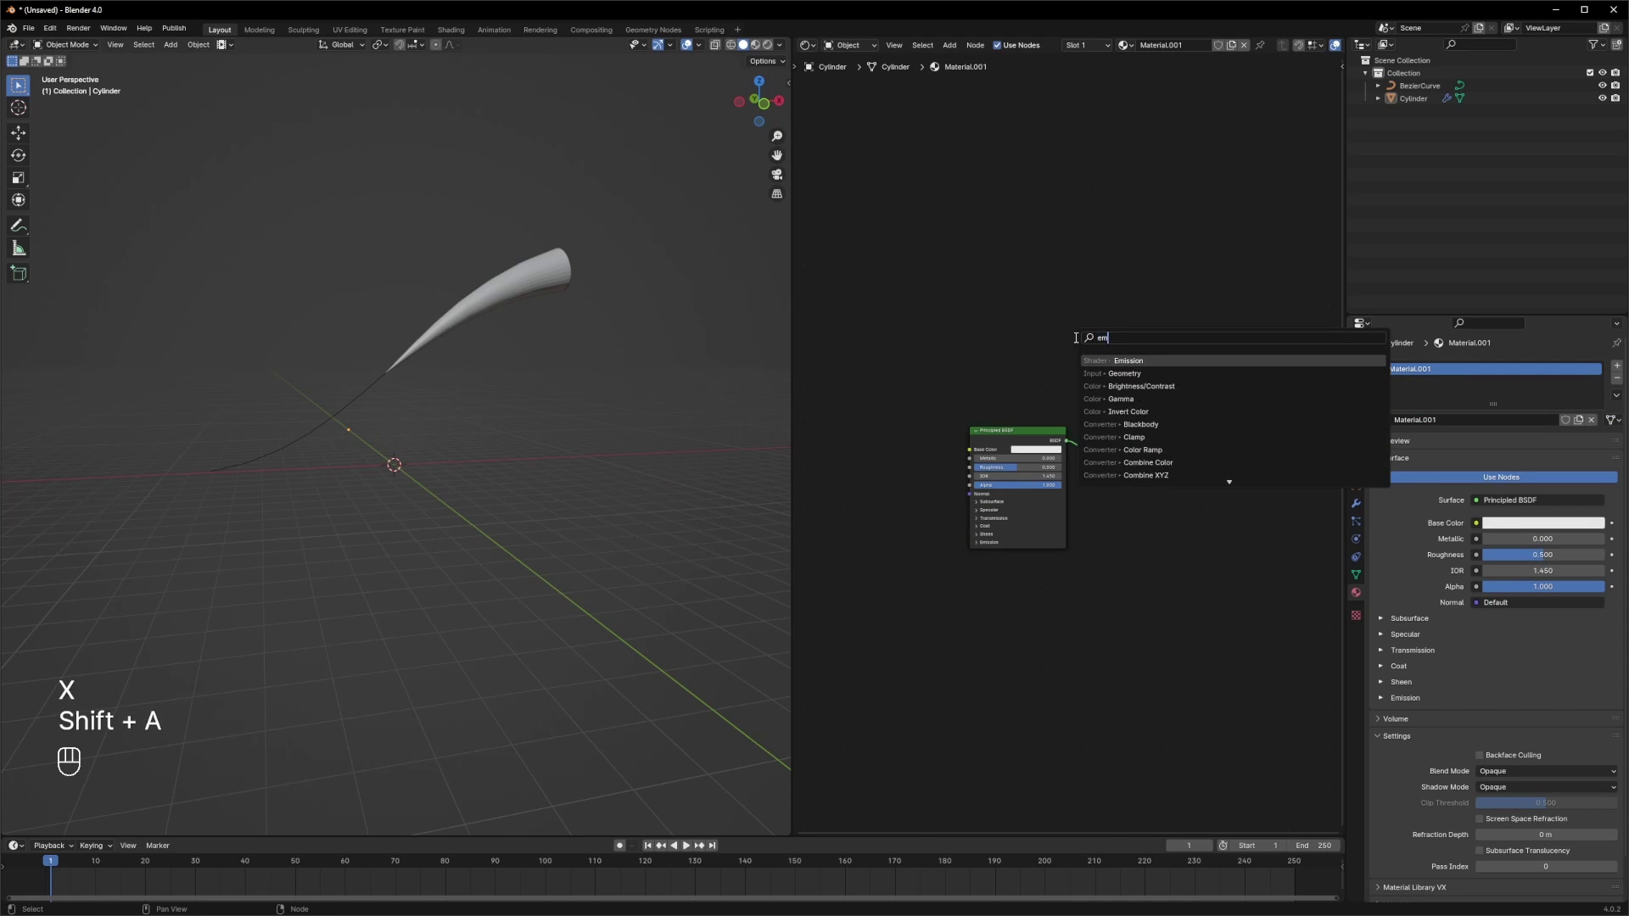
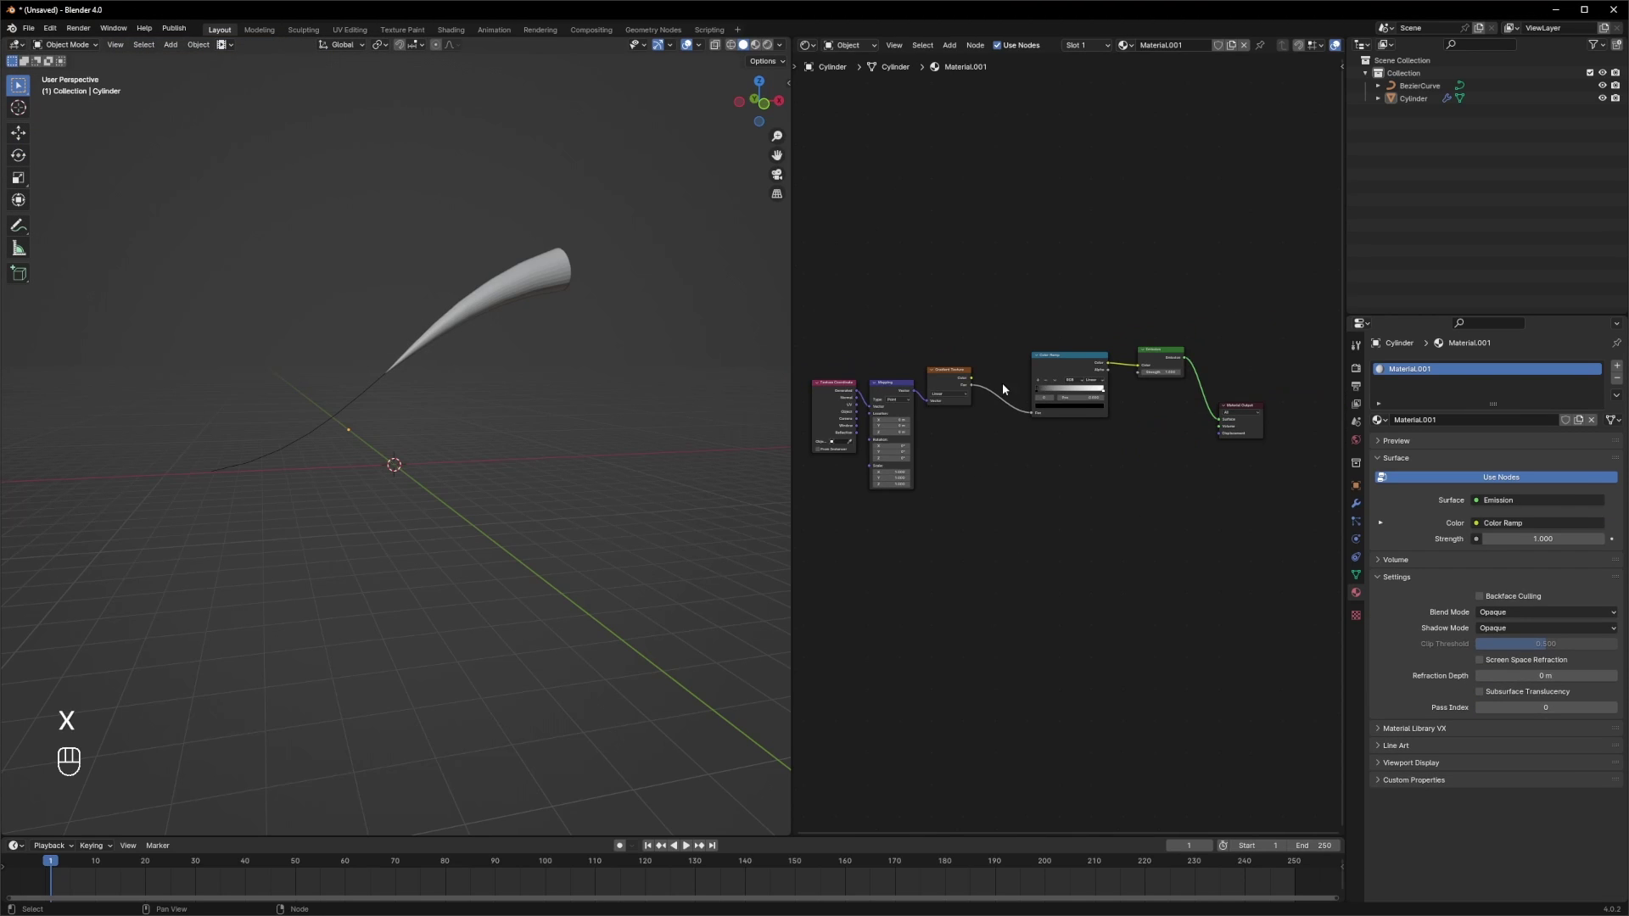
# - Add Texture Coordinate, Mapping, Gradient Texture and Color Ramp nodes feeding the Emission
pyautogui.click(567, 52)
pyautogui.click(478, 191)
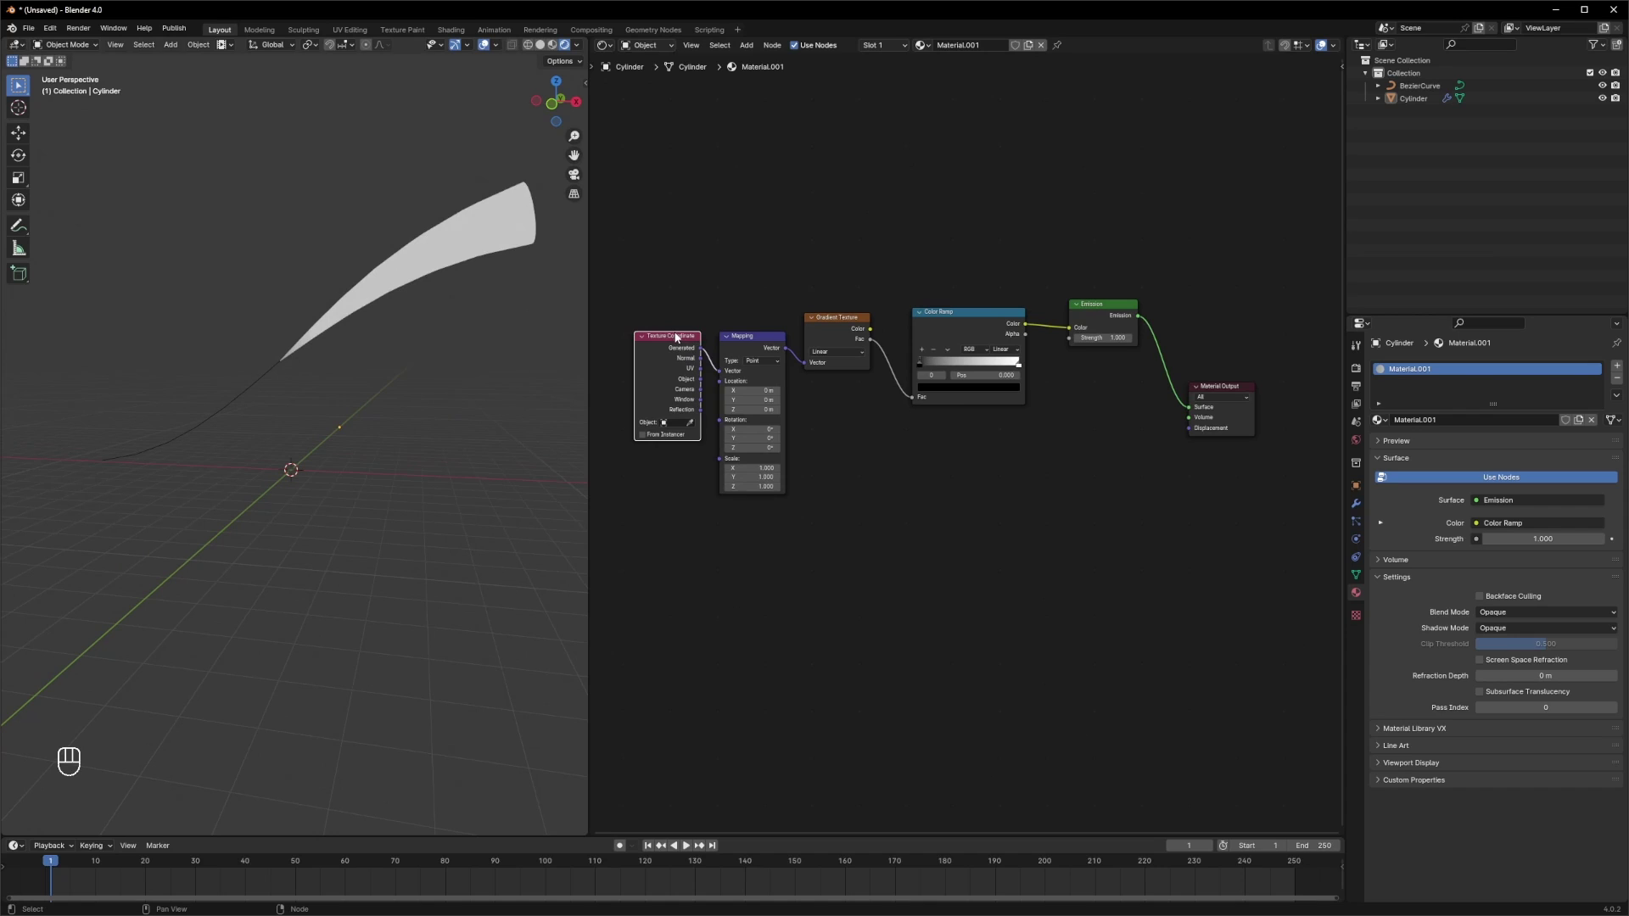
pyautogui.click(721, 377)
pyautogui.click(916, 463)
pyautogui.click(1076, 433)
# - Add a Mix Shader with an Invert Color fed by the ramp's Alpha and a Transparent BSDF
pyautogui.press('shift+a')
pyautogui.click(1127, 421)
pyautogui.press('shift+a')
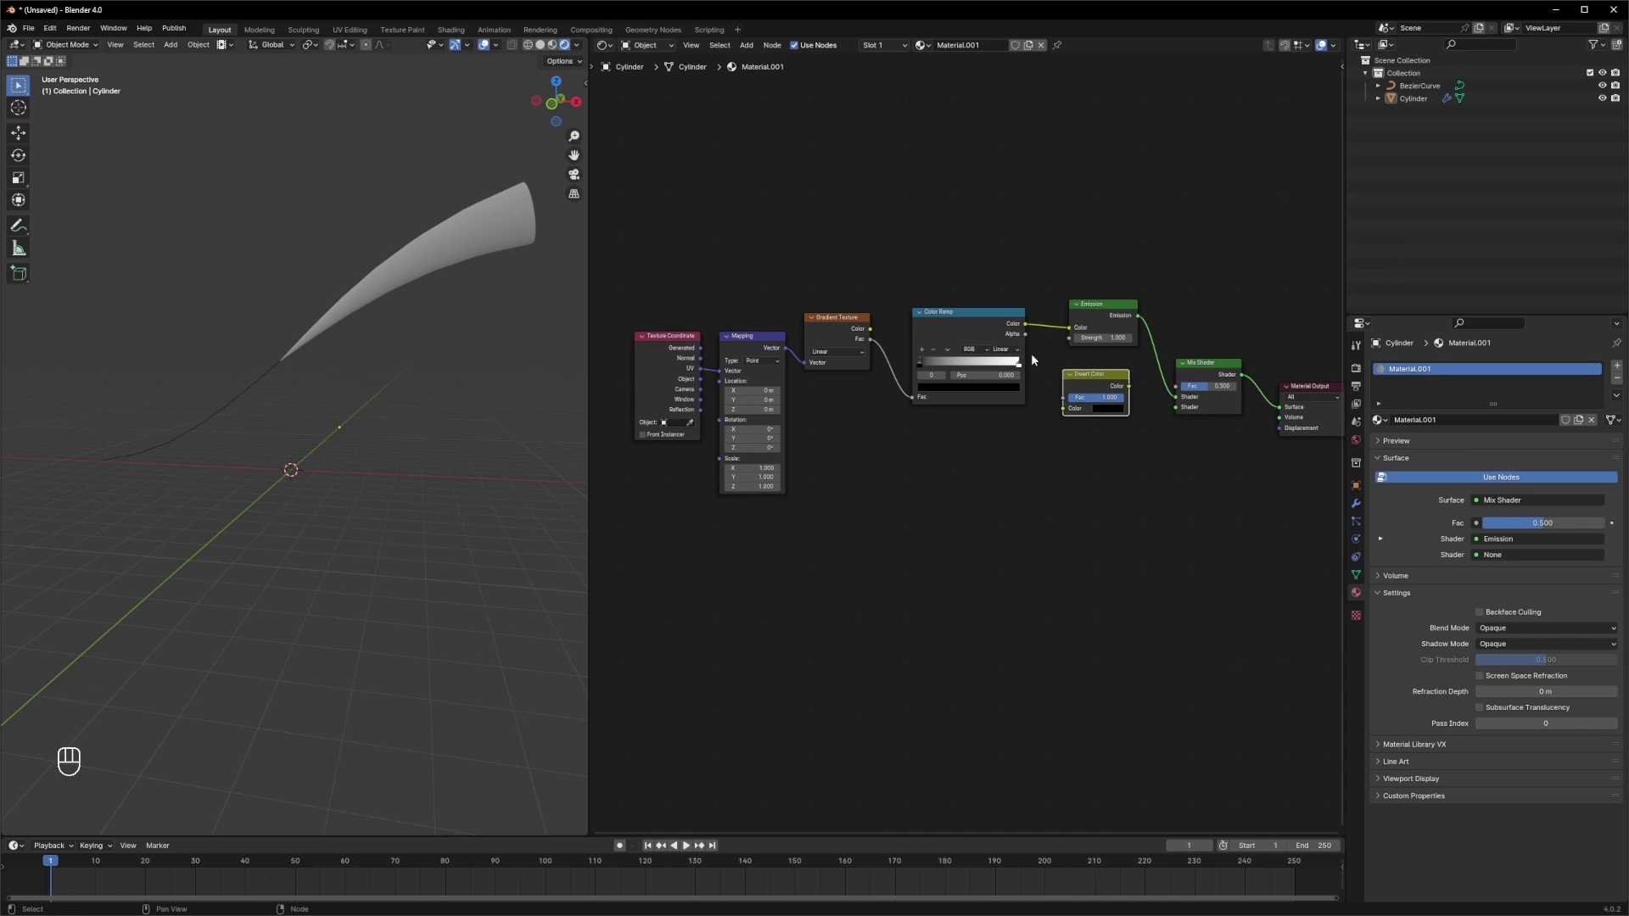
pyautogui.click(1029, 339)
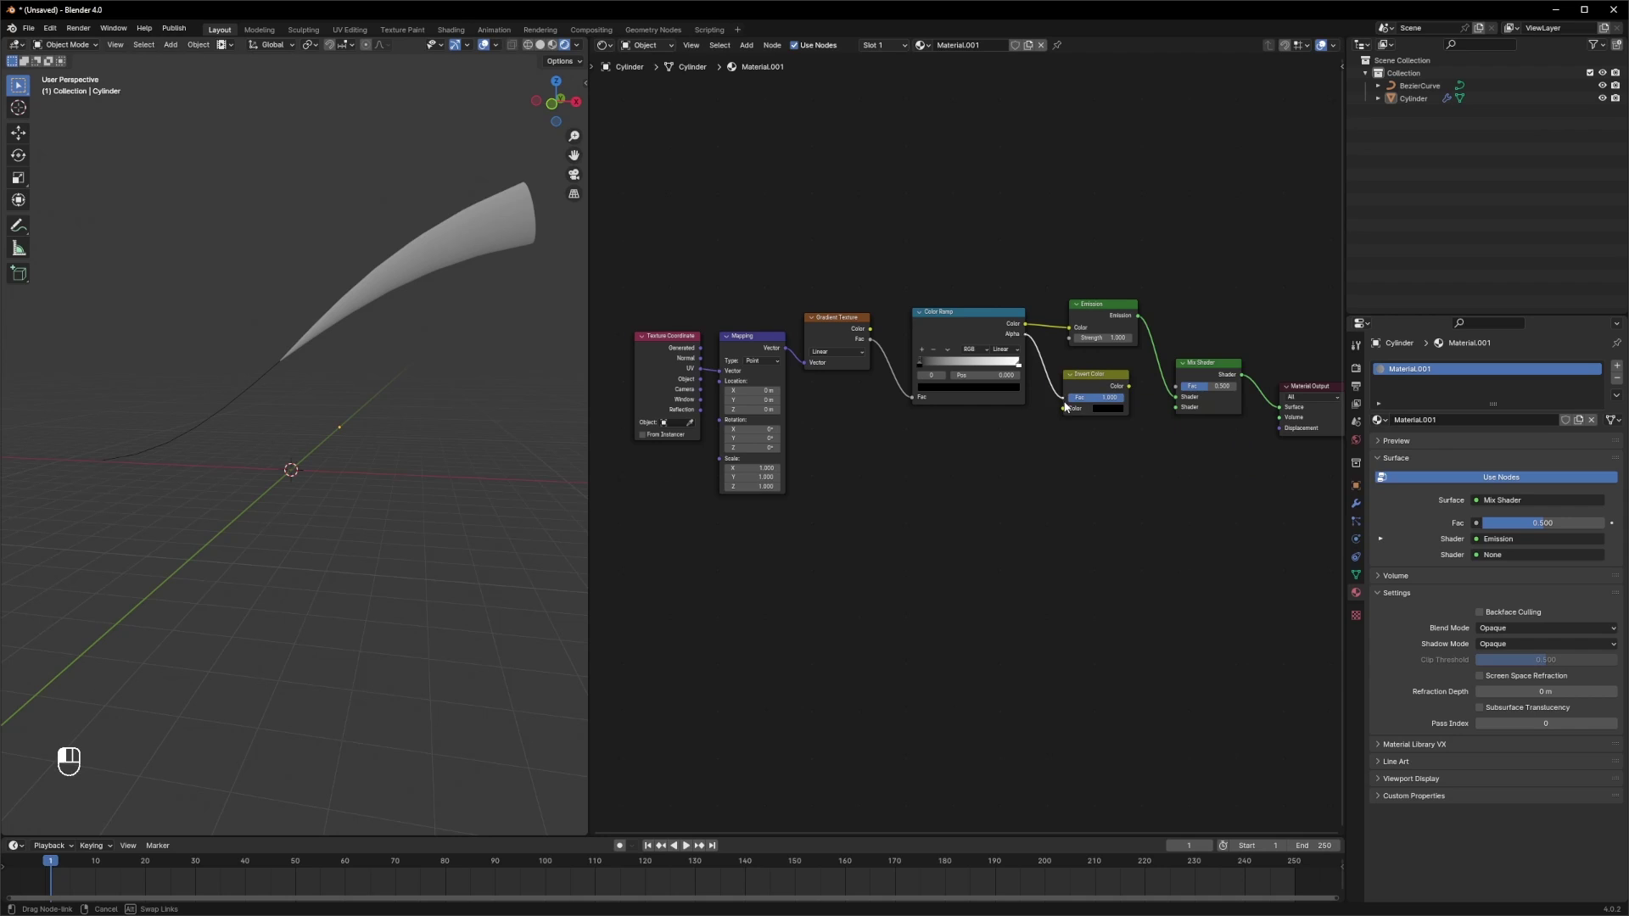
pyautogui.moveTo(1132, 392); pyautogui.dragTo(1182, 408)
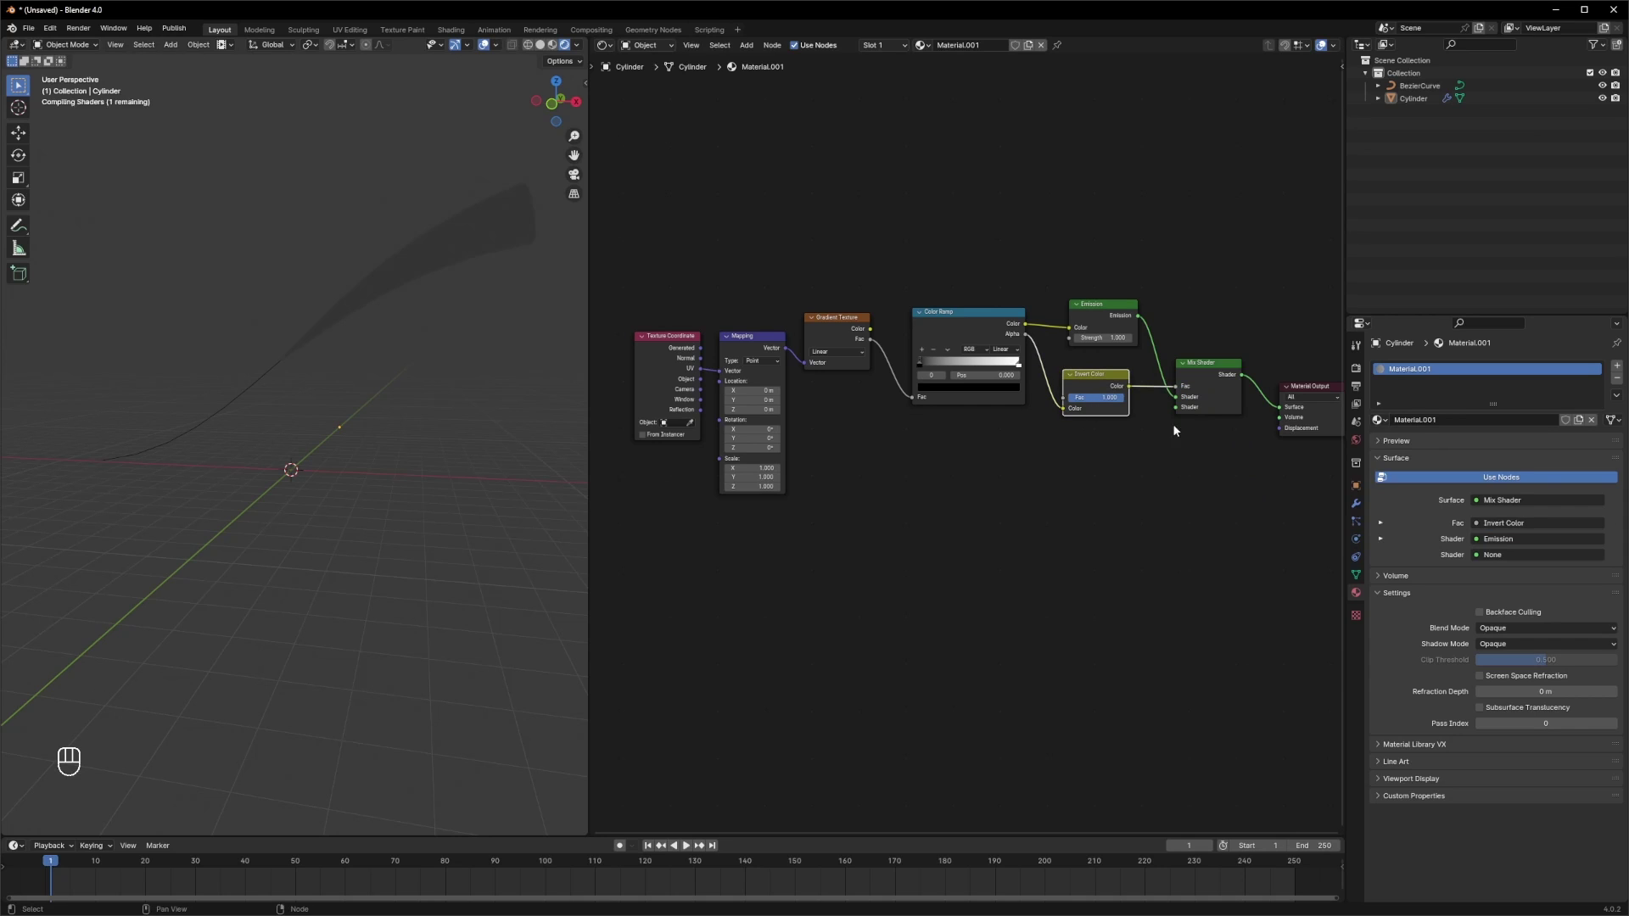
pyautogui.press('shift+a')
pyautogui.press('BackSpace')
pyautogui.press('BackSpace')
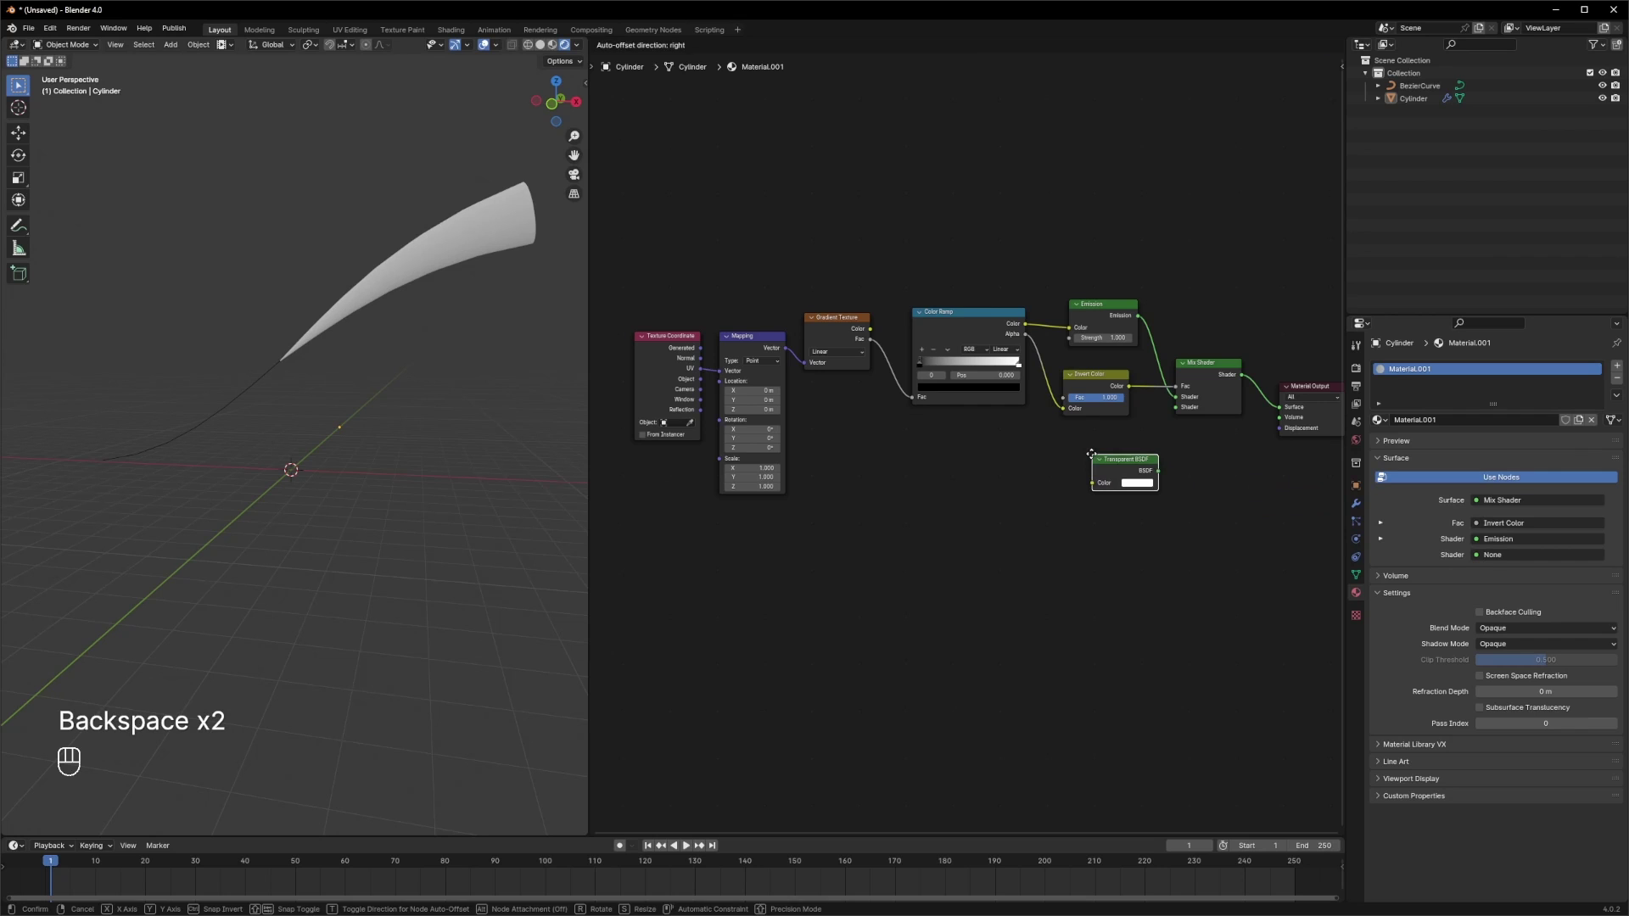
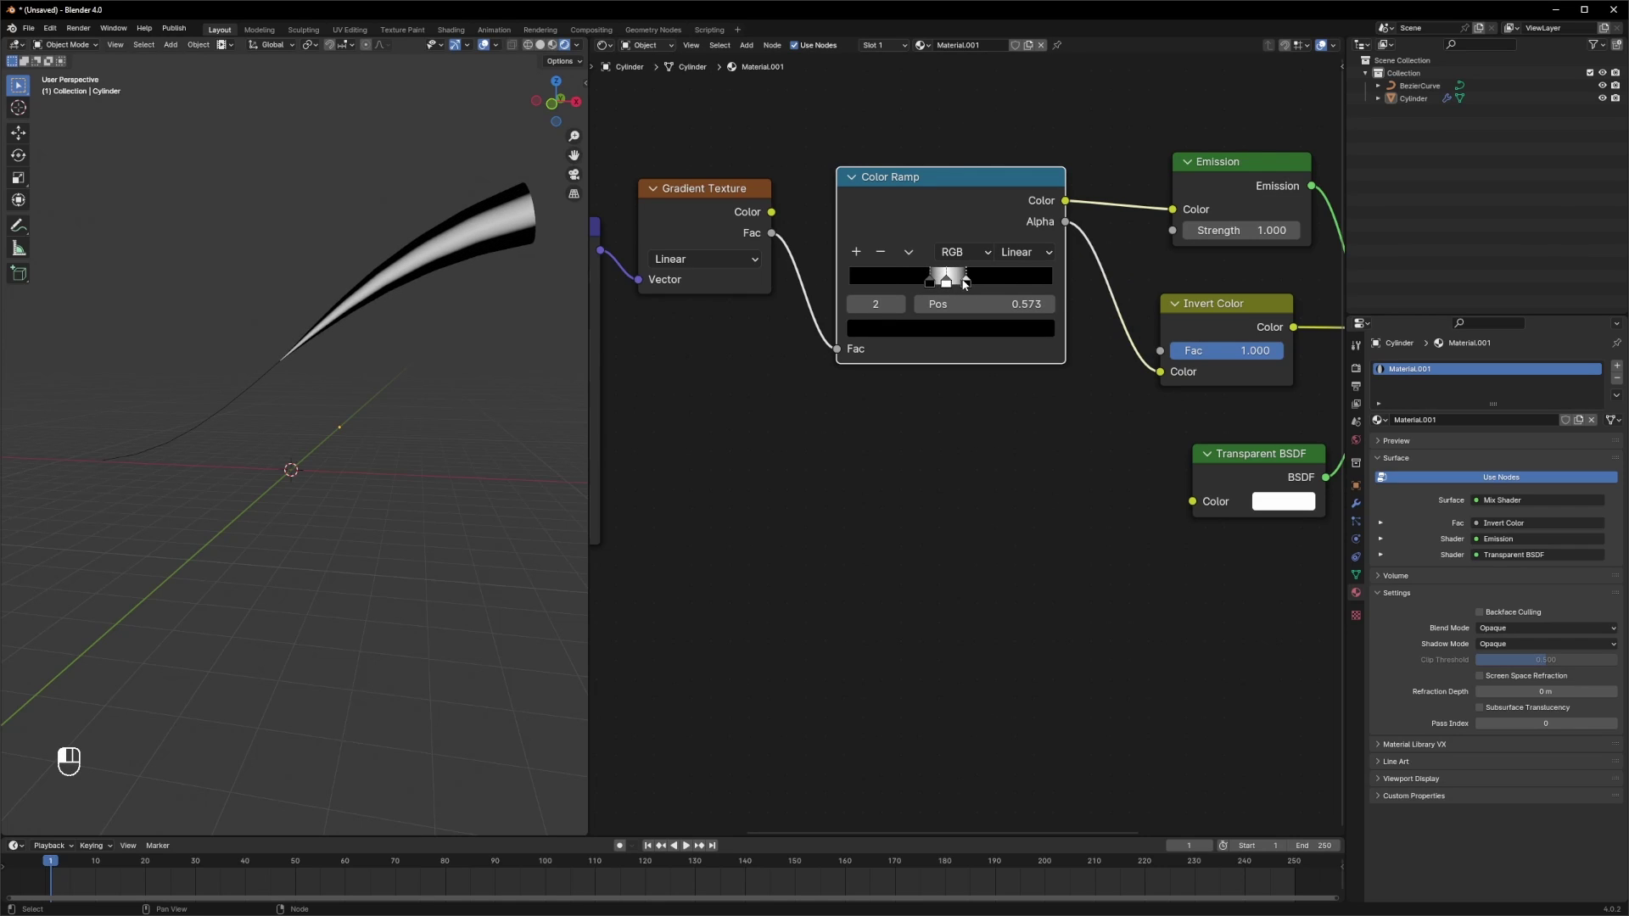
# - Reposition the color ramp stops so the tail fades out transparently
pyautogui.click(933, 289)
pyautogui.click(967, 288)
pyautogui.click(932, 288)
pyautogui.moveTo(972, 289); pyautogui.dragTo(966, 332)
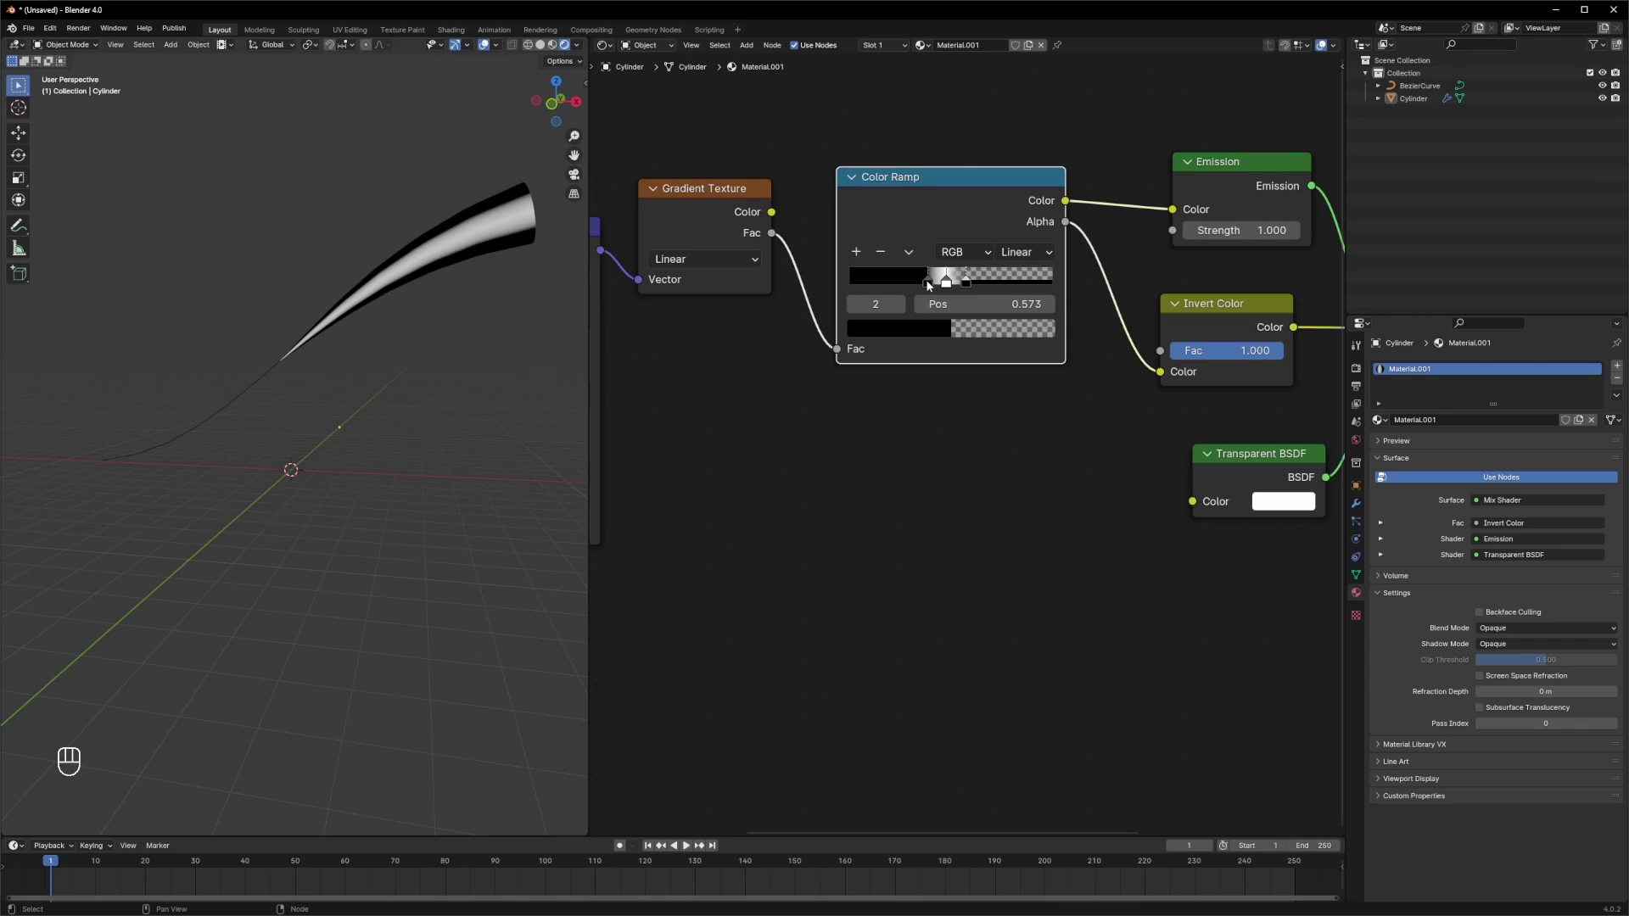
pyautogui.click(955, 335)
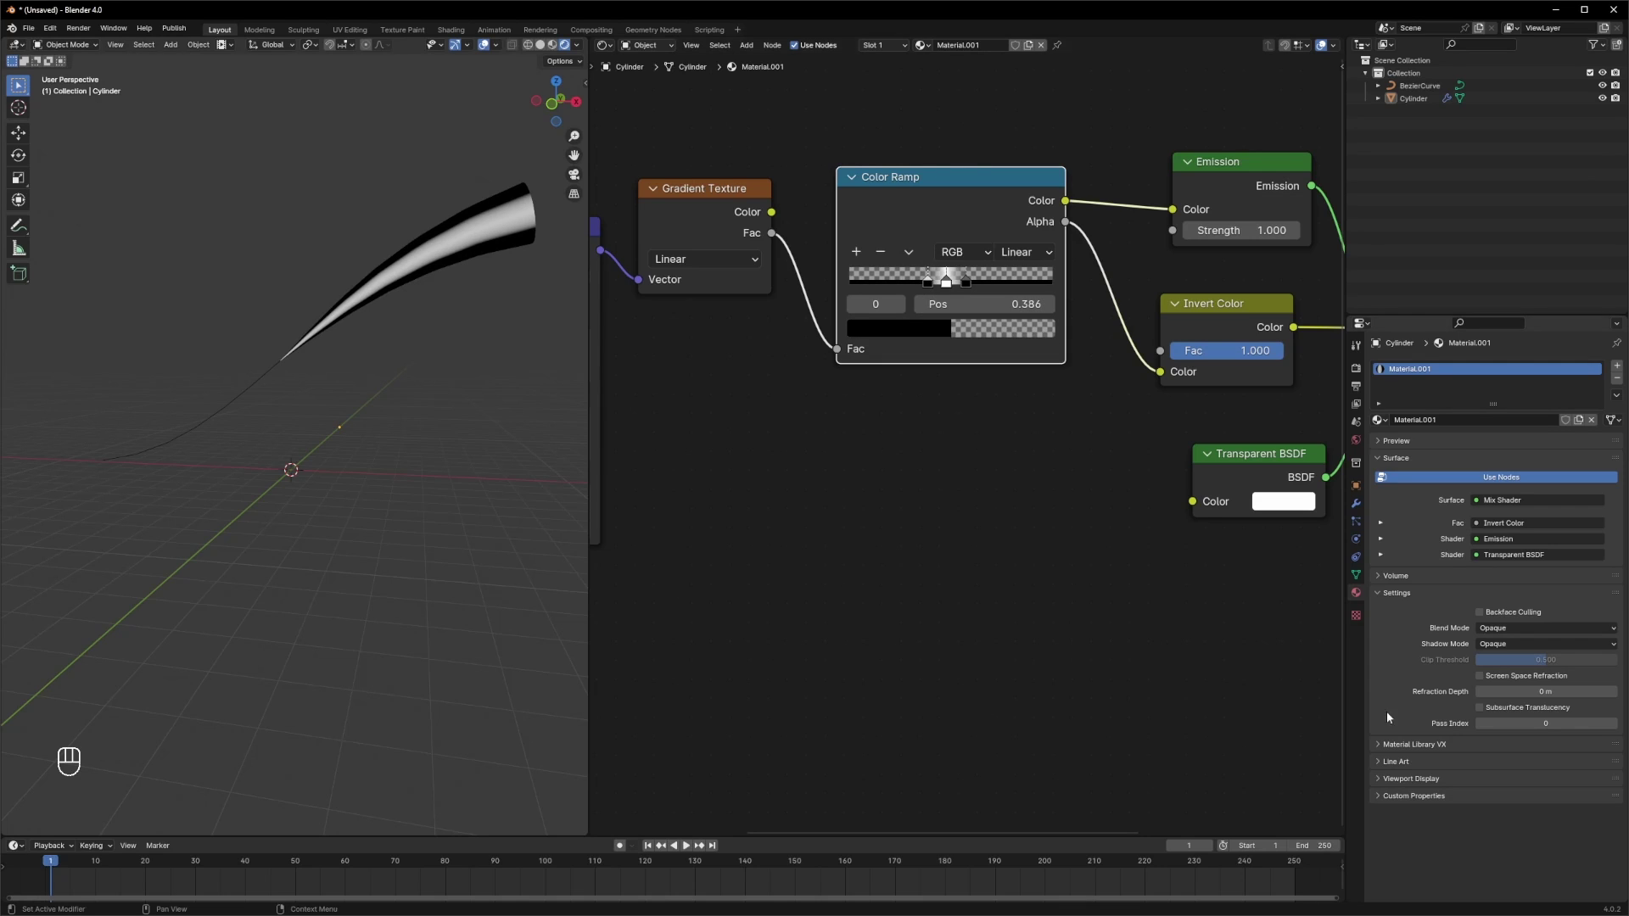
pyautogui.moveTo(1515, 635); pyautogui.dragTo(1543, 687)
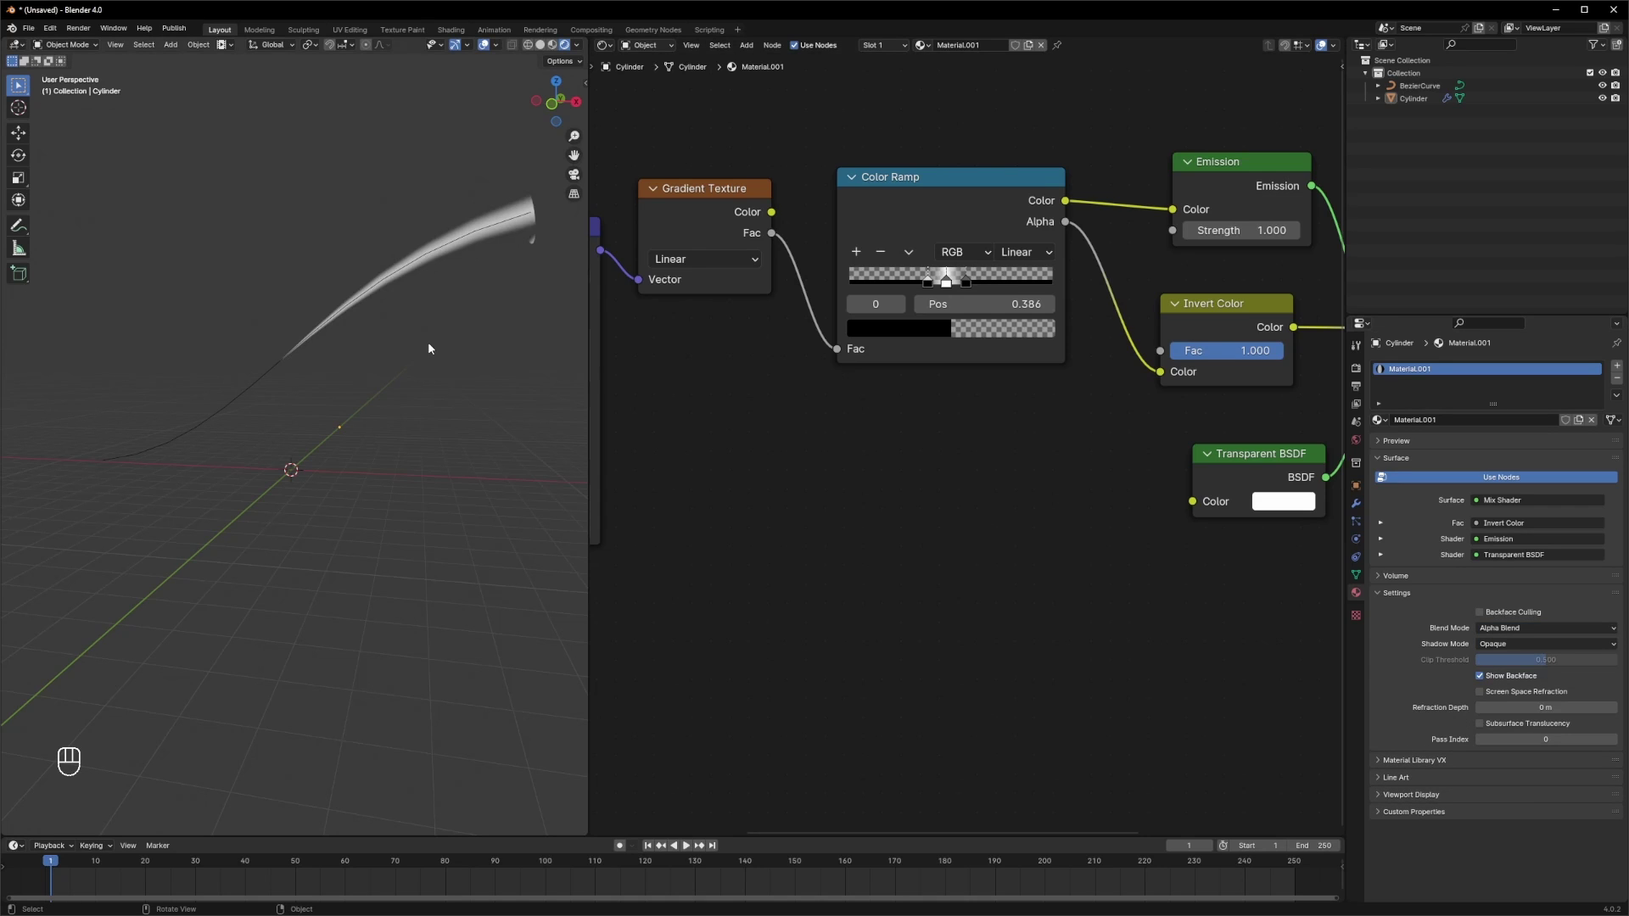
# - Add a new ramp stop tinted blue and give the middle stop a pale warm color
pyautogui.moveTo(966, 228); pyautogui.dragTo(951, 230)
pyautogui.click(951, 230)
pyautogui.moveTo(950, 232); pyautogui.dragTo(965, 299)
pyautogui.click(965, 299)
pyautogui.moveTo(965, 298); pyautogui.dragTo(825, 178)
pyautogui.moveTo(826, 179); pyautogui.dragTo(978, 228)
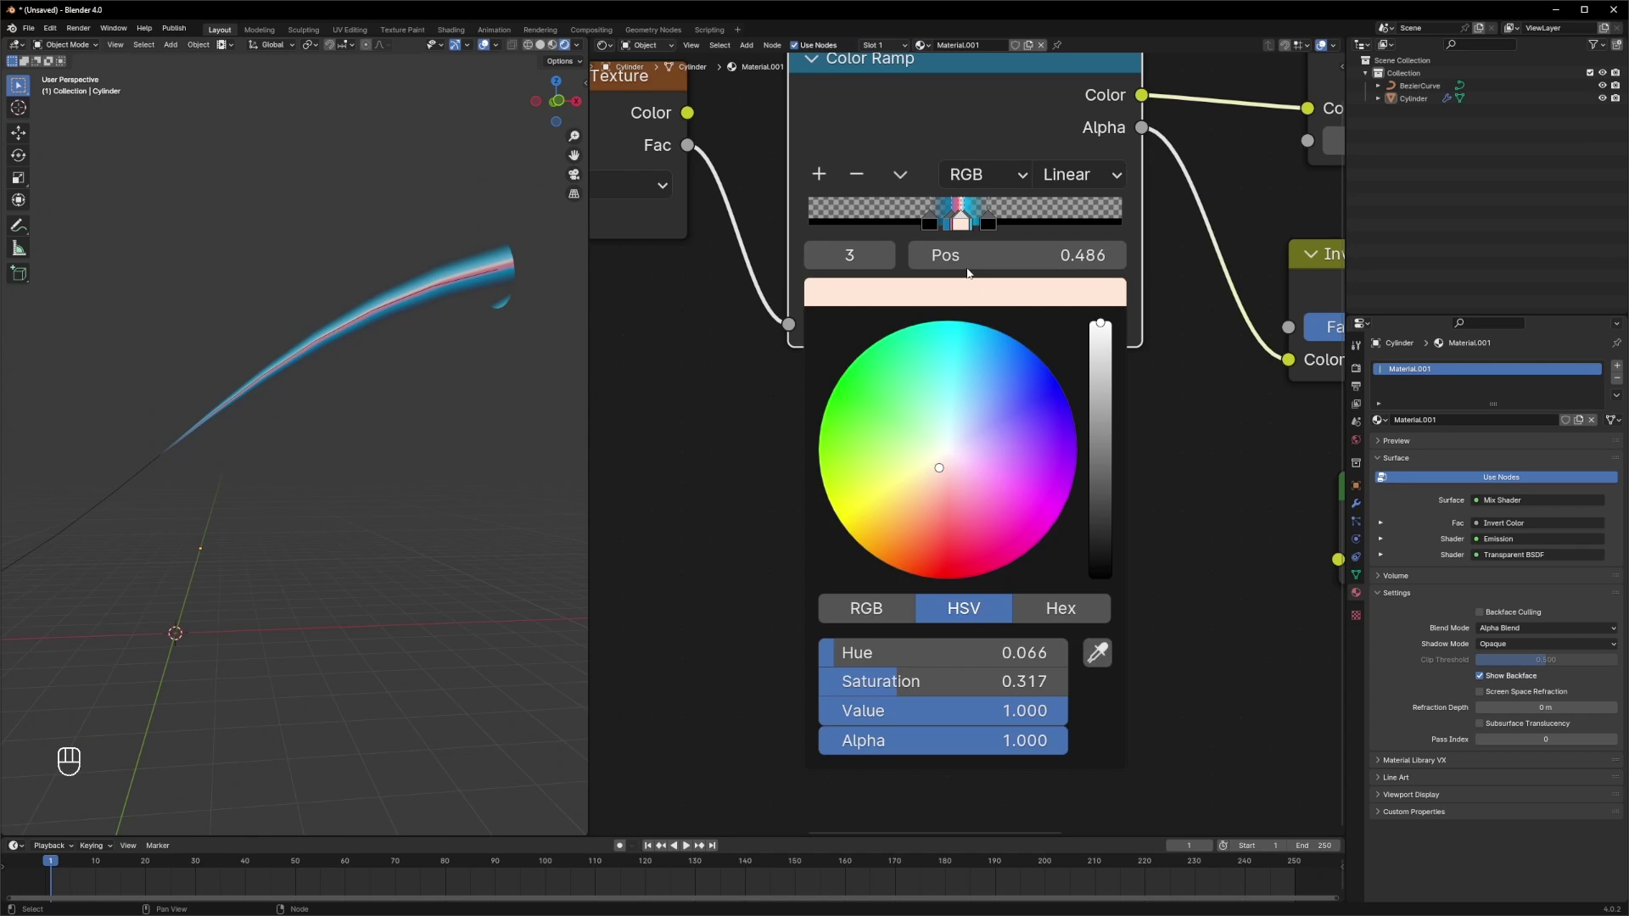
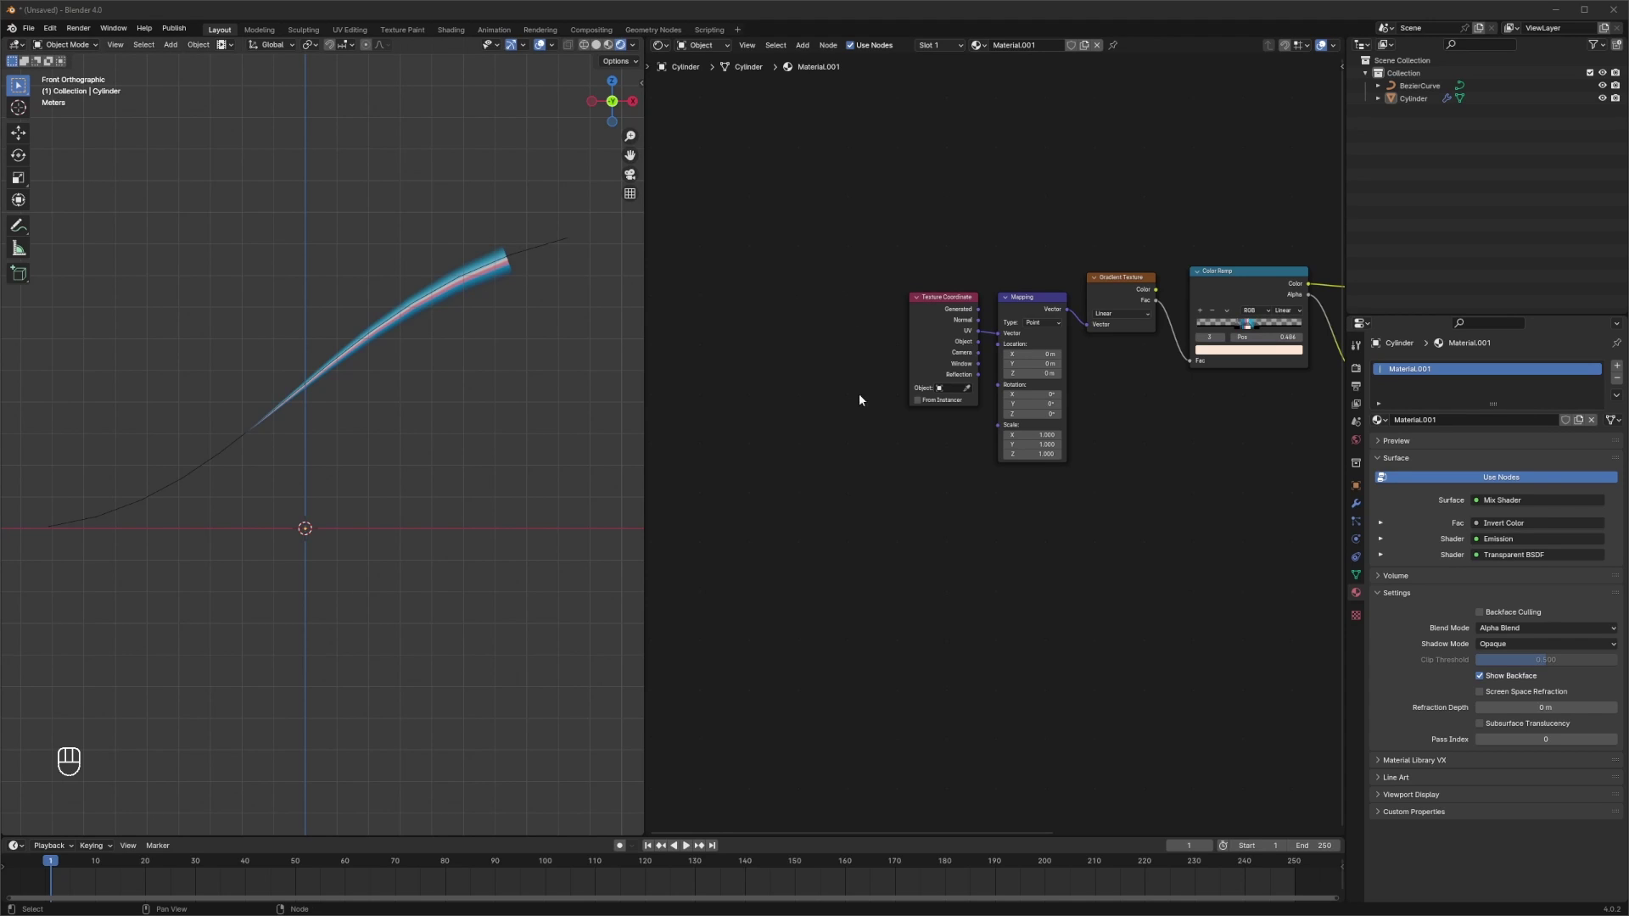
# - Add a Noise Texture into the mapping scale with its own duplicated Texture Coordinate and Mapping pair
pyautogui.press('shift+a')
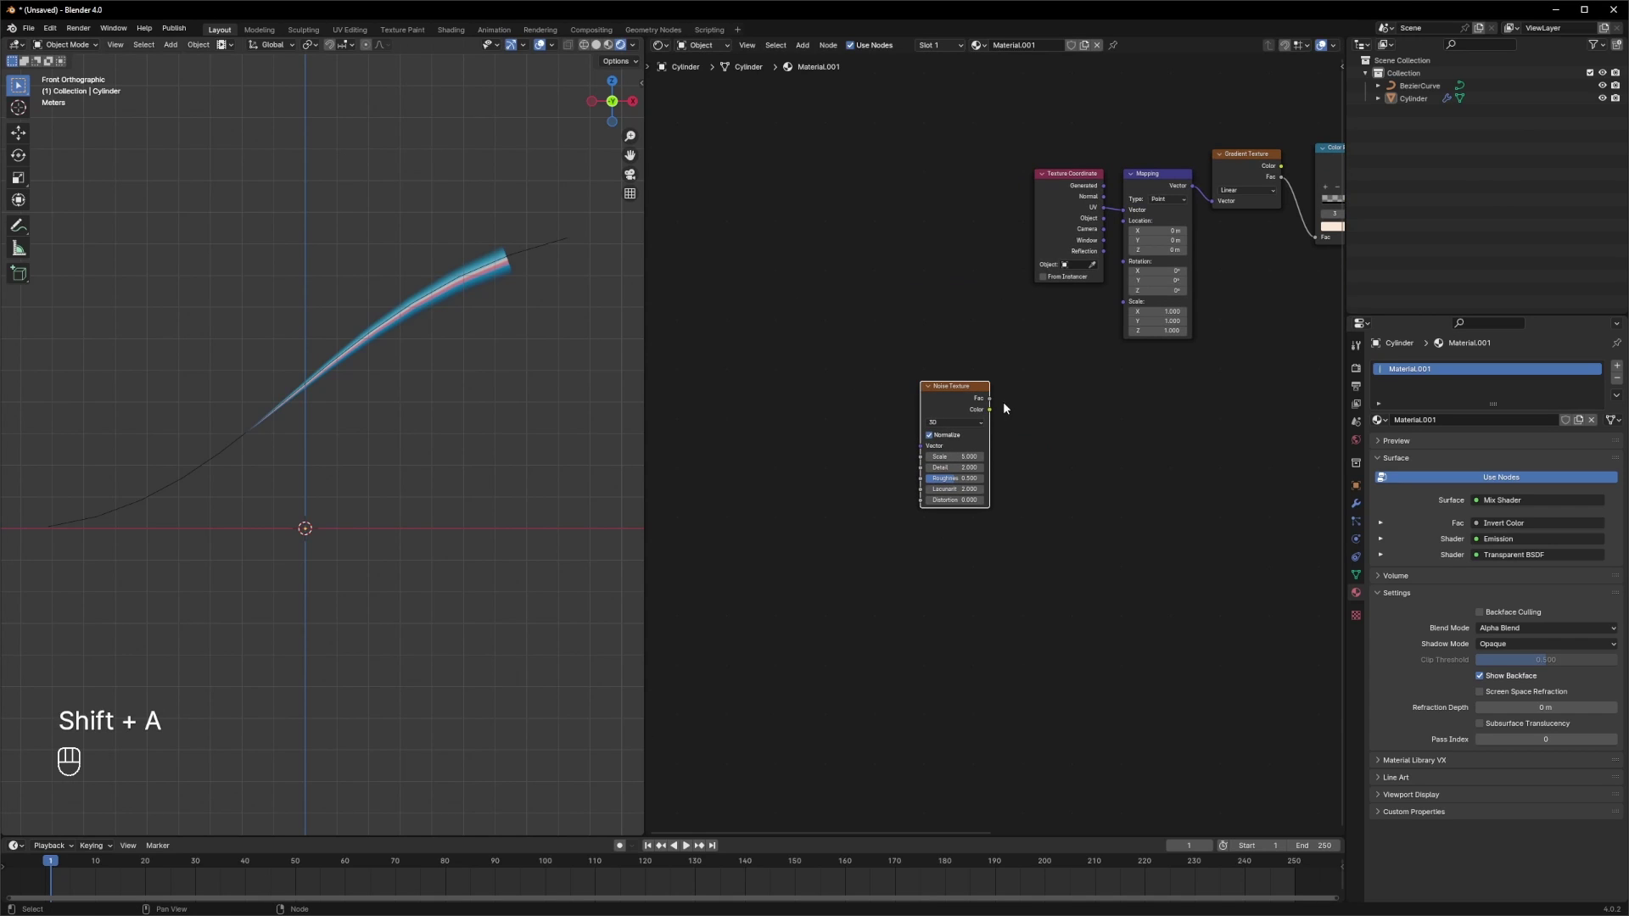
pyautogui.click(993, 413)
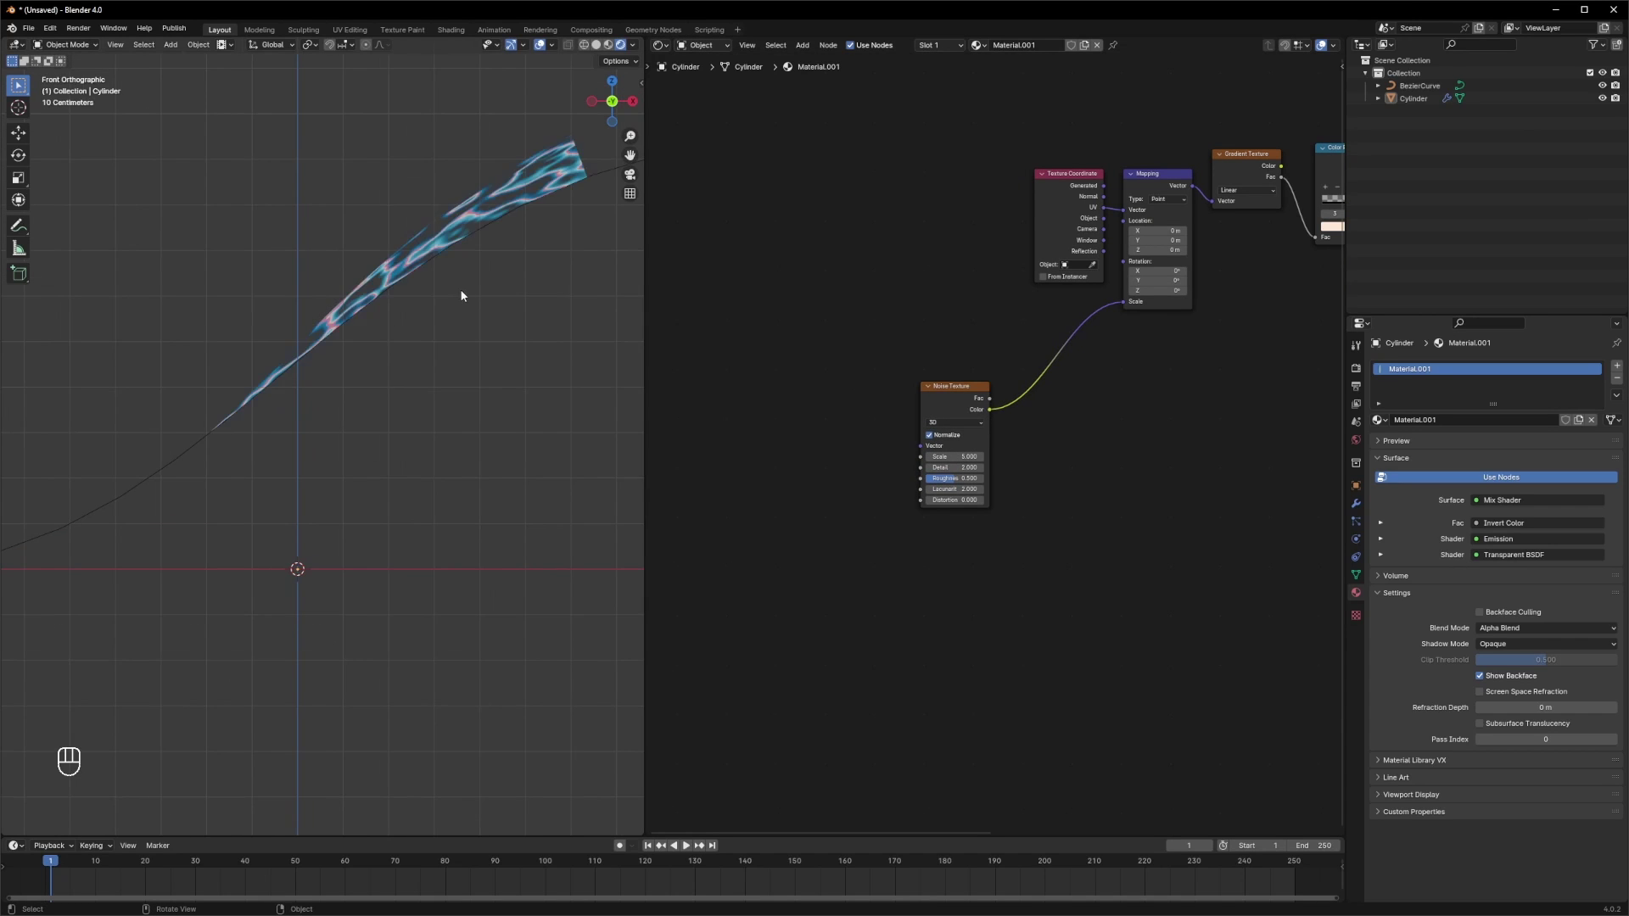
pyautogui.click(488, 293)
pyautogui.moveTo(527, 314); pyautogui.dragTo(332, 349)
pyautogui.moveTo(352, 344); pyautogui.dragTo(364, 342)
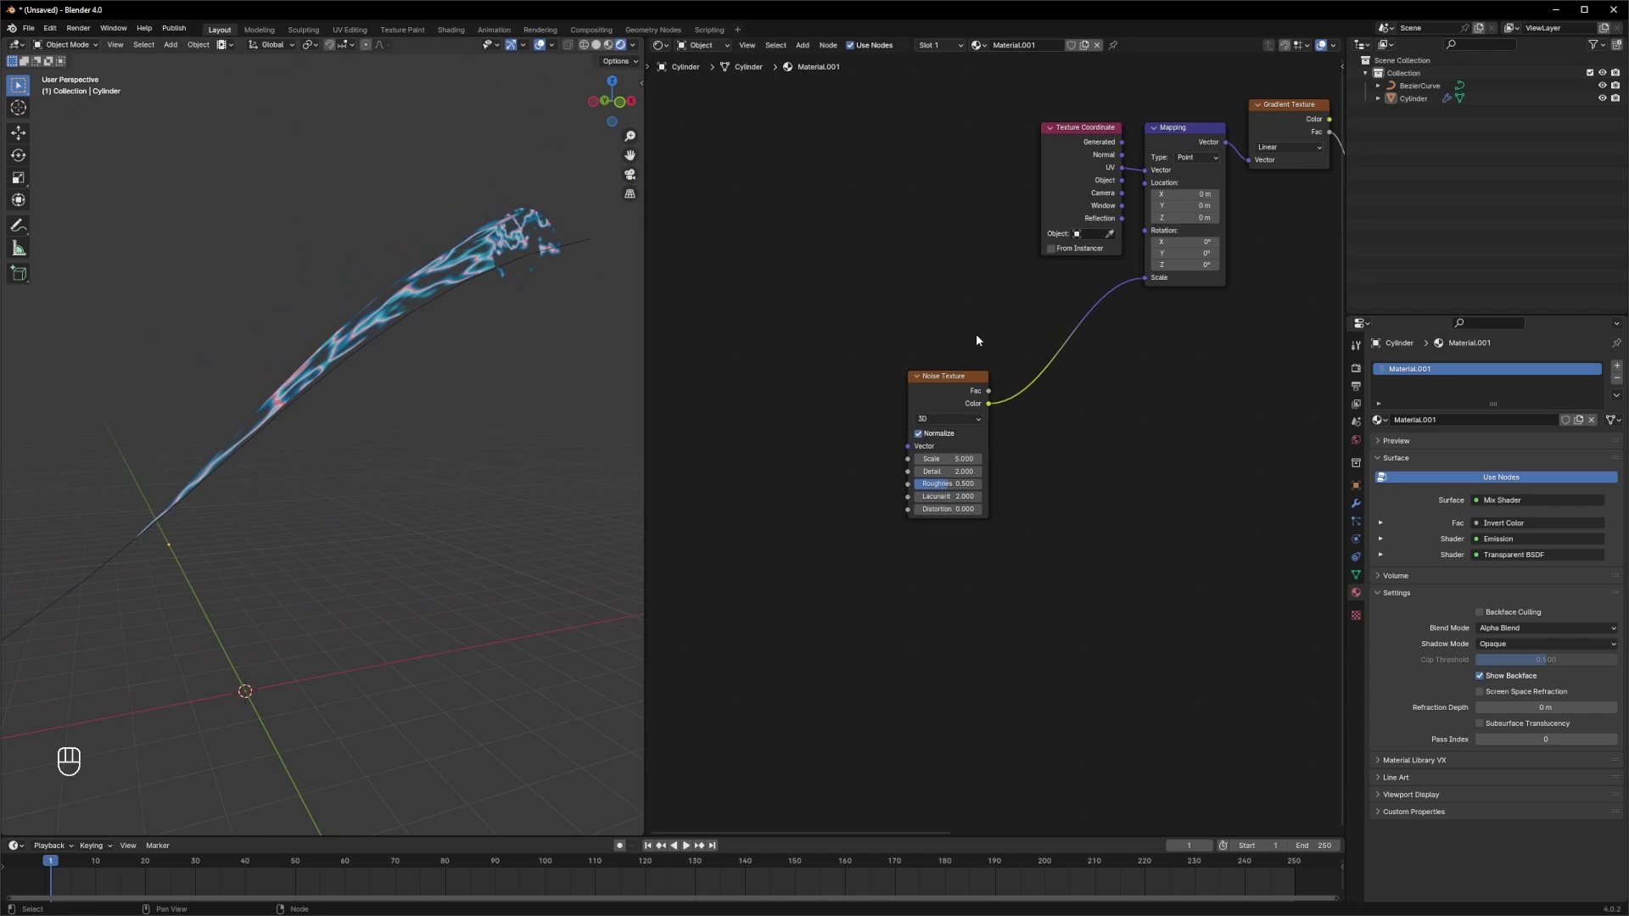
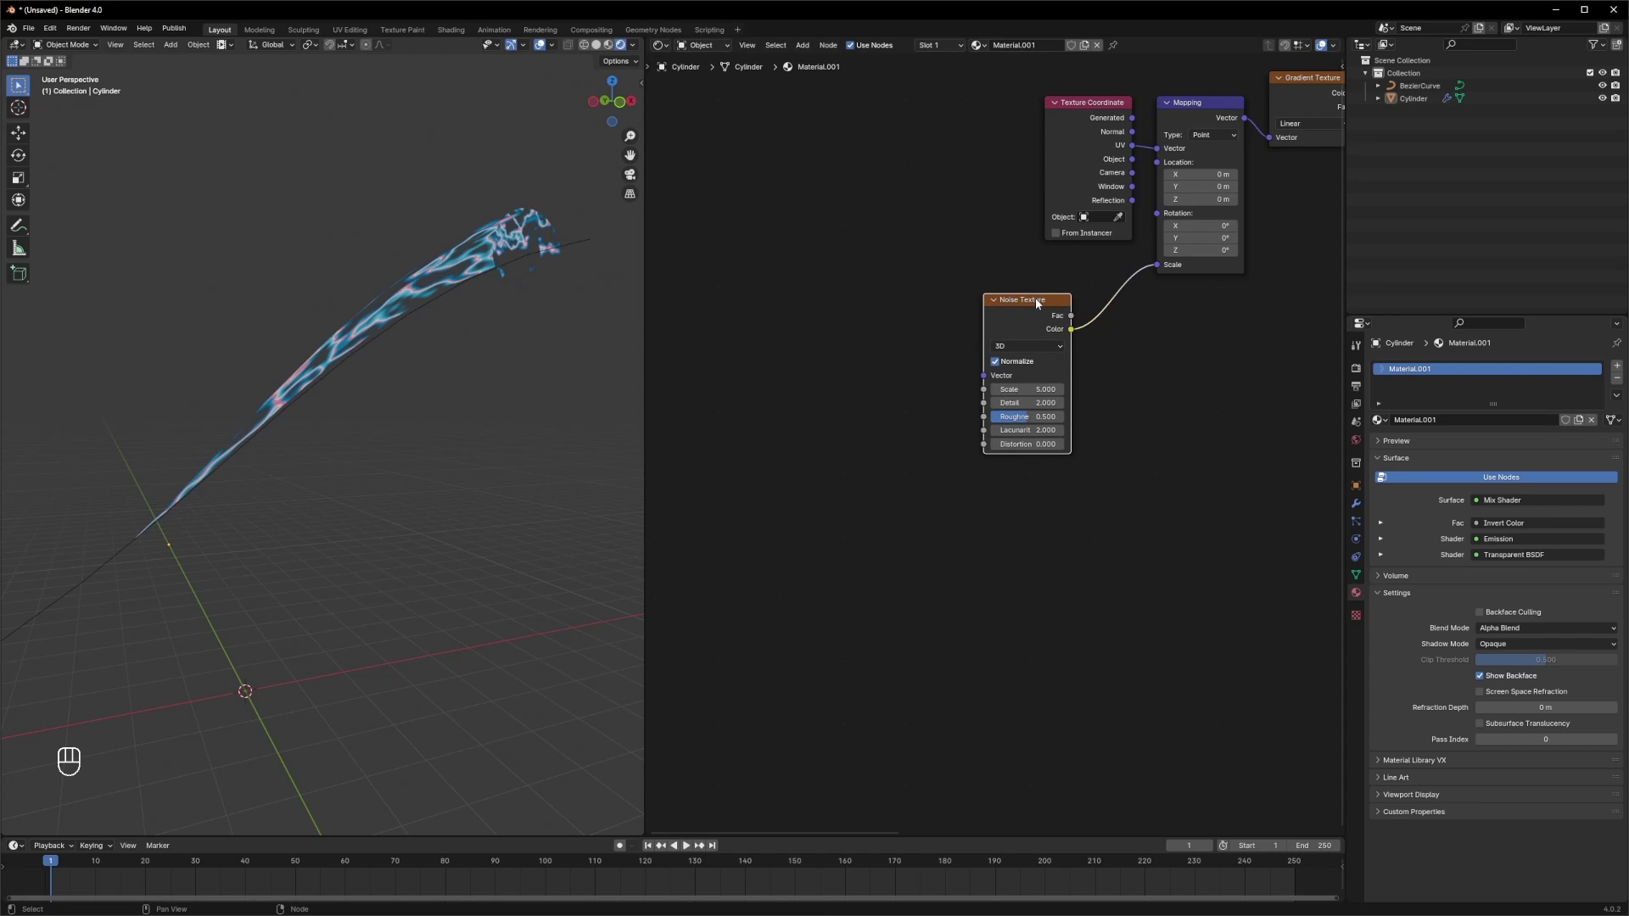
pyautogui.press('ctrl+t')
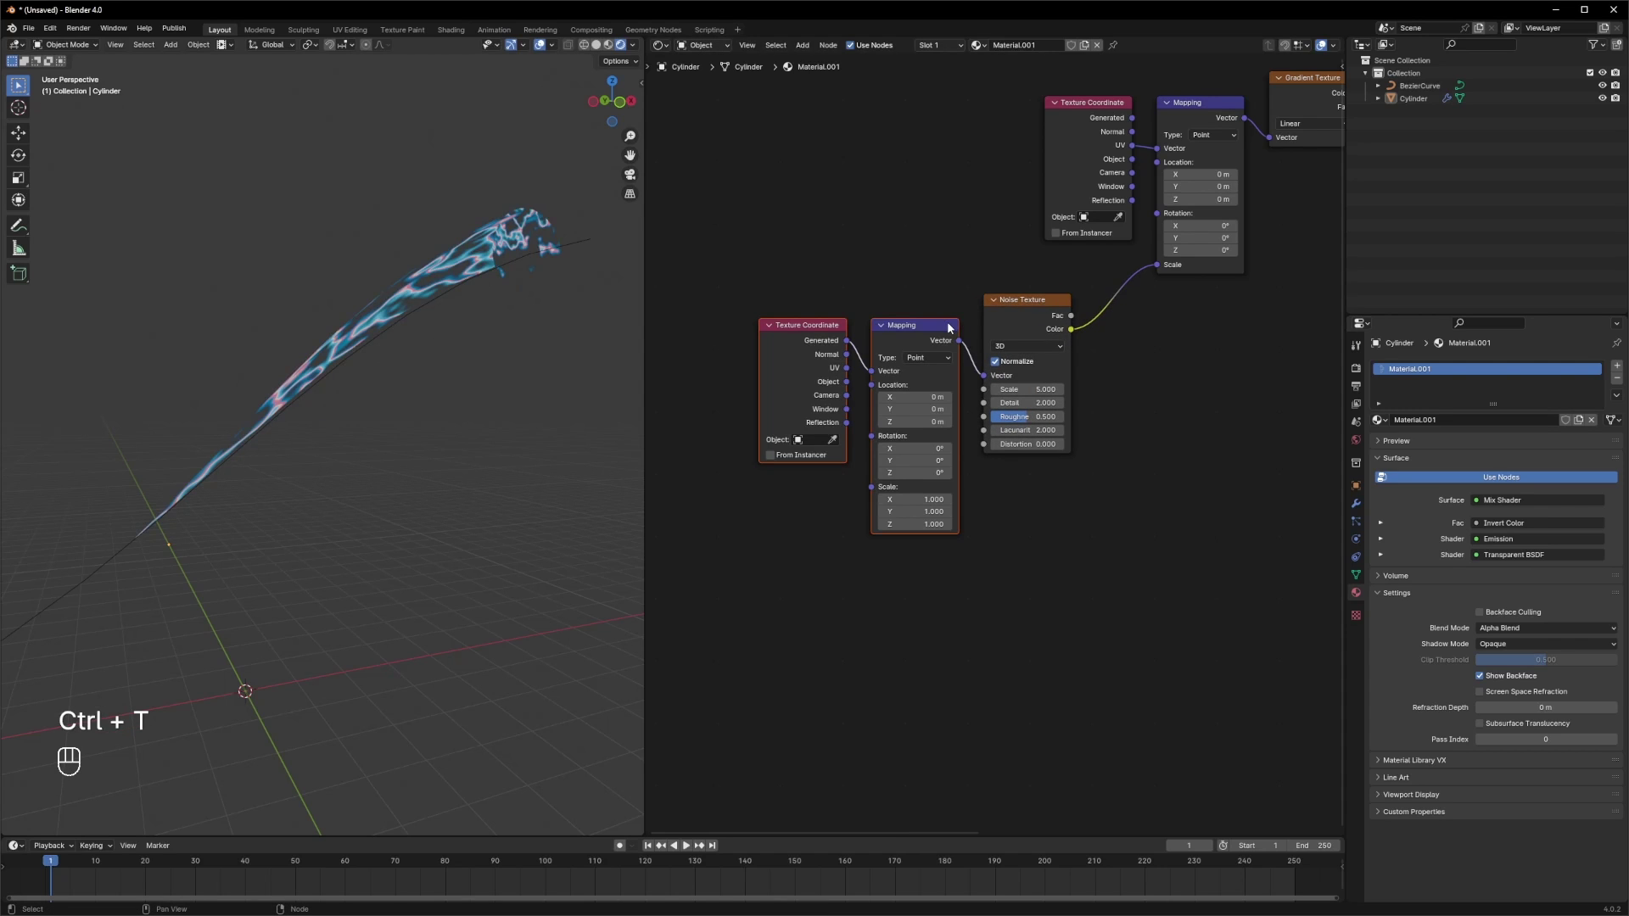
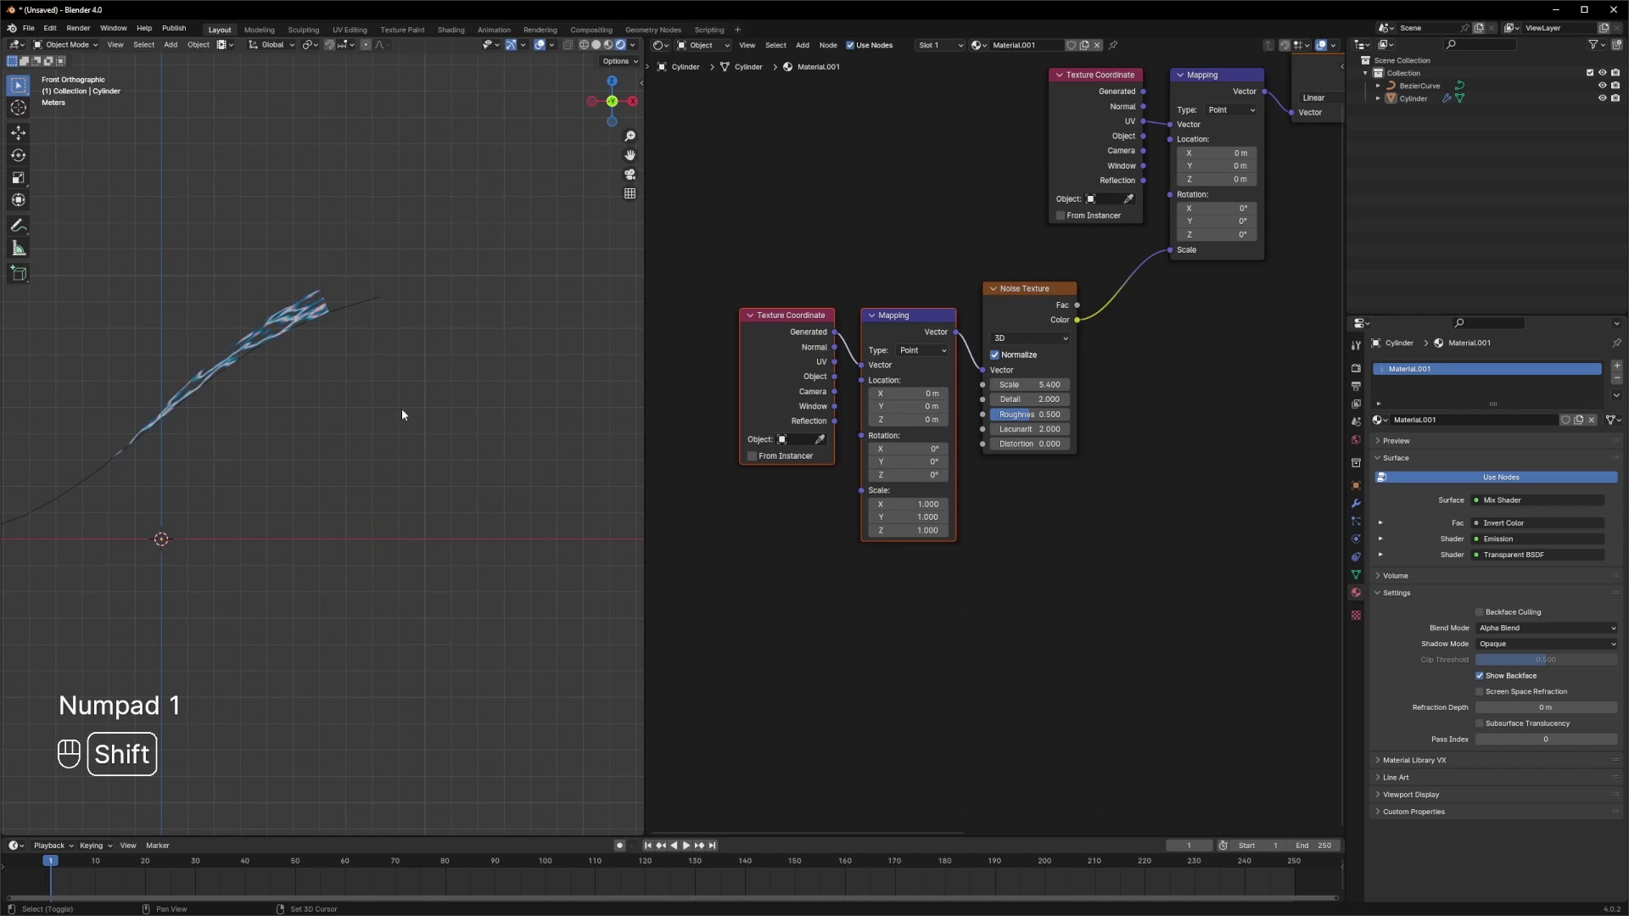
pyautogui.moveTo(483, 416); pyautogui.dragTo(389, 387)
# - Add an Empty and pick it as the object for the noise's texture coordinates
pyautogui.press('shift+a')
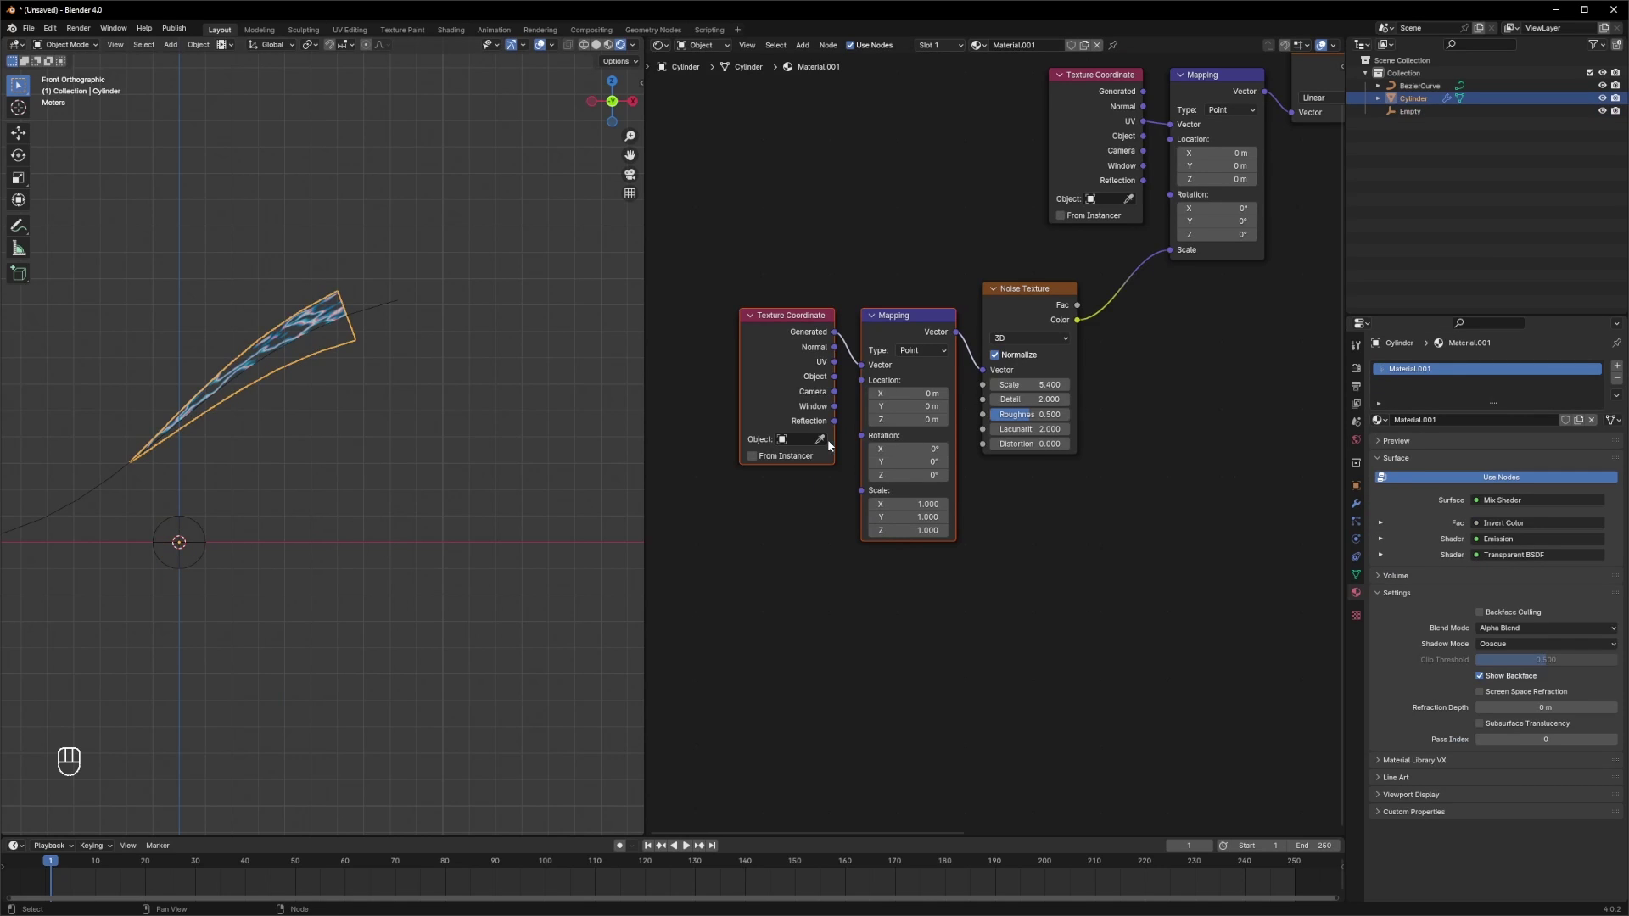
pyautogui.moveTo(839, 396); pyautogui.dragTo(852, 359)
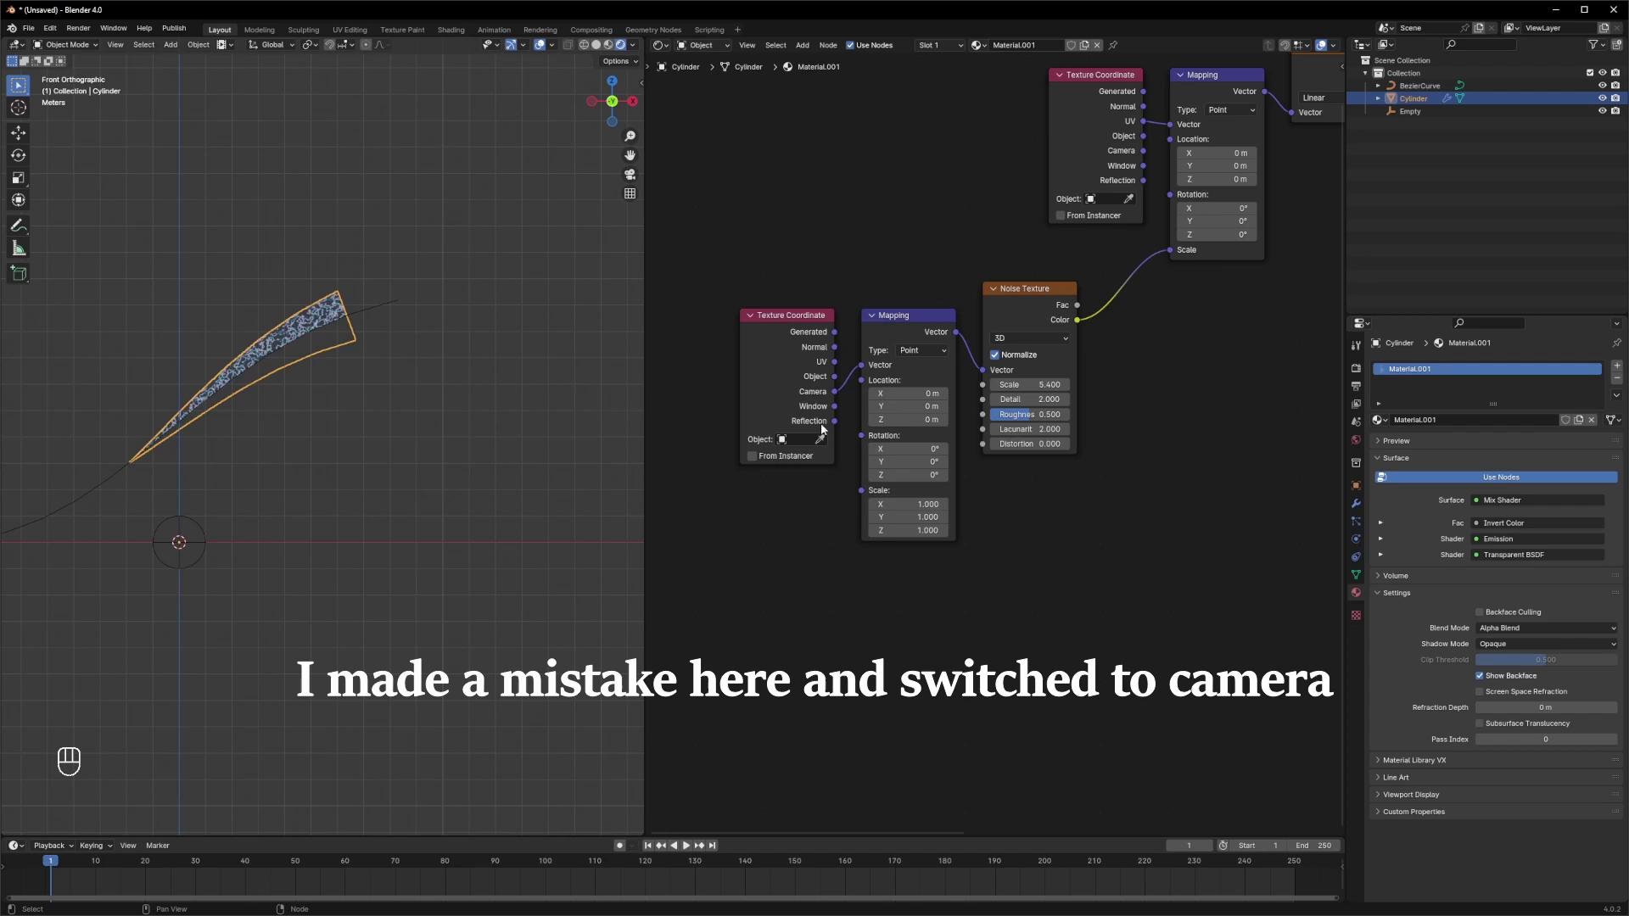
pyautogui.click(826, 441)
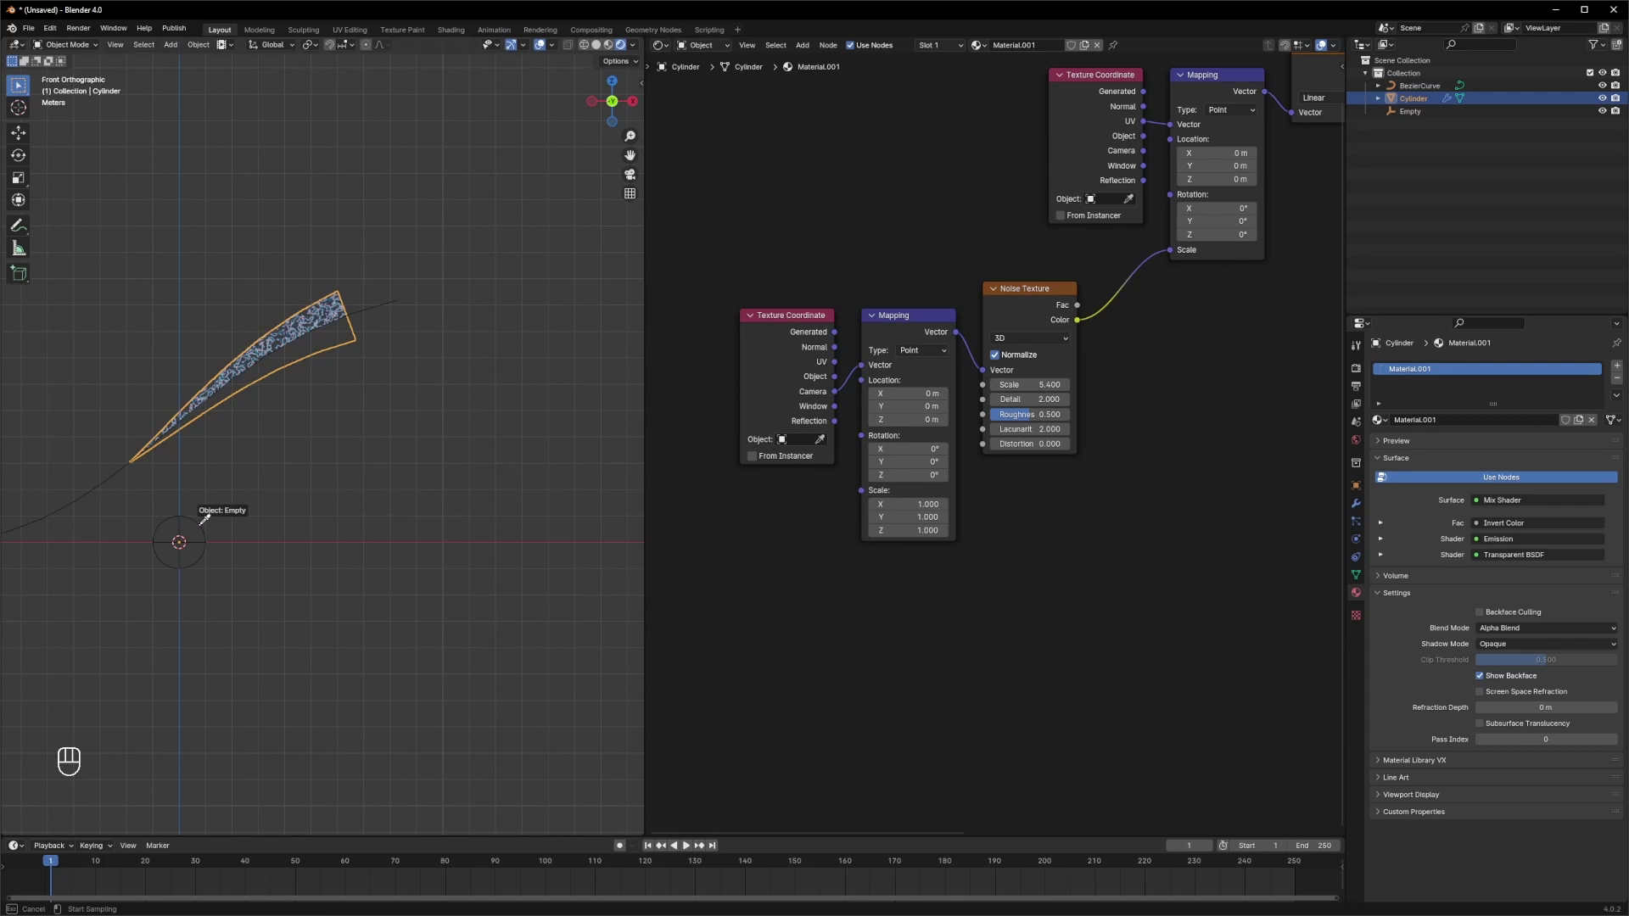
pyautogui.press('r')
pyautogui.press('ctrl+z')
pyautogui.click(862, 371)
# - Select the Empty and try moving it to shift the noise pattern, then undo
pyautogui.click(520, 494)
pyautogui.press('g')
pyautogui.press('ctrl+z')
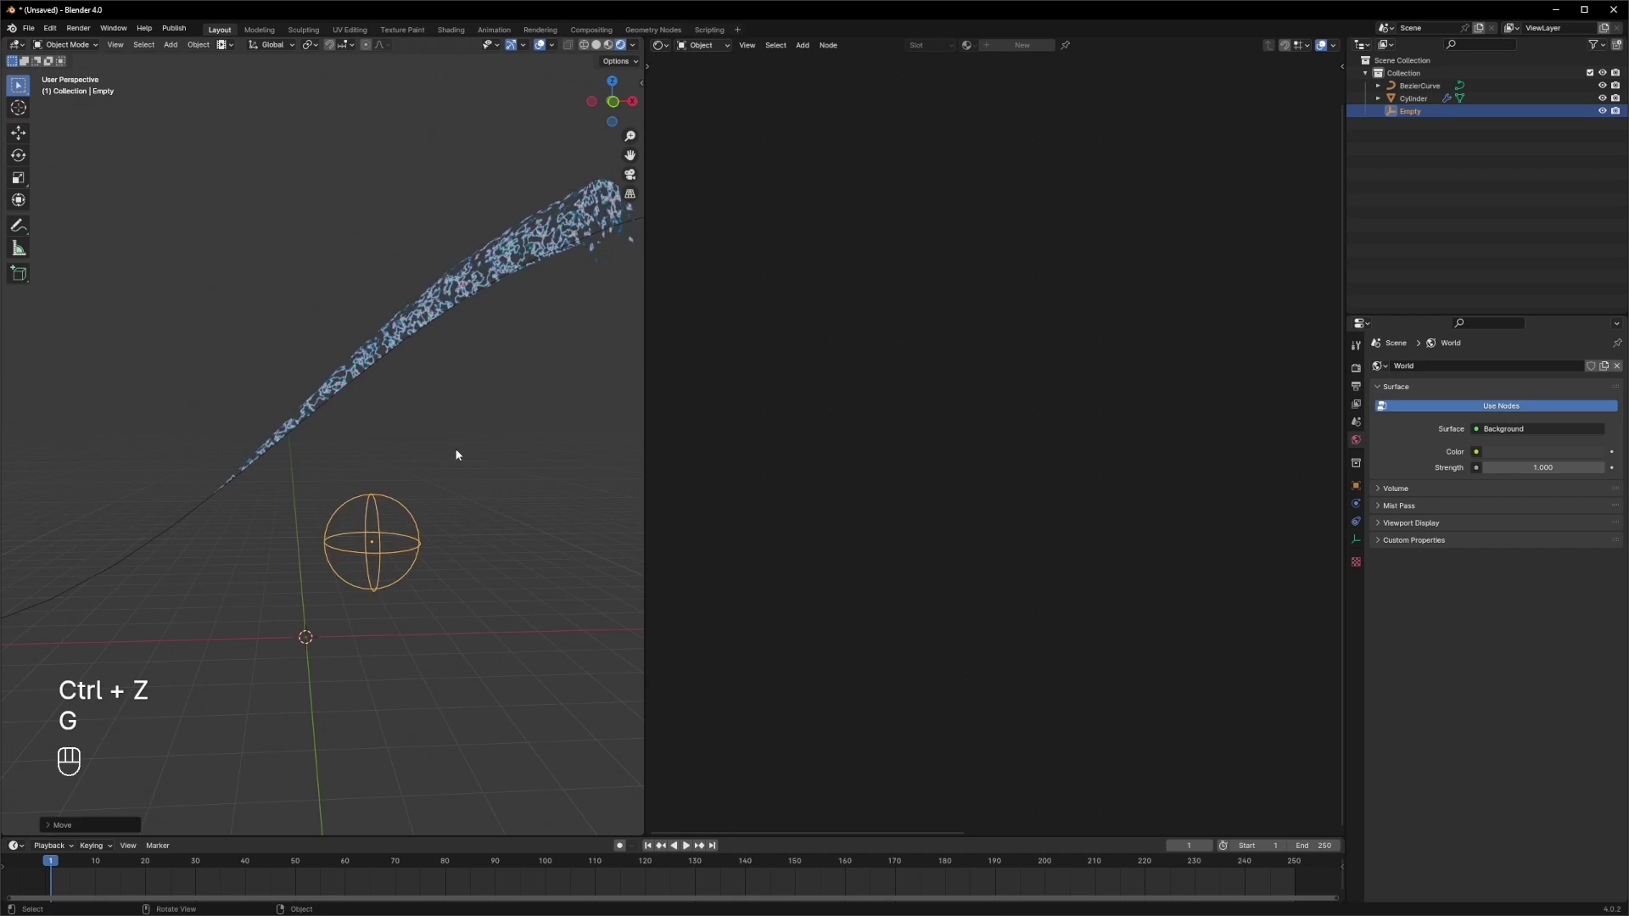
pyautogui.press('ctrl+z')
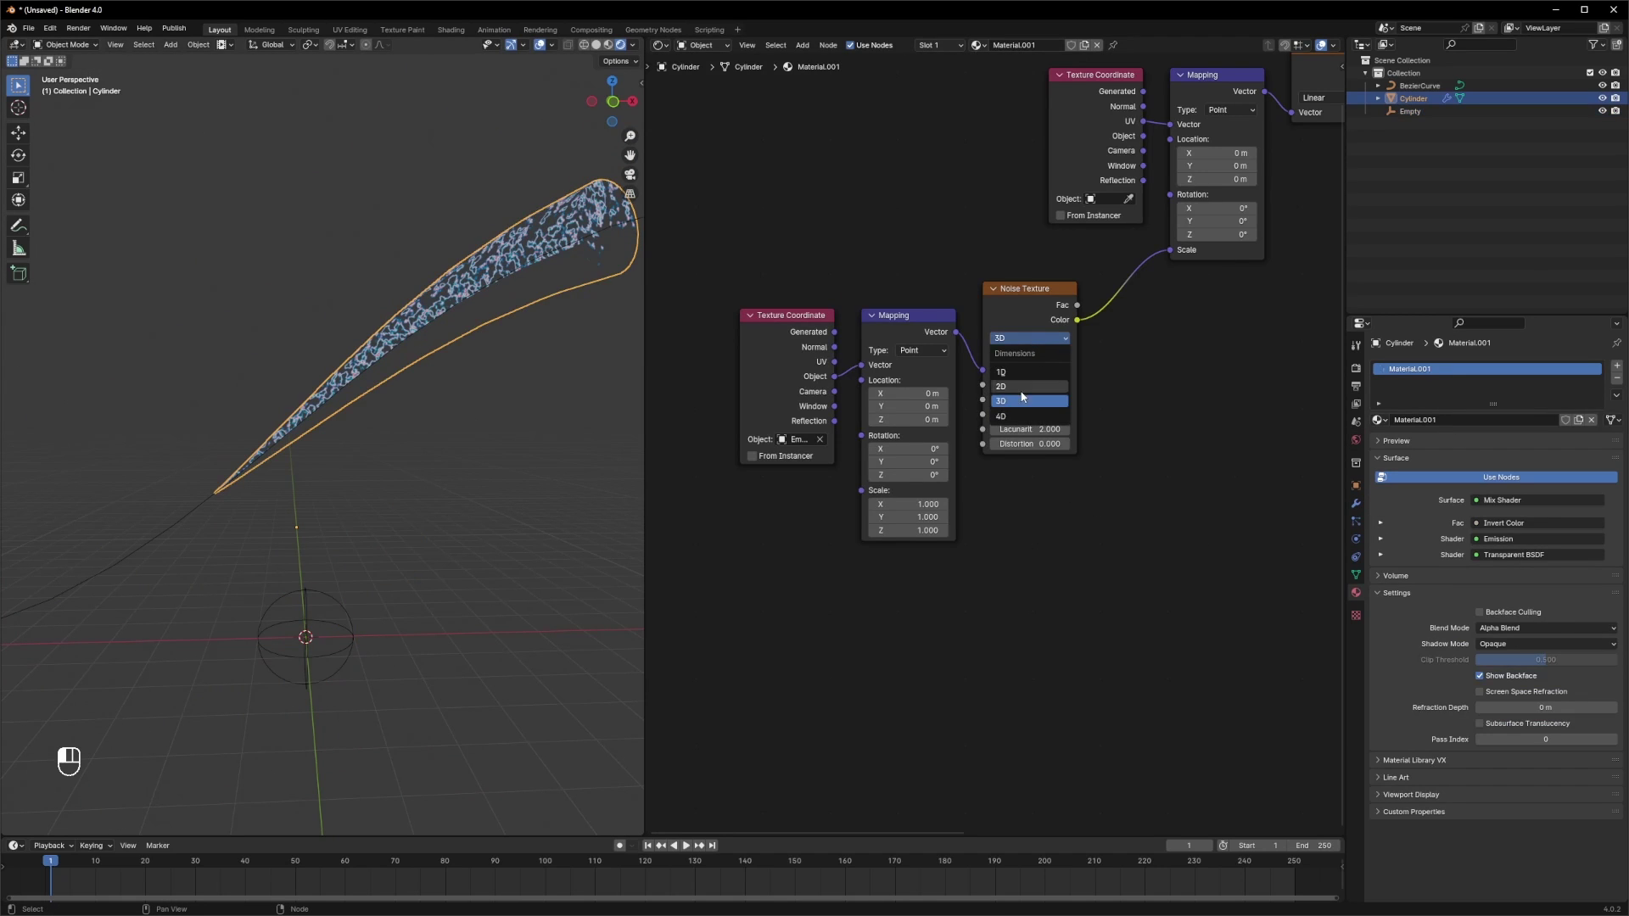
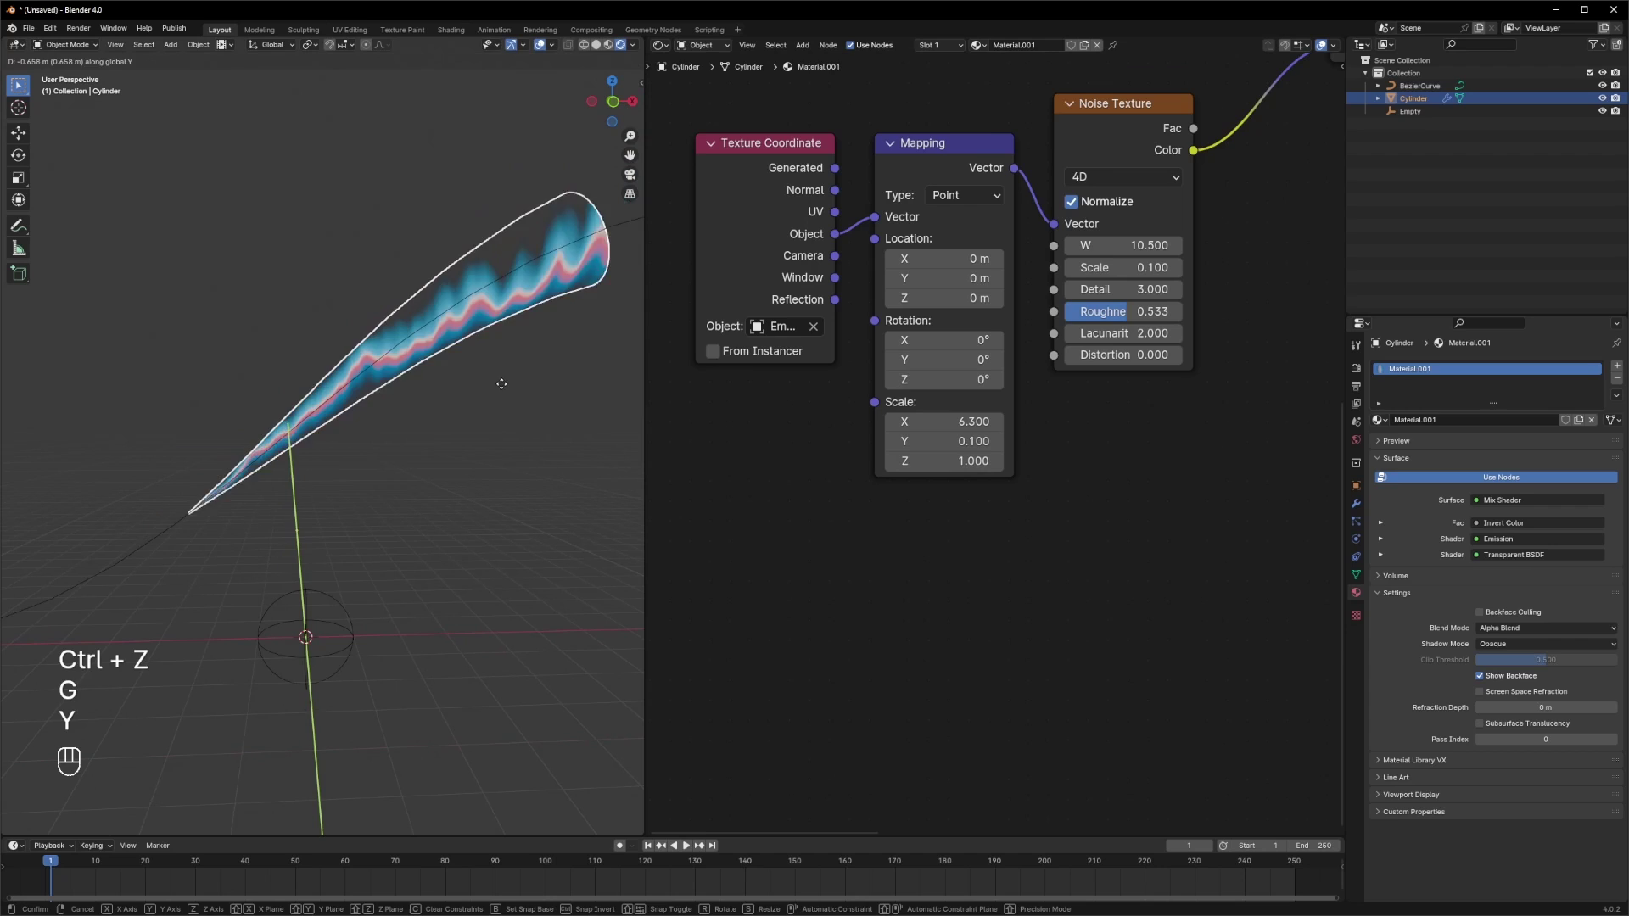
# - Move the Empty to shift the 4D noise streaks along the tail
pyautogui.press('ctrl+z')
# - Move the Empty along the tail and reselect the cone to edit its material
pyautogui.press('g')
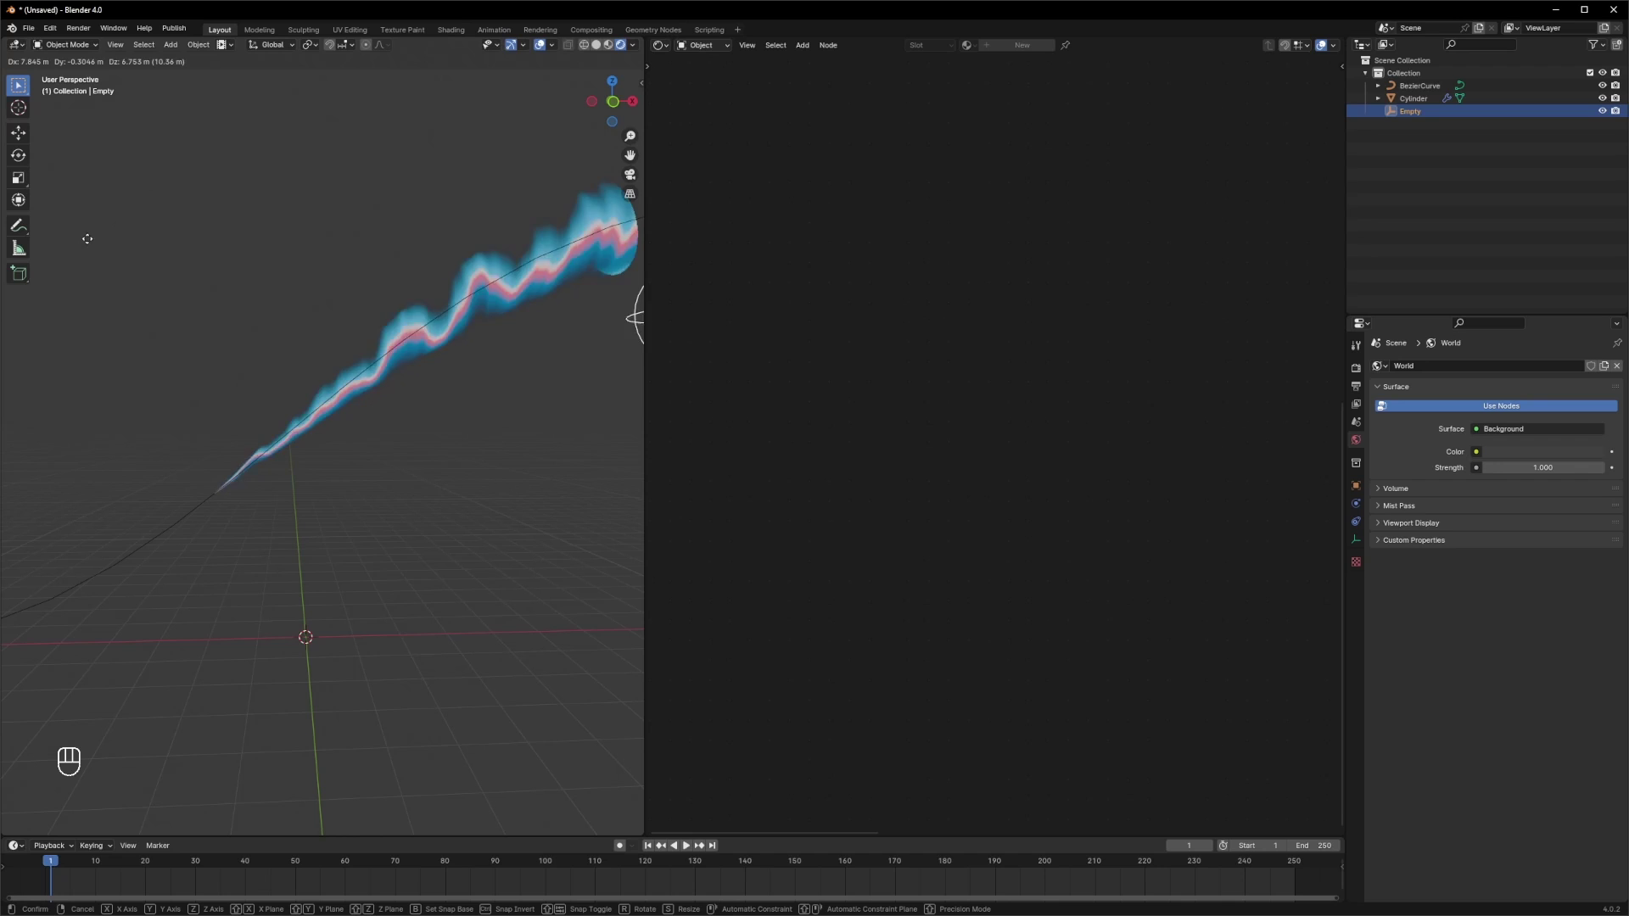
pyautogui.press('ctrl+z')
pyautogui.click(1171, 362)
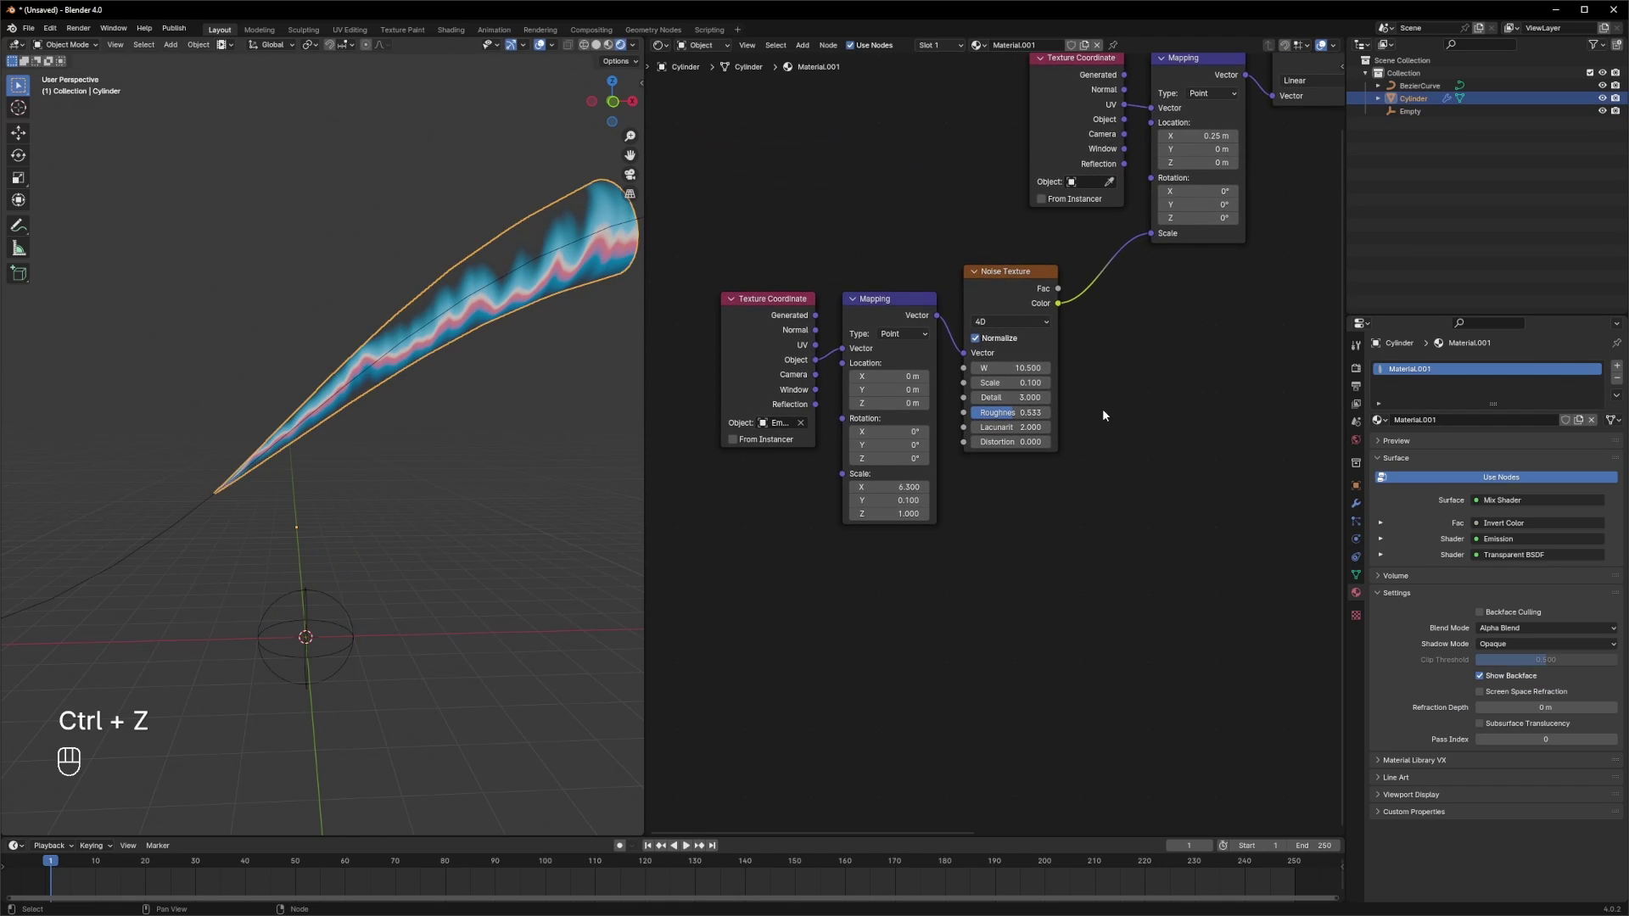
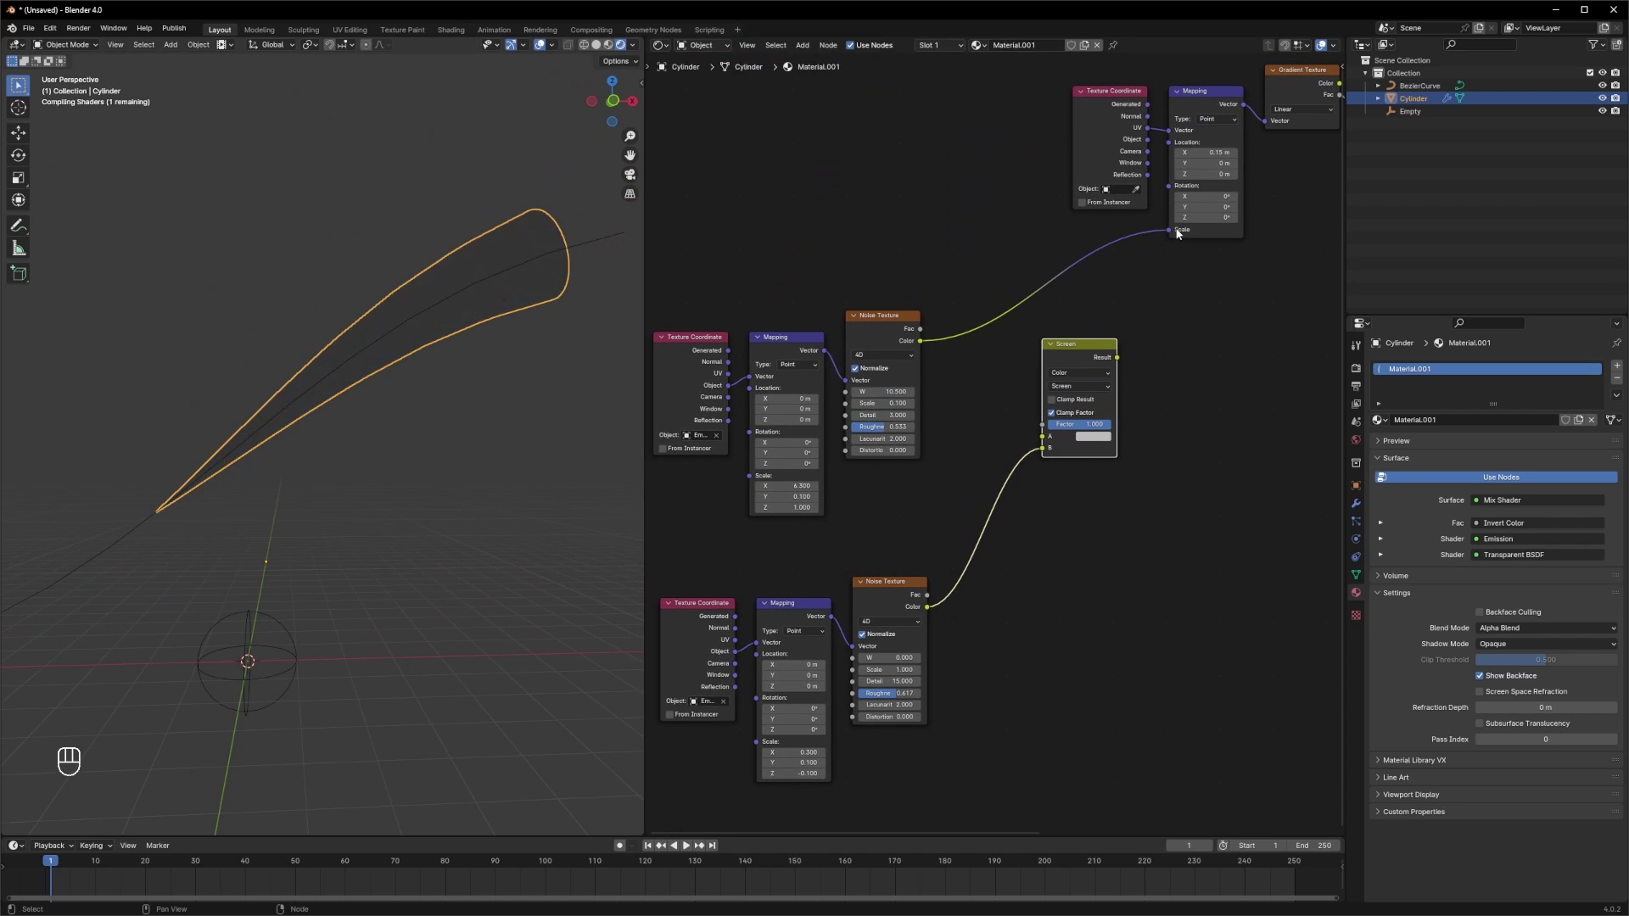
# - Feed the first noise layer into the Screen mix driving the gradient's mapping scale
pyautogui.press('ctrl+z')
pyautogui.moveTo(1137, 268); pyautogui.dragTo(1178, 232)
pyautogui.press('ctrl+z')
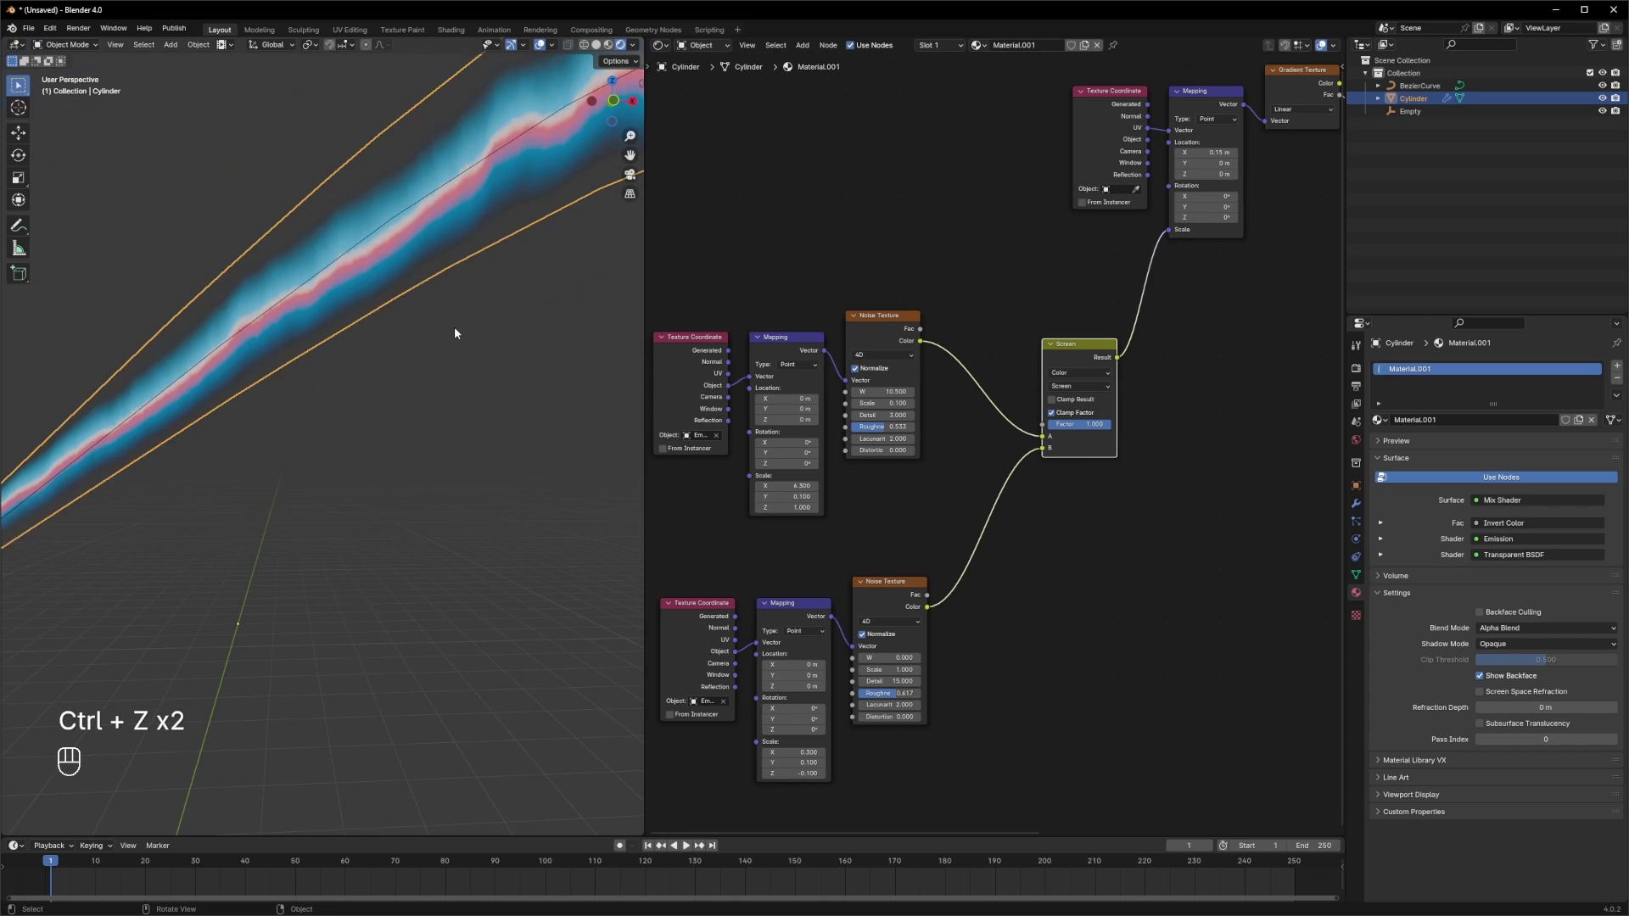
pyautogui.moveTo(459, 342); pyautogui.dragTo(418, 403)
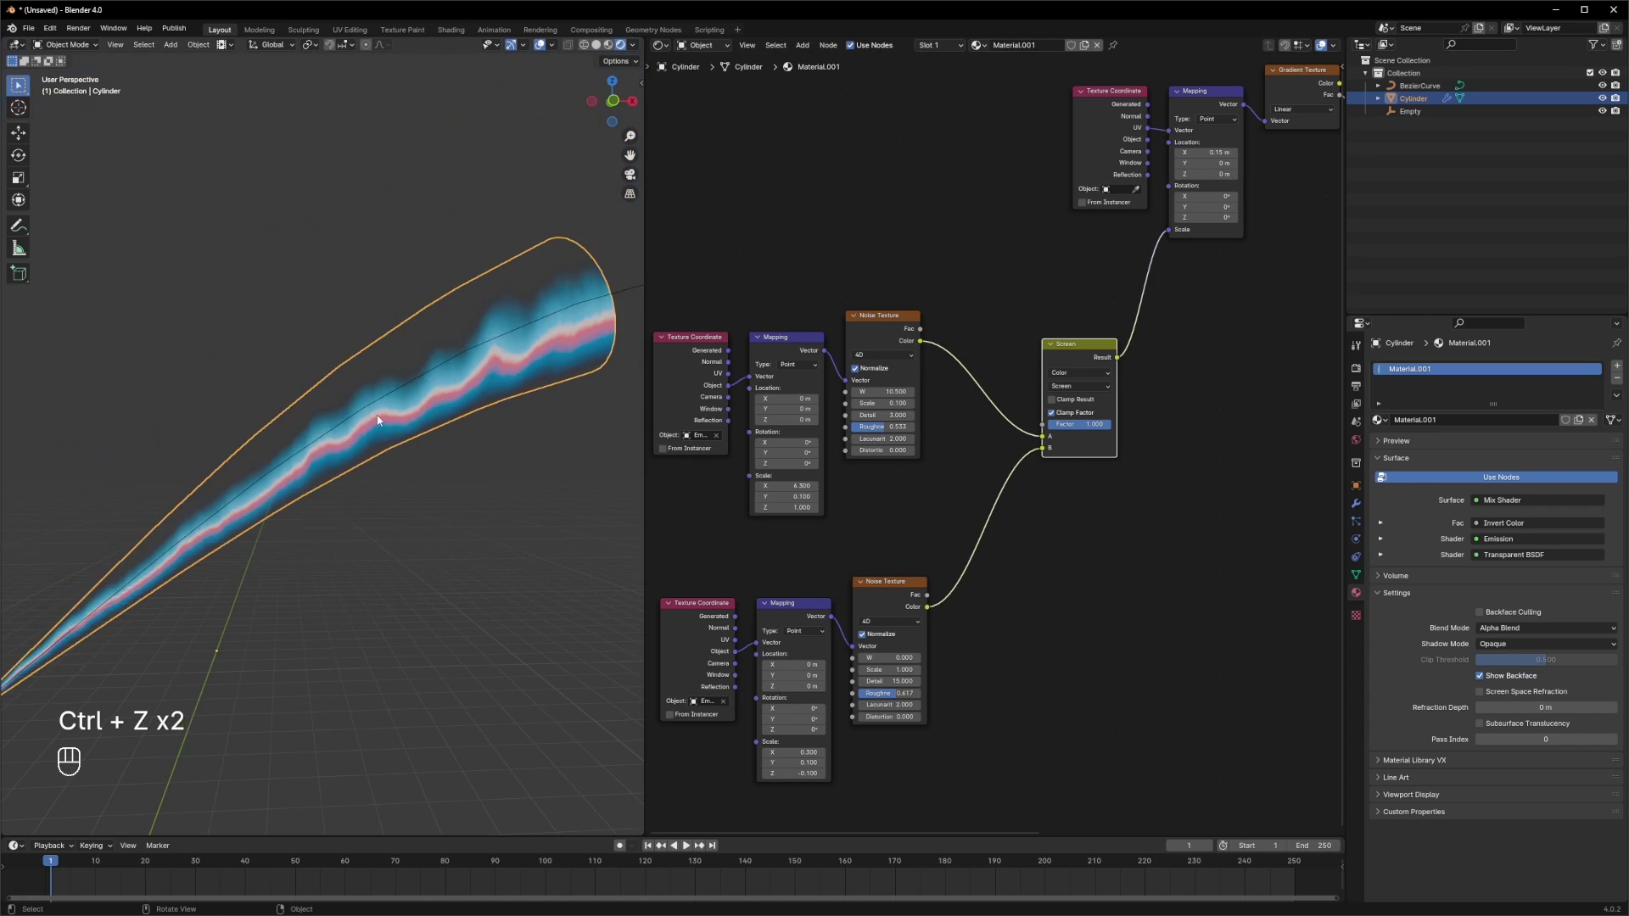
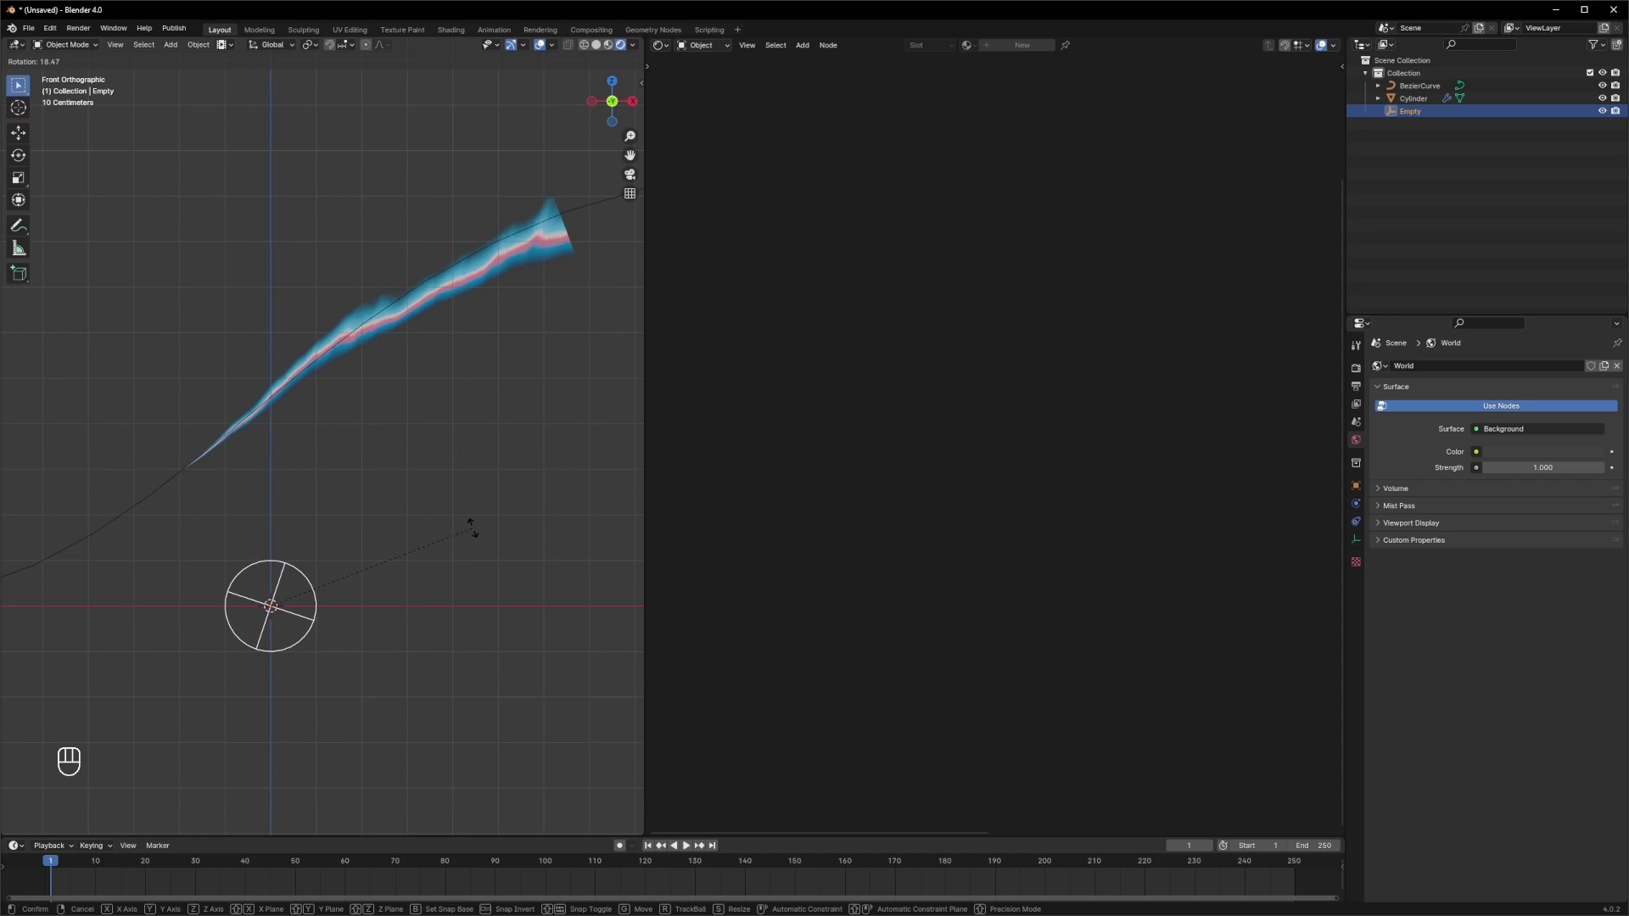
# - Rotate and resize the Empty to reshape the flickering tail strands
pyautogui.press('s')
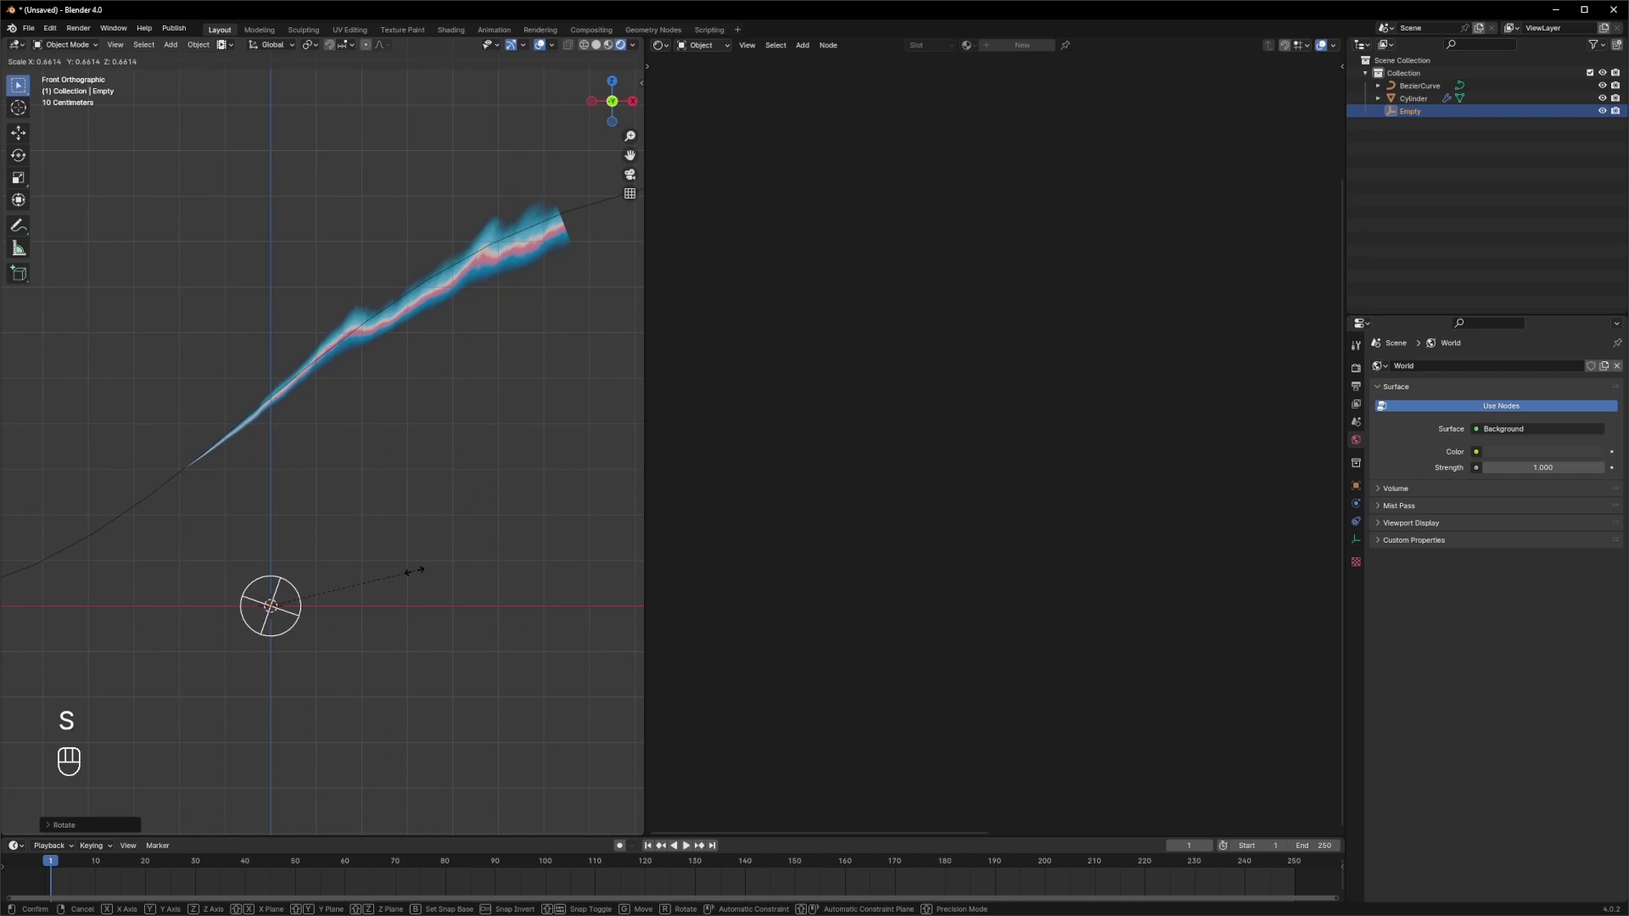
pyautogui.press('ctrl+z')
pyautogui.press('s')
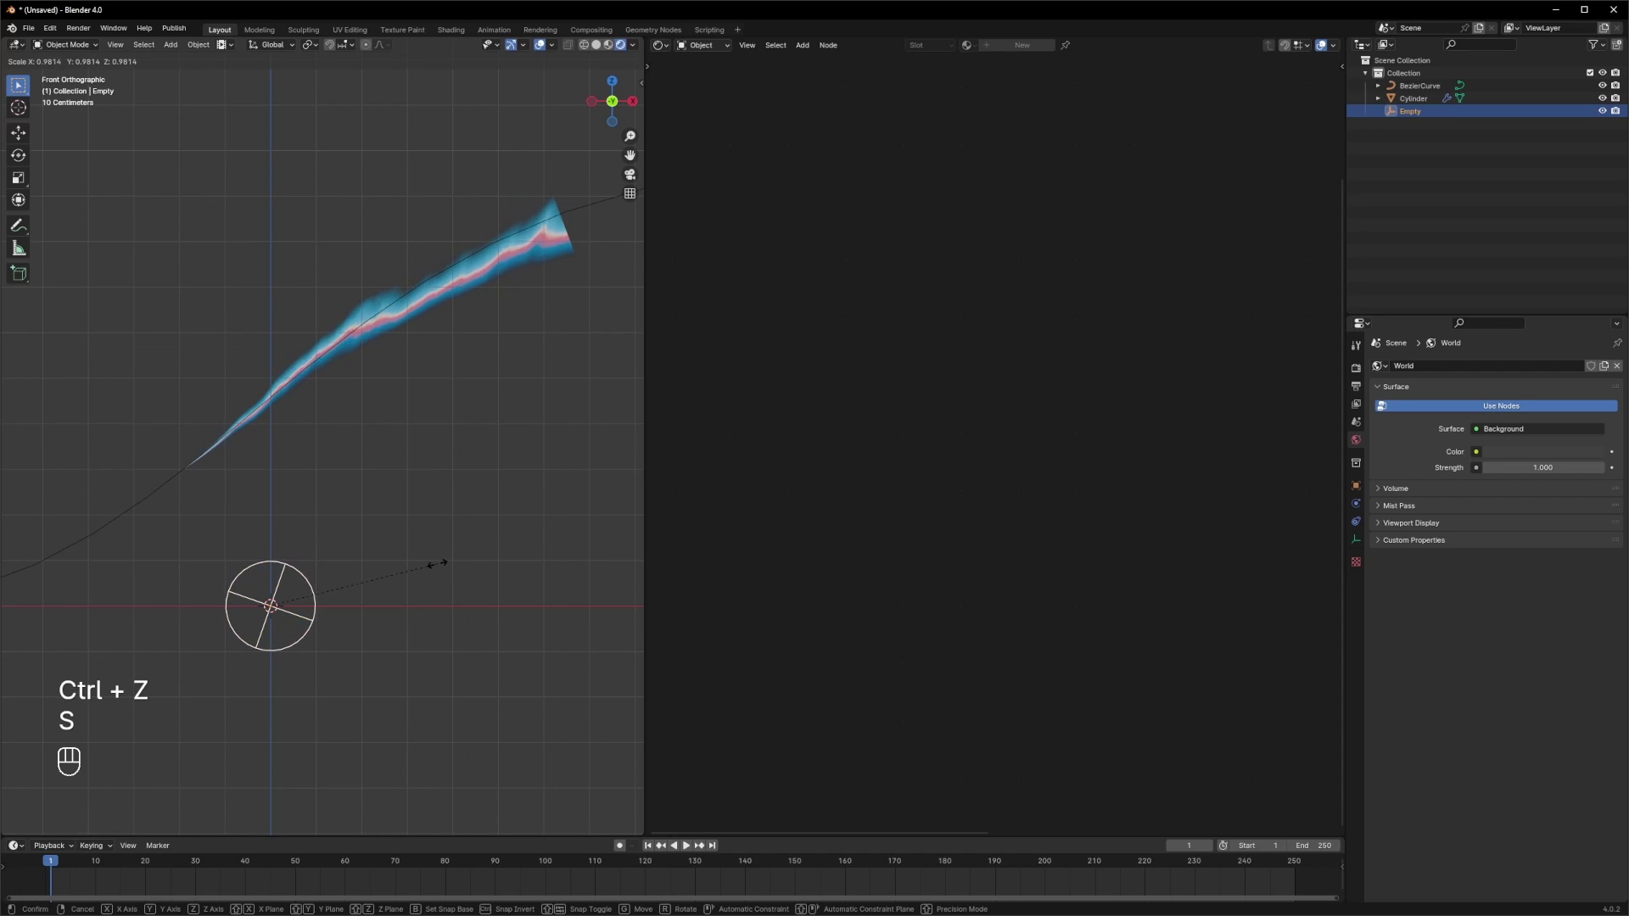
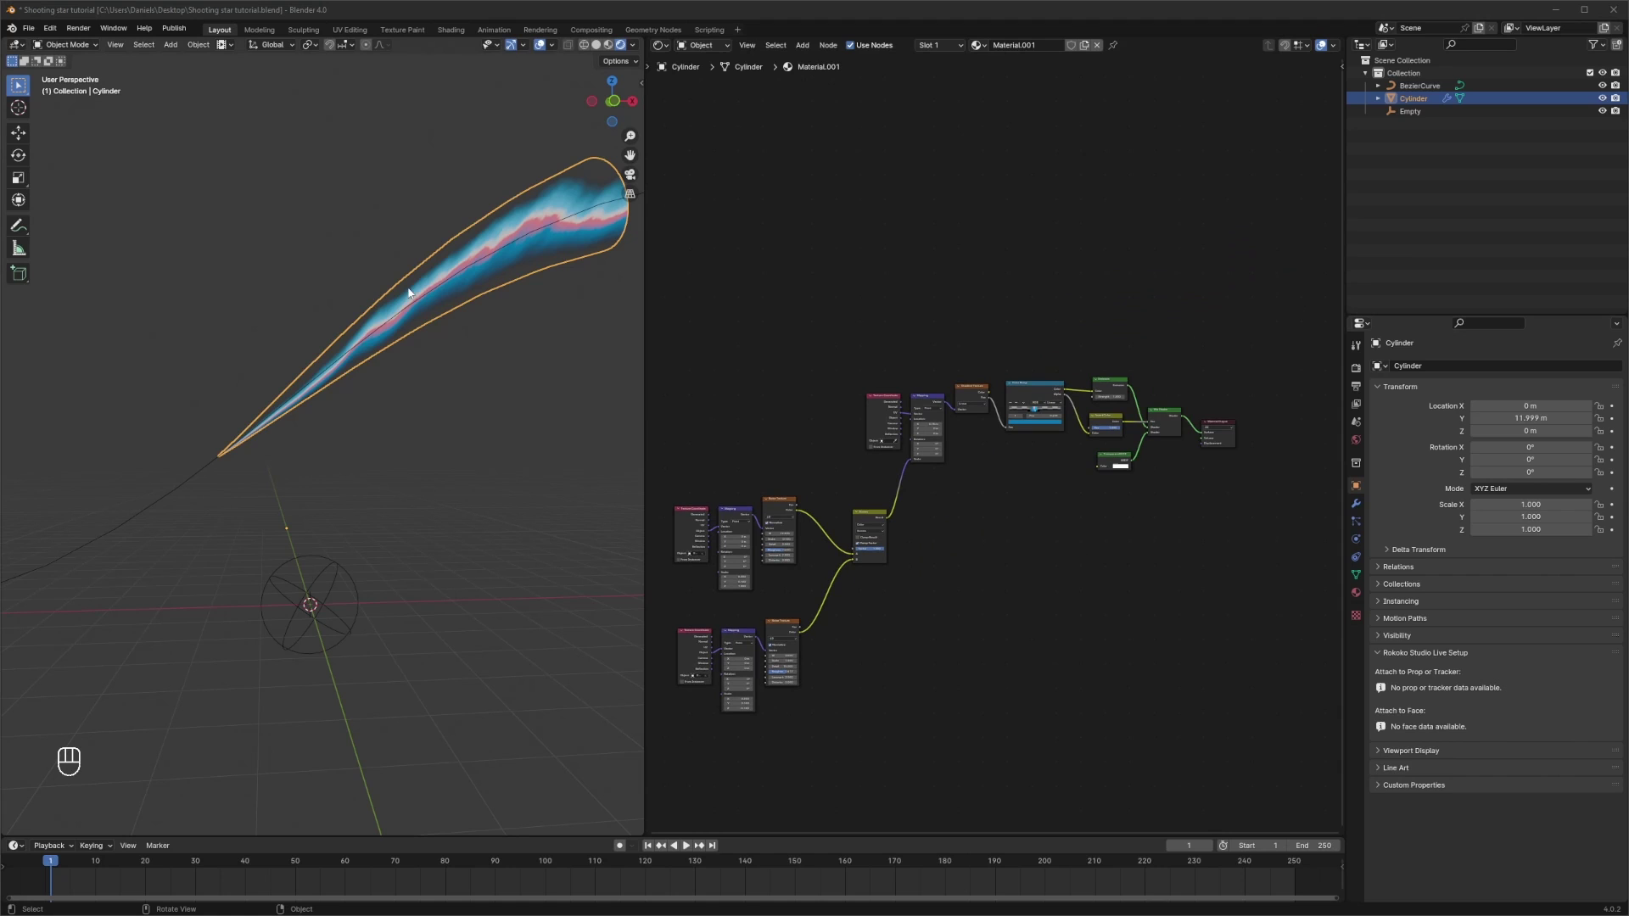
# - Duplicate the Mix Shader and wire it between the first mix and the Material Output Surface
pyautogui.click(508, 348)
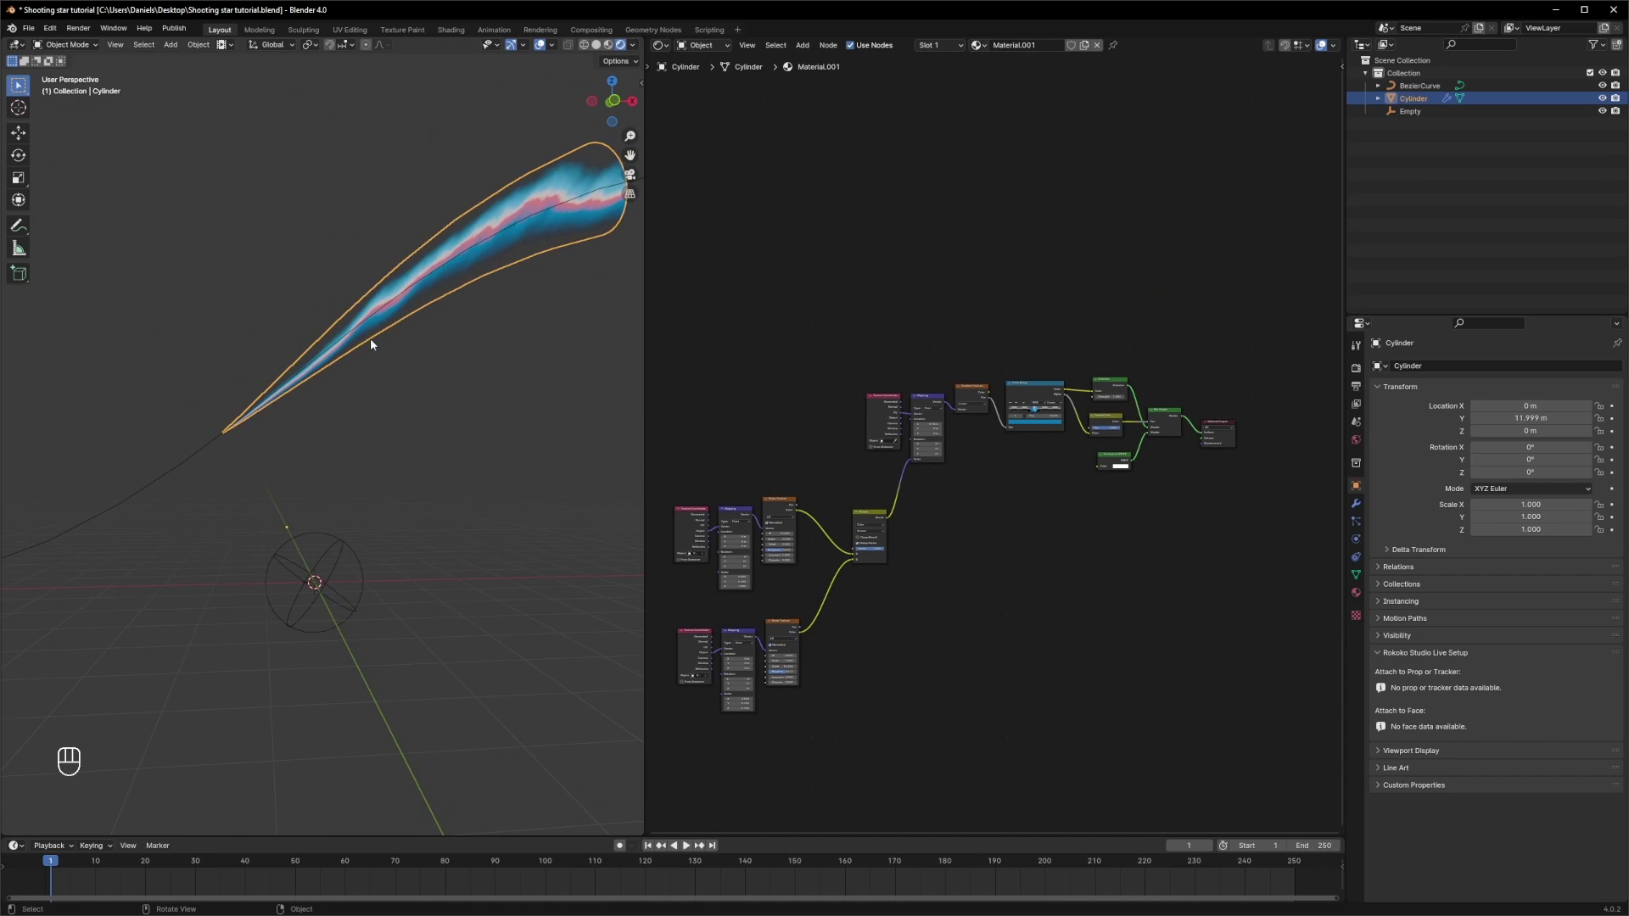
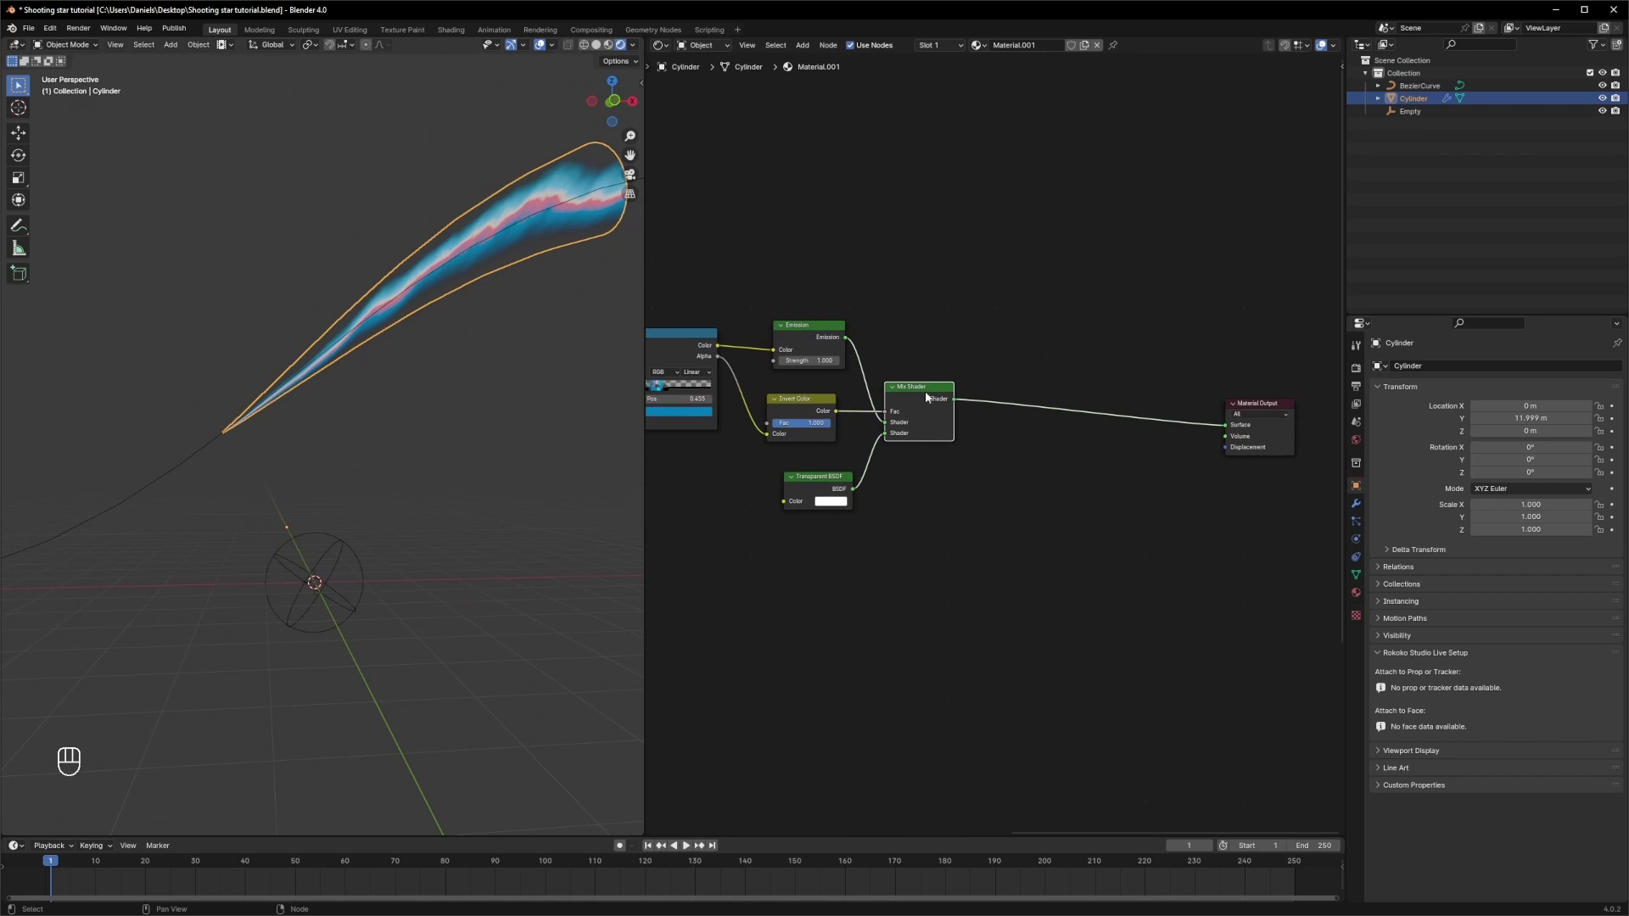
pyautogui.press('shift+d')
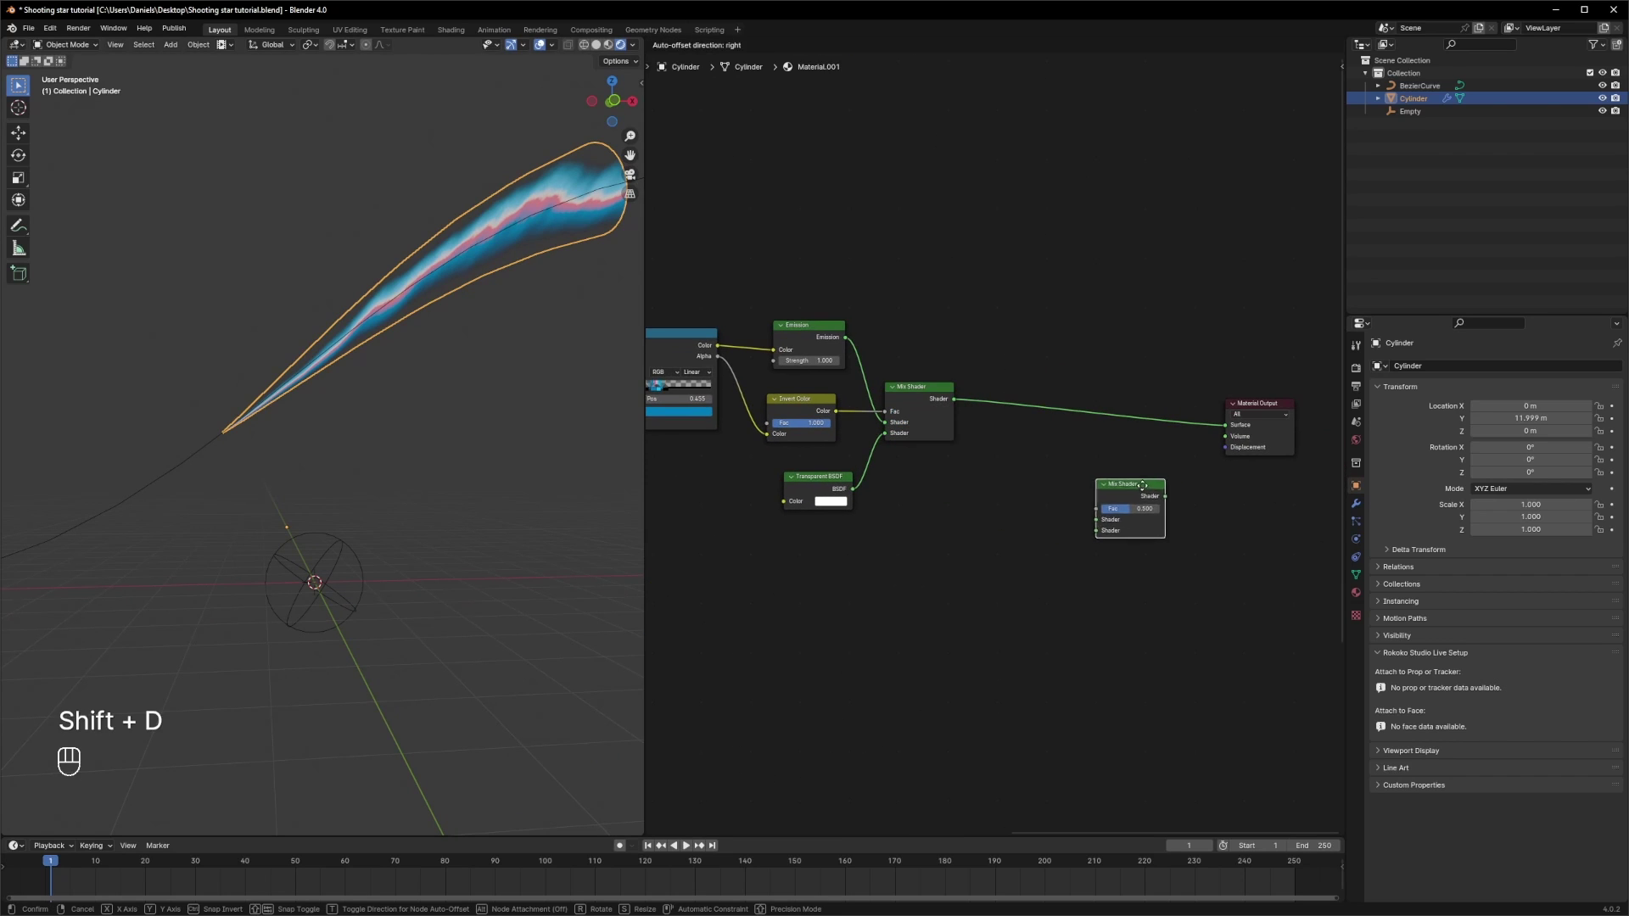
pyautogui.click(1146, 474)
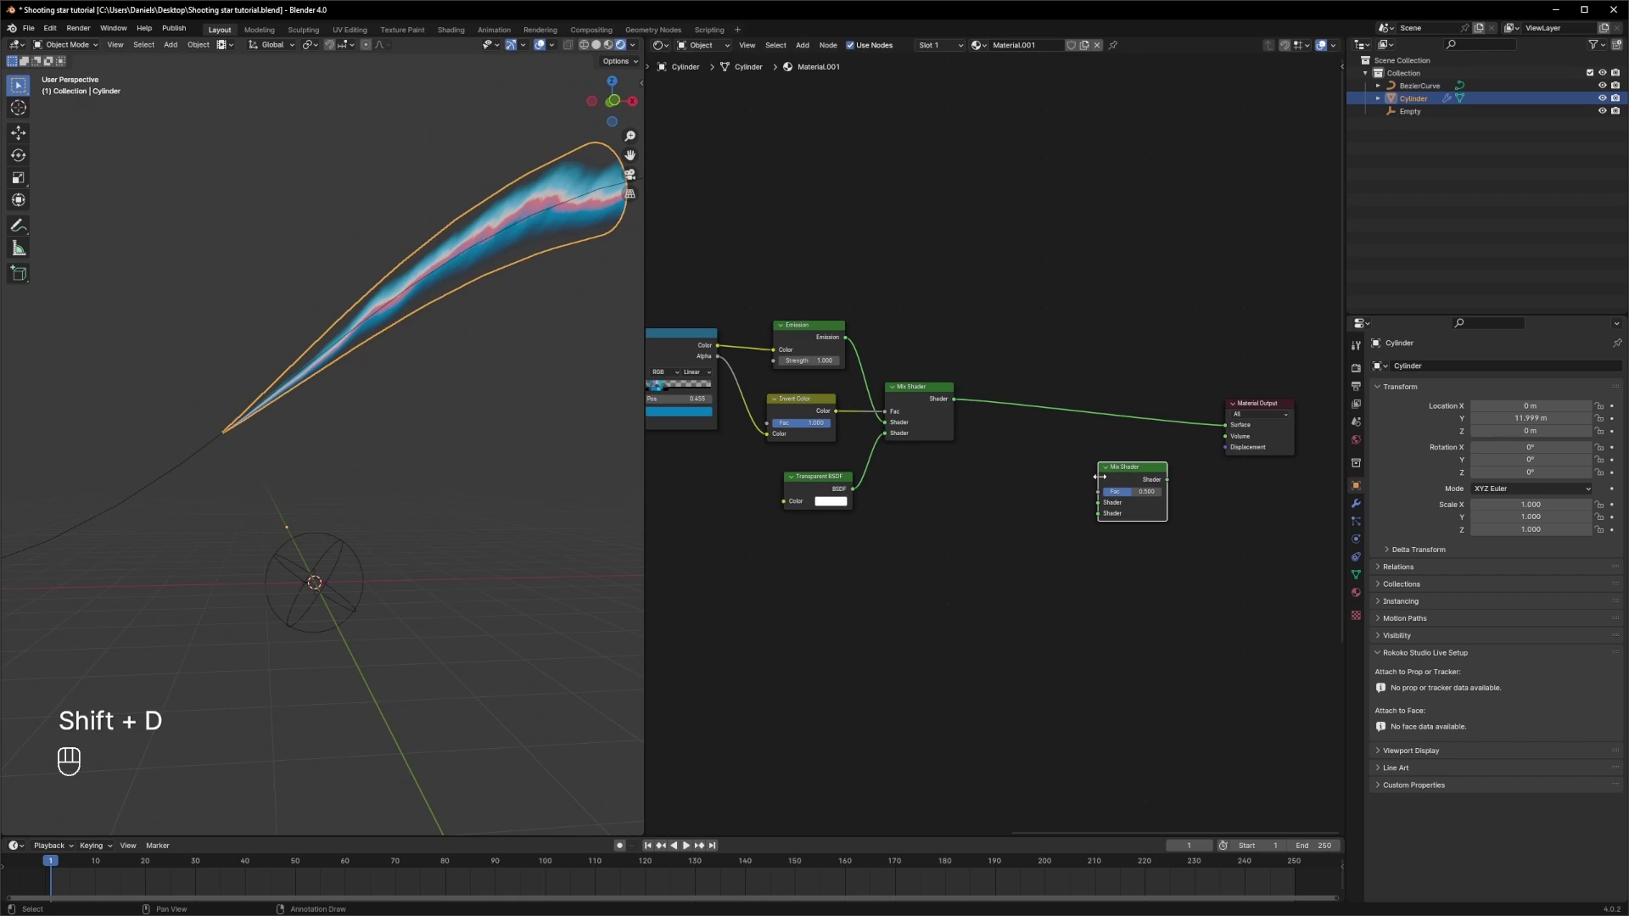
pyautogui.moveTo(961, 404); pyautogui.dragTo(1106, 506)
pyautogui.moveTo(1169, 484); pyautogui.dragTo(1231, 430)
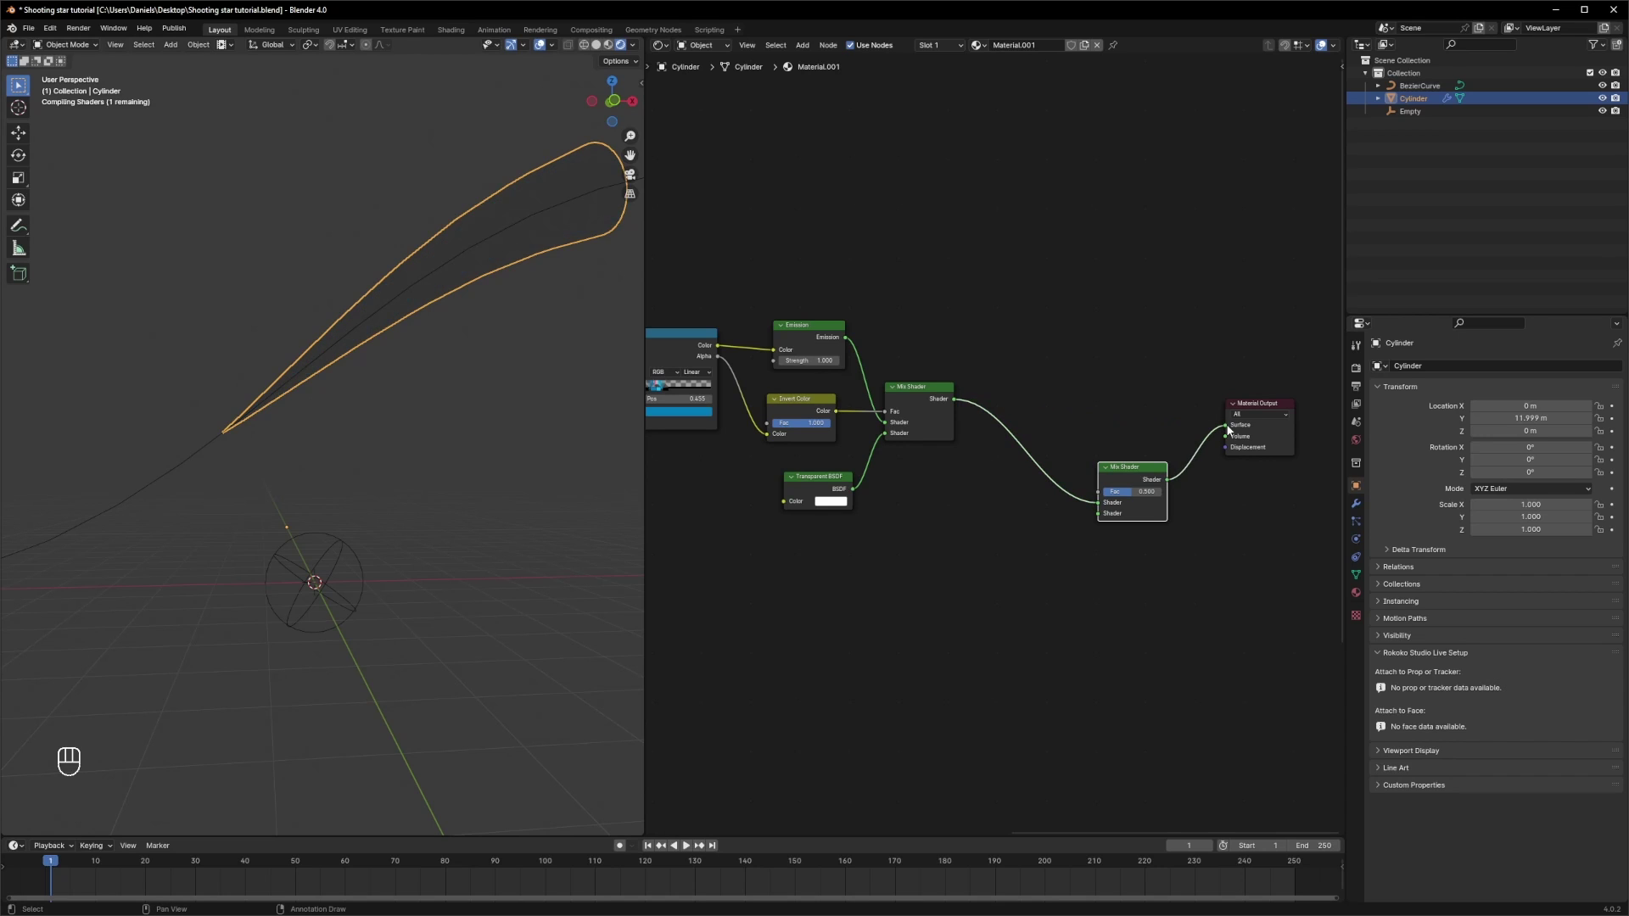
# - Undo the new links so the second Mix Shader sits unlinked, then begin a node search
pyautogui.press('ctrl+z')
pyautogui.press('ctrl+z')
pyautogui.press('ctrl+z')
pyautogui.click(1135, 473)
pyautogui.click(1083, 537)
pyautogui.click(1092, 289)
pyautogui.press('shift+a')
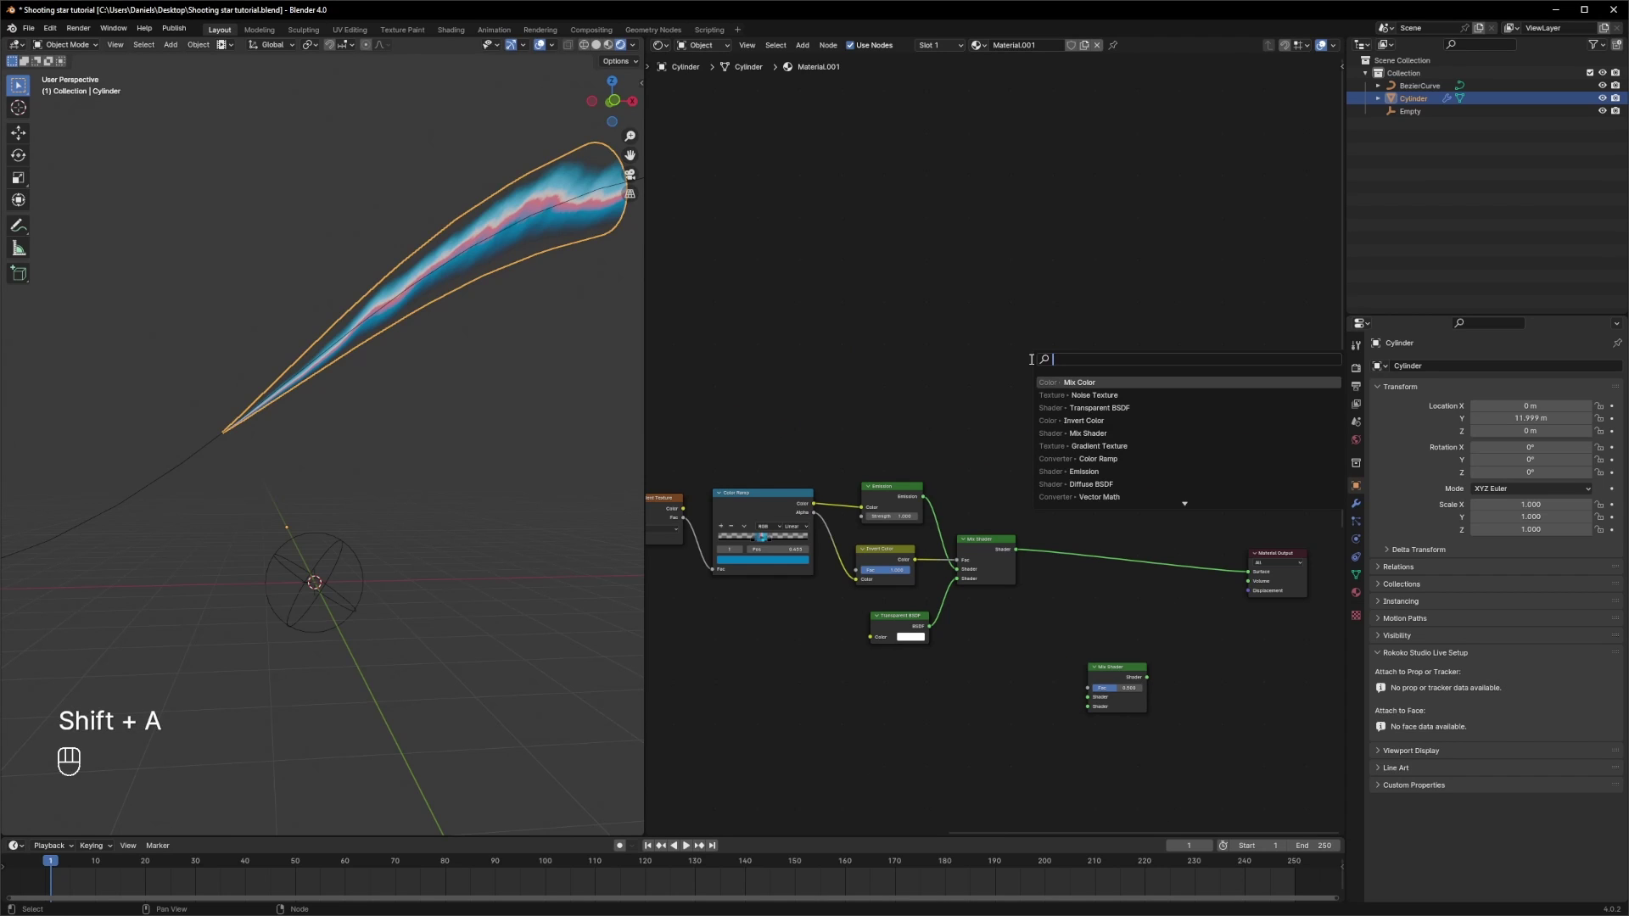
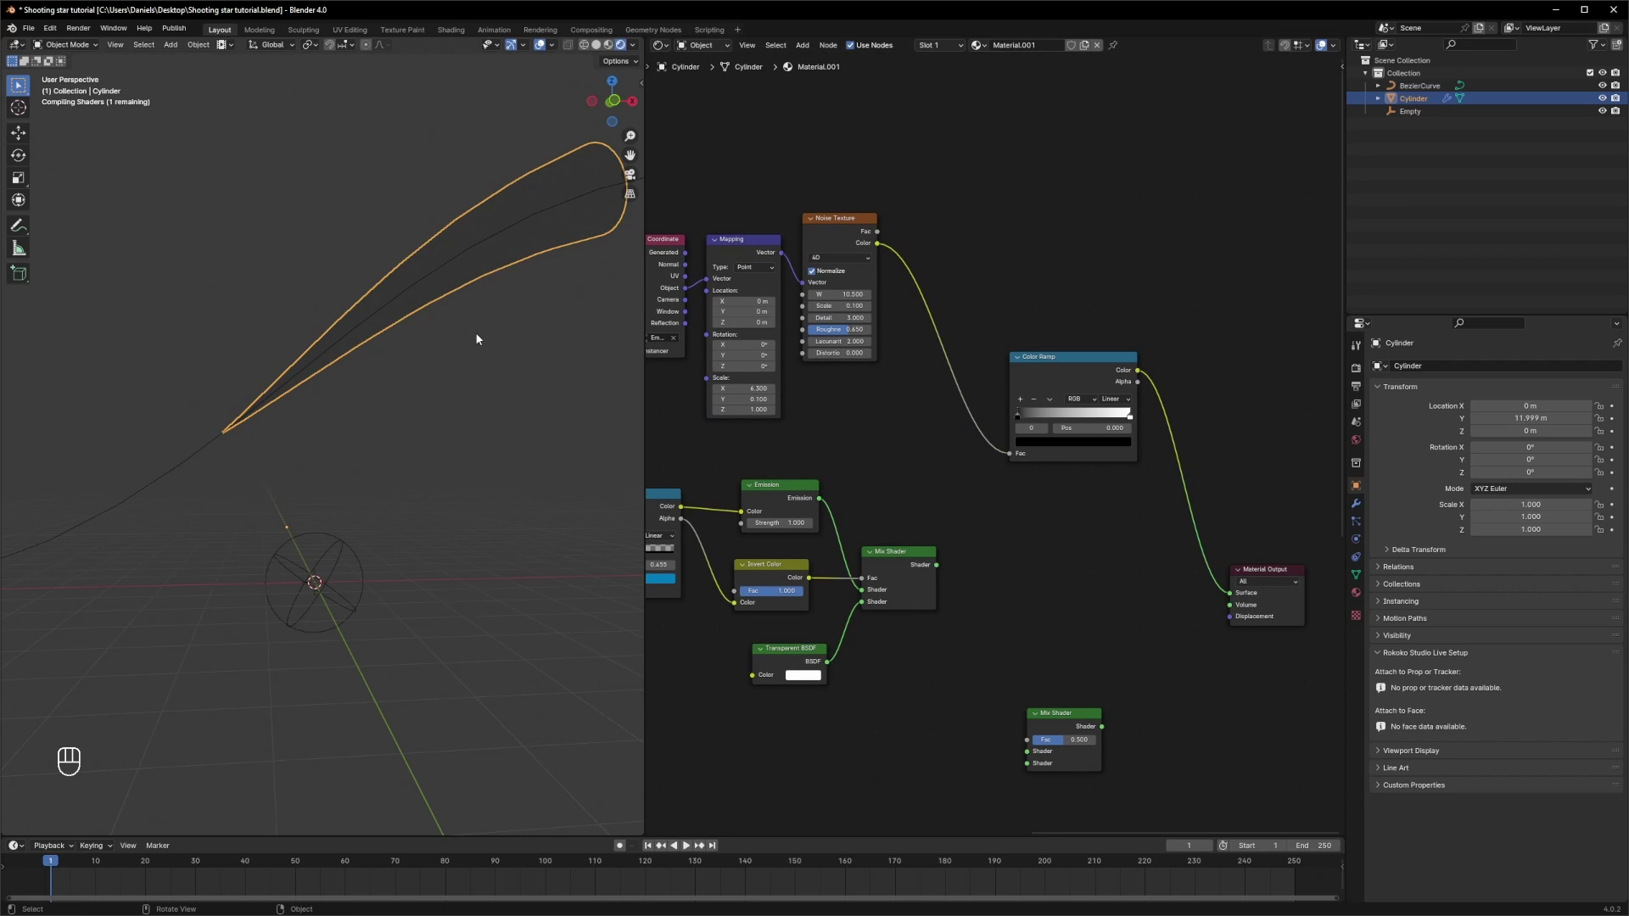
# - Set the Noise Texture W to 0 and make the Color Ramp Constant with its white stop moved toward the middle
pyautogui.moveTo(1032, 414); pyautogui.dragTo(1084, 413)
pyautogui.doubleClick(1157, 418)
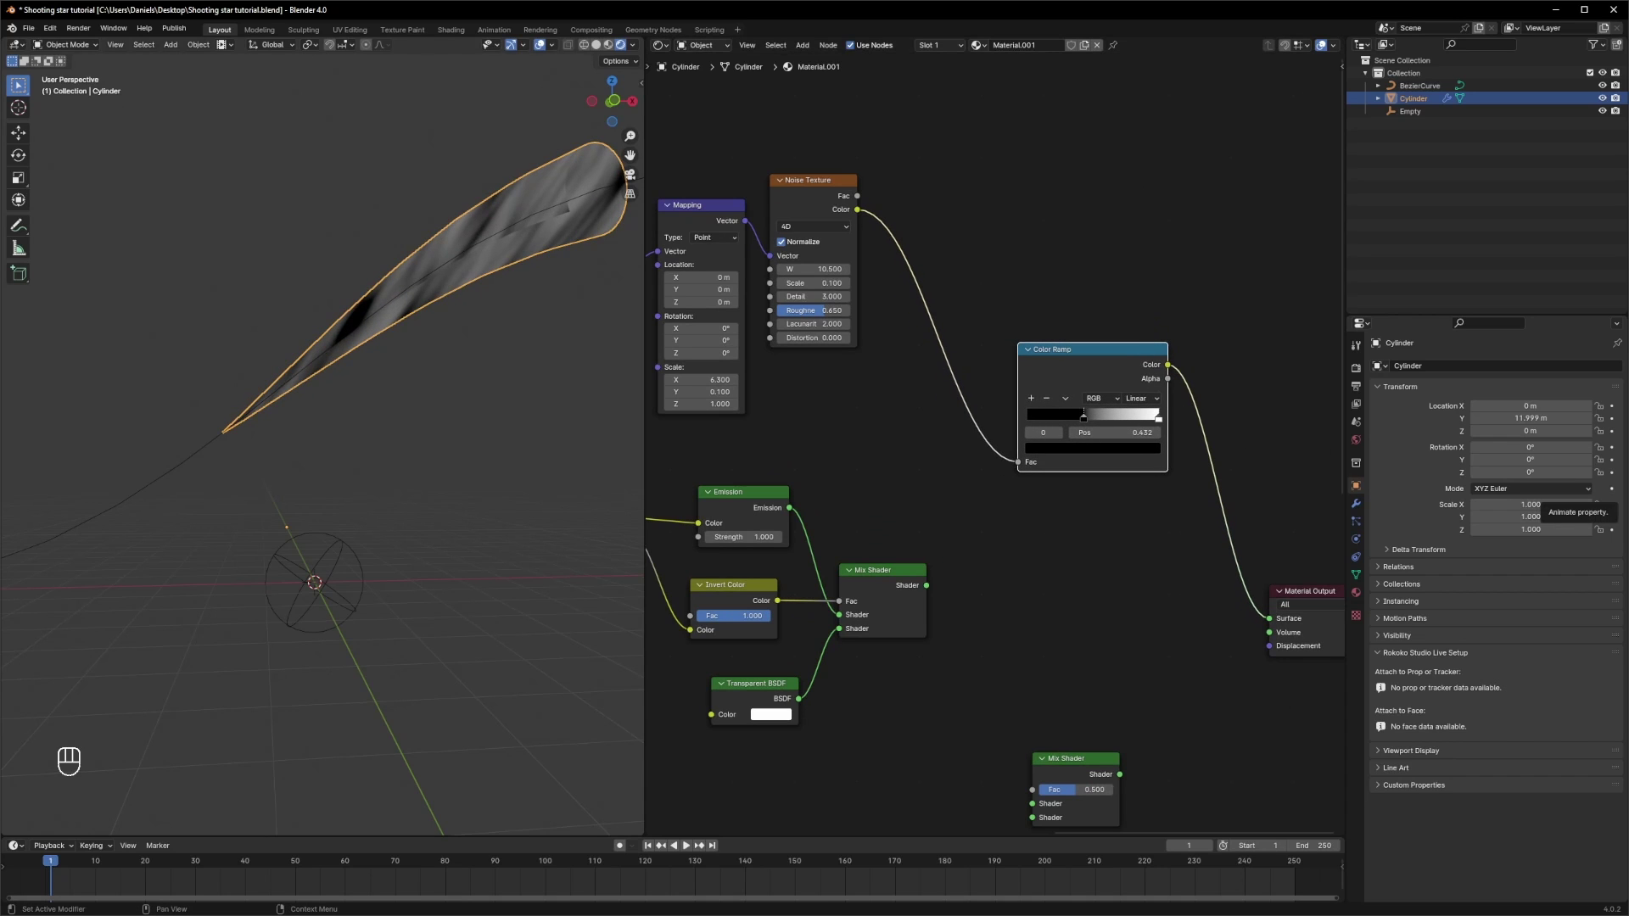
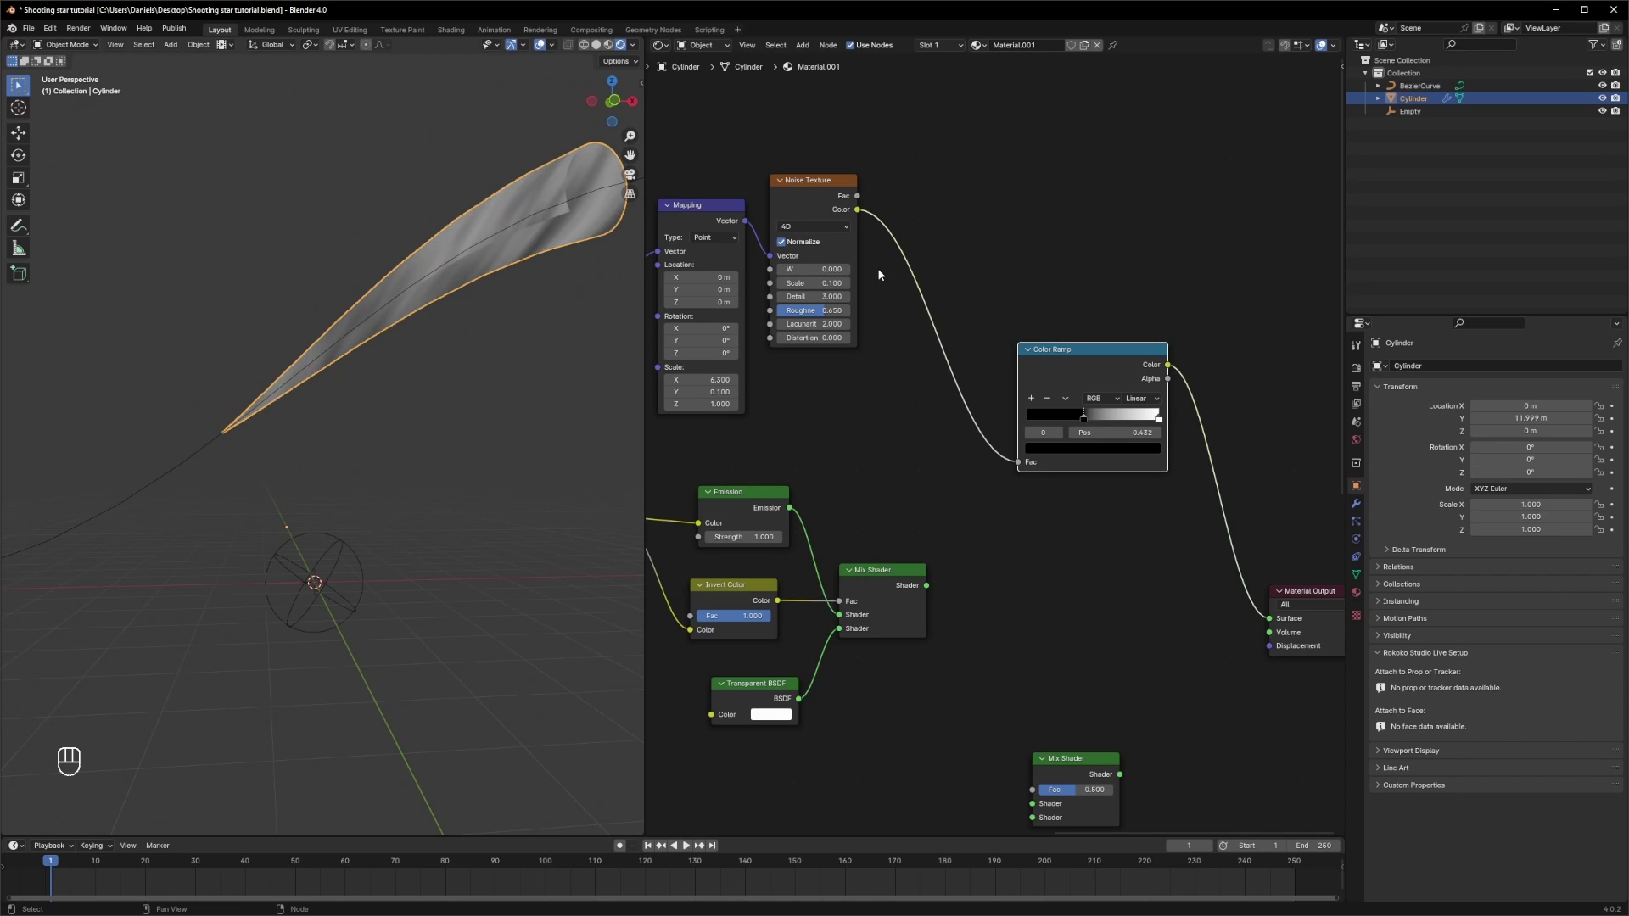
pyautogui.click(962, 427)
pyautogui.moveTo(1148, 408); pyautogui.dragTo(1166, 487)
pyautogui.click(1088, 421)
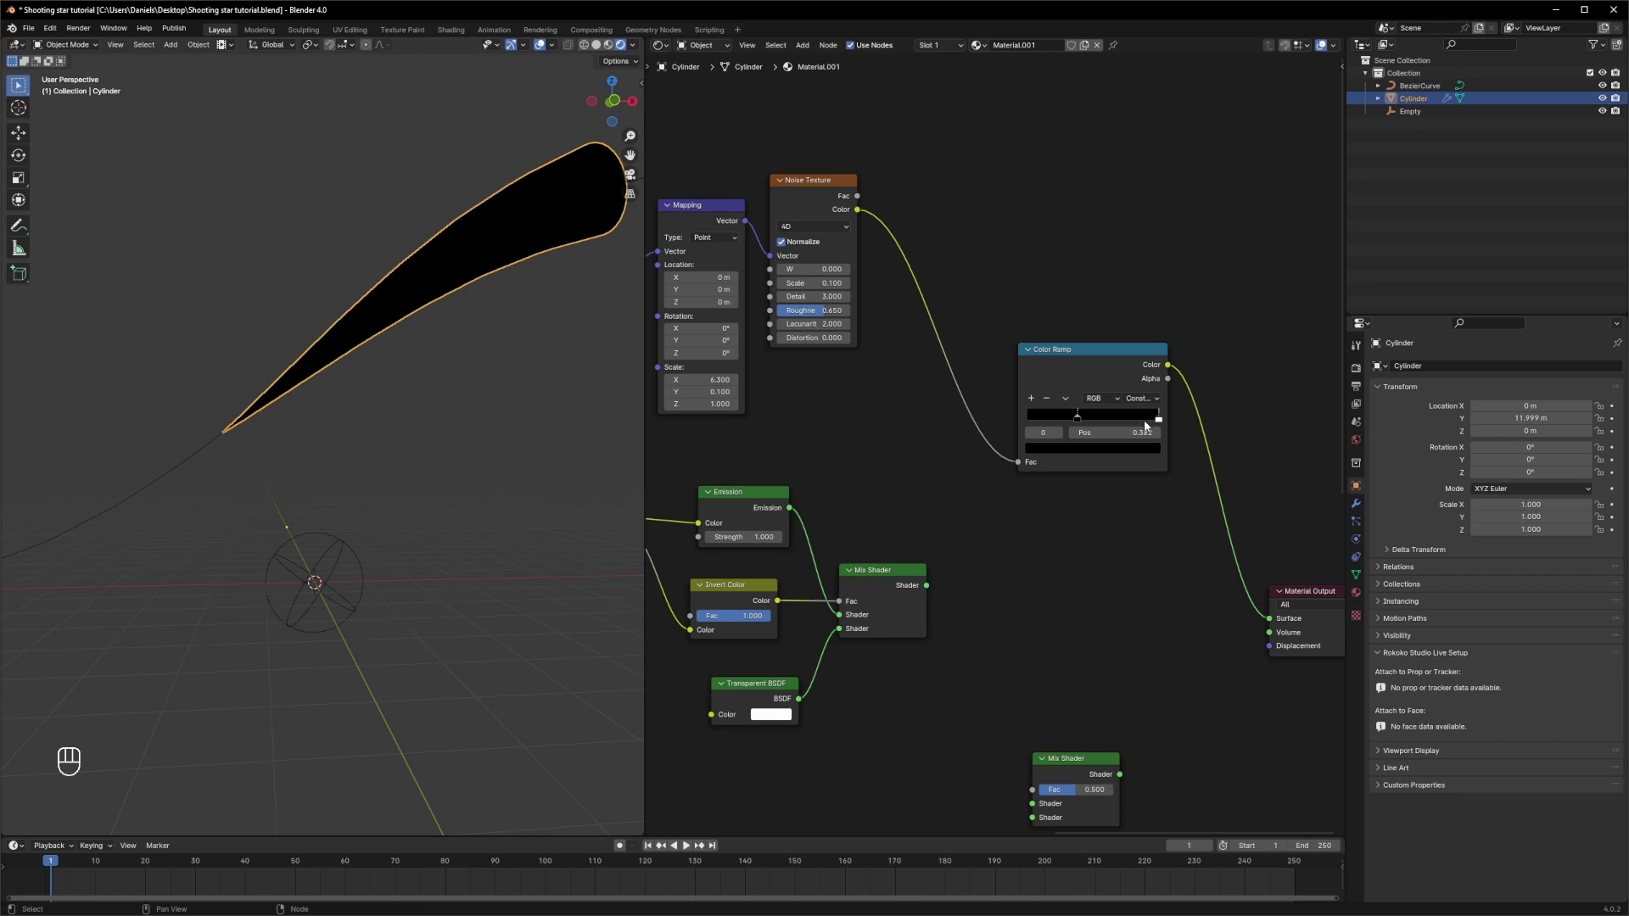
pyautogui.moveTo(1161, 422); pyautogui.dragTo(1099, 420)
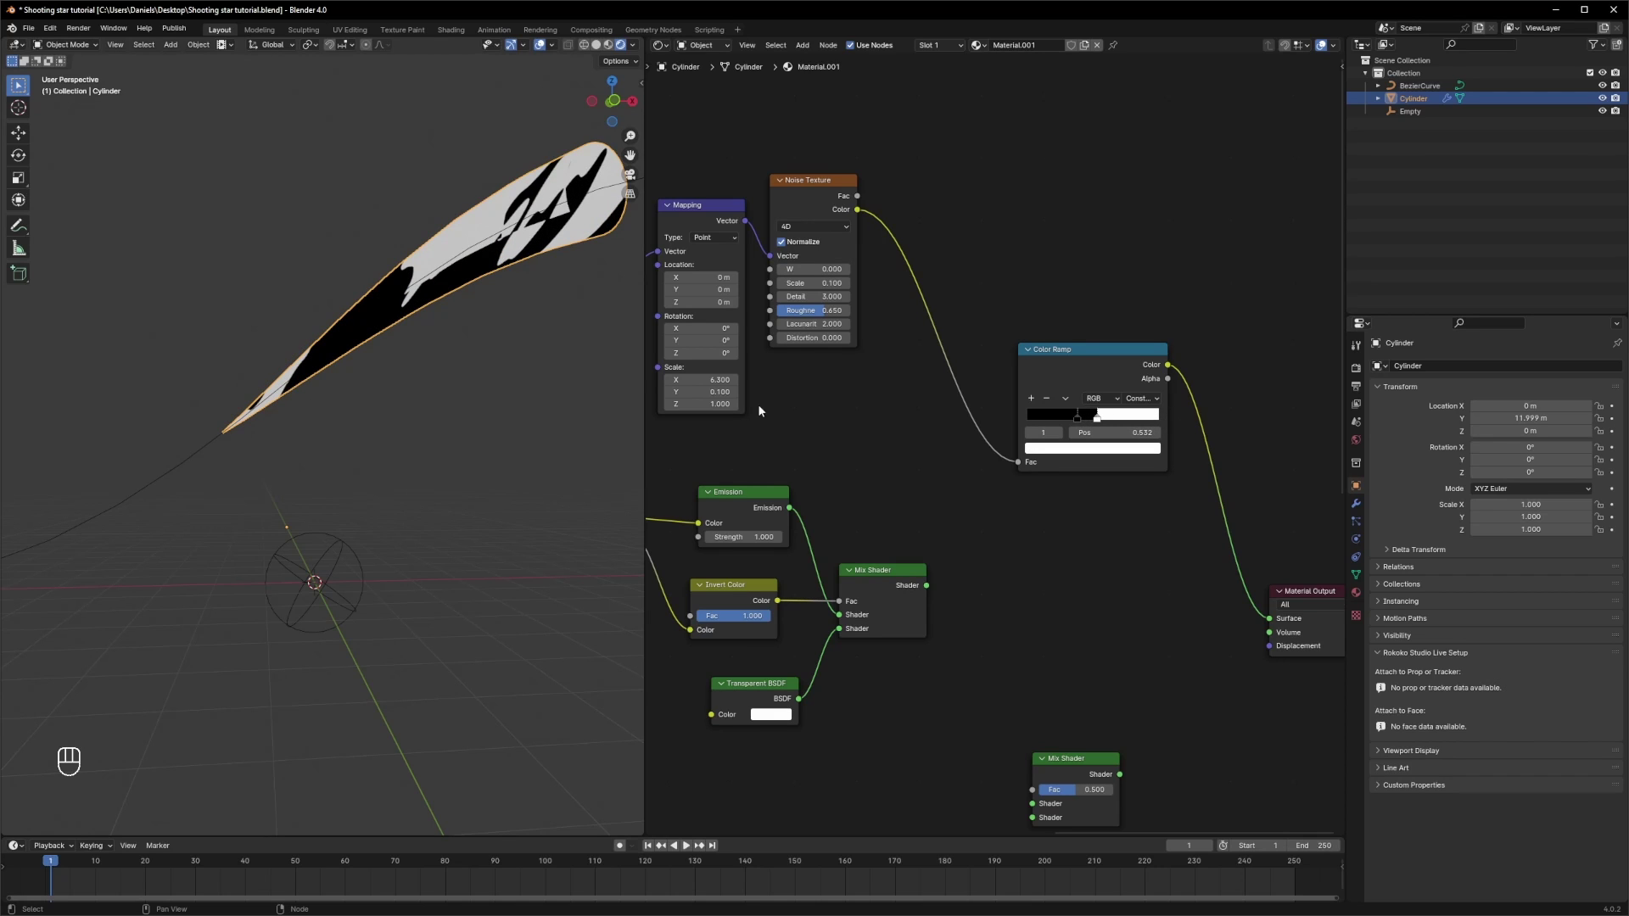
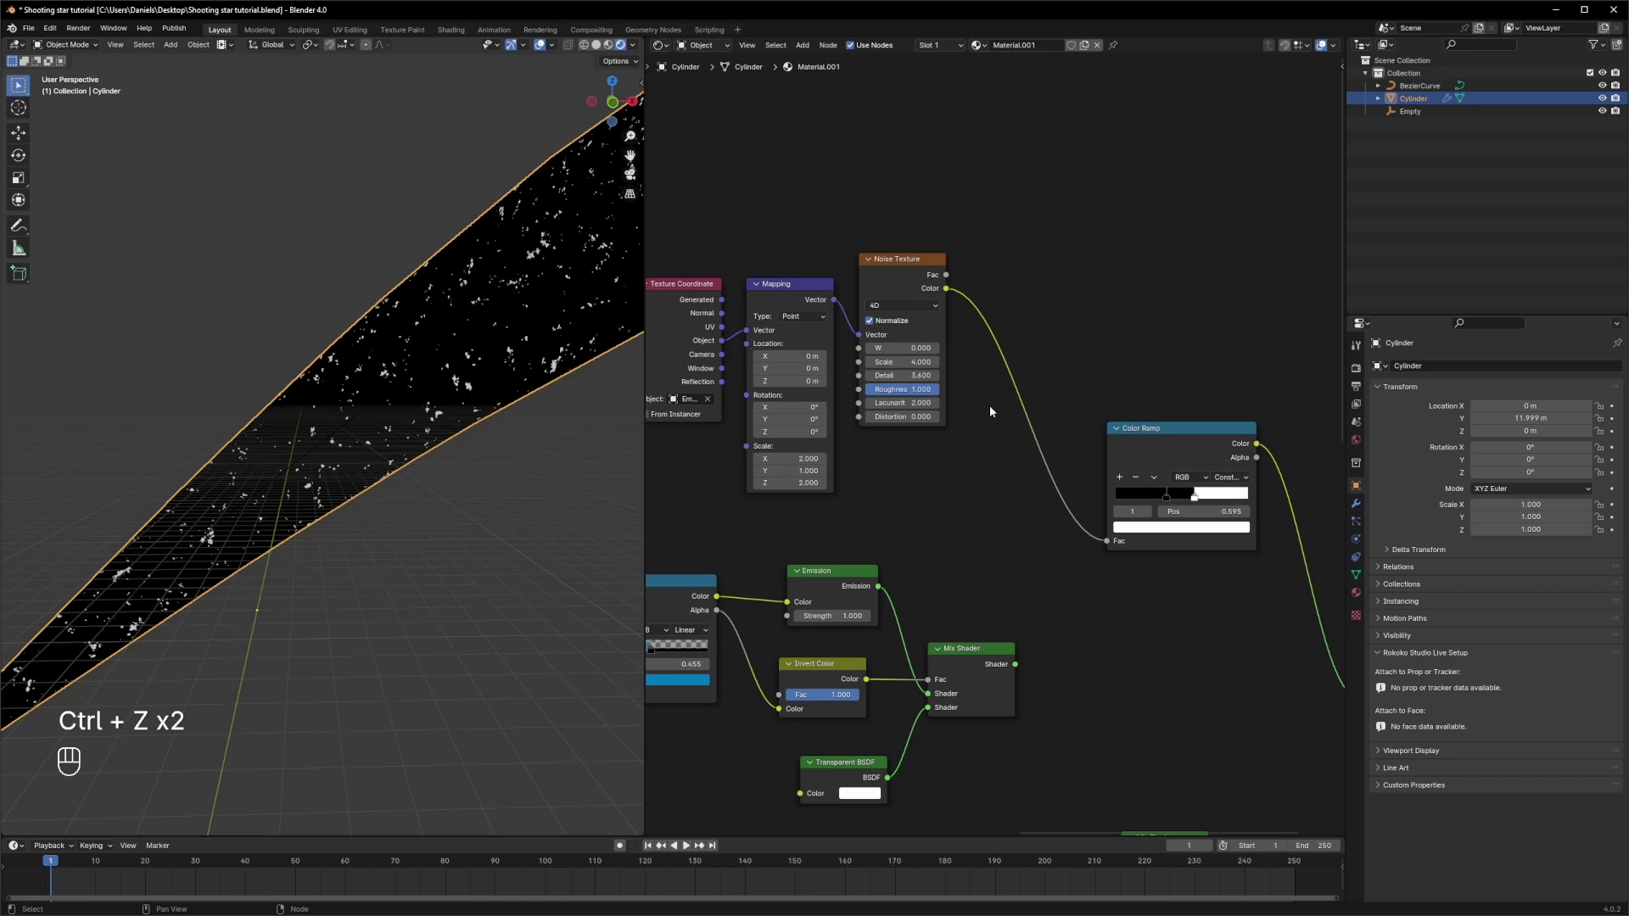
# - Add a Mix Shader driven by the Color Ramp, mixing in a light-blue Emission at strength 5
pyautogui.click(499, 397)
pyautogui.click(1074, 532)
pyautogui.click(1147, 594)
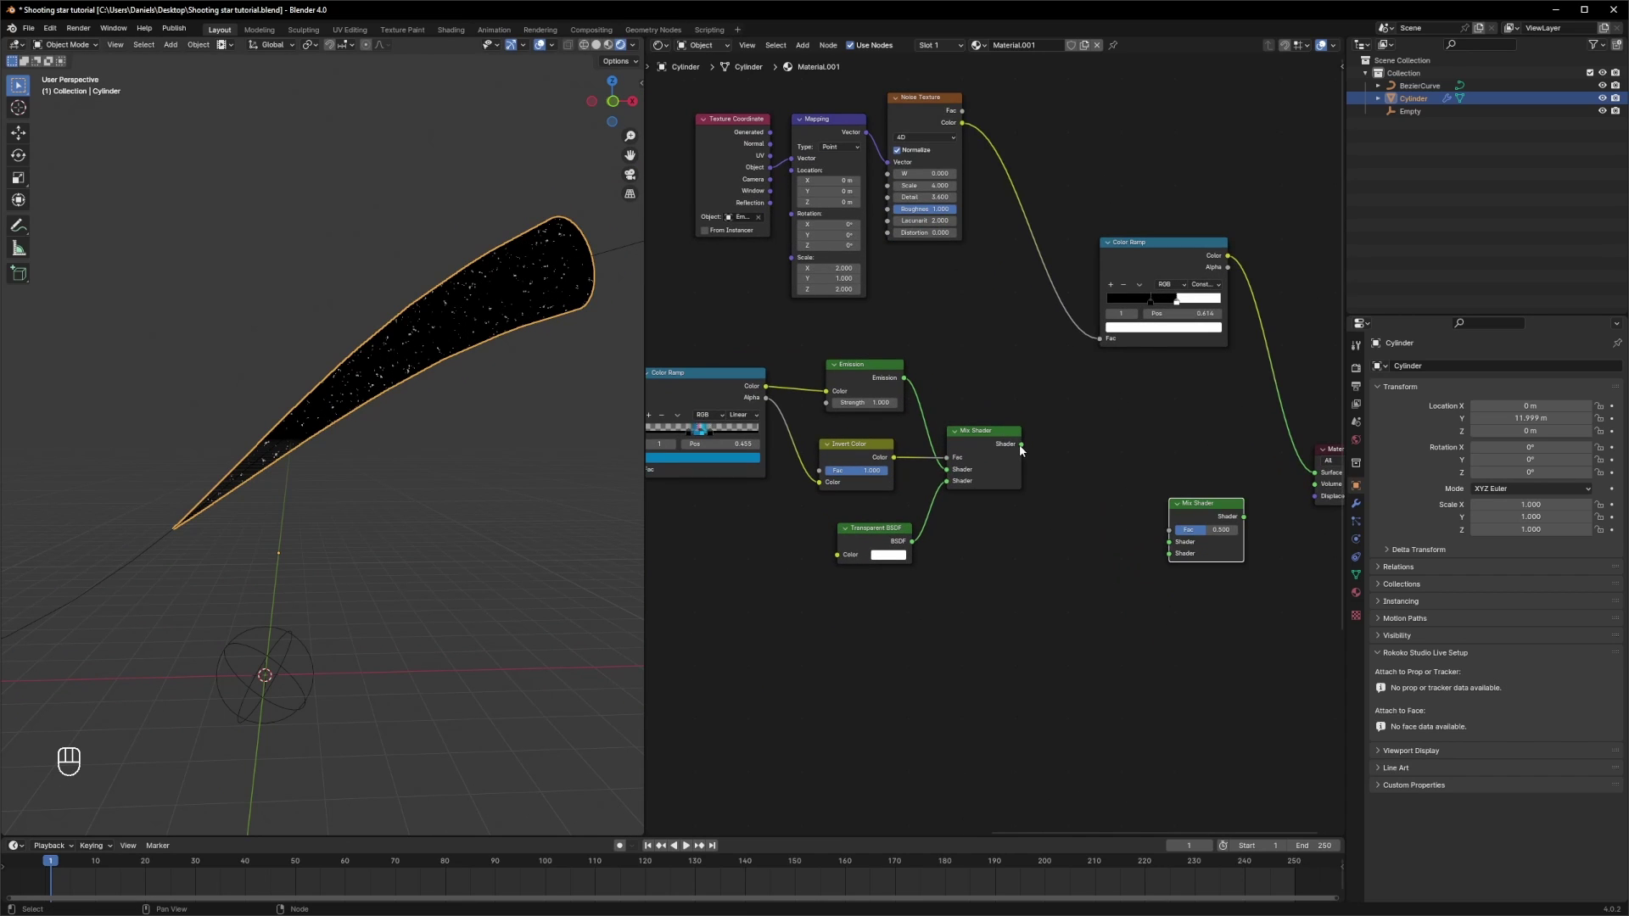
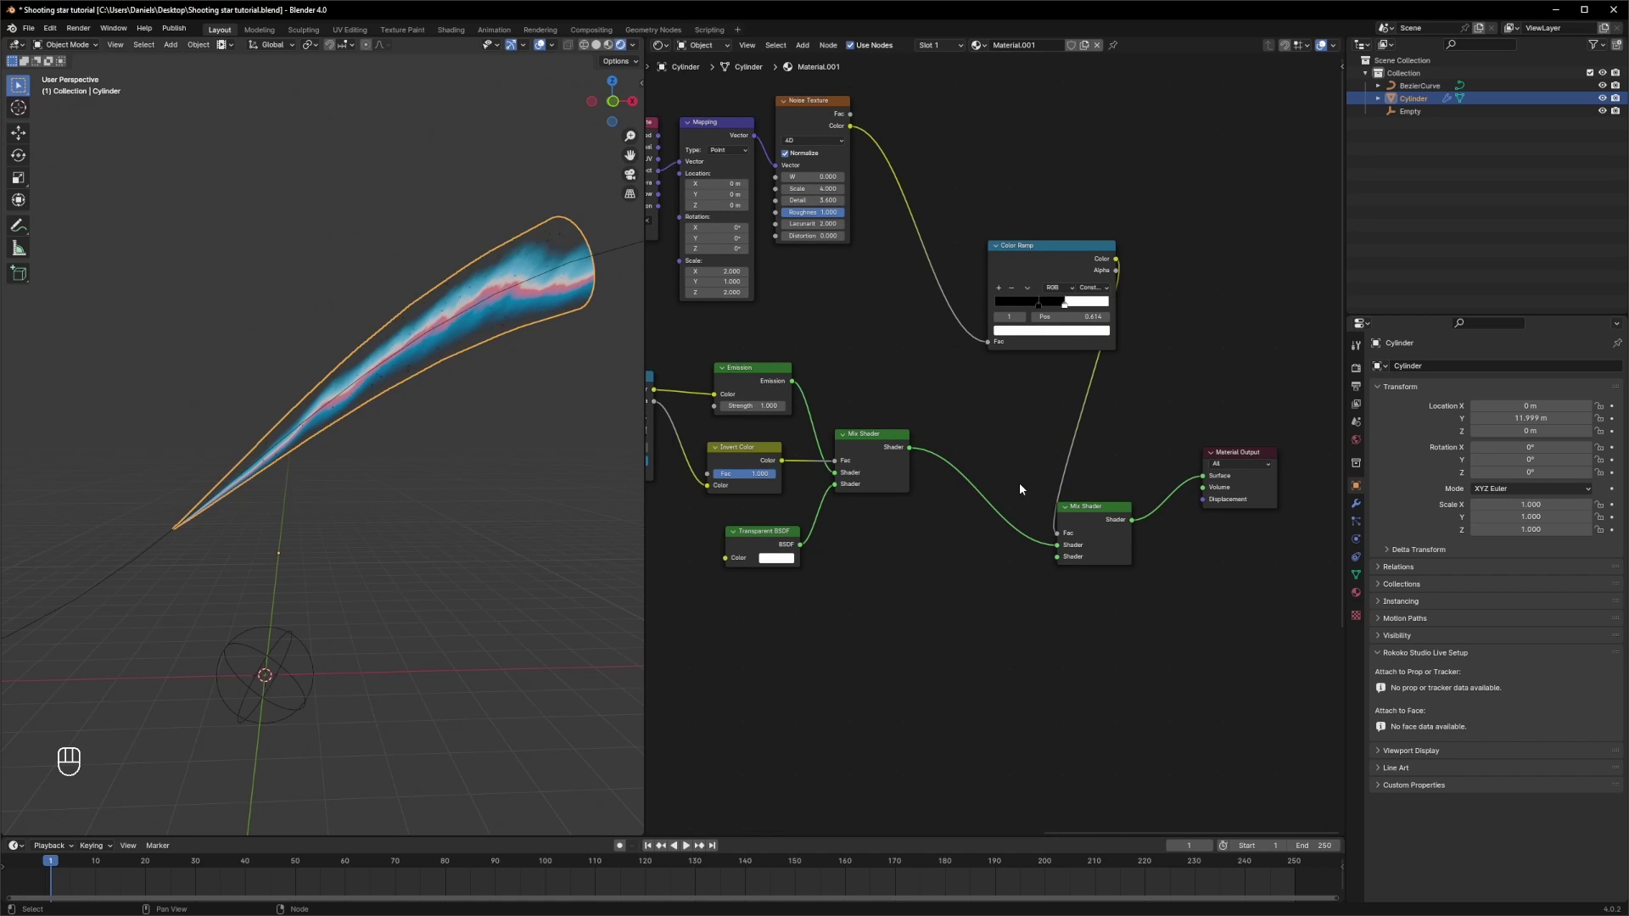
pyautogui.click(1052, 535)
pyautogui.press('shift+a')
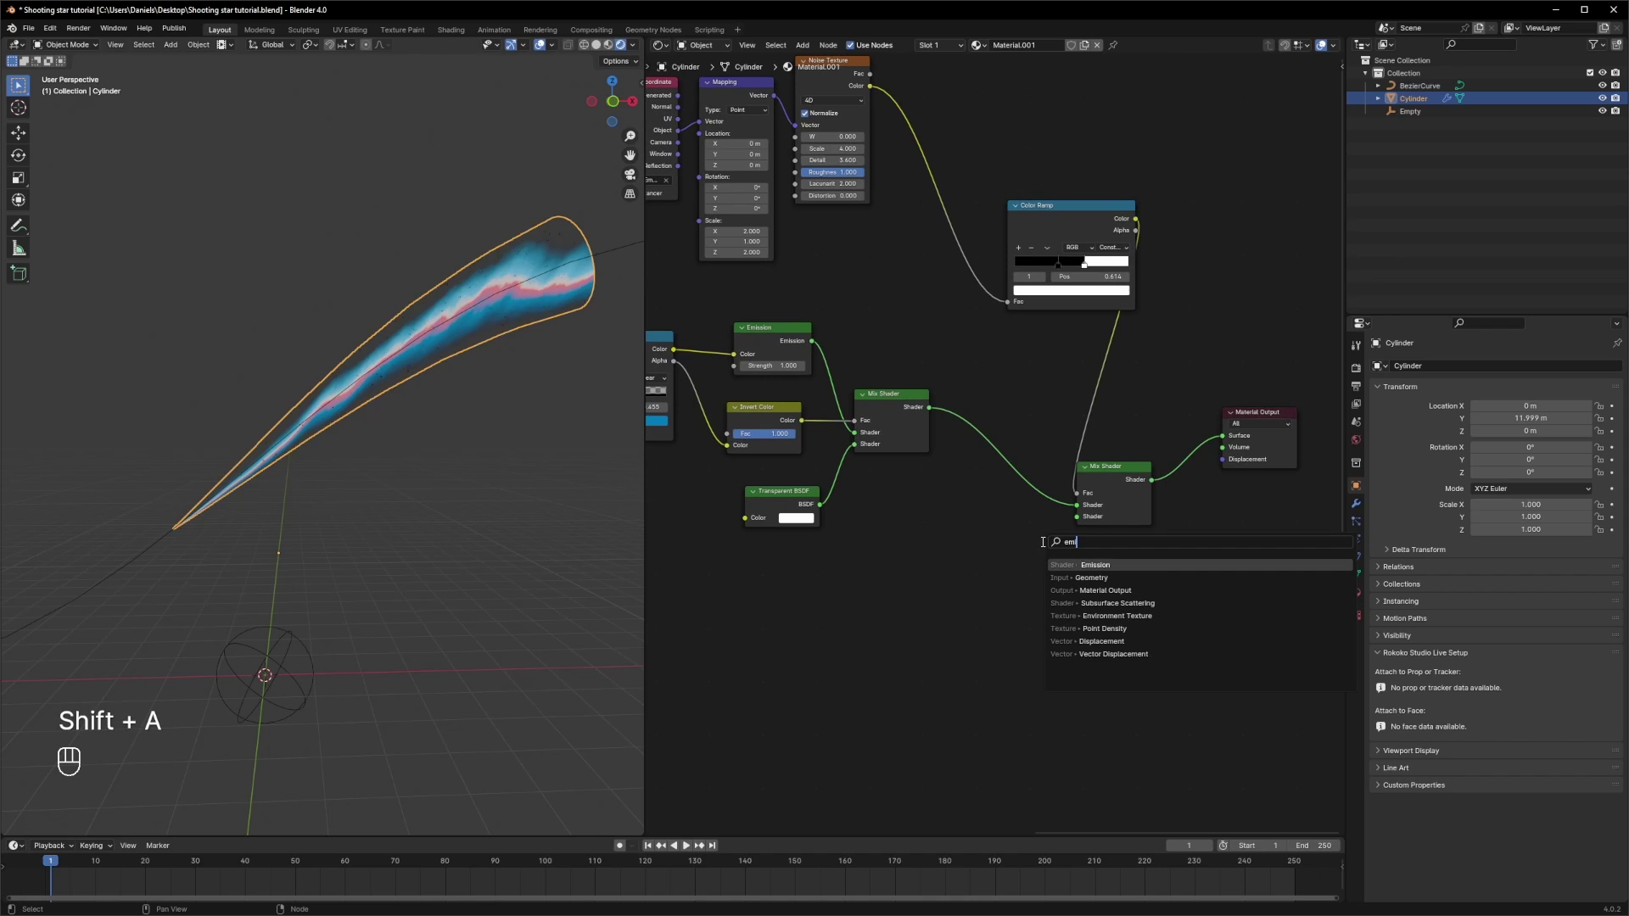
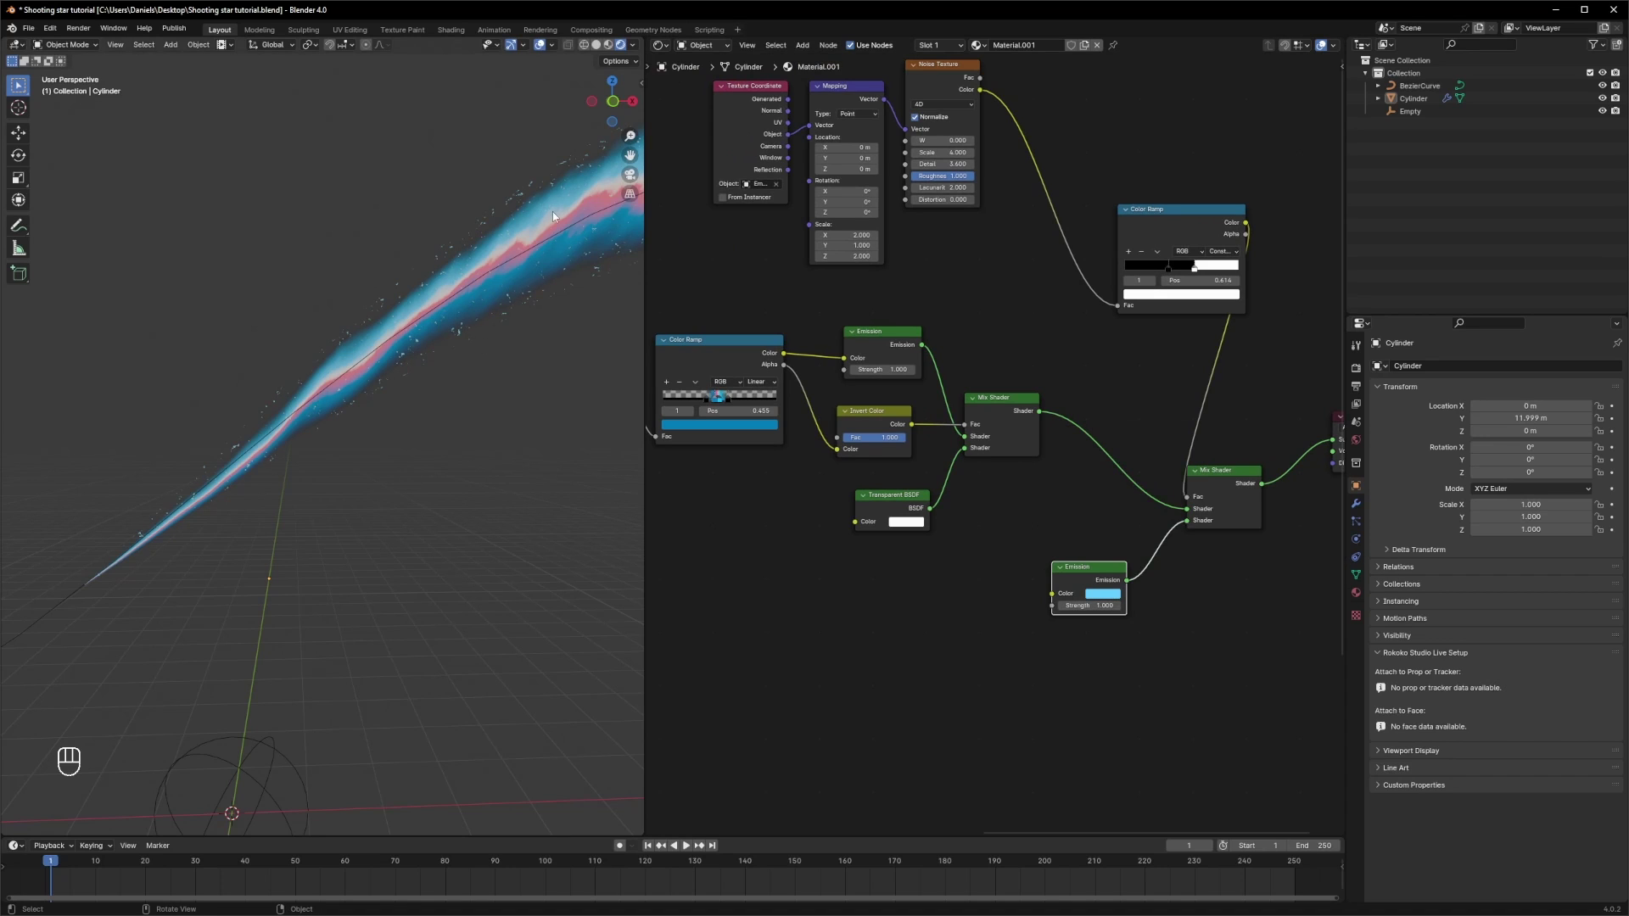
pyautogui.click(1128, 599)
# - Enable Bloom in Render Properties so the blue tail glows
pyautogui.click(1392, 475)
pyautogui.click(463, 493)
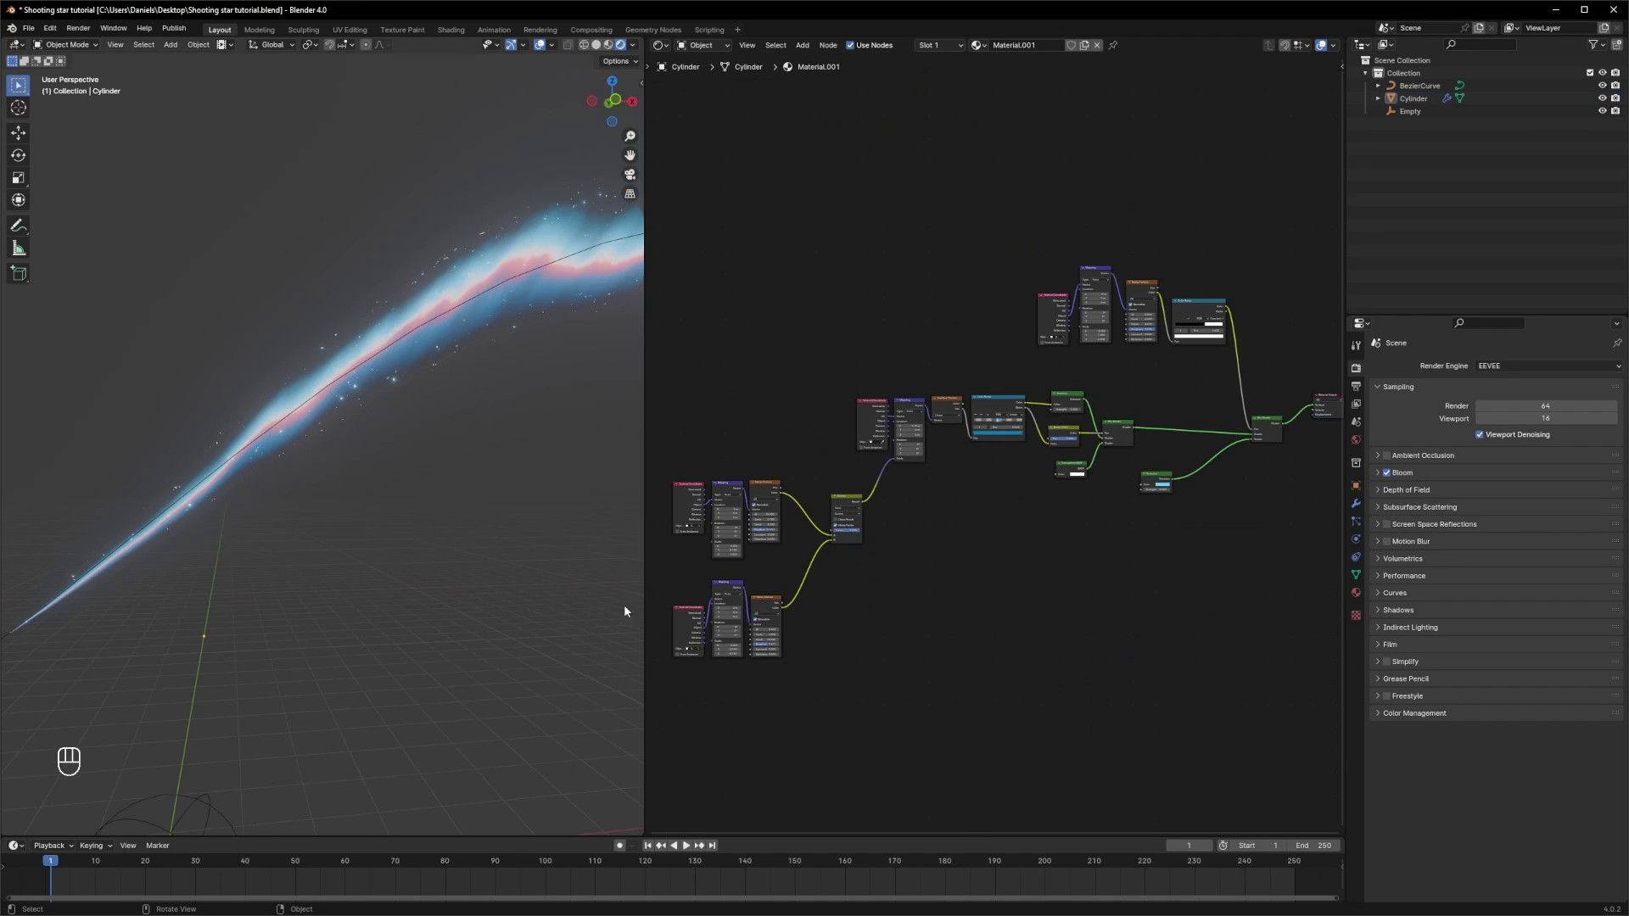
pyautogui.click(781, 594)
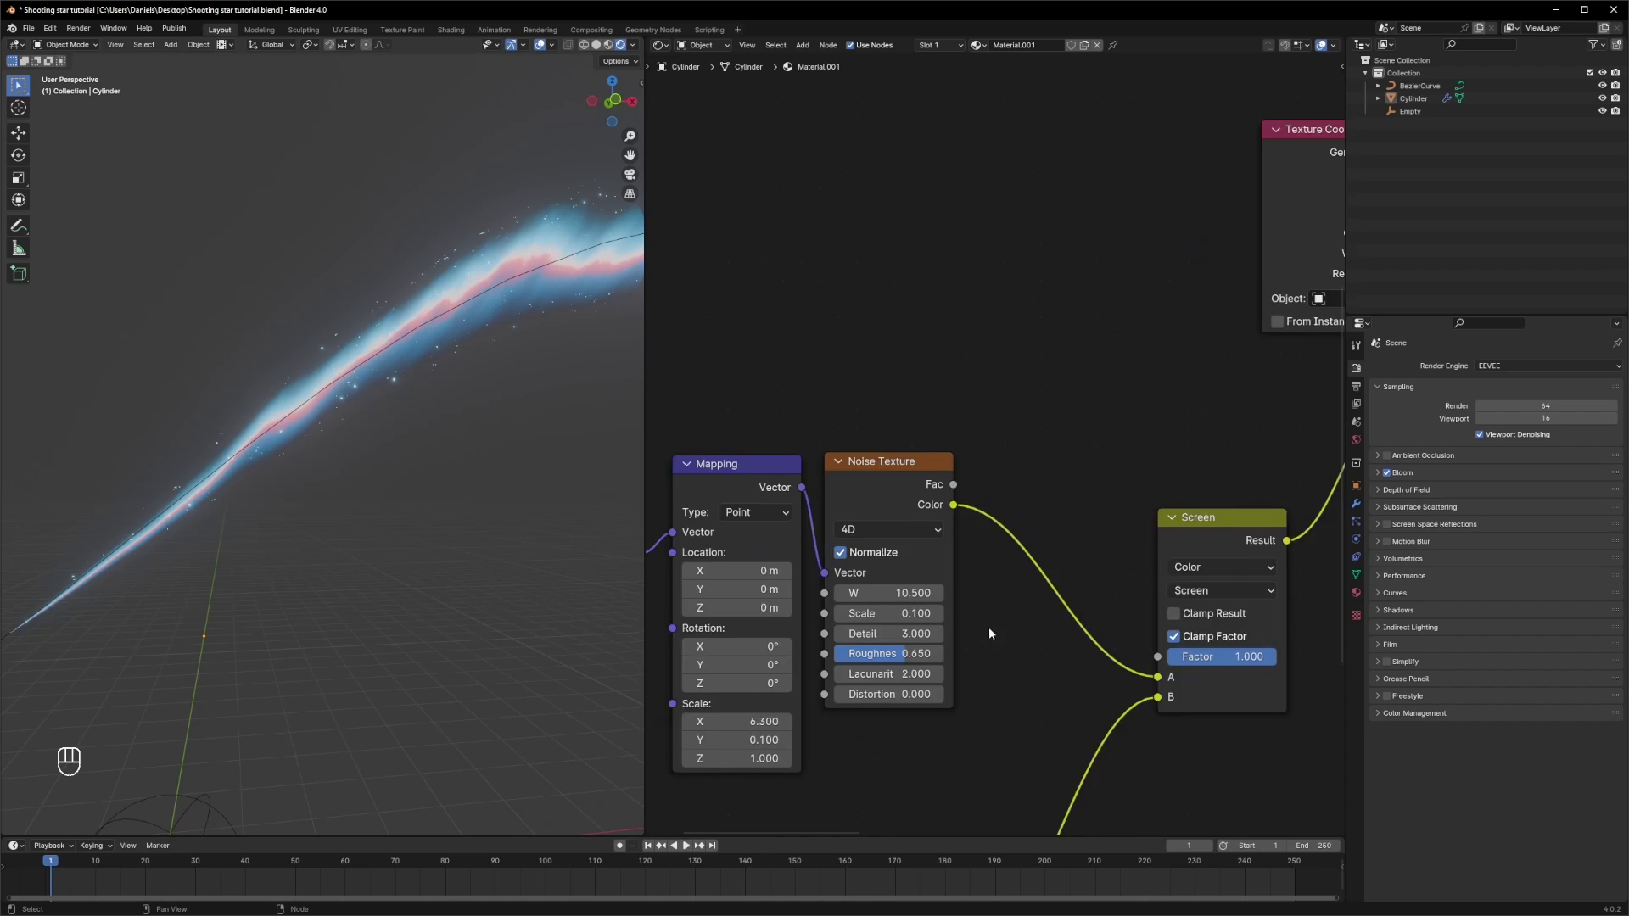
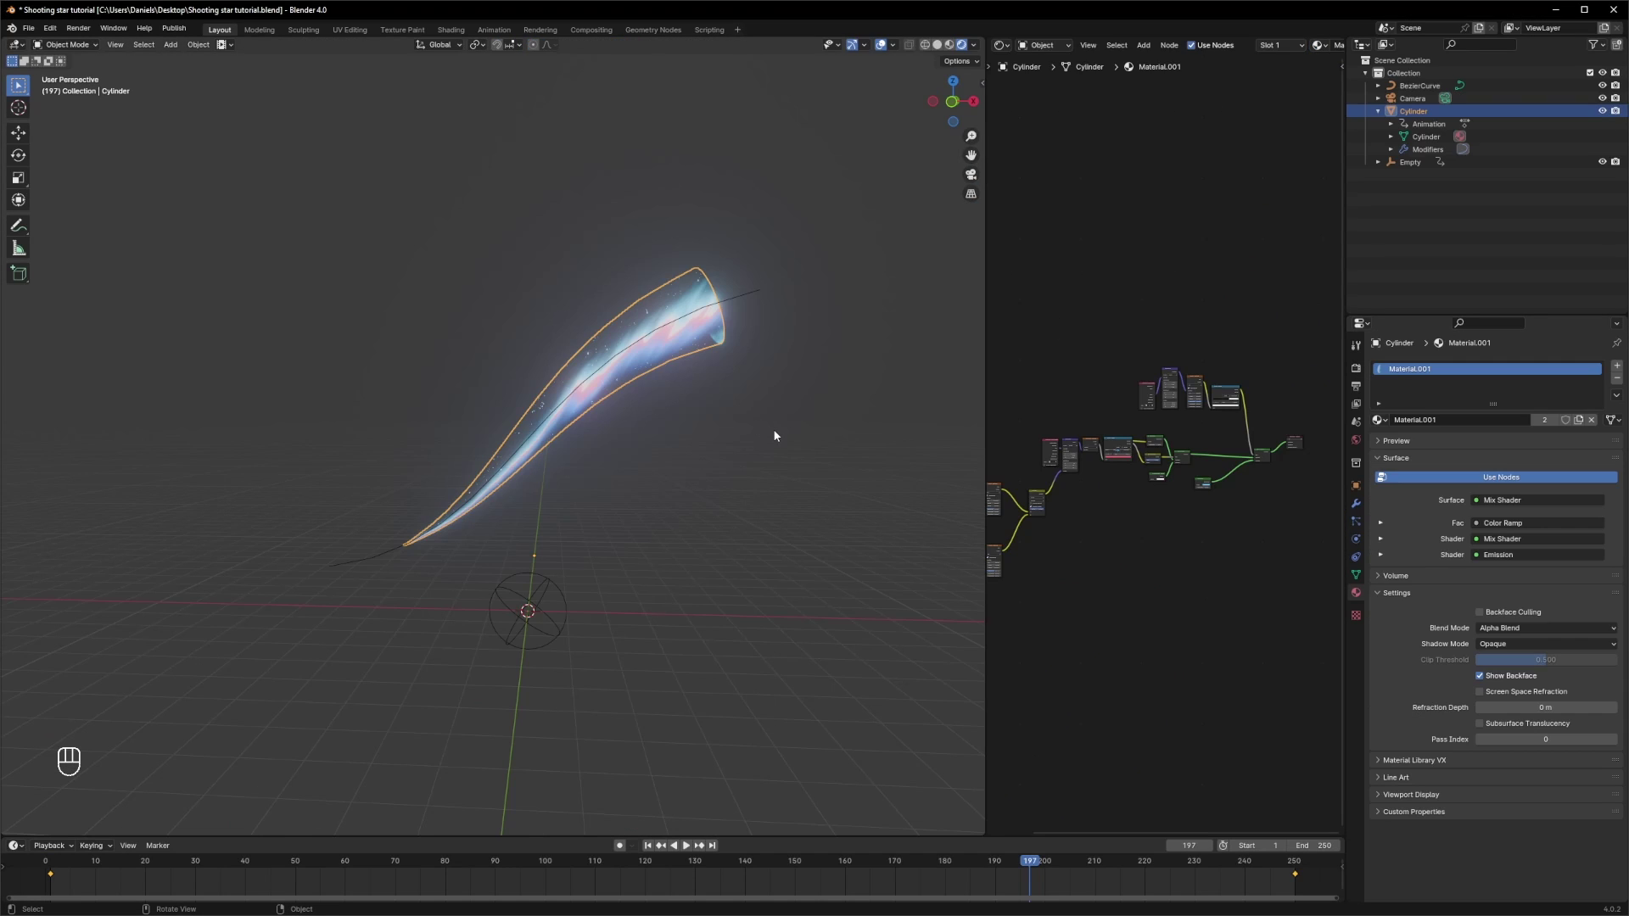
# - Duplicate the Cylinder tail and give the copy its own new material, Material.002
pyautogui.click(681, 357)
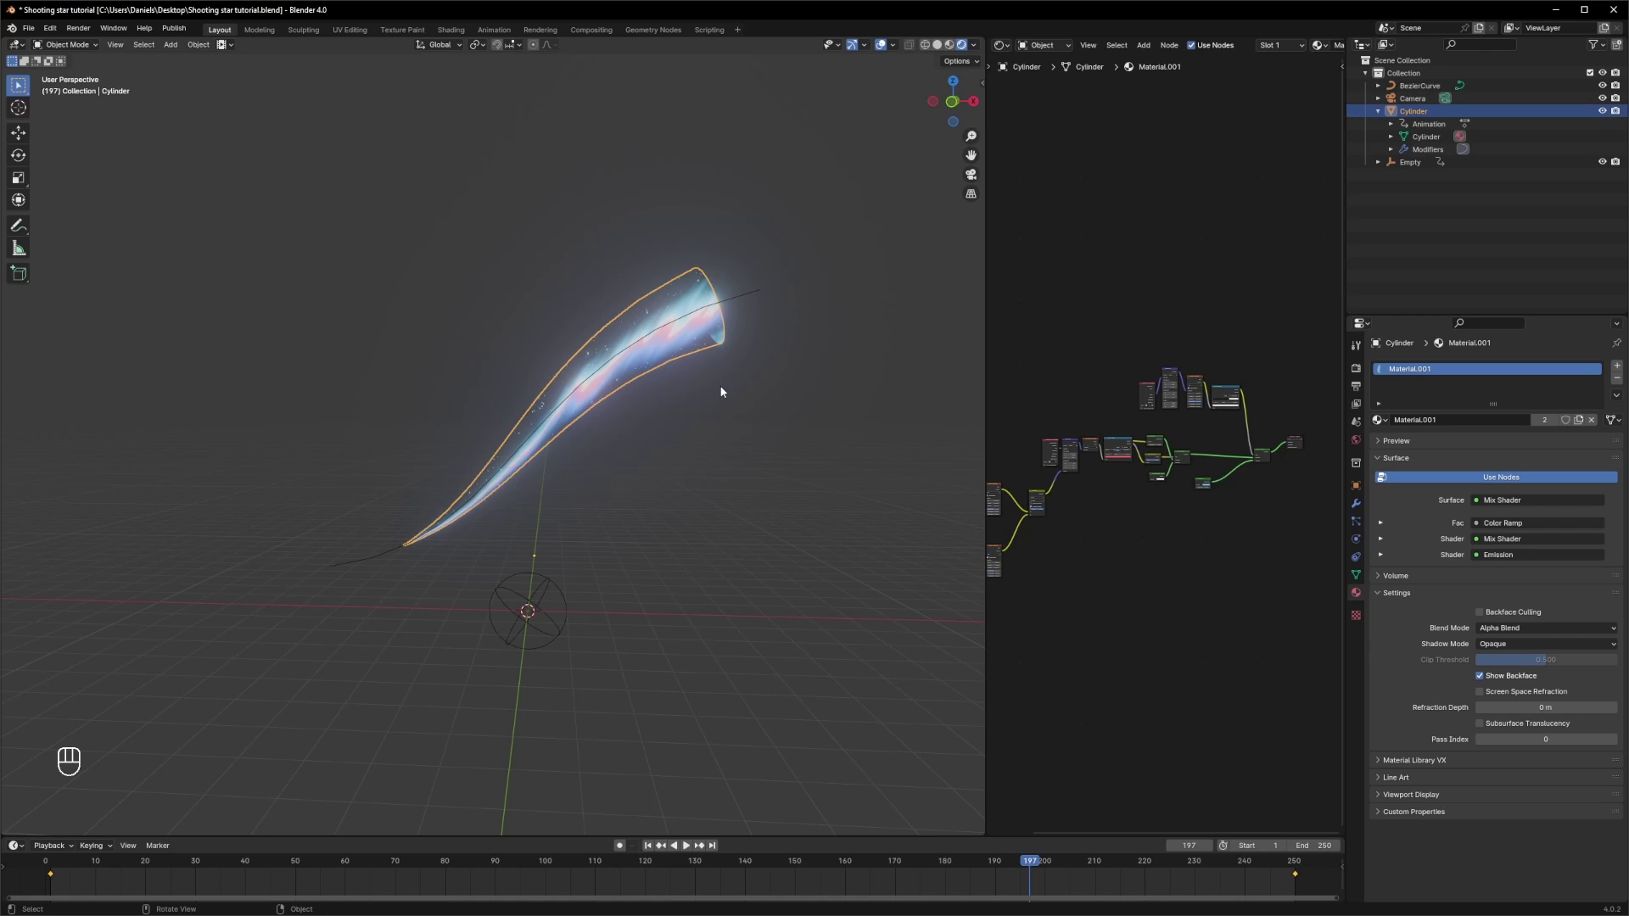
pyautogui.press('alt+g')
pyautogui.click(724, 391)
pyautogui.moveTo(598, 502); pyautogui.dragTo(750, 431)
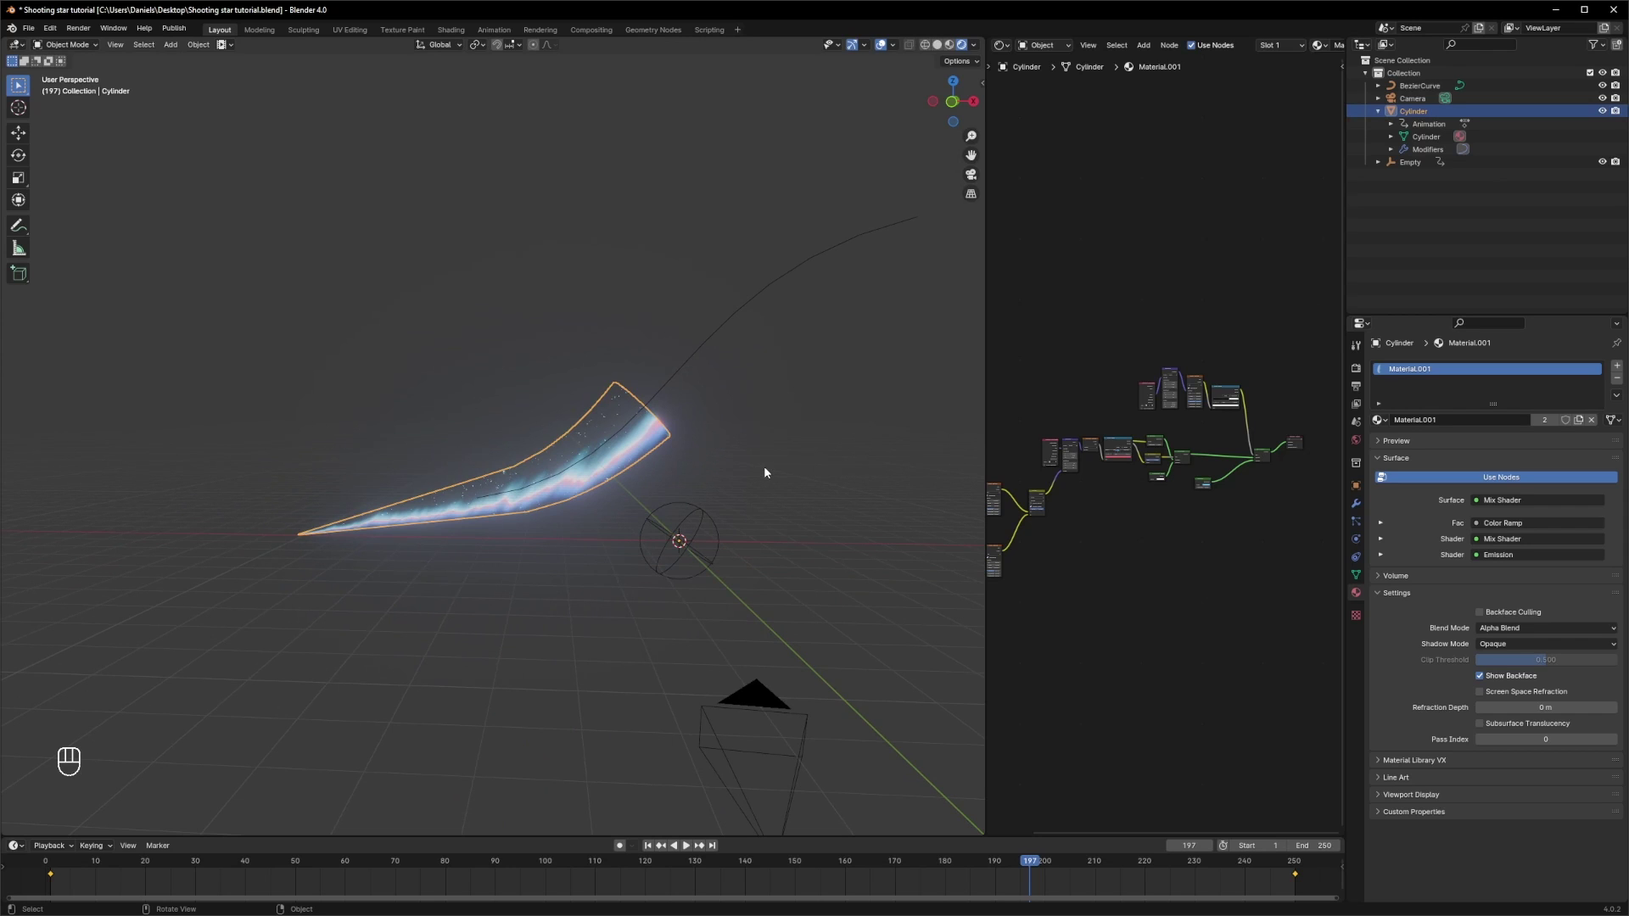
pyautogui.press('shift+d')
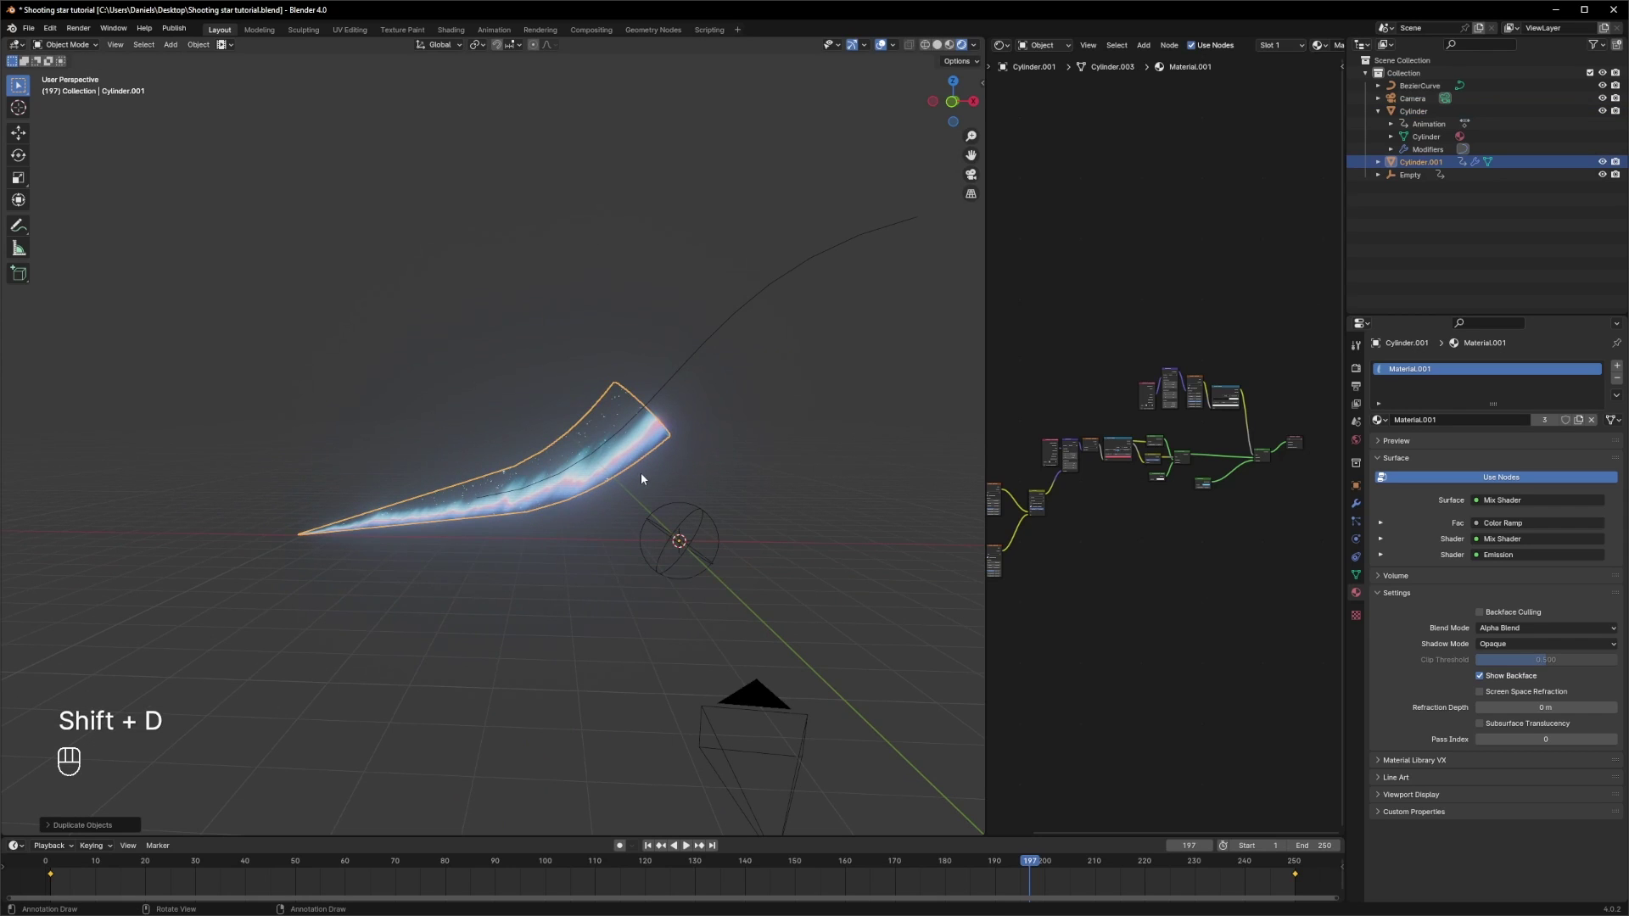
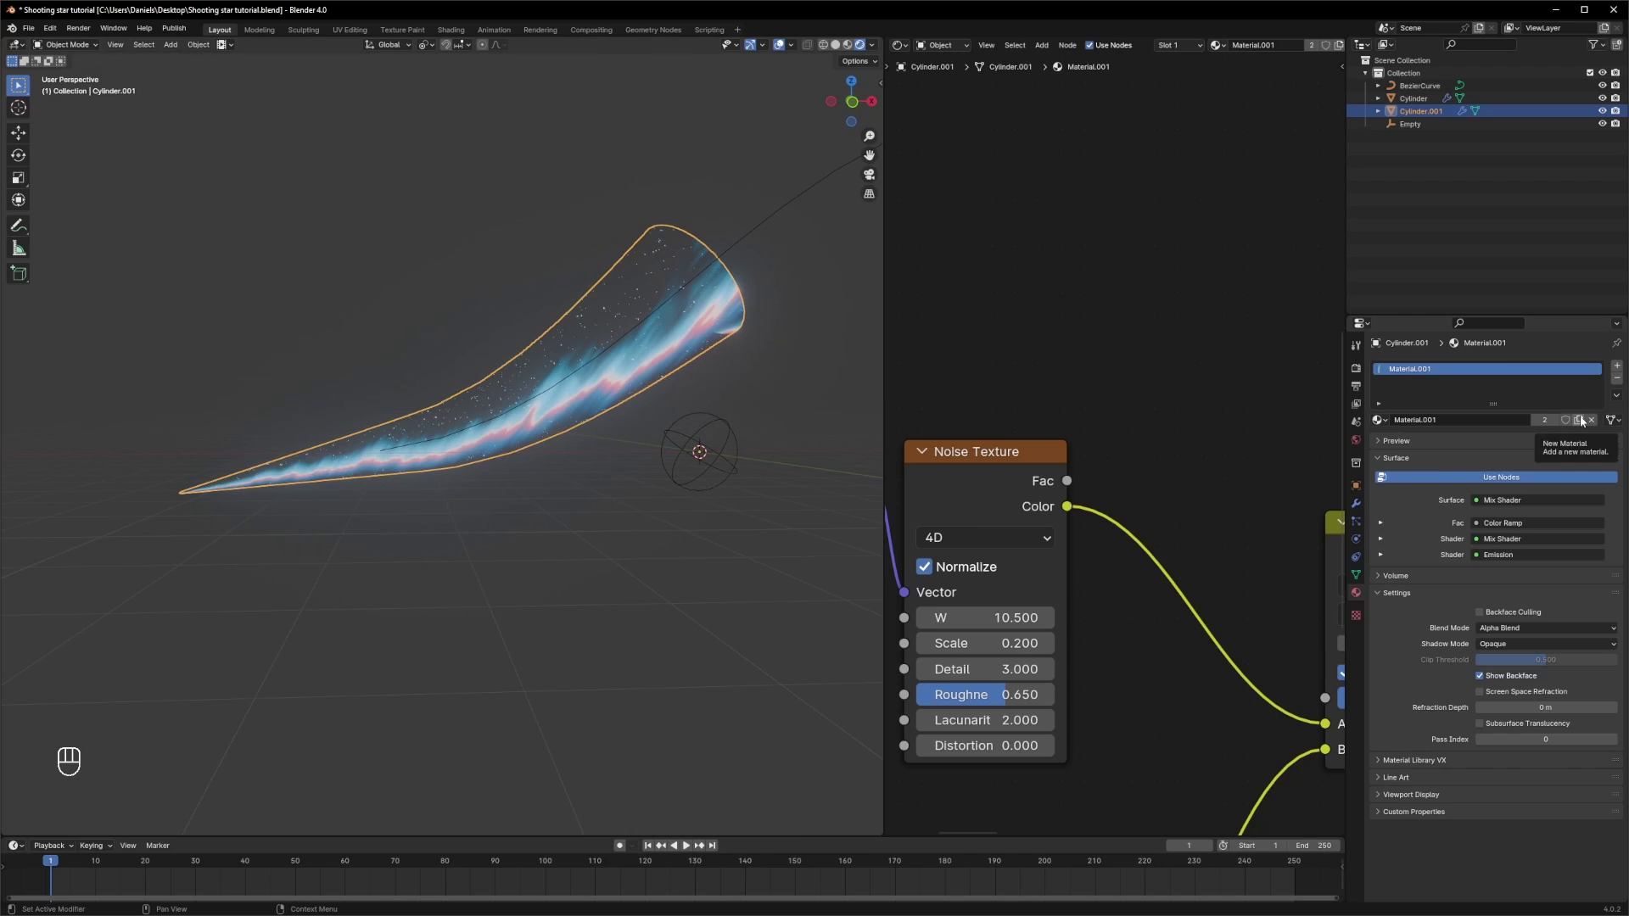
pyautogui.middleClick(1583, 423)
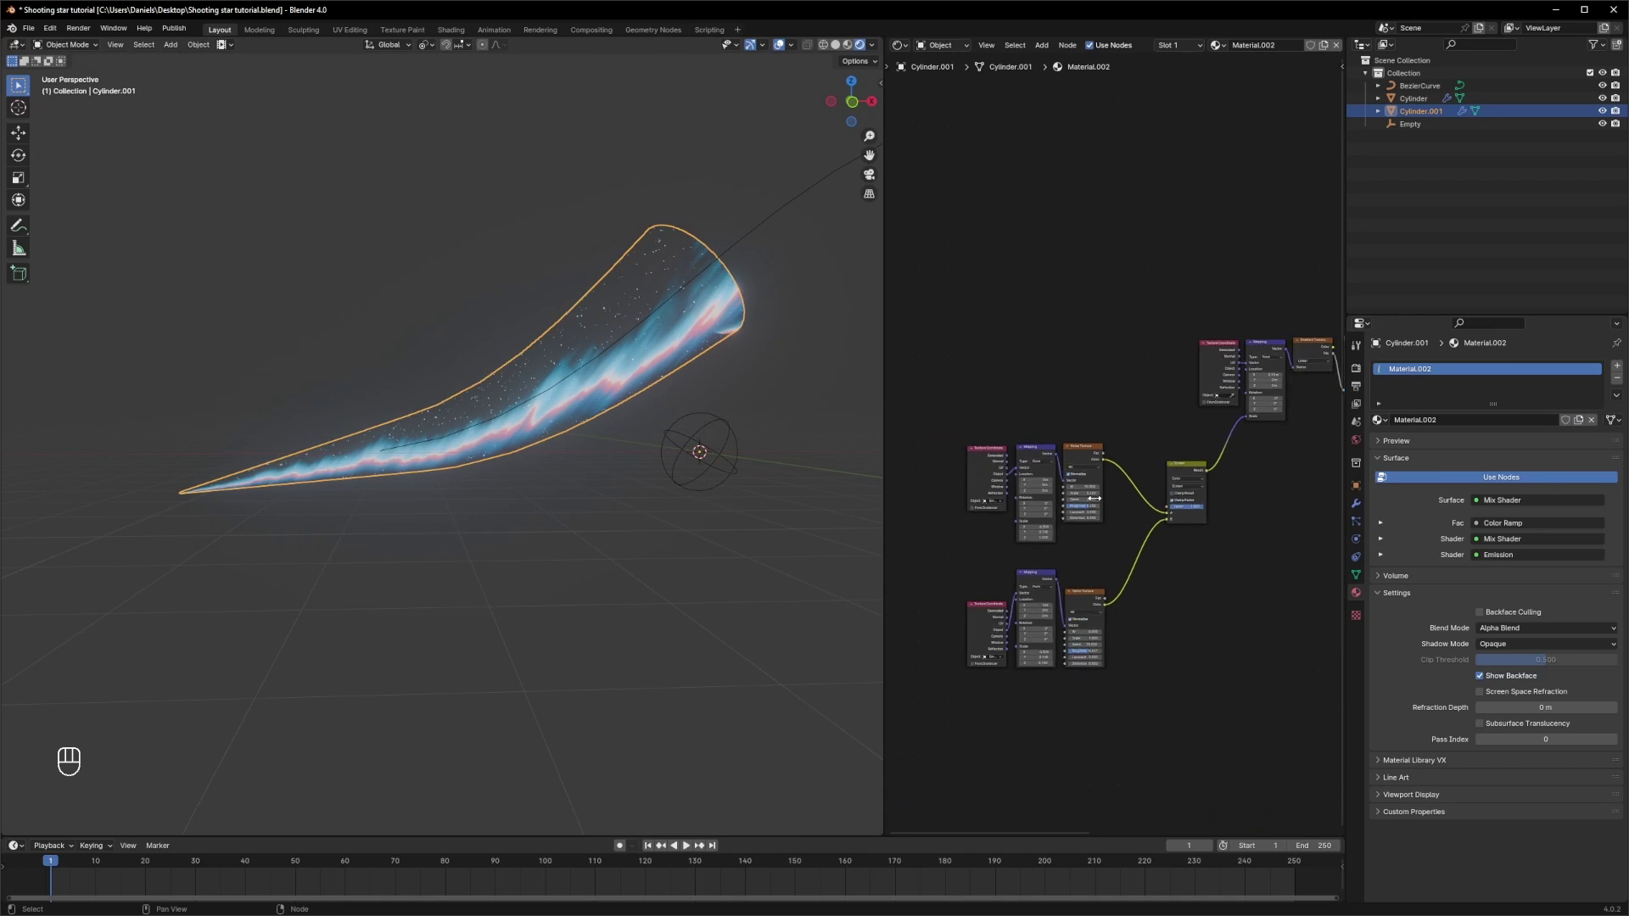
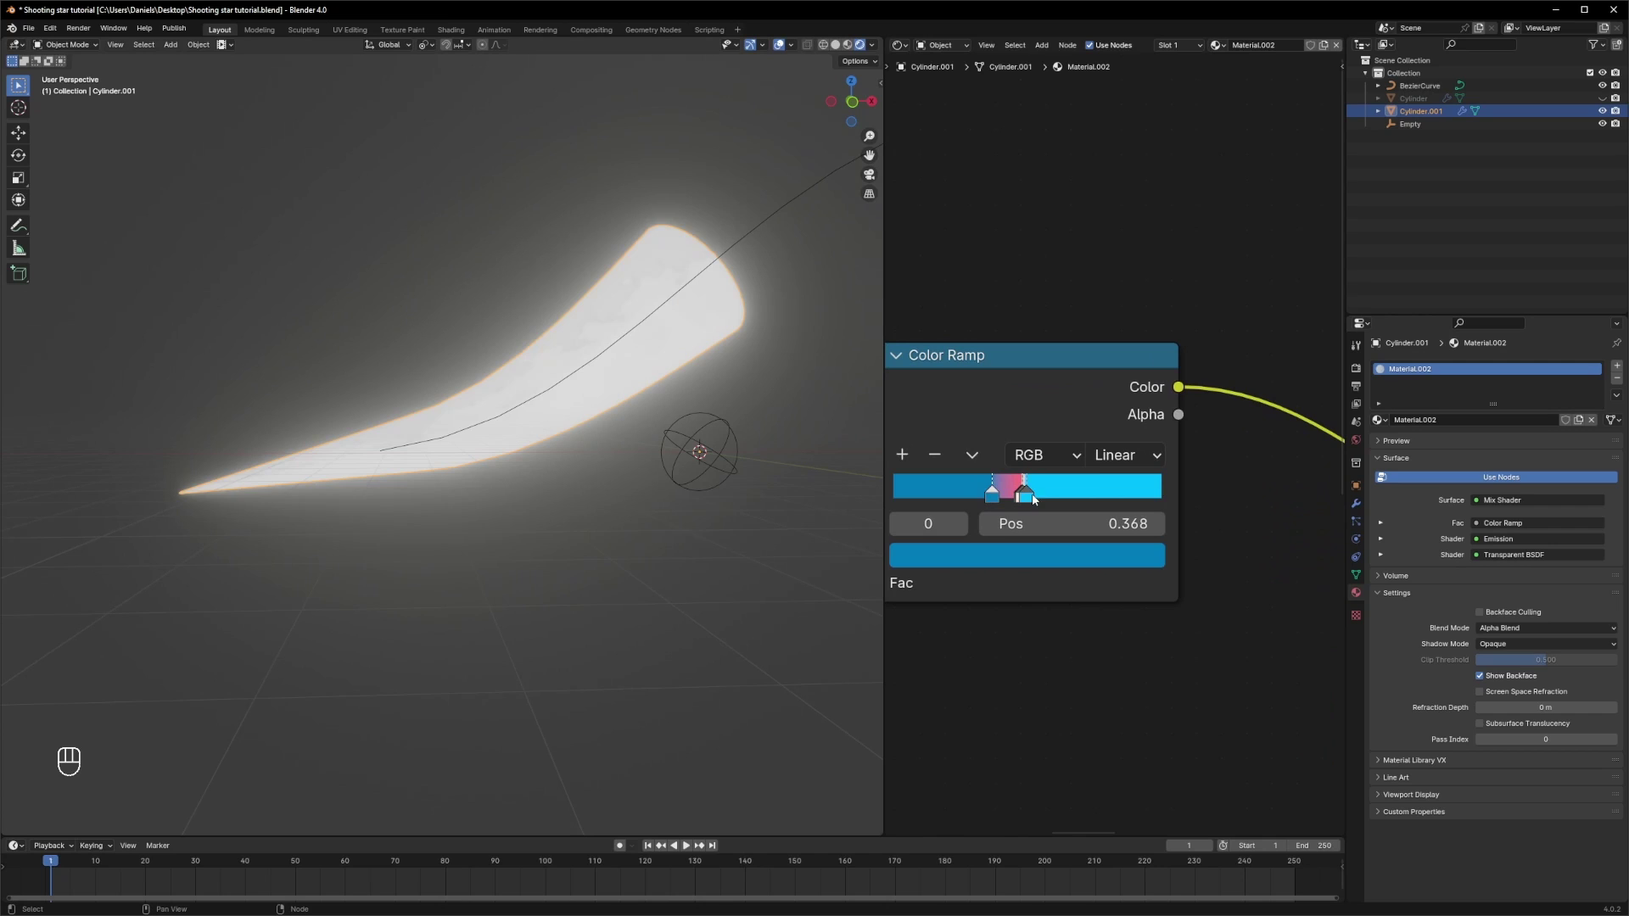
# - Rearrange Material.002's Color Ramp stops and recolour them pink and peach
pyautogui.moveTo(1046, 498); pyautogui.dragTo(1088, 499)
pyautogui.click(1040, 499)
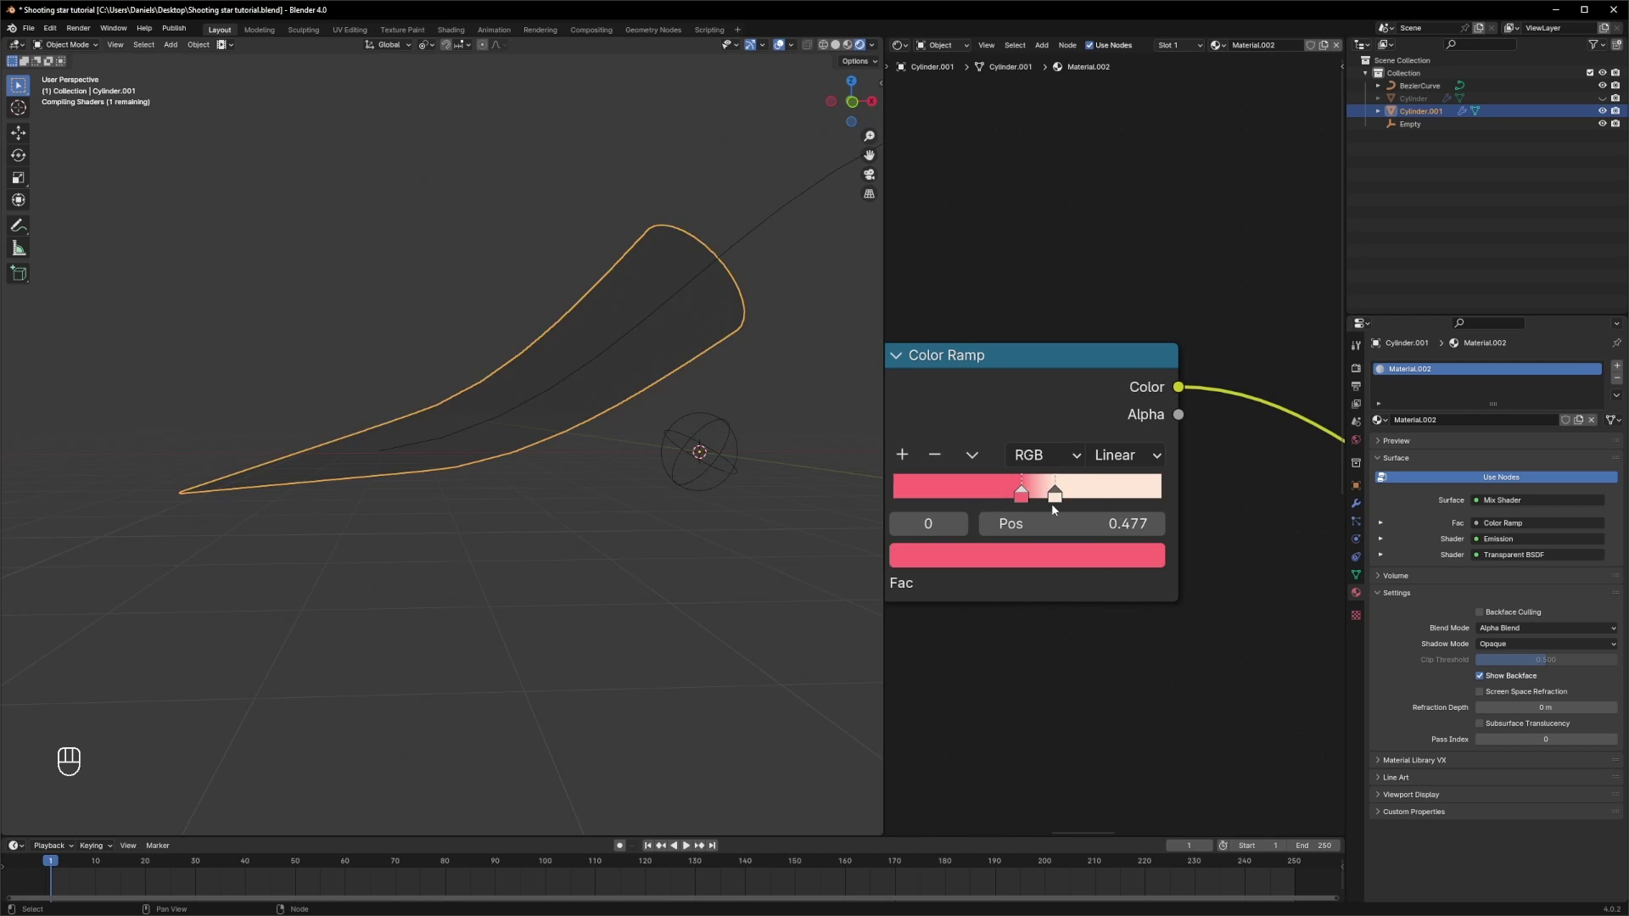
pyautogui.click(1062, 502)
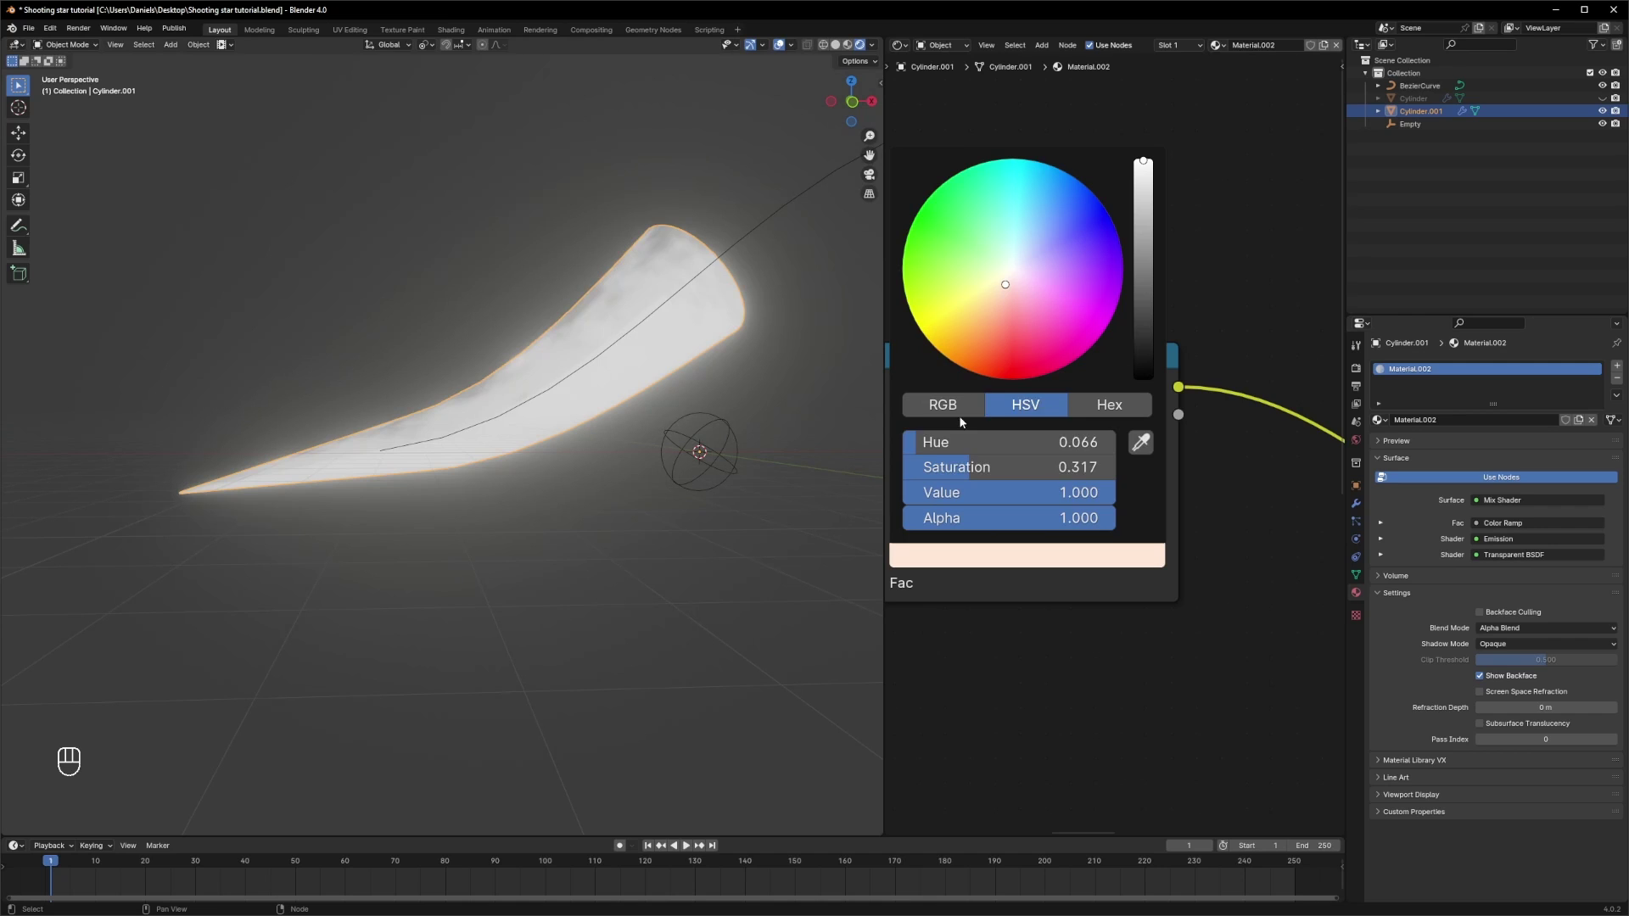
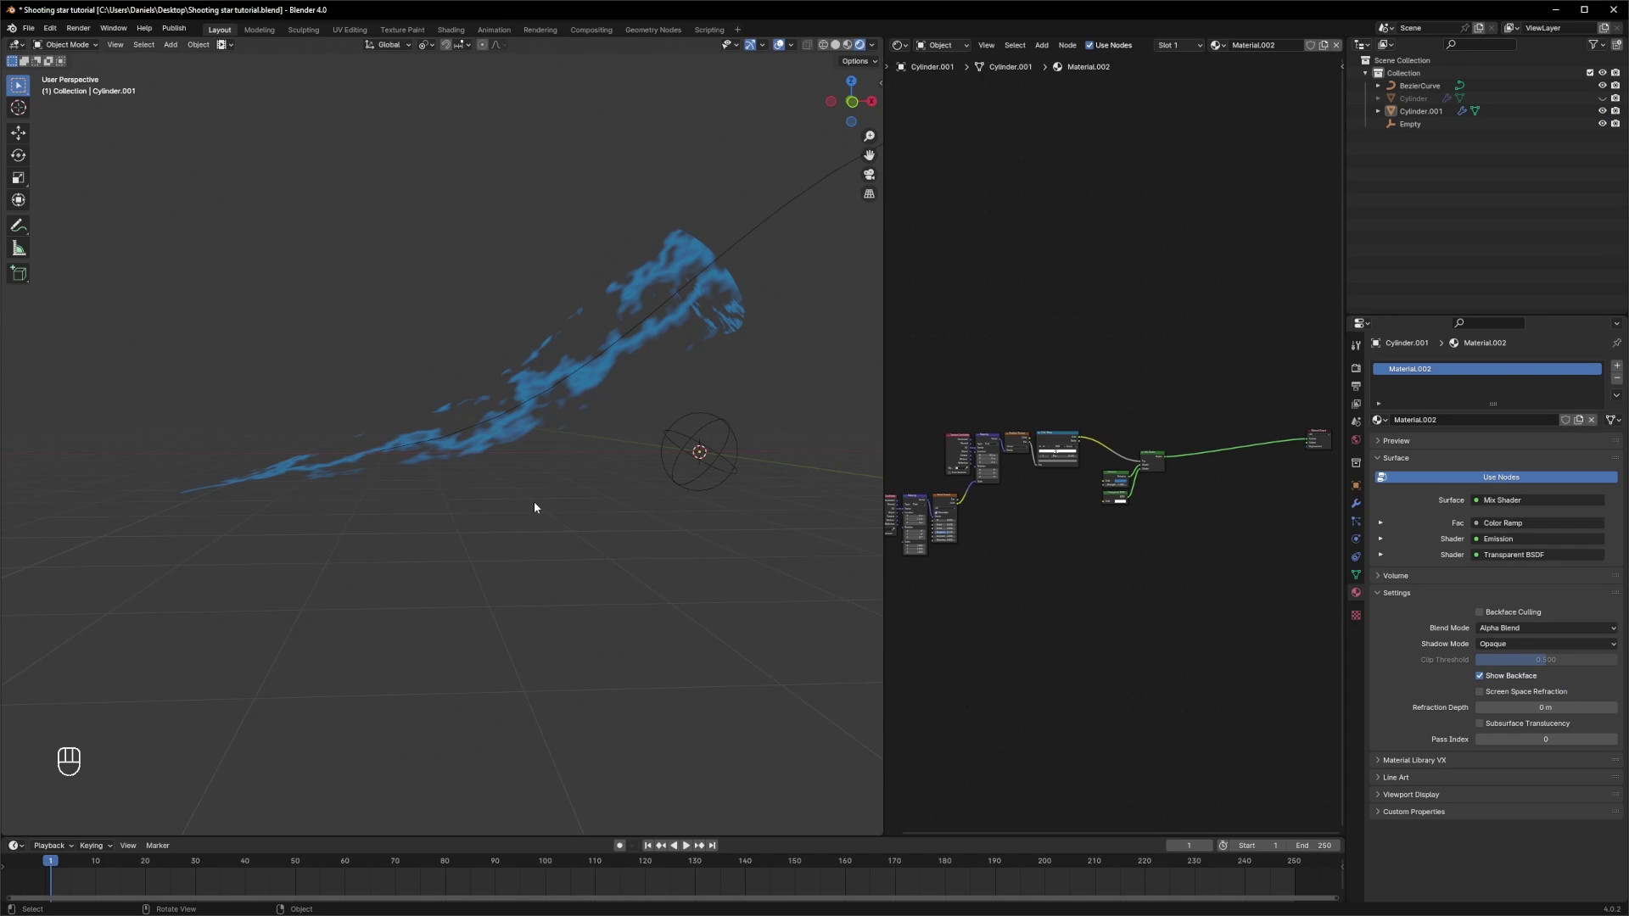
# - Unhide and rework Material.002 into wispy blue noise with Texture Coordinate, Mapping, Gradient Texture and Color Ramp nodes
pyautogui.press('alt+h')
pyautogui.click(577, 496)
pyautogui.moveTo(587, 488); pyautogui.dragTo(549, 470)
pyautogui.moveTo(553, 470); pyautogui.dragTo(623, 453)
pyautogui.click(629, 425)
pyautogui.click(637, 422)
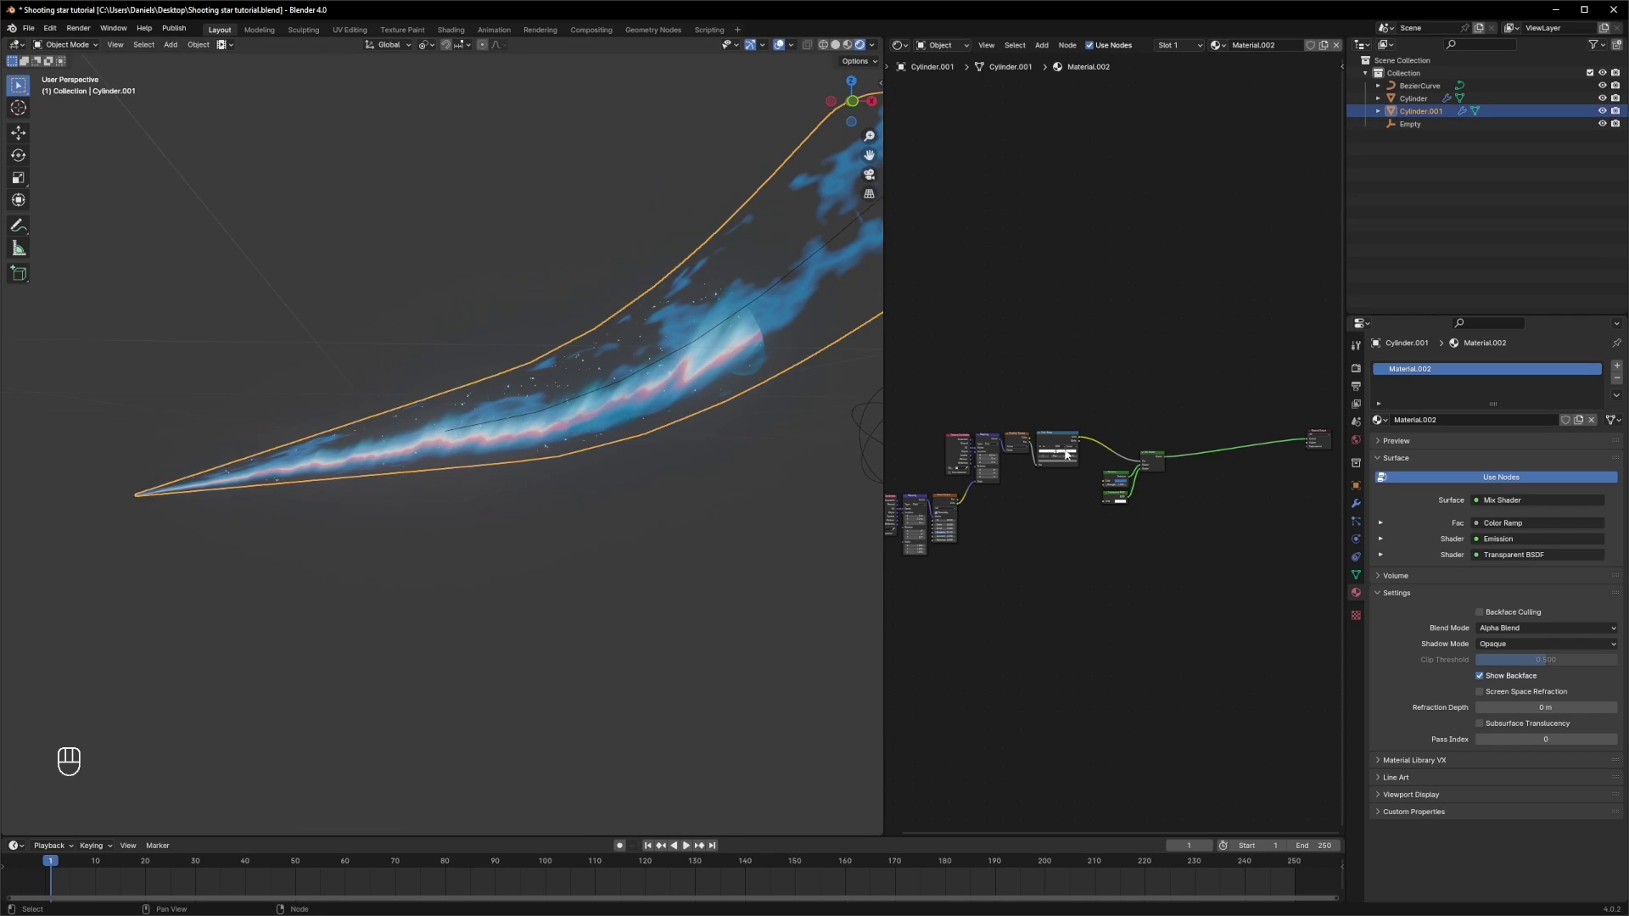
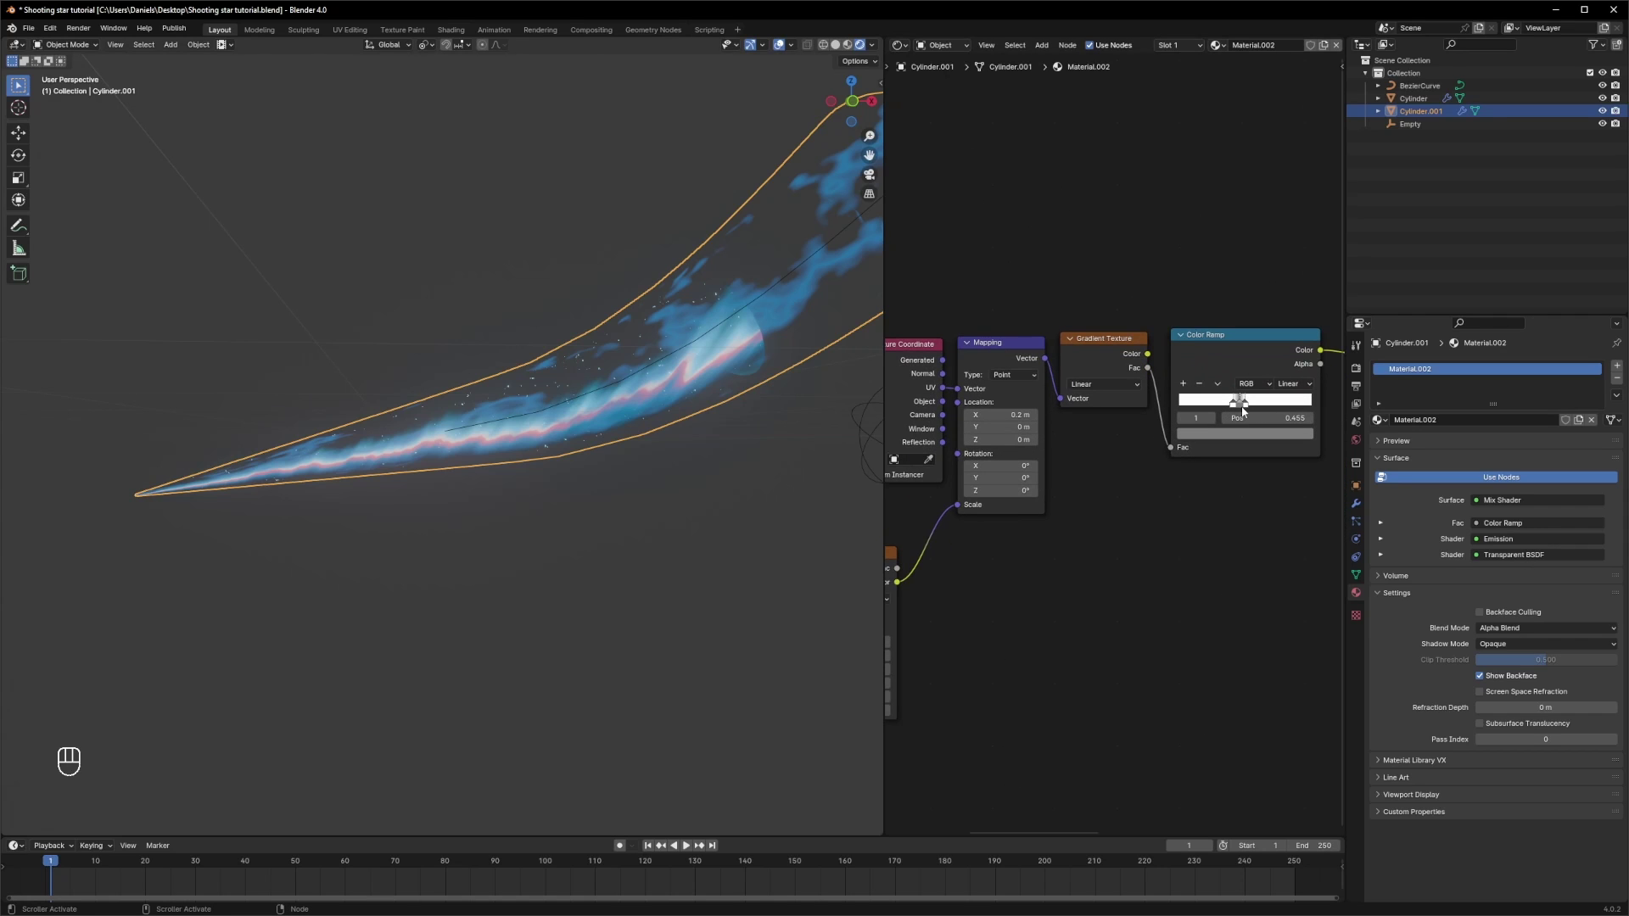
# - Set the Mapping Location X to 0.2 m and shift the gradient ramp stops so the tail fades
pyautogui.click(1242, 410)
pyautogui.click(1233, 408)
pyautogui.click(1240, 408)
pyautogui.click(1247, 407)
pyautogui.click(1236, 409)
pyautogui.click(679, 487)
pyautogui.moveTo(682, 489); pyautogui.dragTo(680, 492)
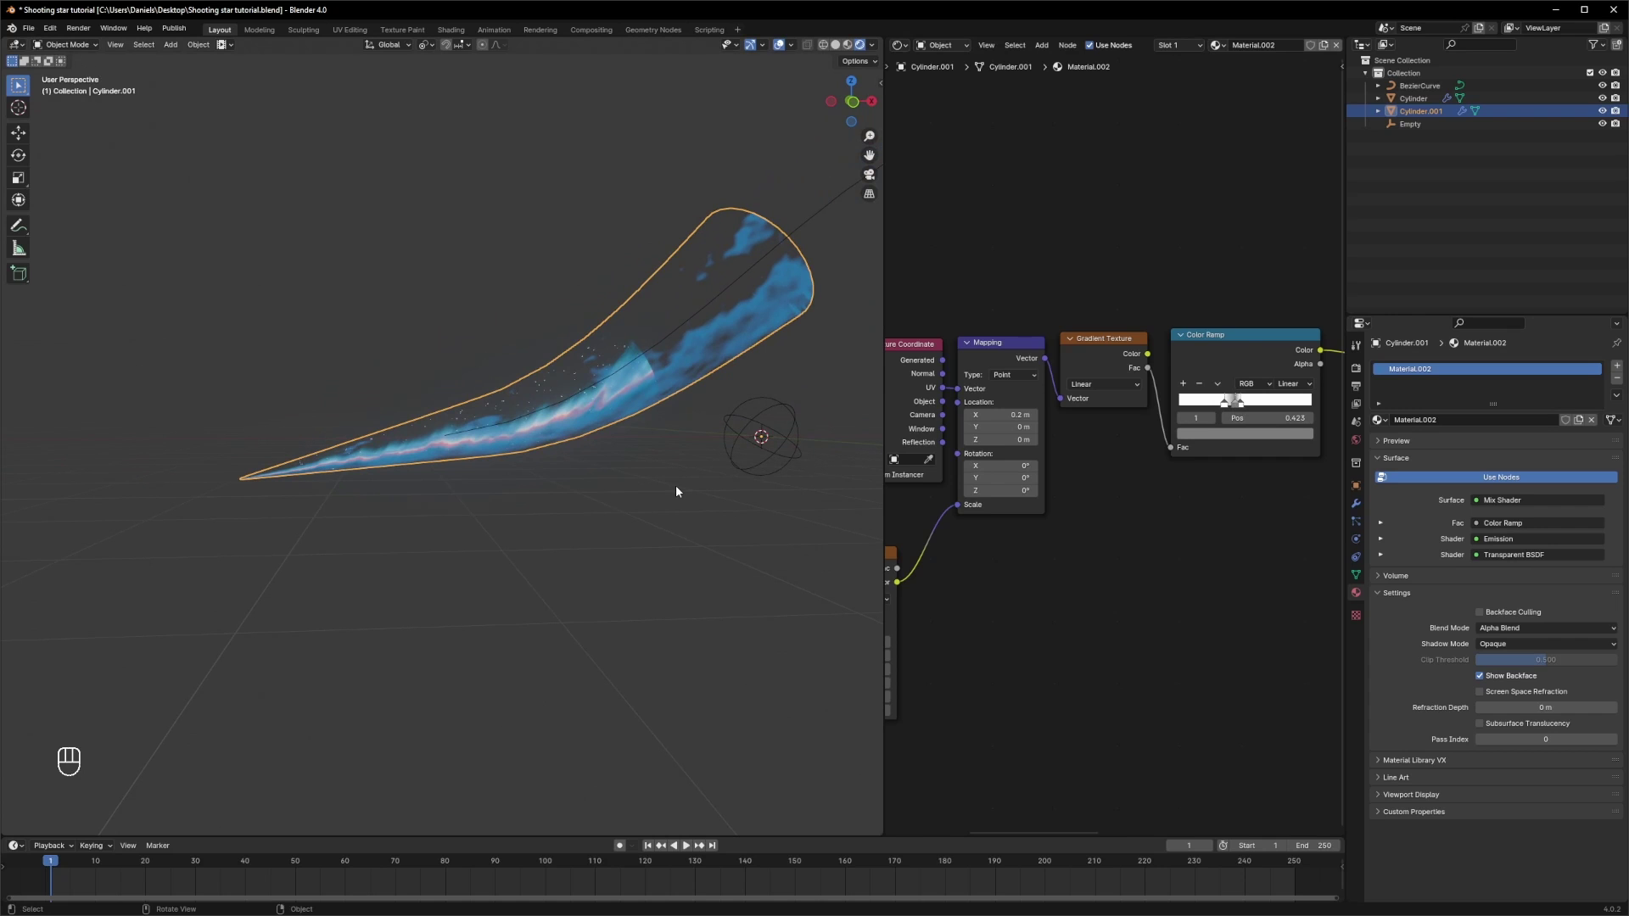
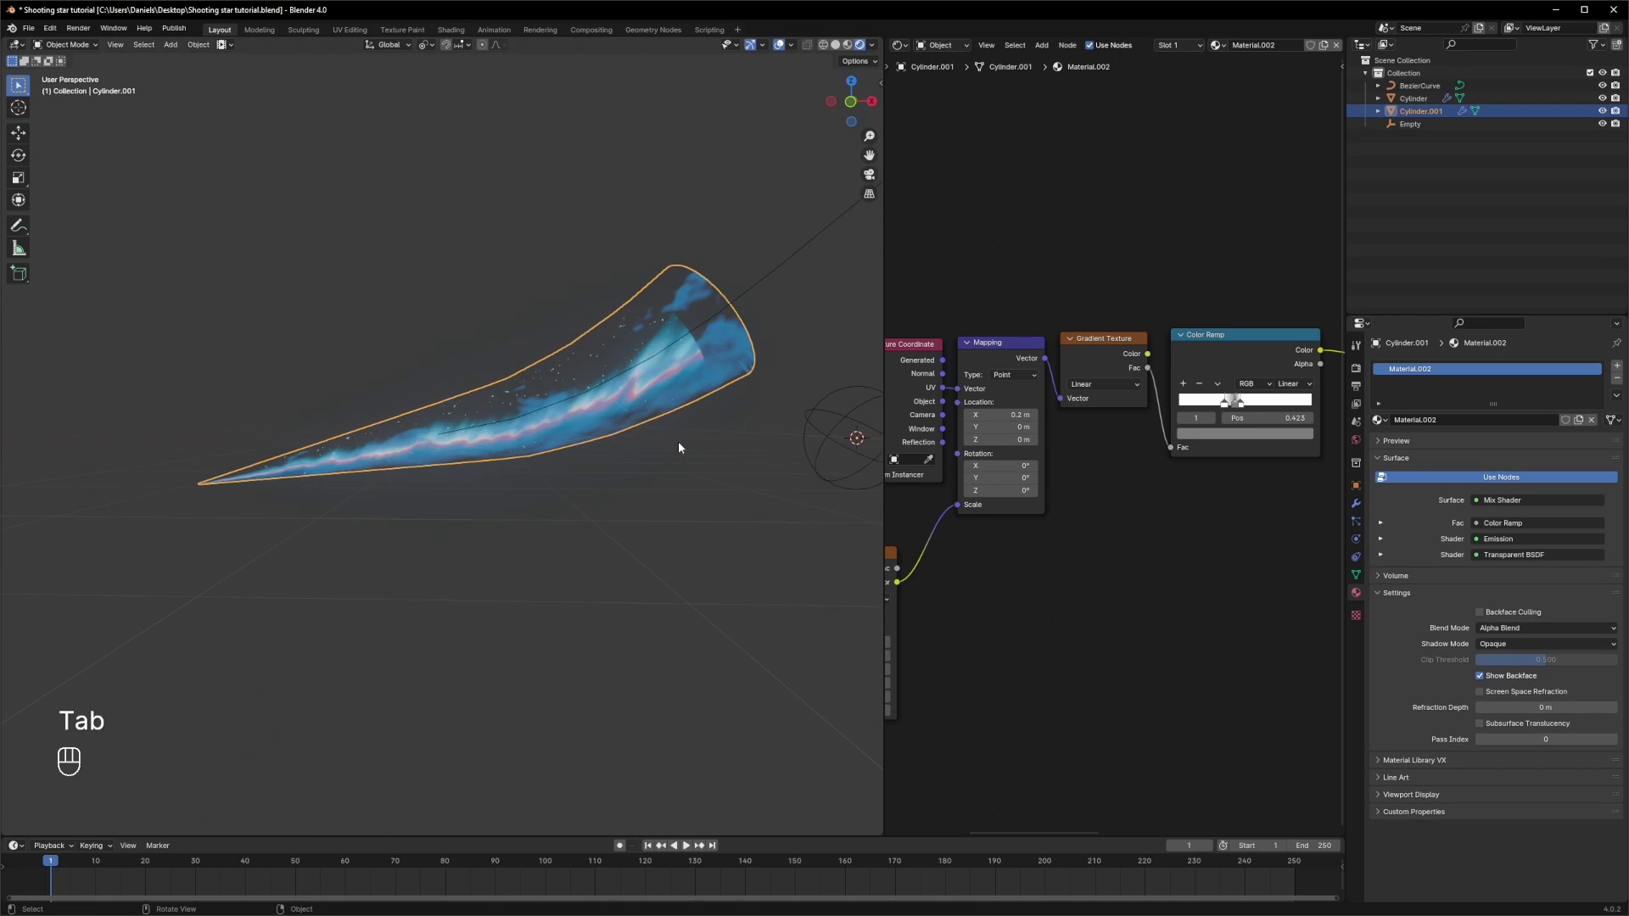
# - Pull the gradient ramp stops close together near 0.36 so the wisps taper into sharp streaks
pyautogui.moveTo(681, 447); pyautogui.dragTo(609, 459)
pyautogui.press('ctrl+z')
pyautogui.press('ctrl+z')
pyautogui.press('s')
pyautogui.press('Tab')
pyautogui.moveTo(667, 452); pyautogui.dragTo(653, 385)
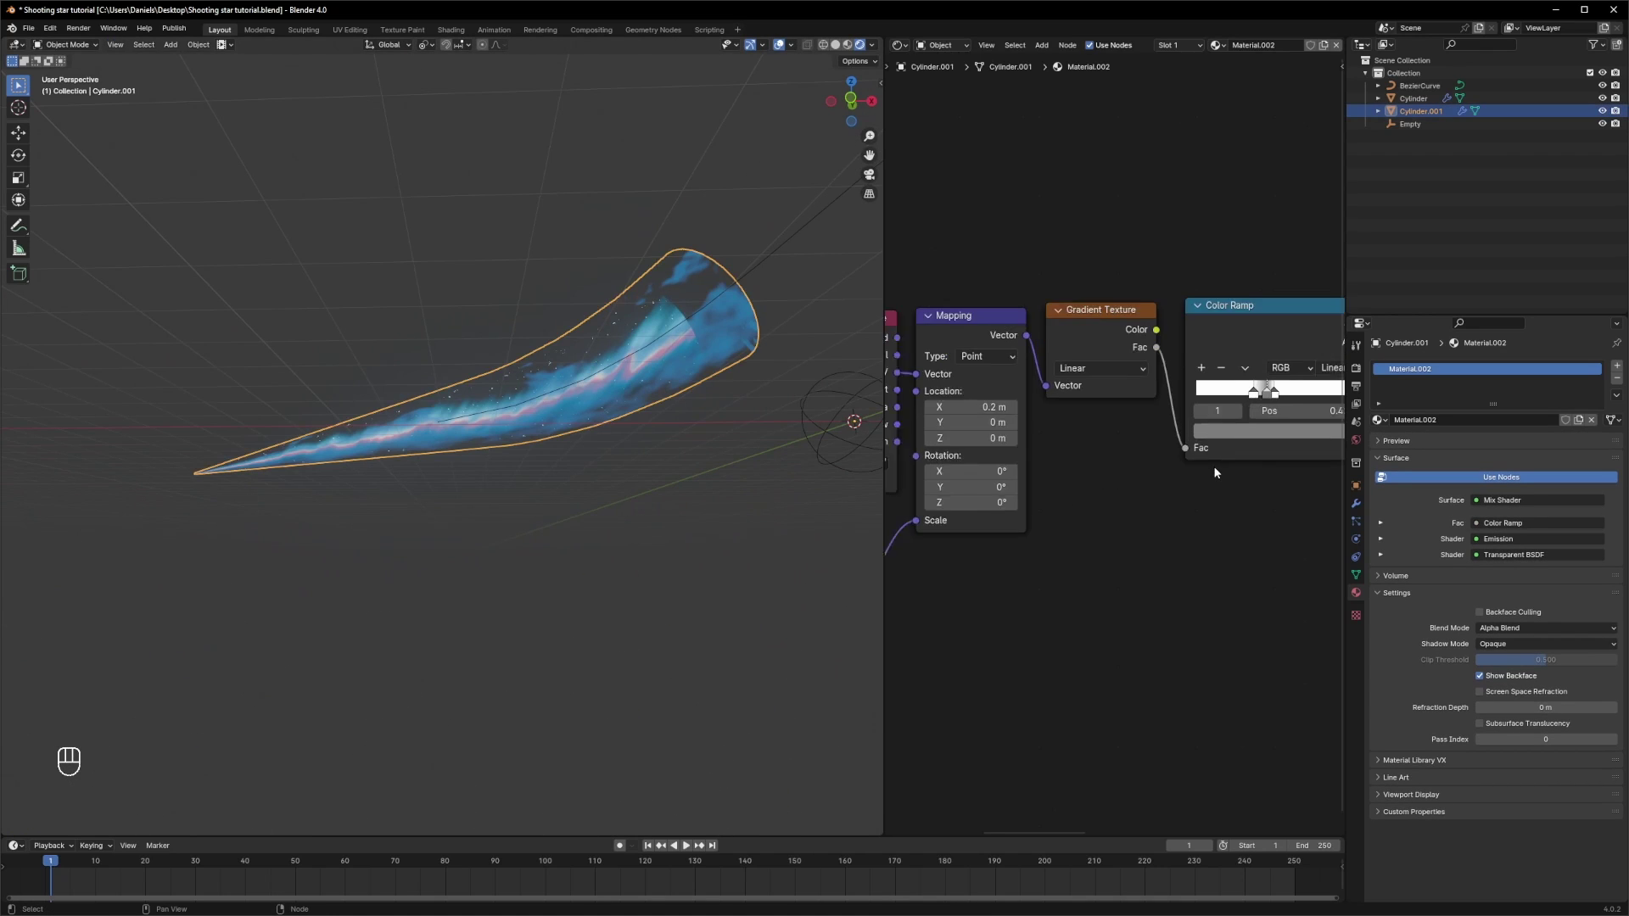
pyautogui.click(1255, 402)
pyautogui.moveTo(1277, 400); pyautogui.dragTo(1272, 400)
pyautogui.click(1265, 400)
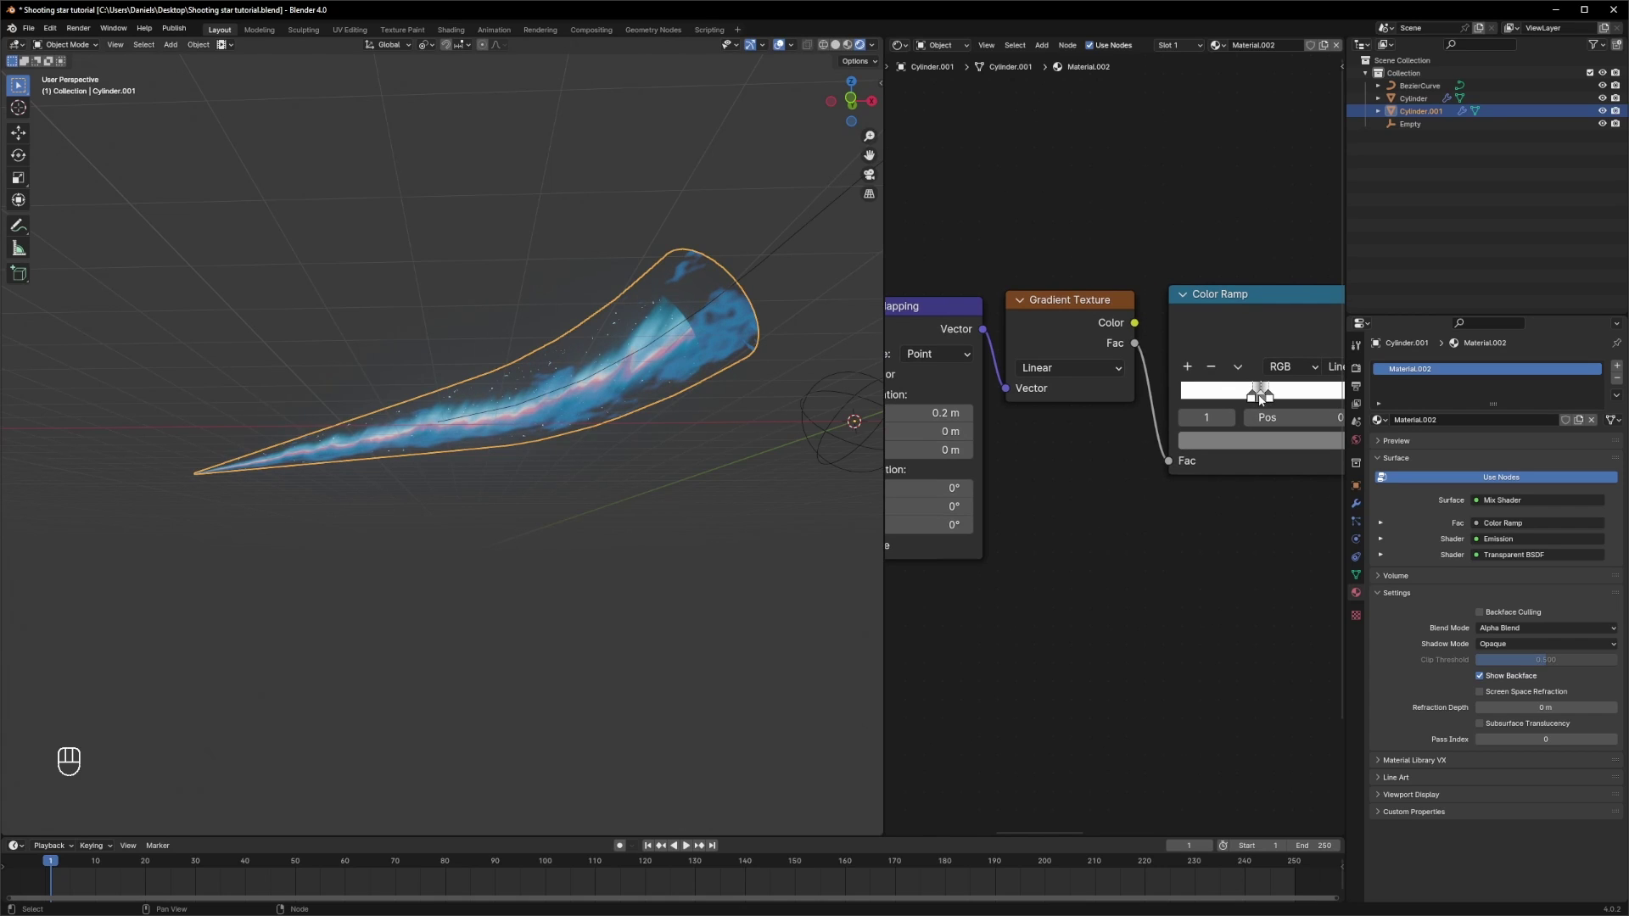
pyautogui.click(1257, 402)
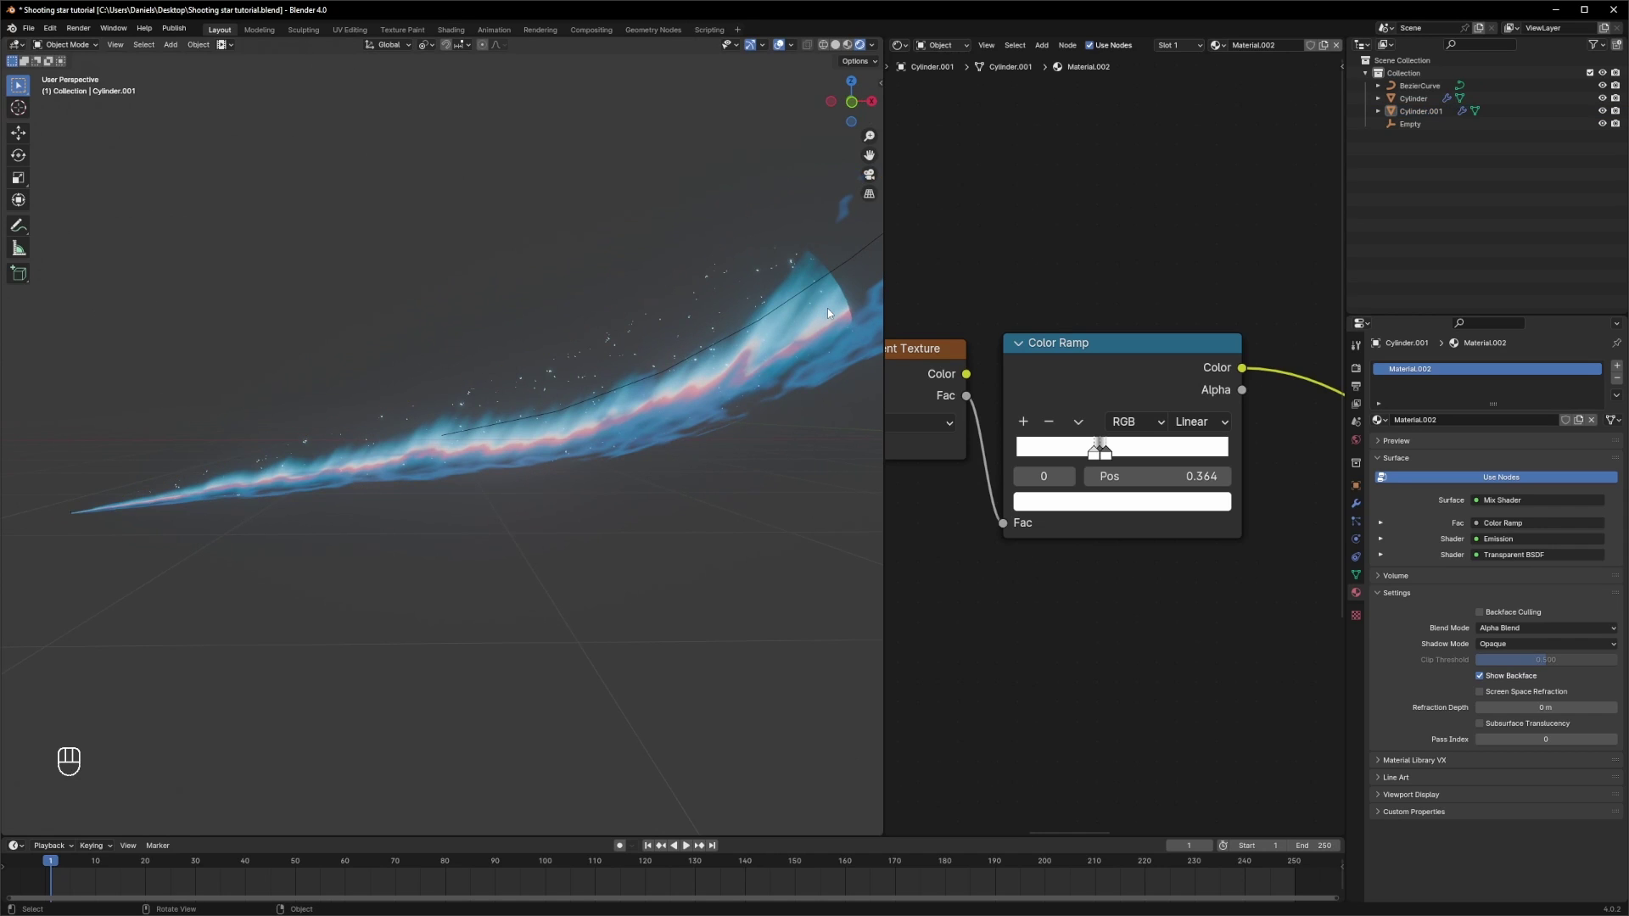
# - Parent the duplicated tail Cylinder.001 to the original Cylinder with Ctrl+P
pyautogui.click(1428, 105)
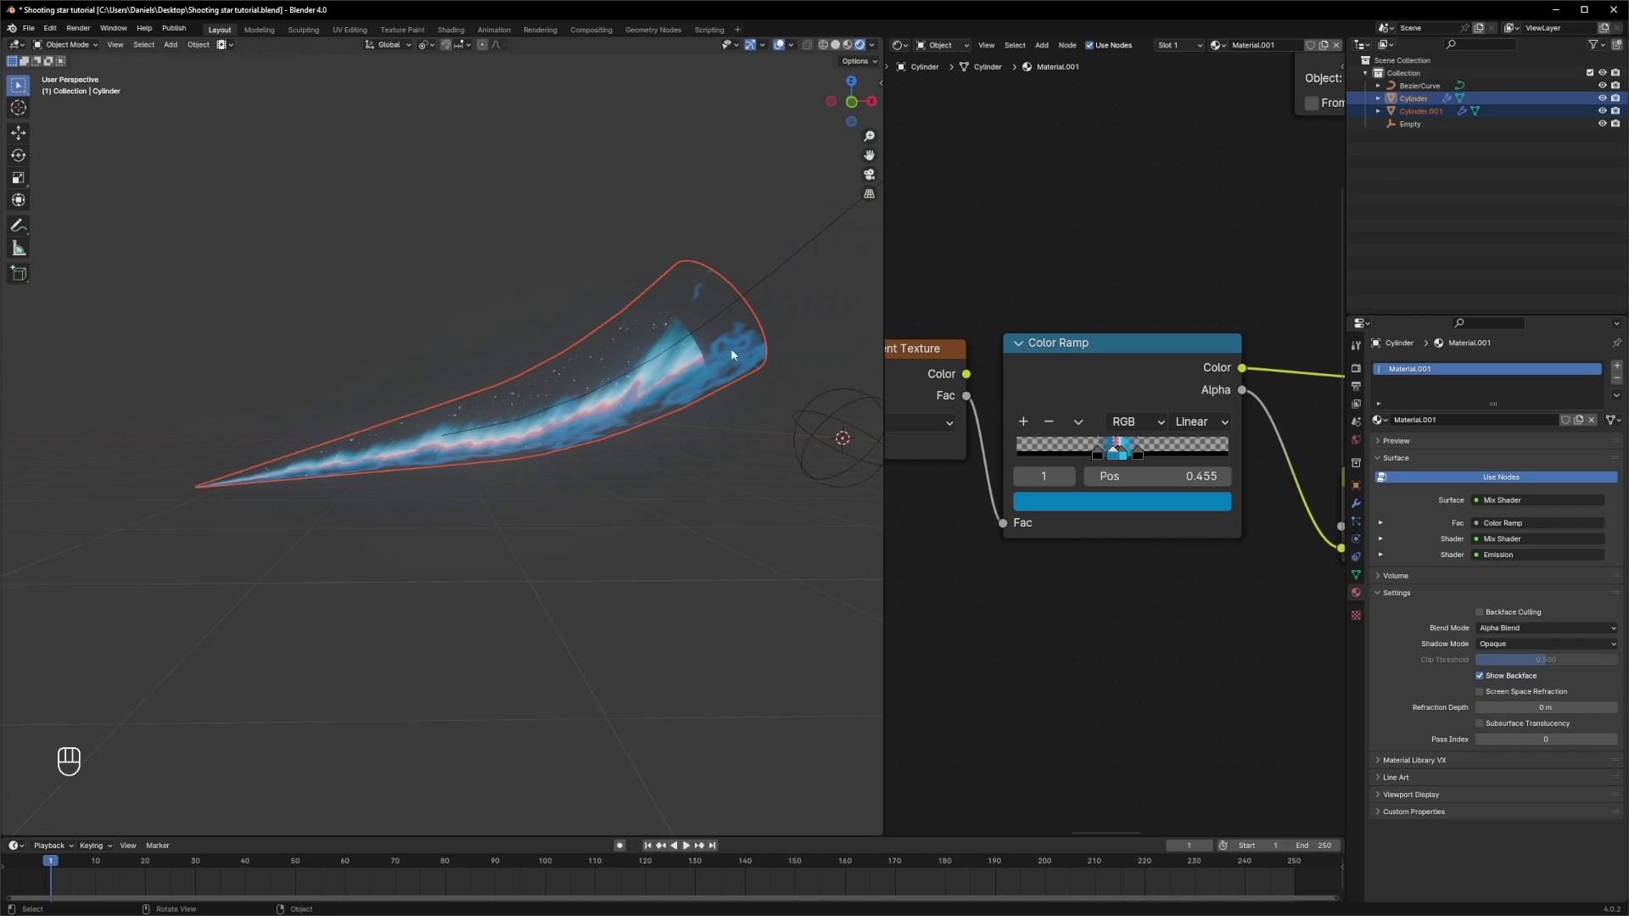
pyautogui.click(1420, 192)
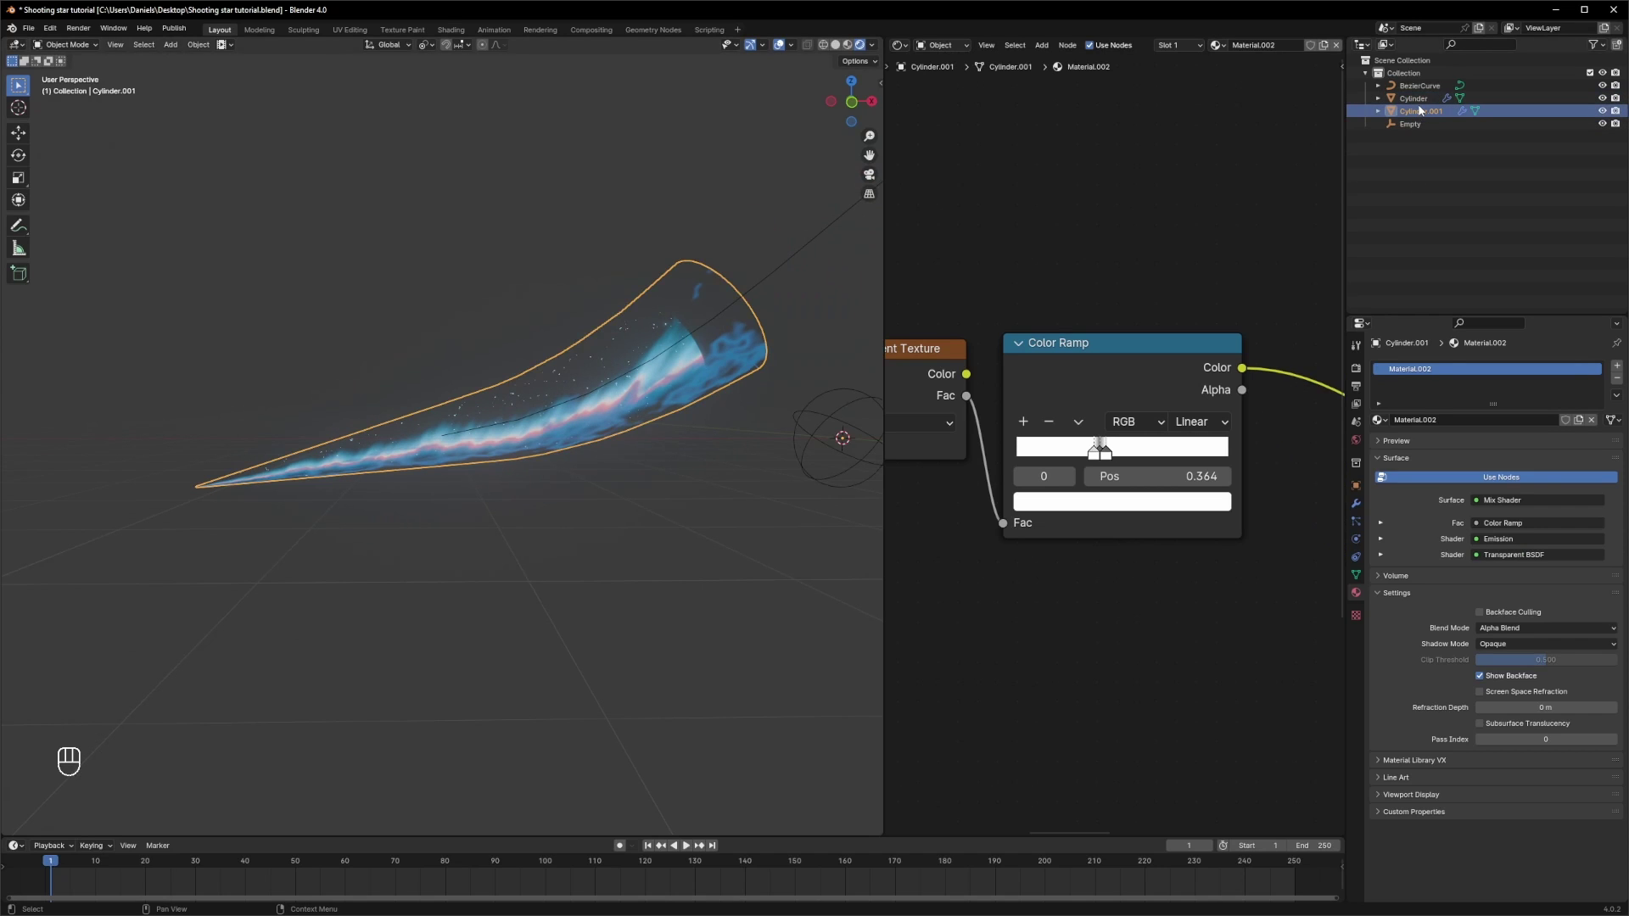
pyautogui.click(1419, 105)
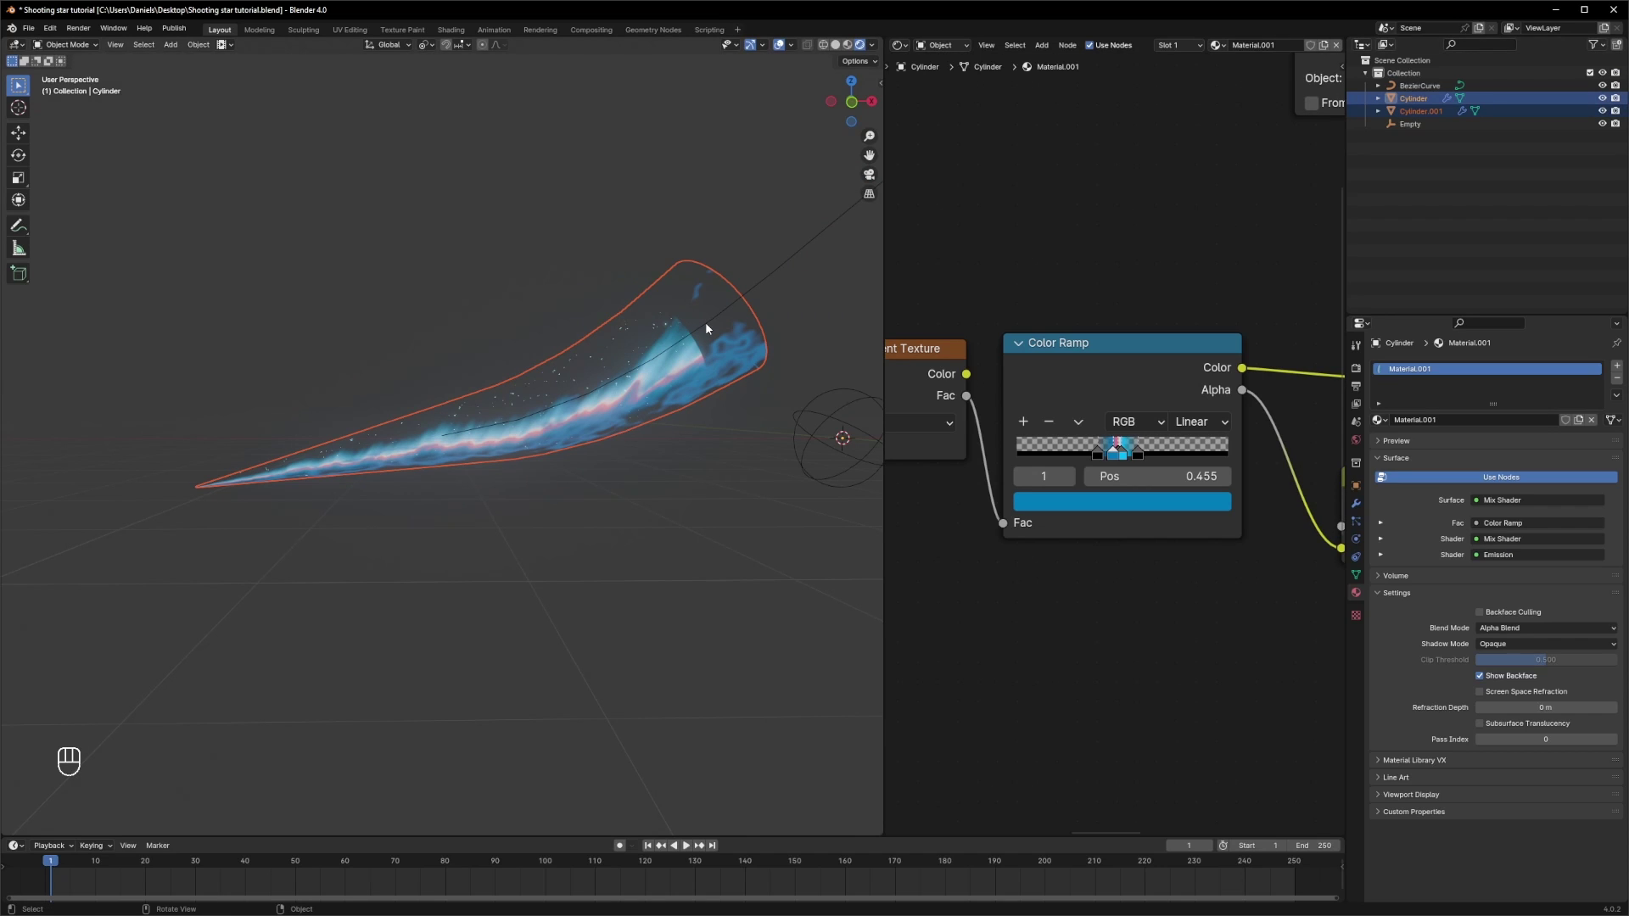
pyautogui.press('ctrl+p')
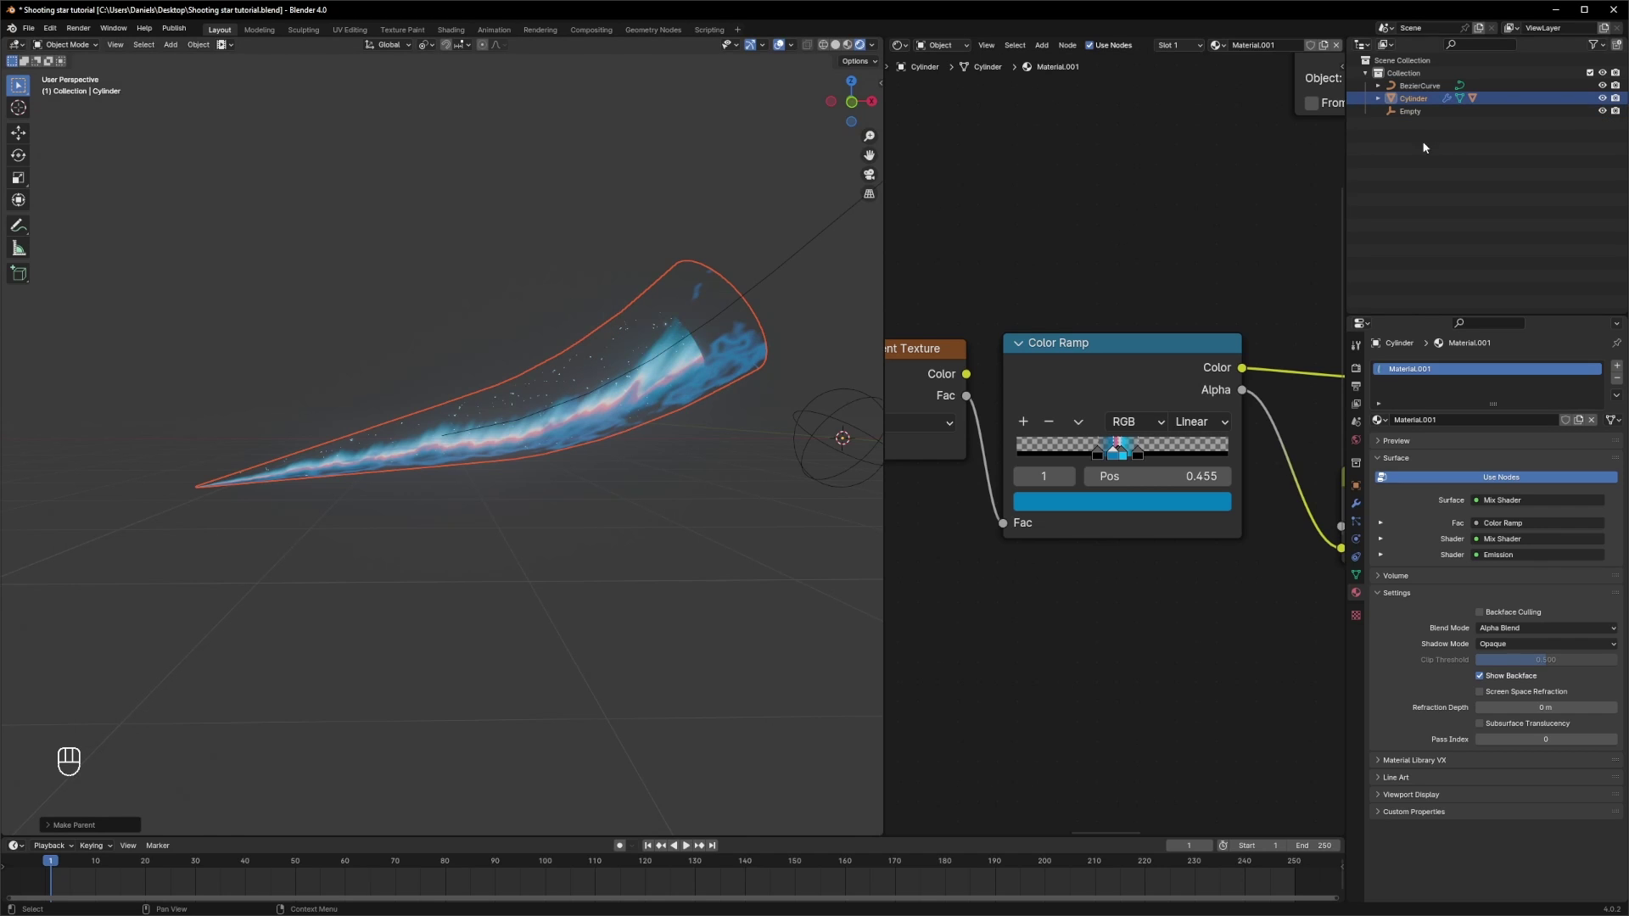
# - Slide the comet along Y and orbit to confirm both tails move together
pyautogui.press('g')
pyautogui.press('y')
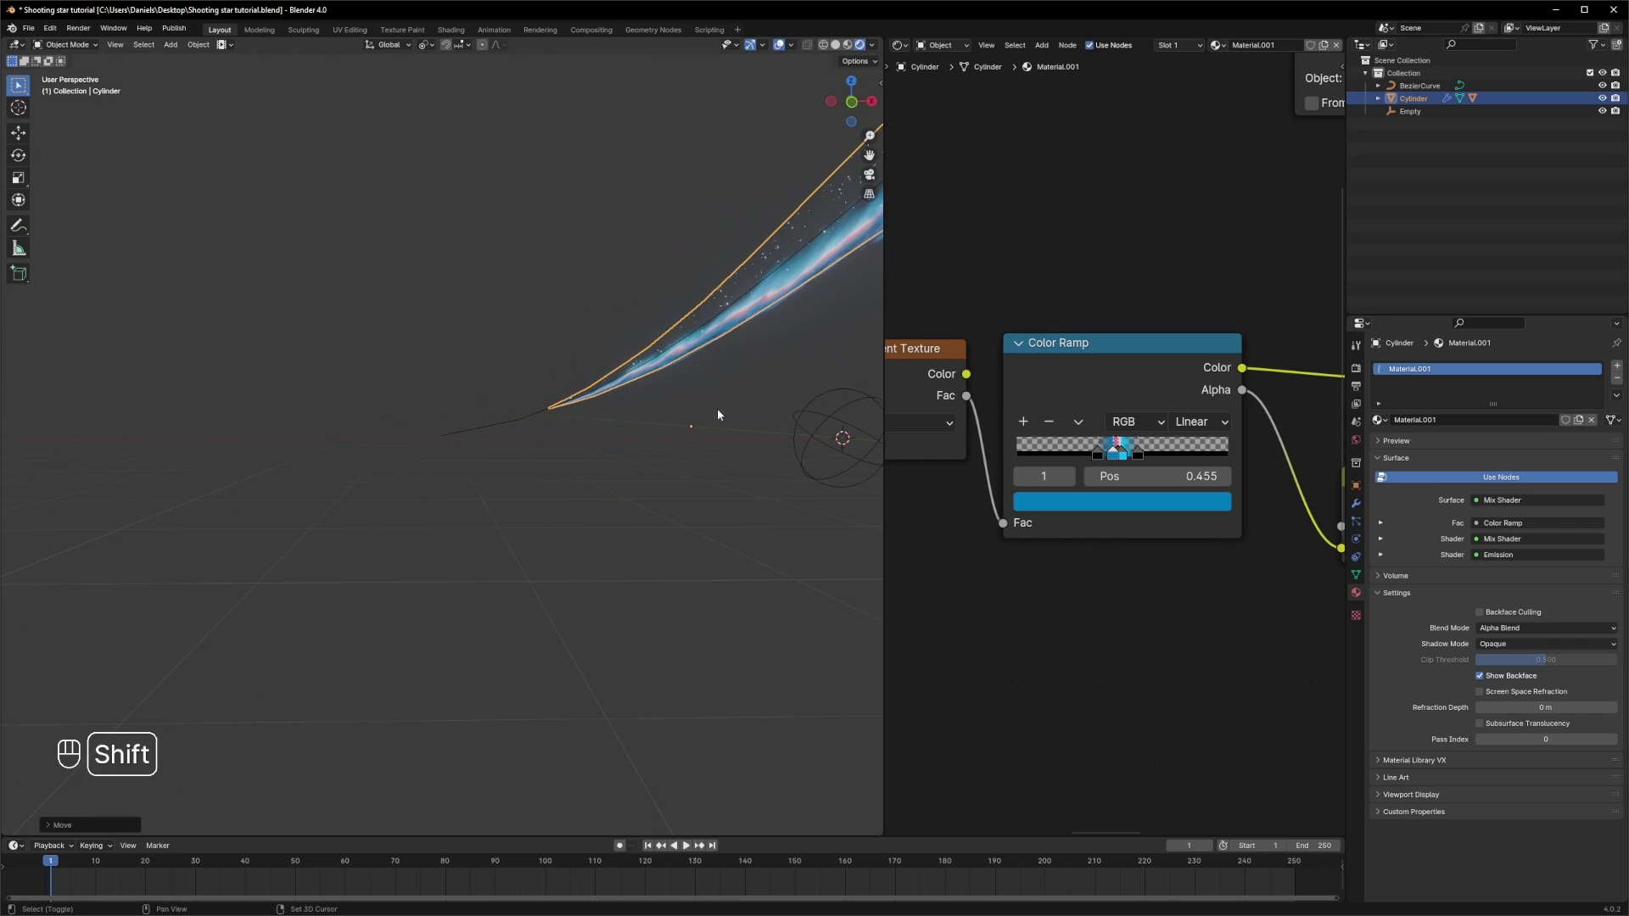
pyautogui.moveTo(721, 411); pyautogui.dragTo(515, 492)
pyautogui.middleClick(581, 465)
# - Switch the viewport to look through the camera at the comet
pyautogui.click(620, 453)
pyautogui.press('shift+a')
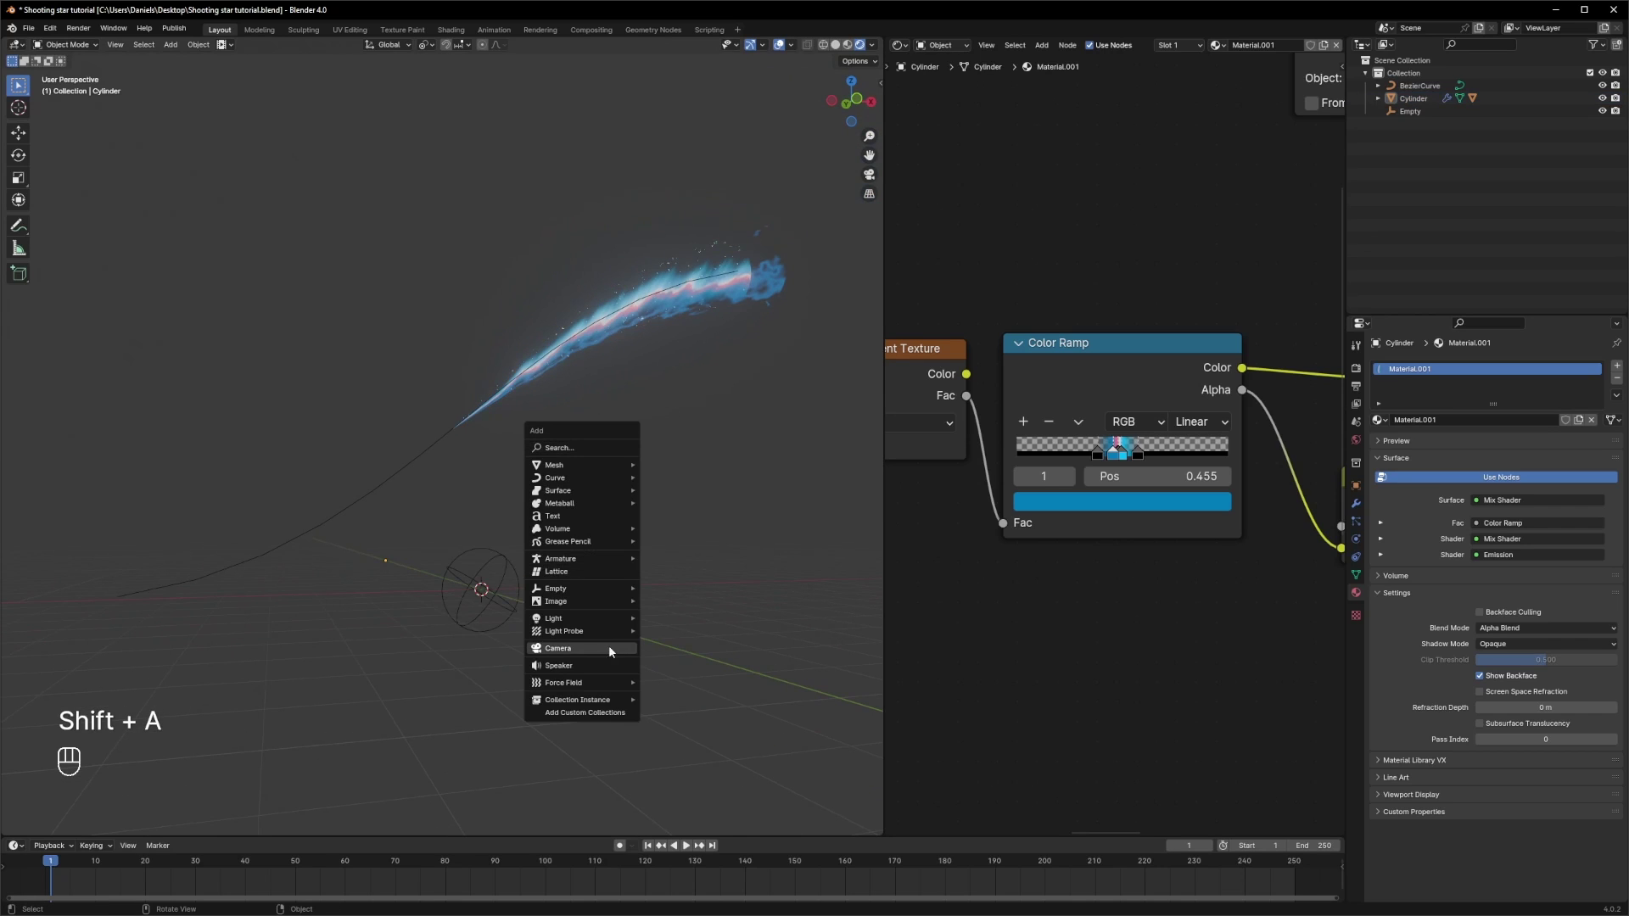
pyautogui.press('shift+a')
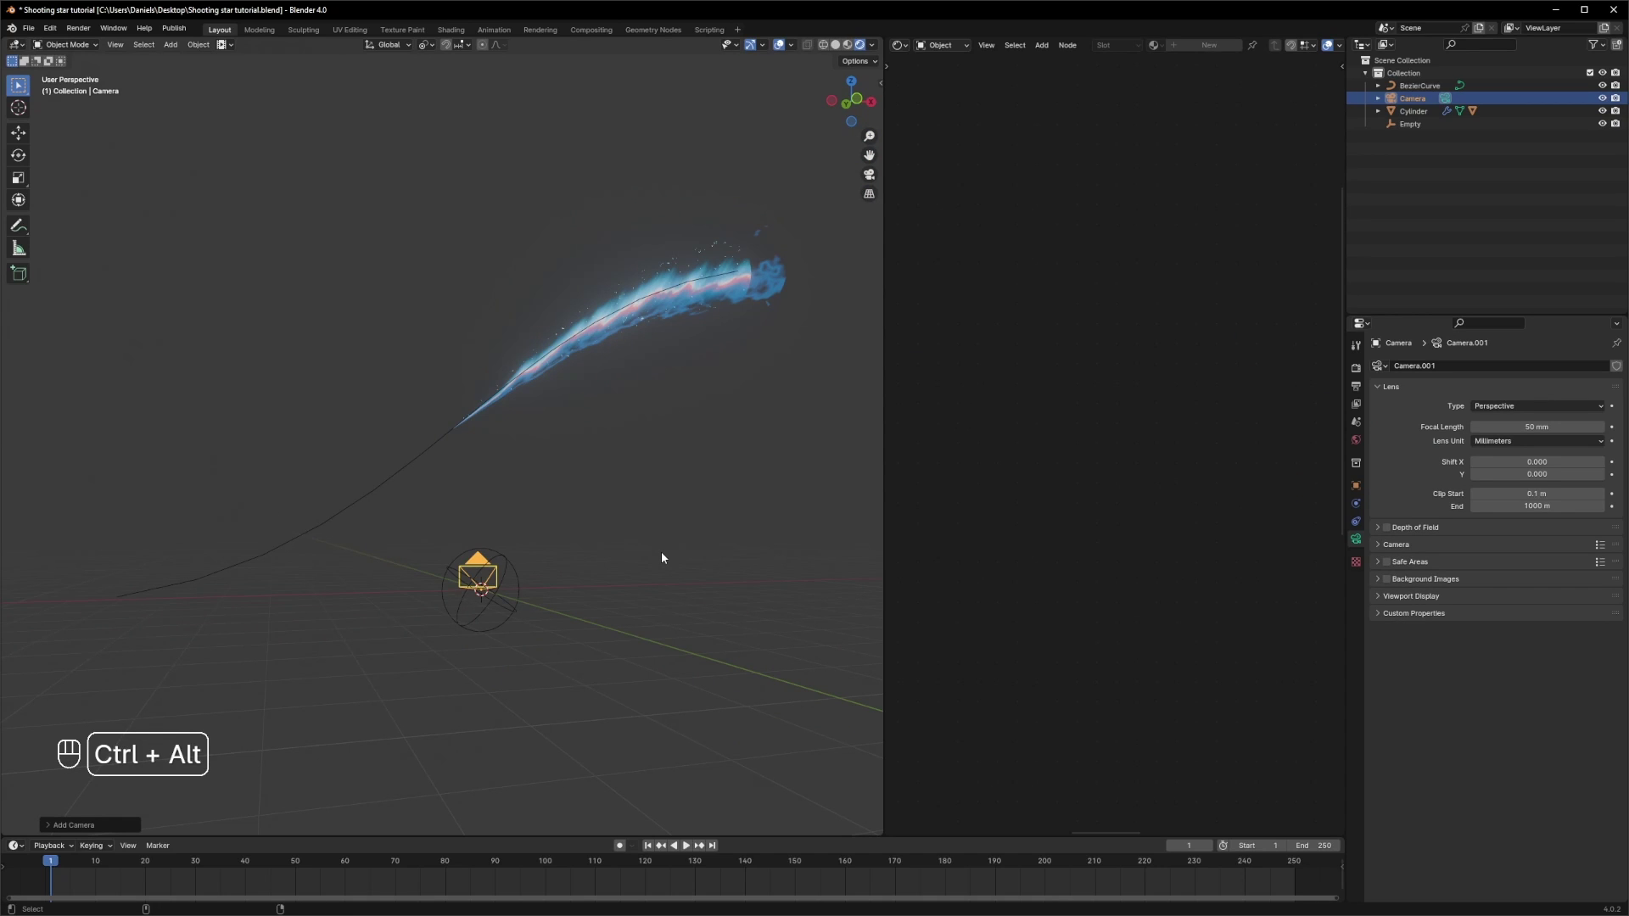
pyautogui.press('ctrl+alt+KP_0')
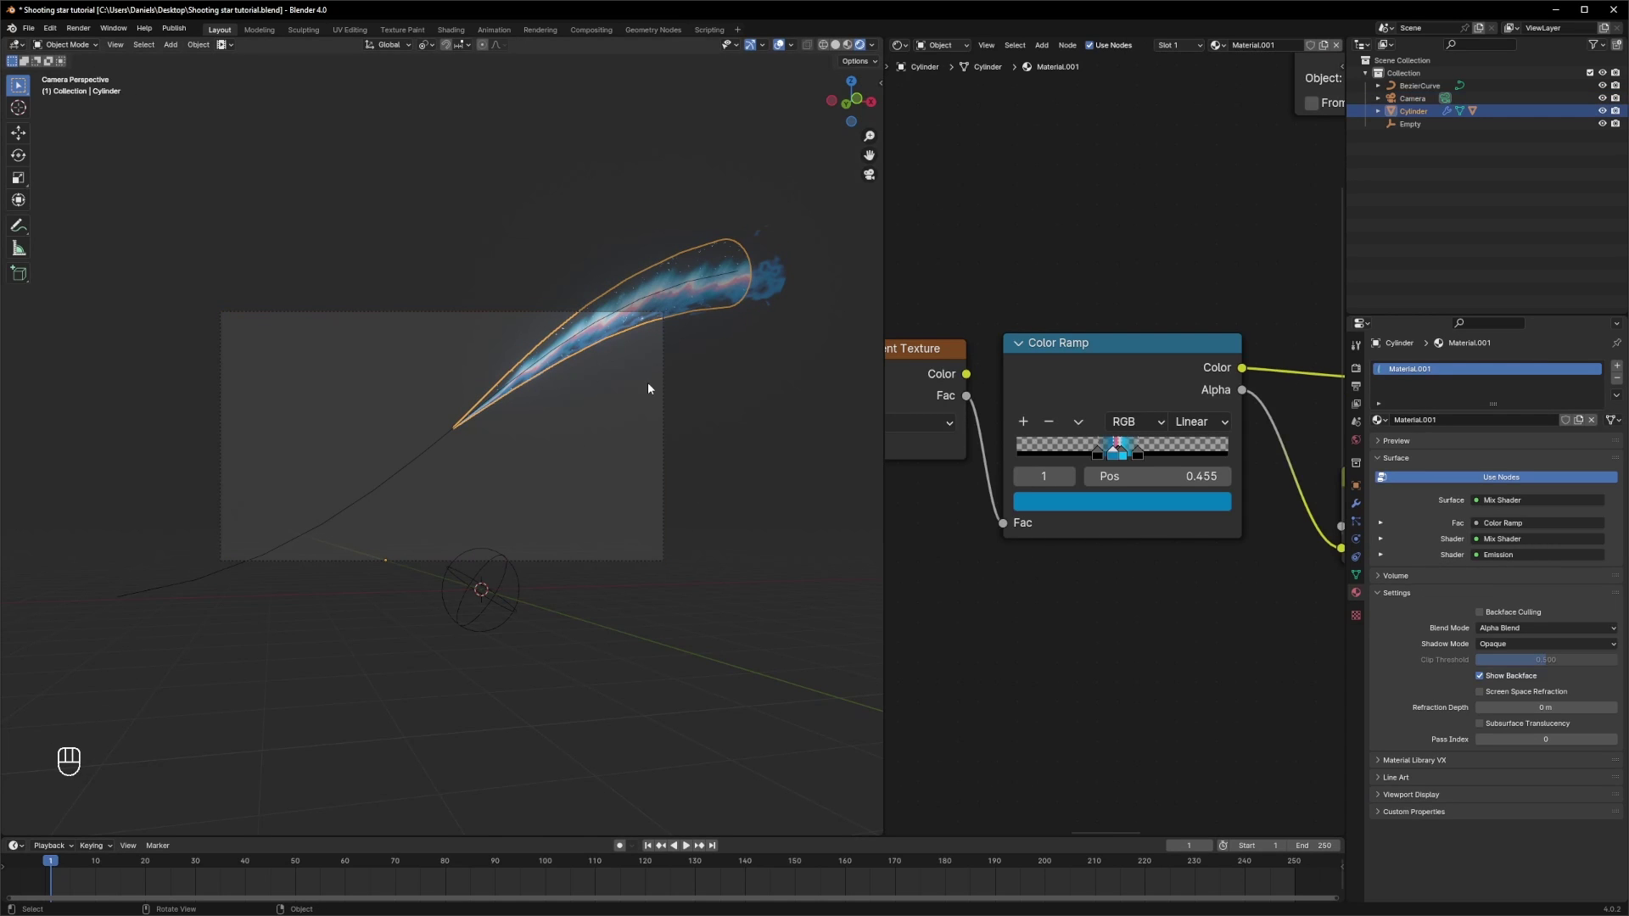
# - Keyframe the tail cylinder's Y position at frame 1 and again, moved along Y, at frame 250
pyautogui.press('g')
pyautogui.press('y')
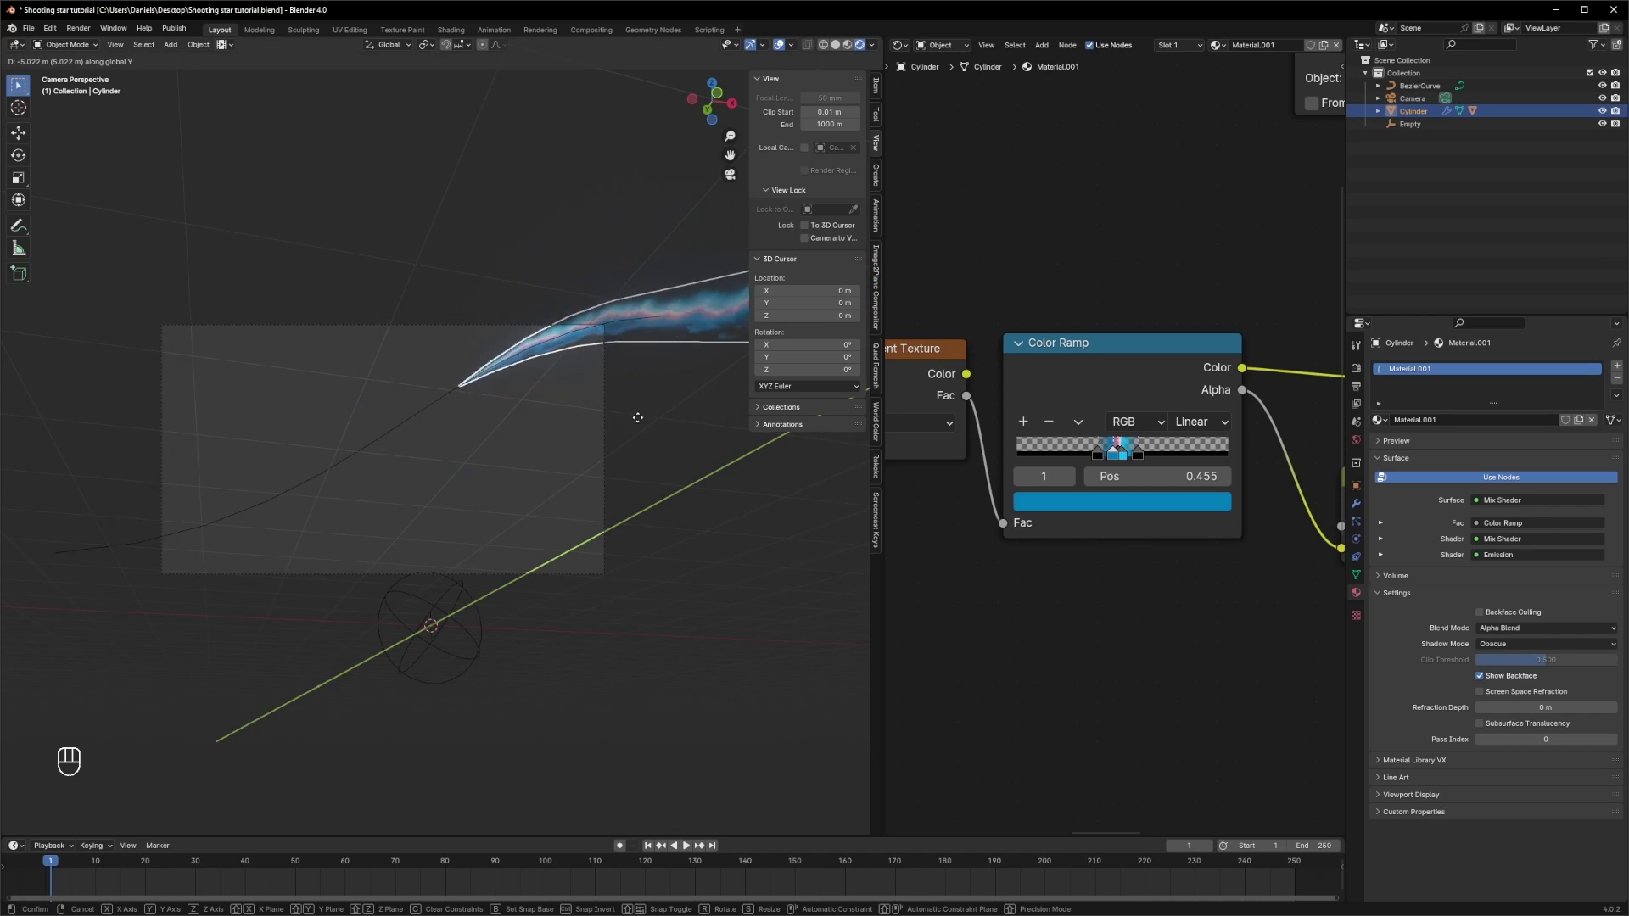
pyautogui.press('i')
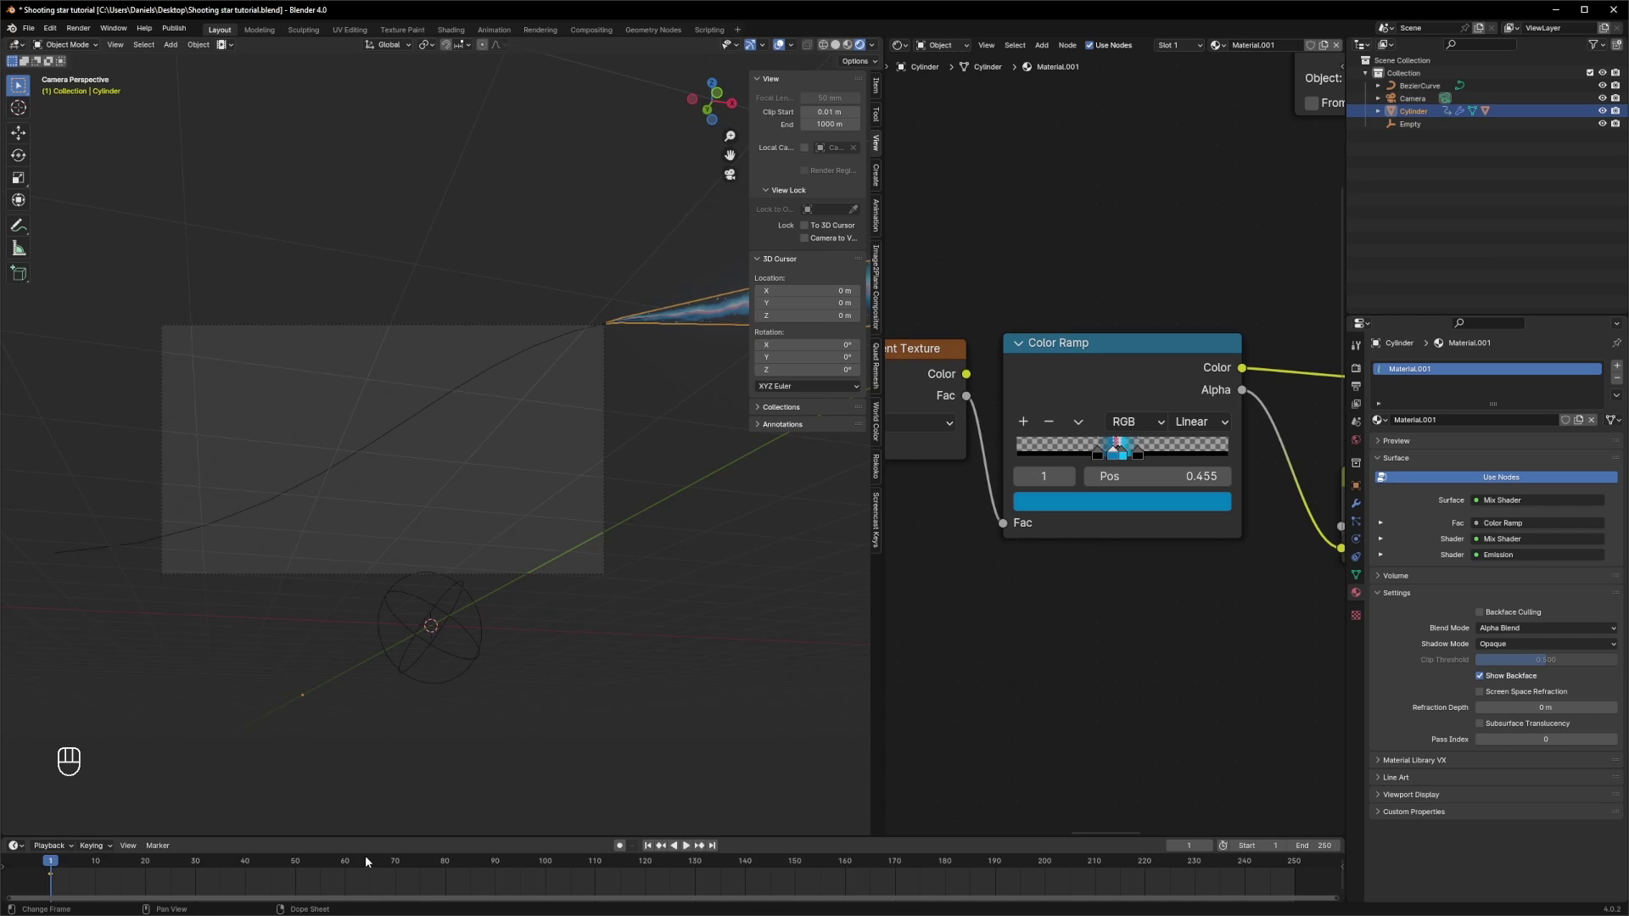
pyautogui.moveTo(370, 862); pyautogui.dragTo(1298, 880)
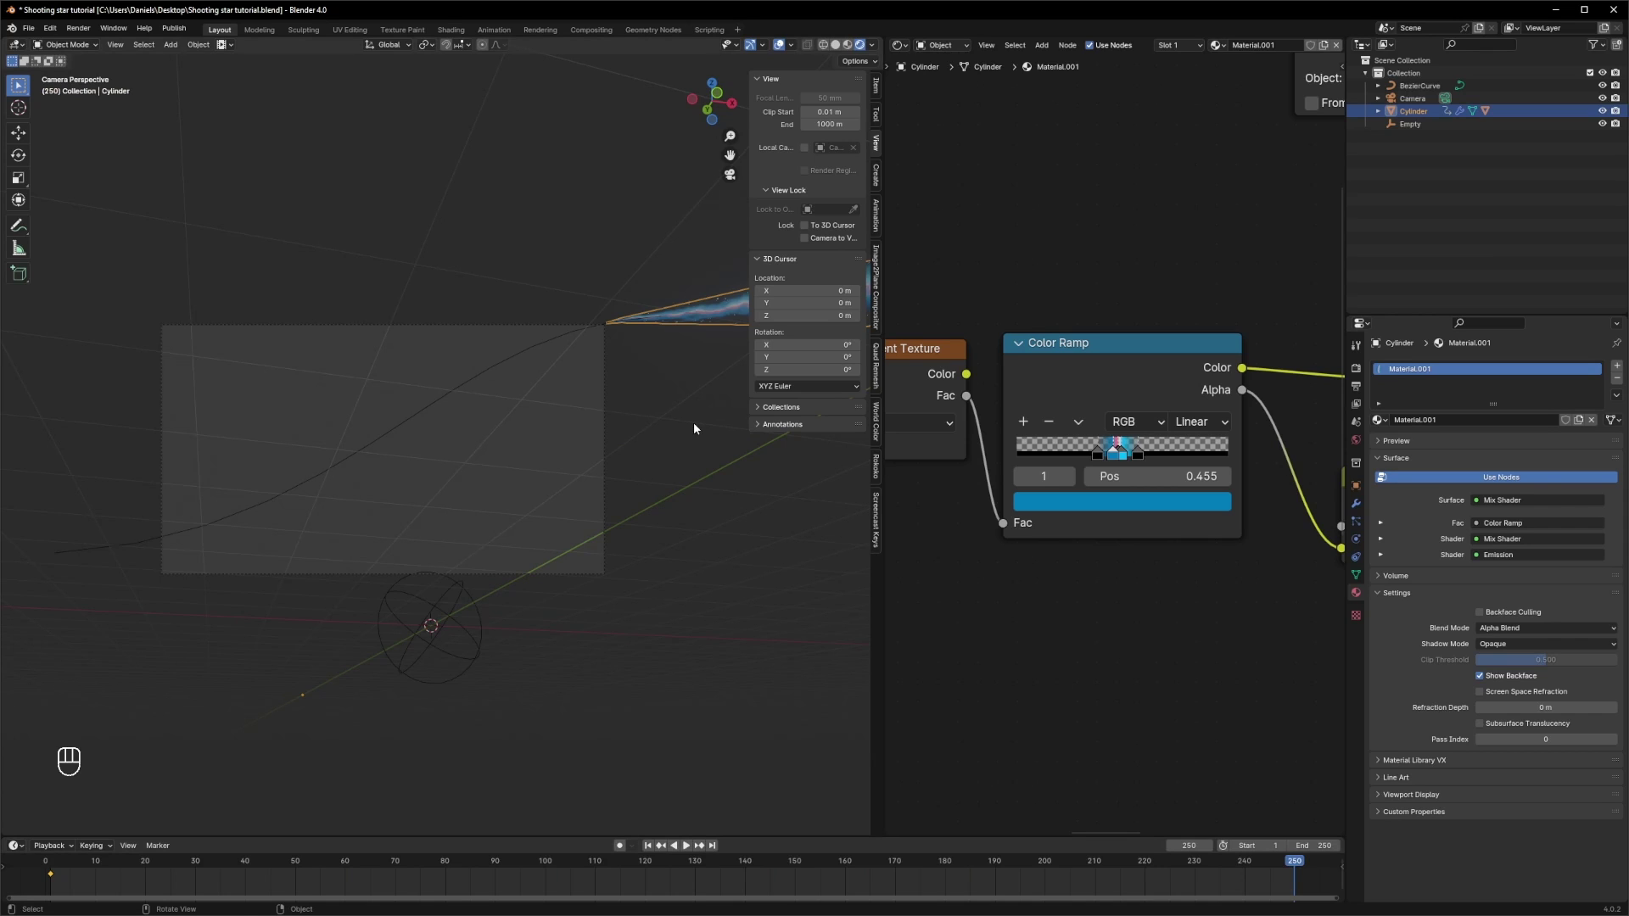
pyautogui.press('g')
pyautogui.press('y')
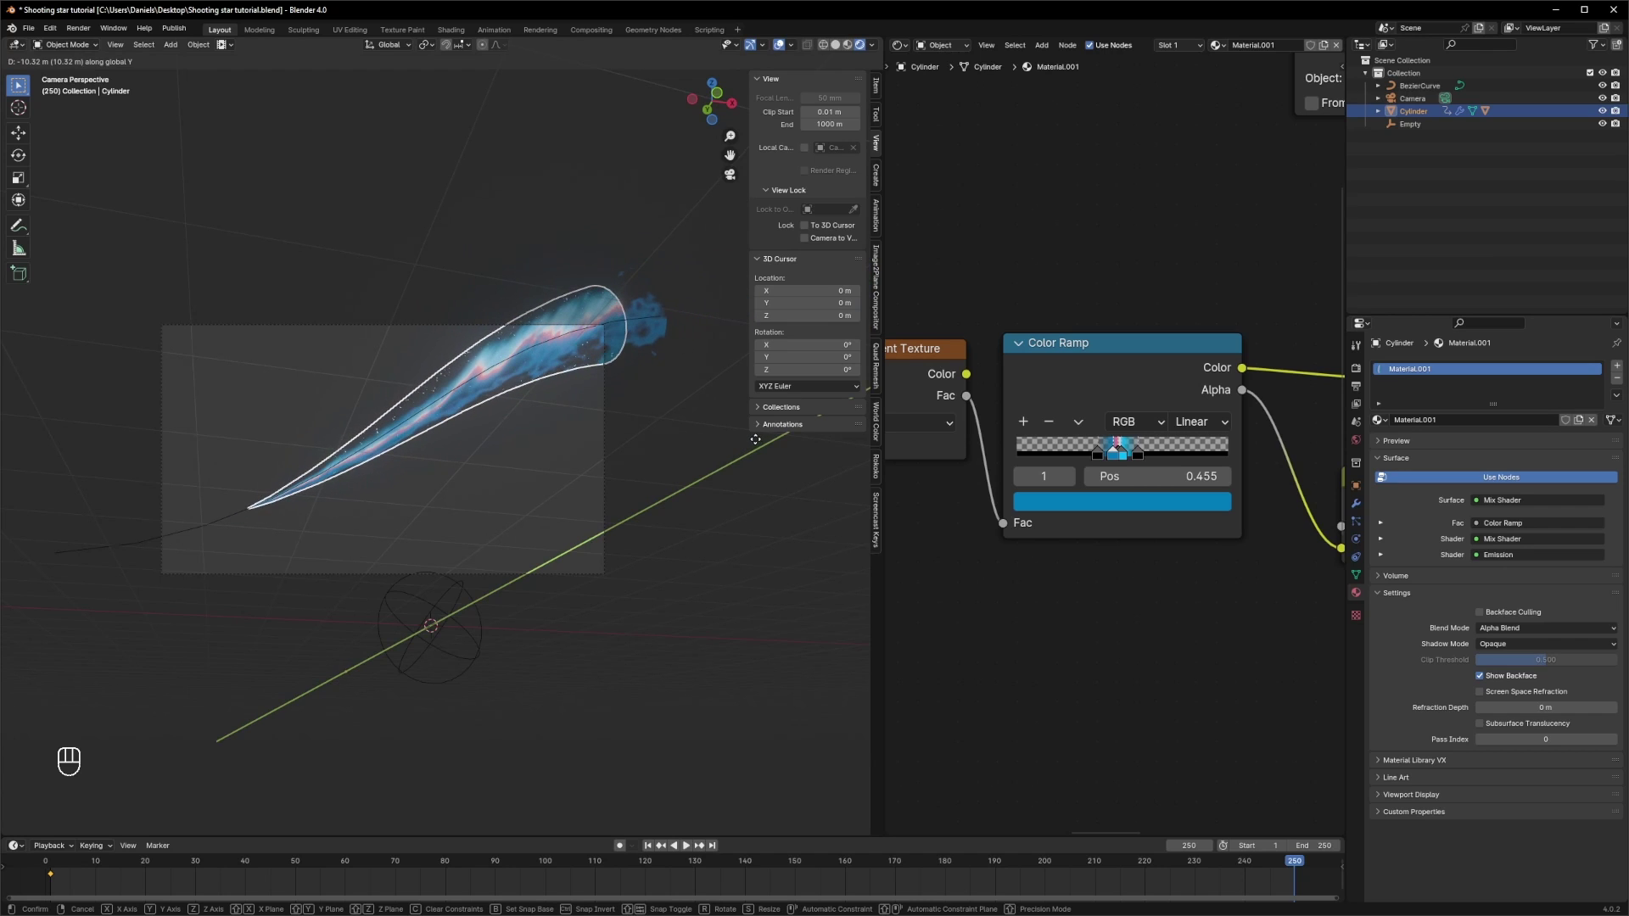
pyautogui.press('i')
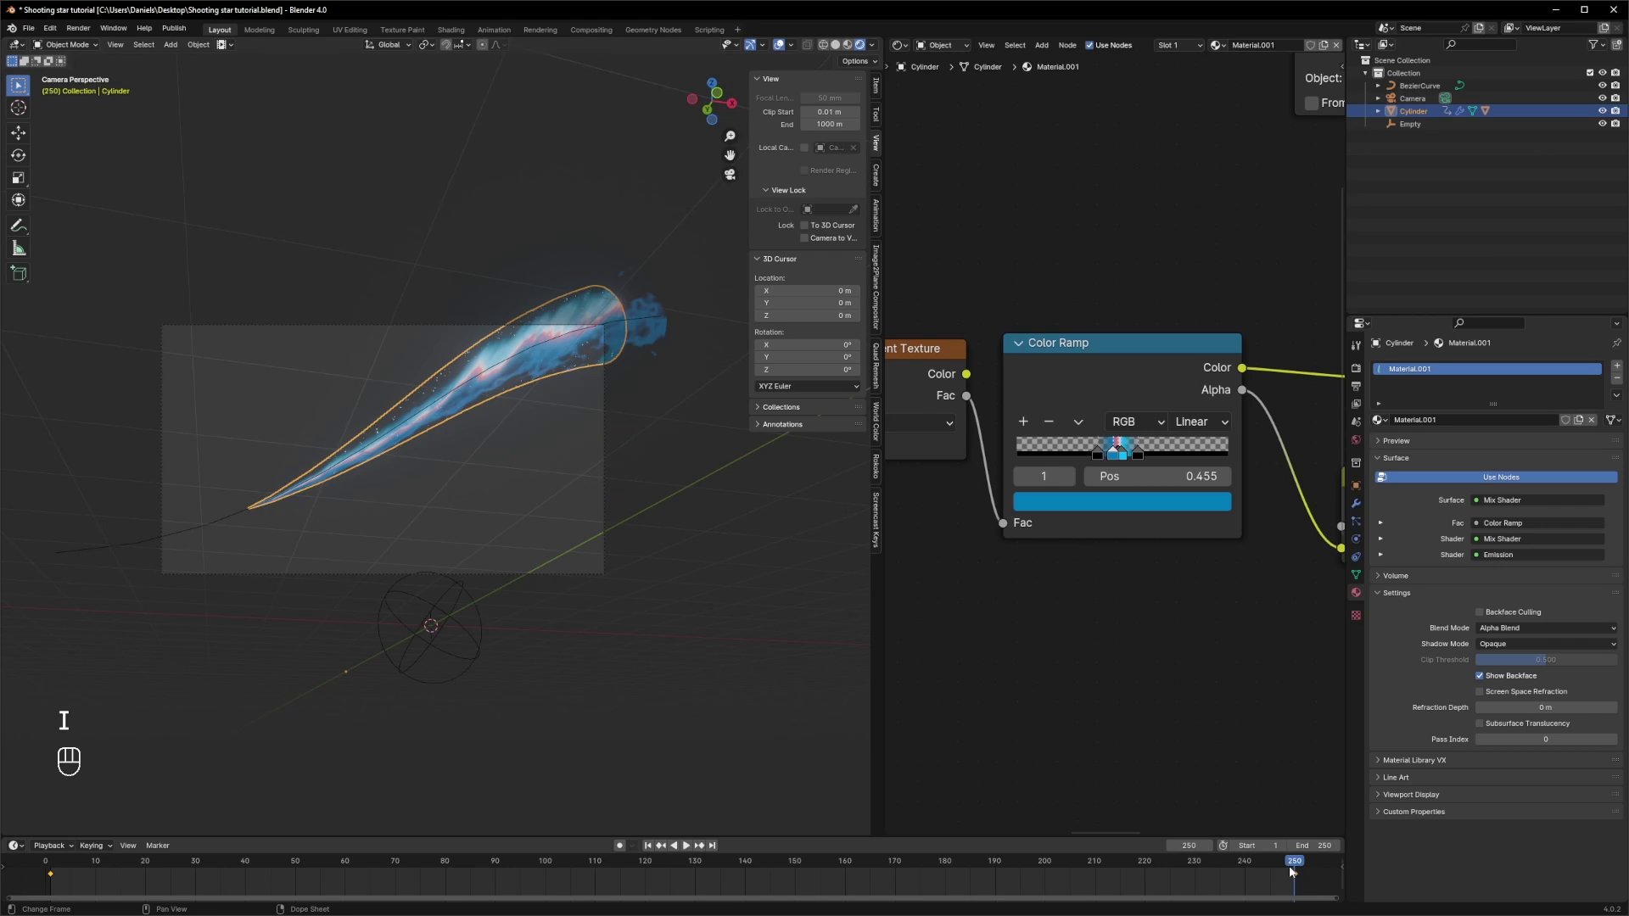
# - Select both keyframes, set Linear interpolation for constant speed, and play the animation
pyautogui.click(1312, 873)
pyautogui.click(1323, 876)
pyautogui.moveTo(1320, 877); pyautogui.dragTo(35, 891)
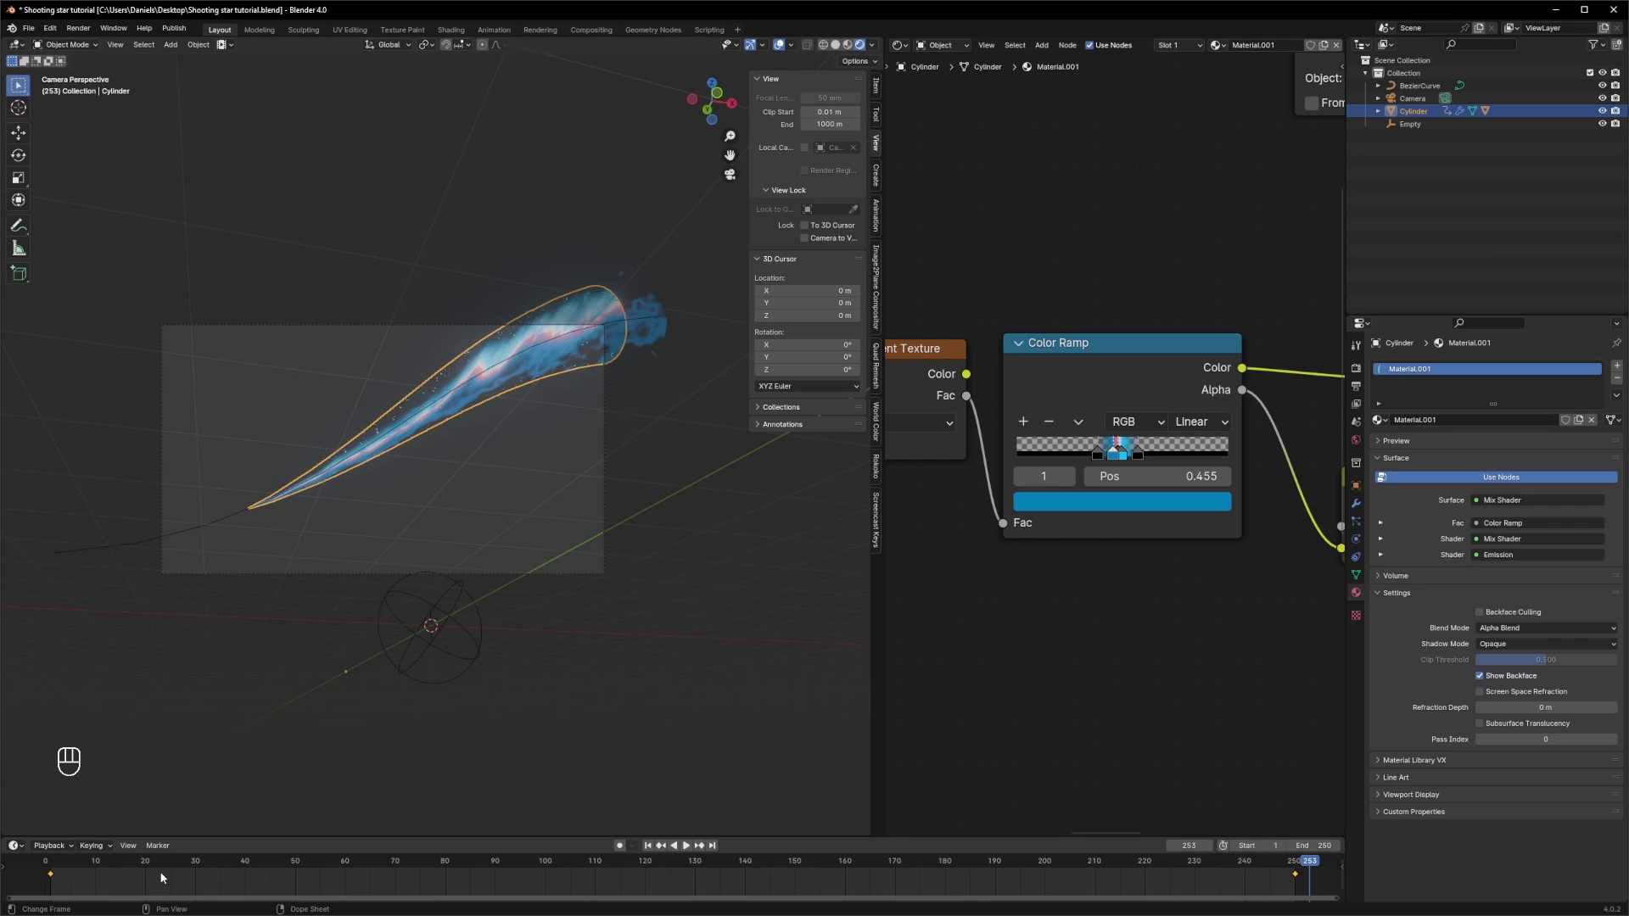
pyautogui.press('t')
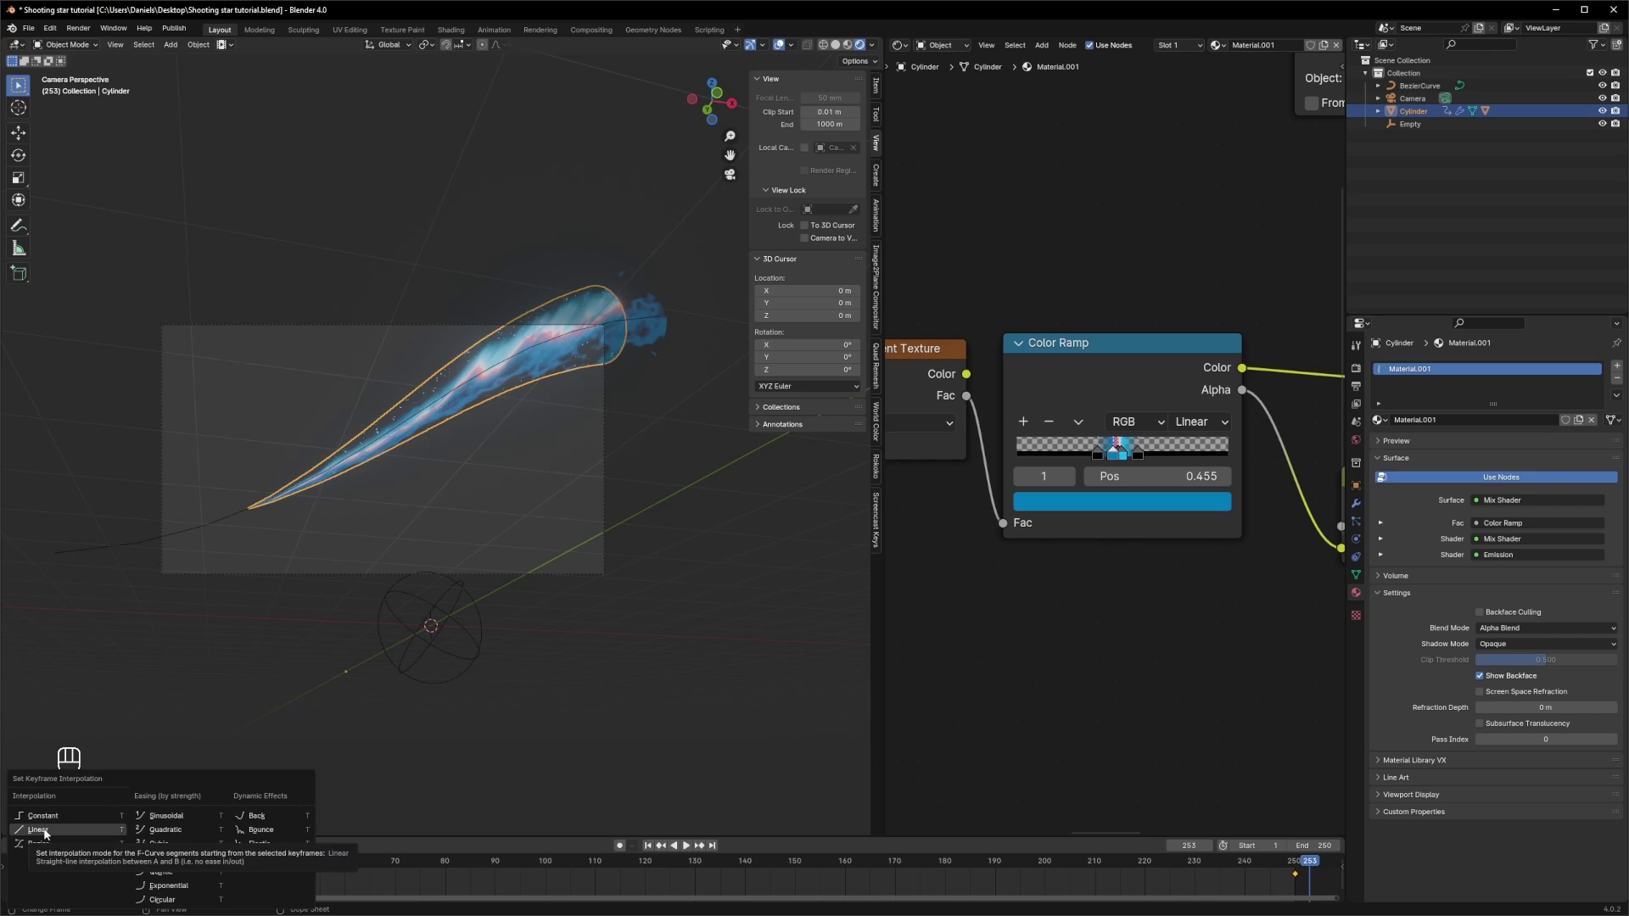
pyautogui.click(91, 868)
pyautogui.press('space')
pyautogui.click(433, 550)
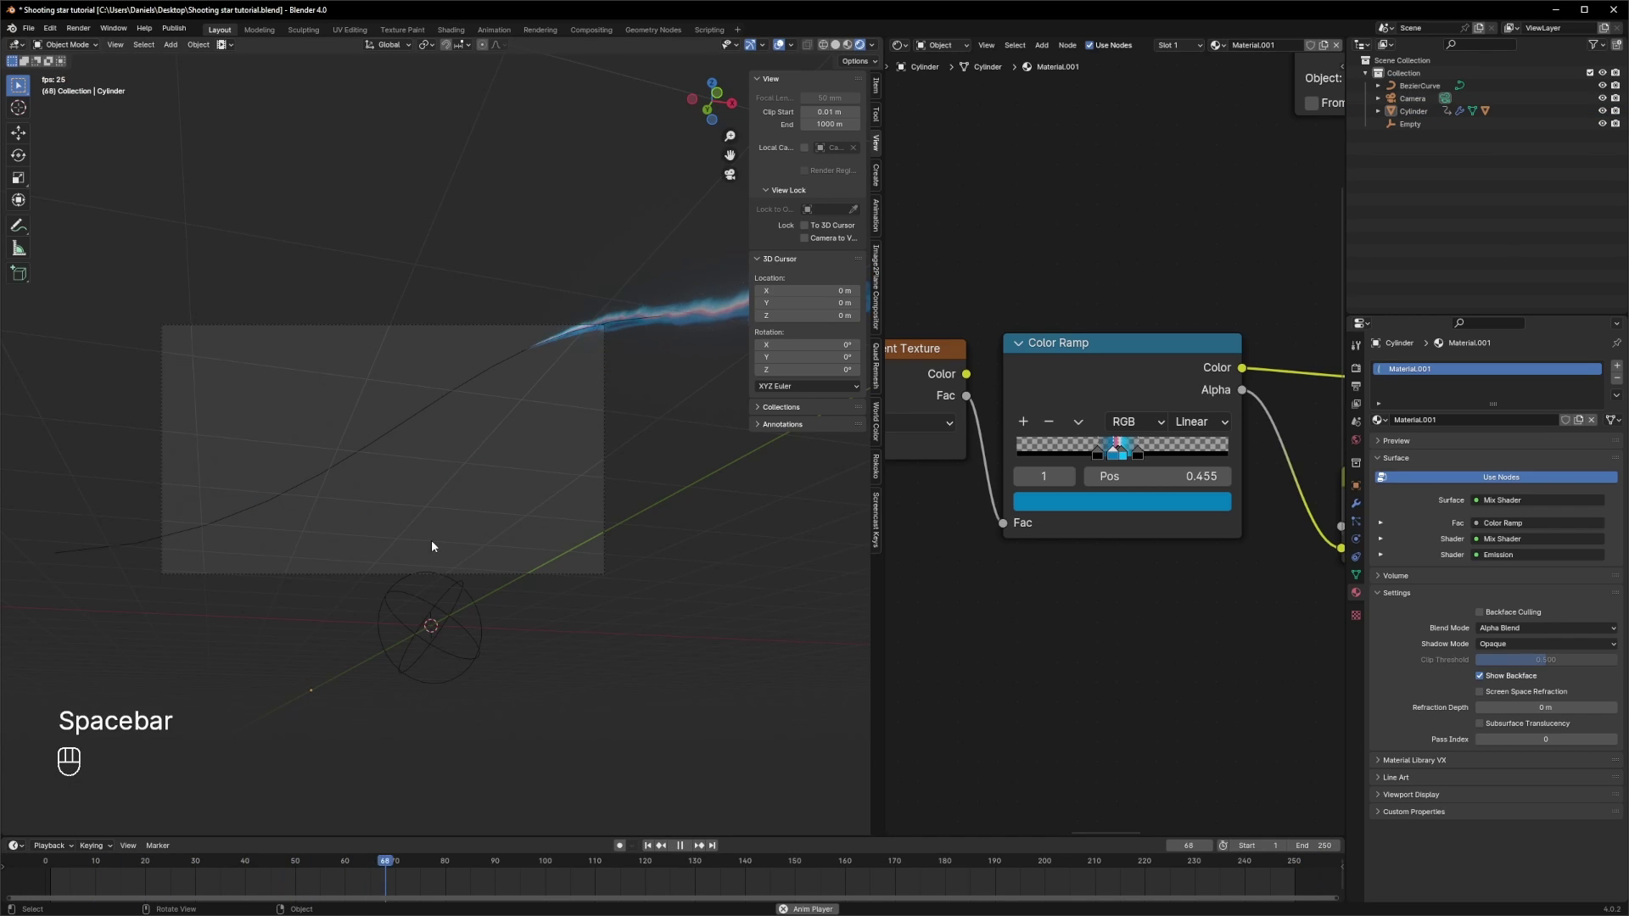
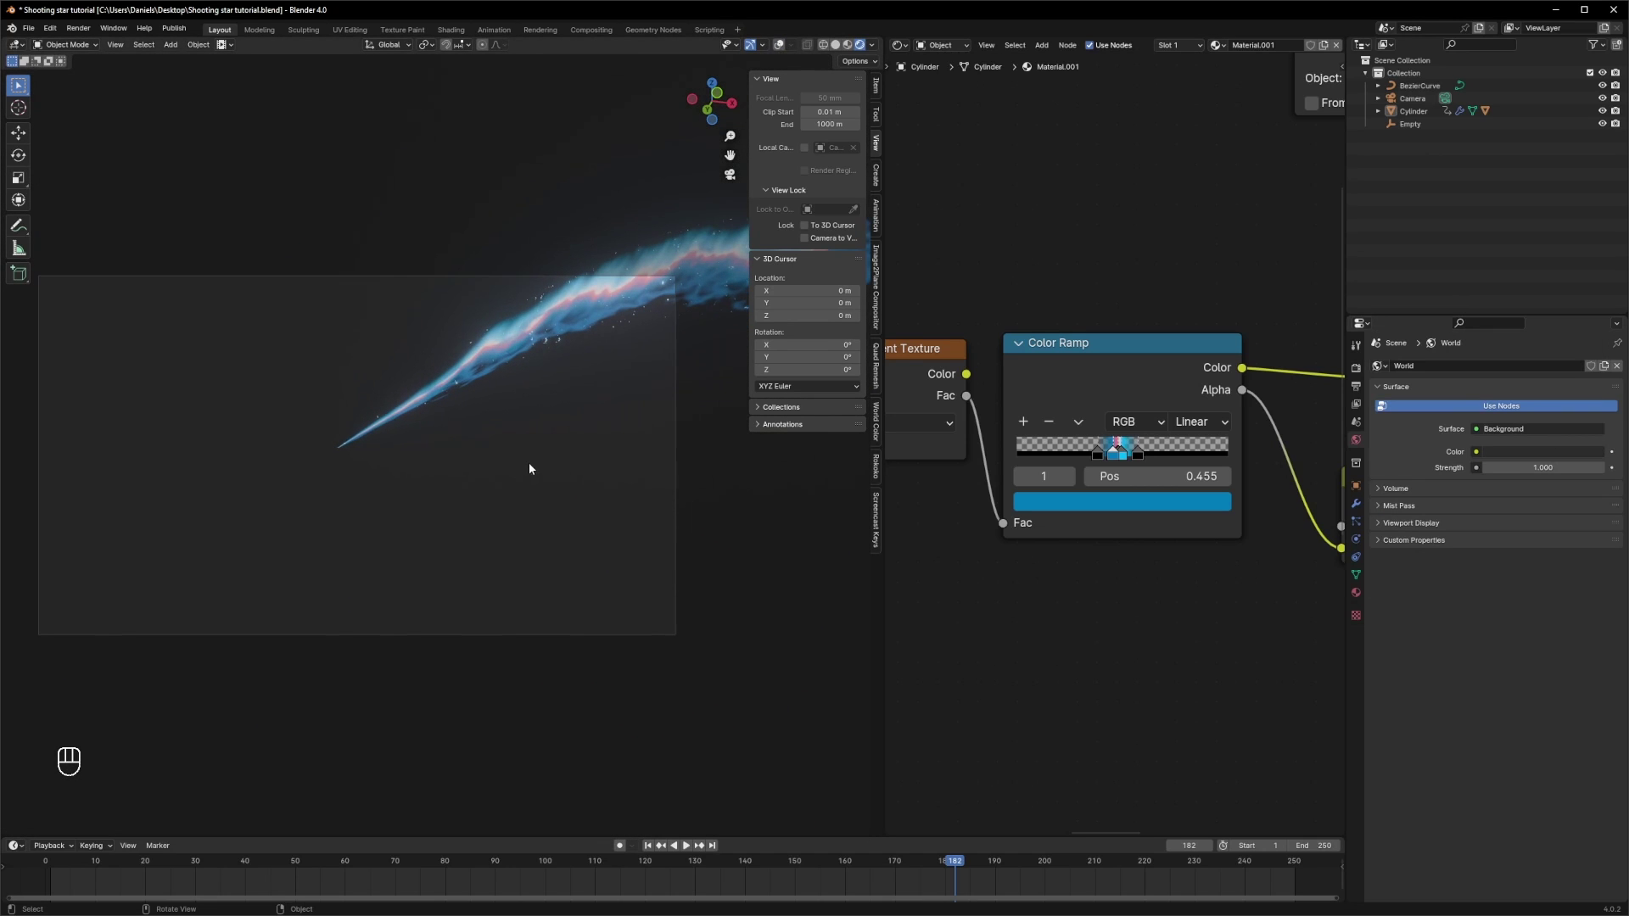
# - Zoom in on the camera shot and play back the sliding tail animation
pyautogui.press('n')
pyautogui.moveTo(597, 445); pyautogui.dragTo(664, 439)
pyautogui.press('space')
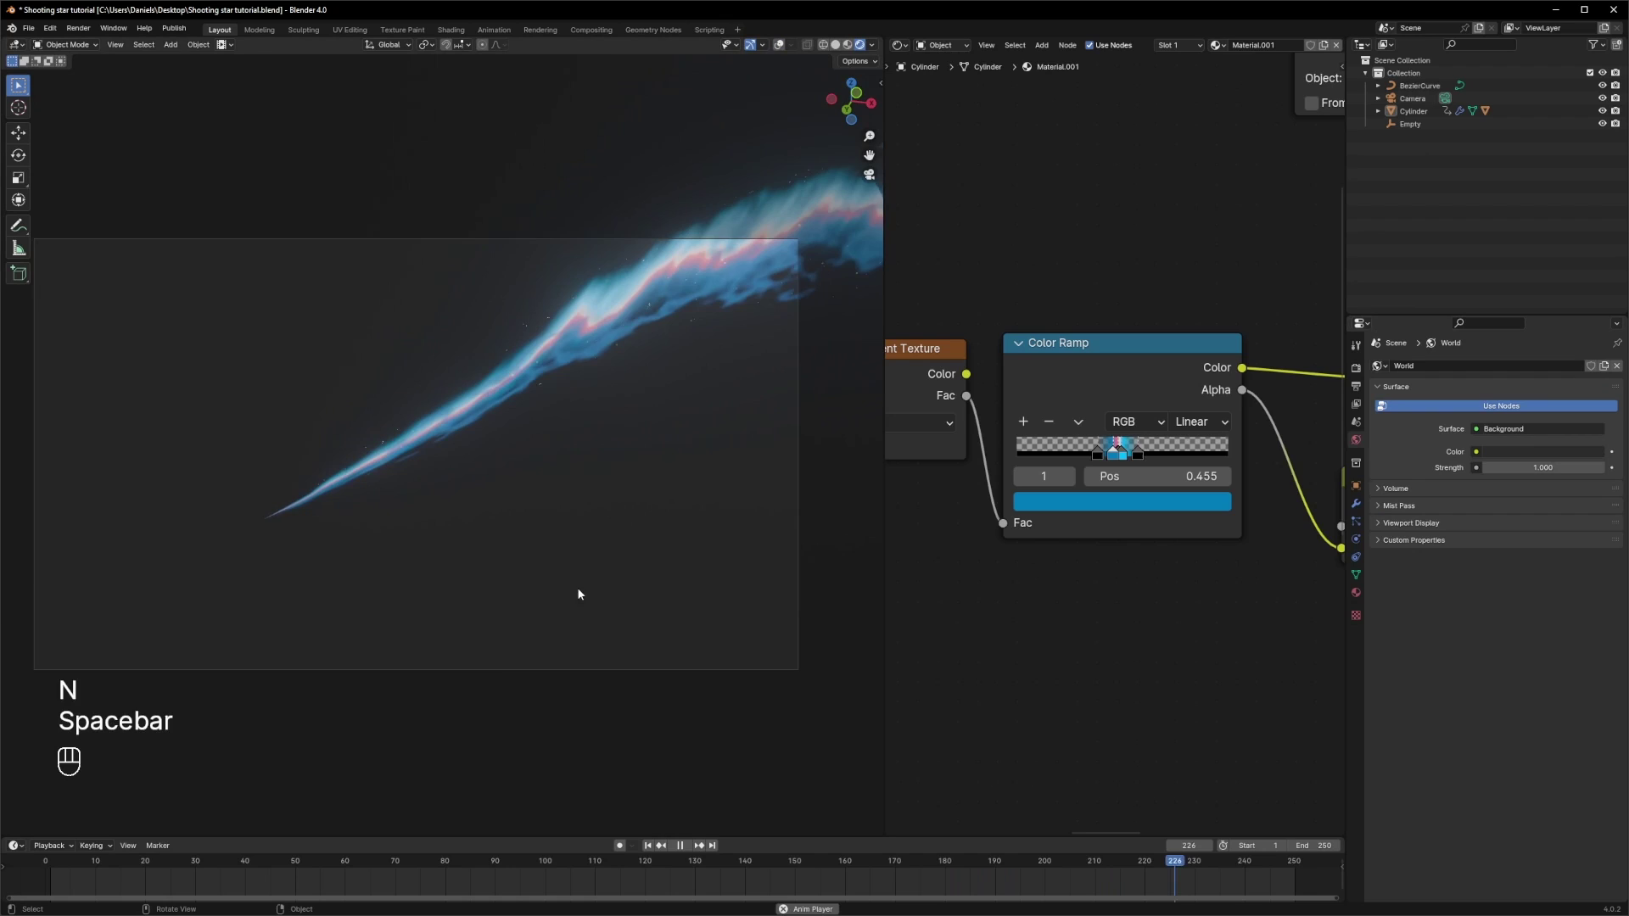
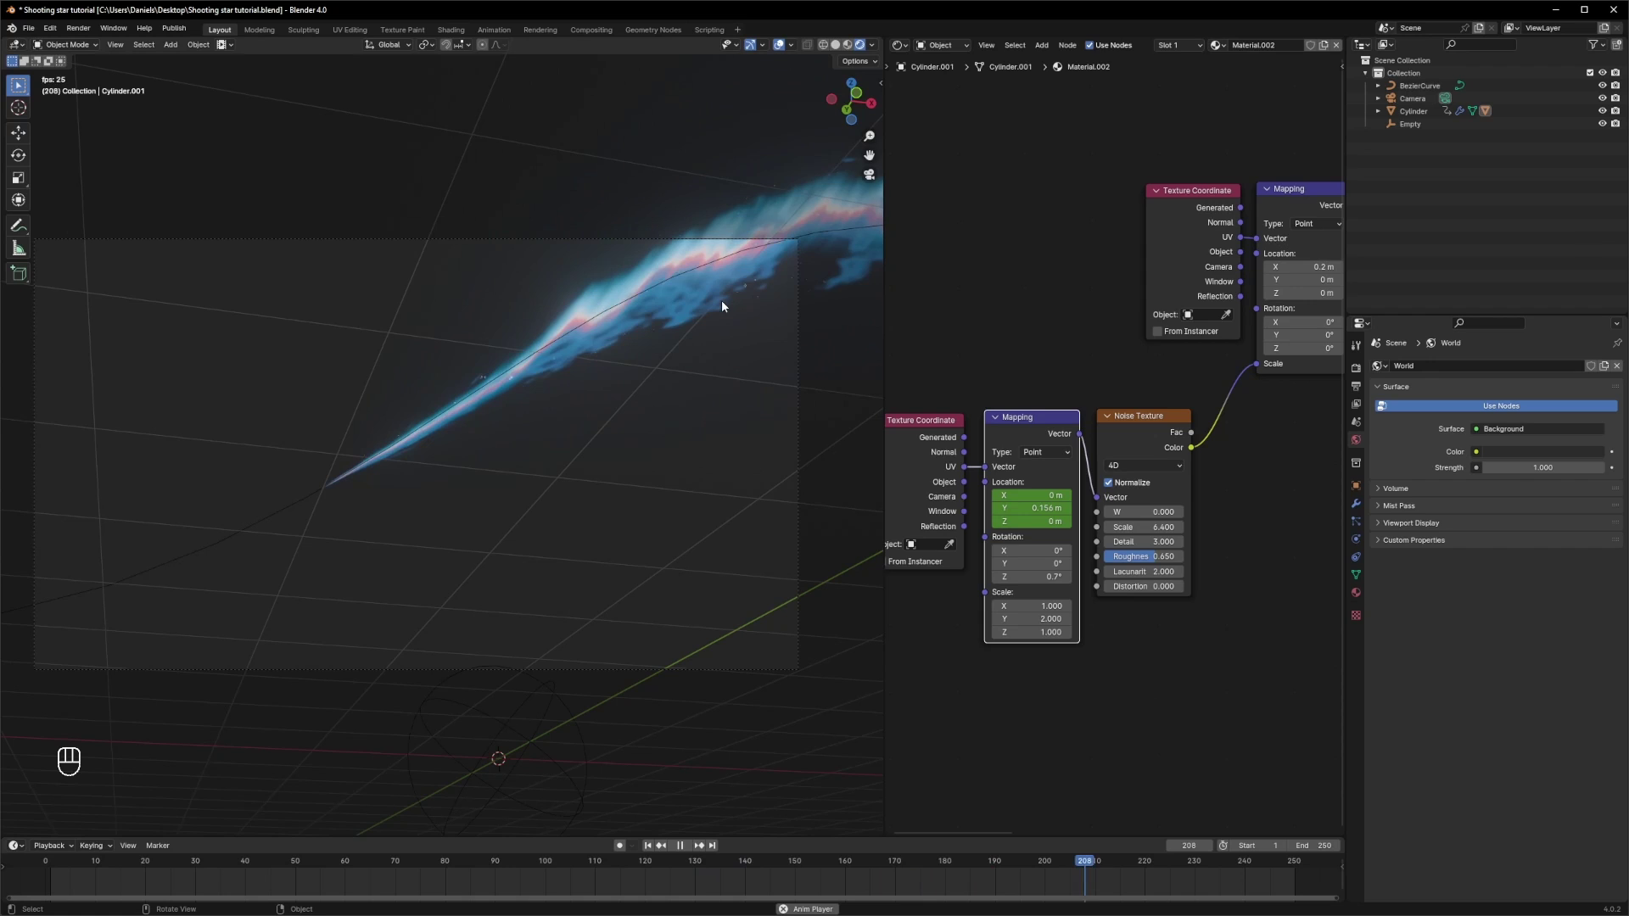
# - Enable Lock Camera to View and reframe the shot so the comet tail sweeps diagonally
pyautogui.press('n')
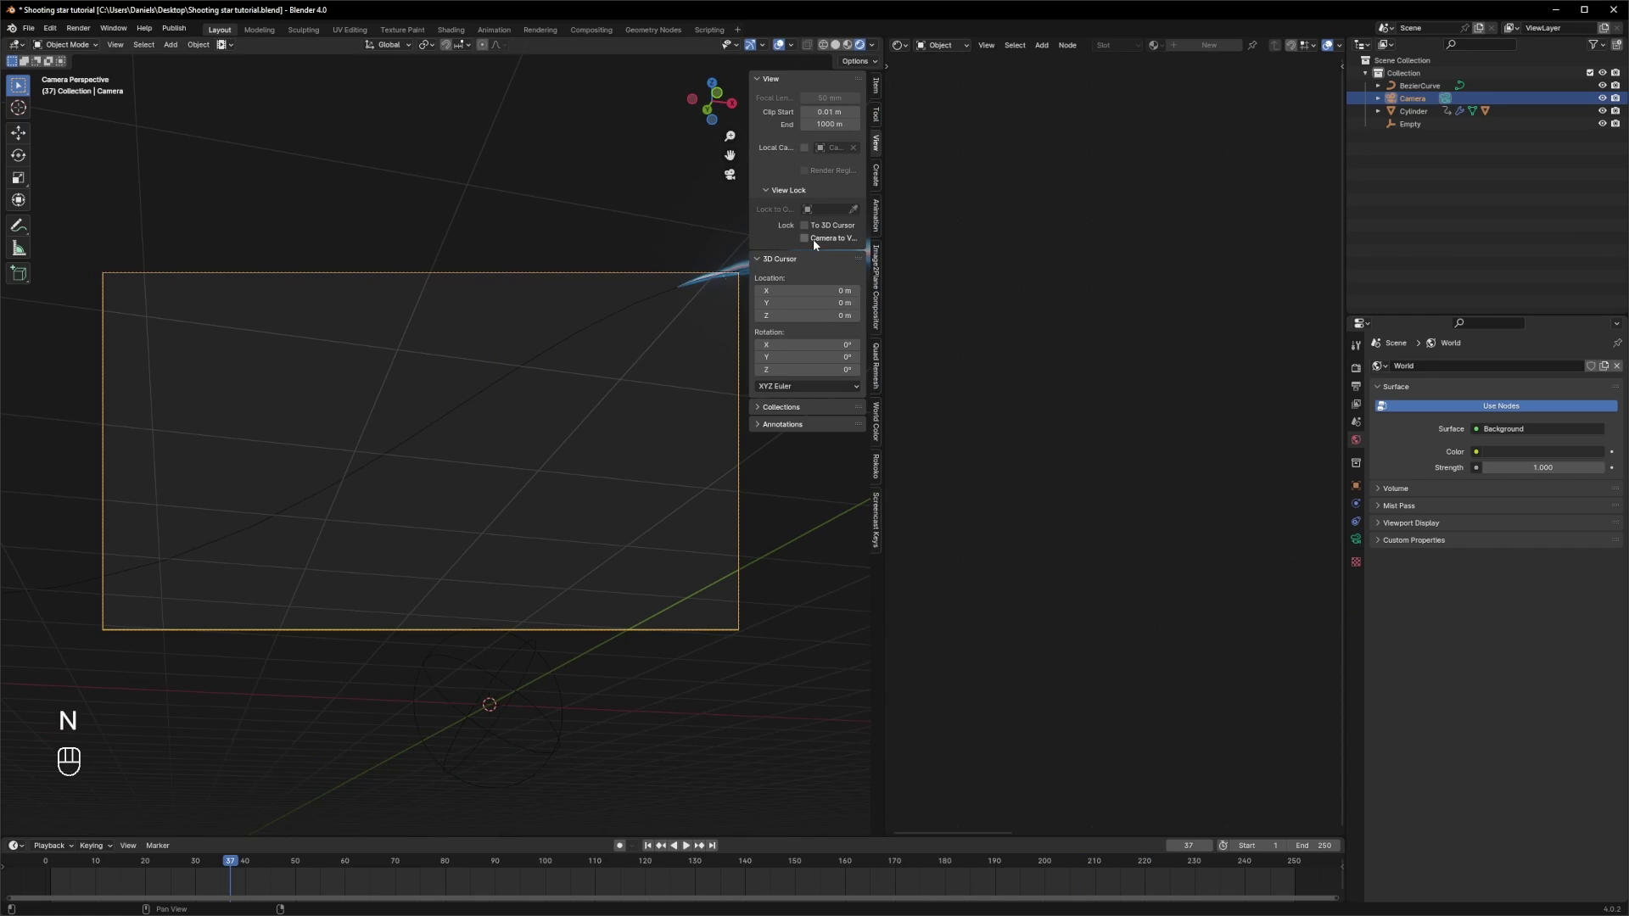
pyautogui.click(812, 243)
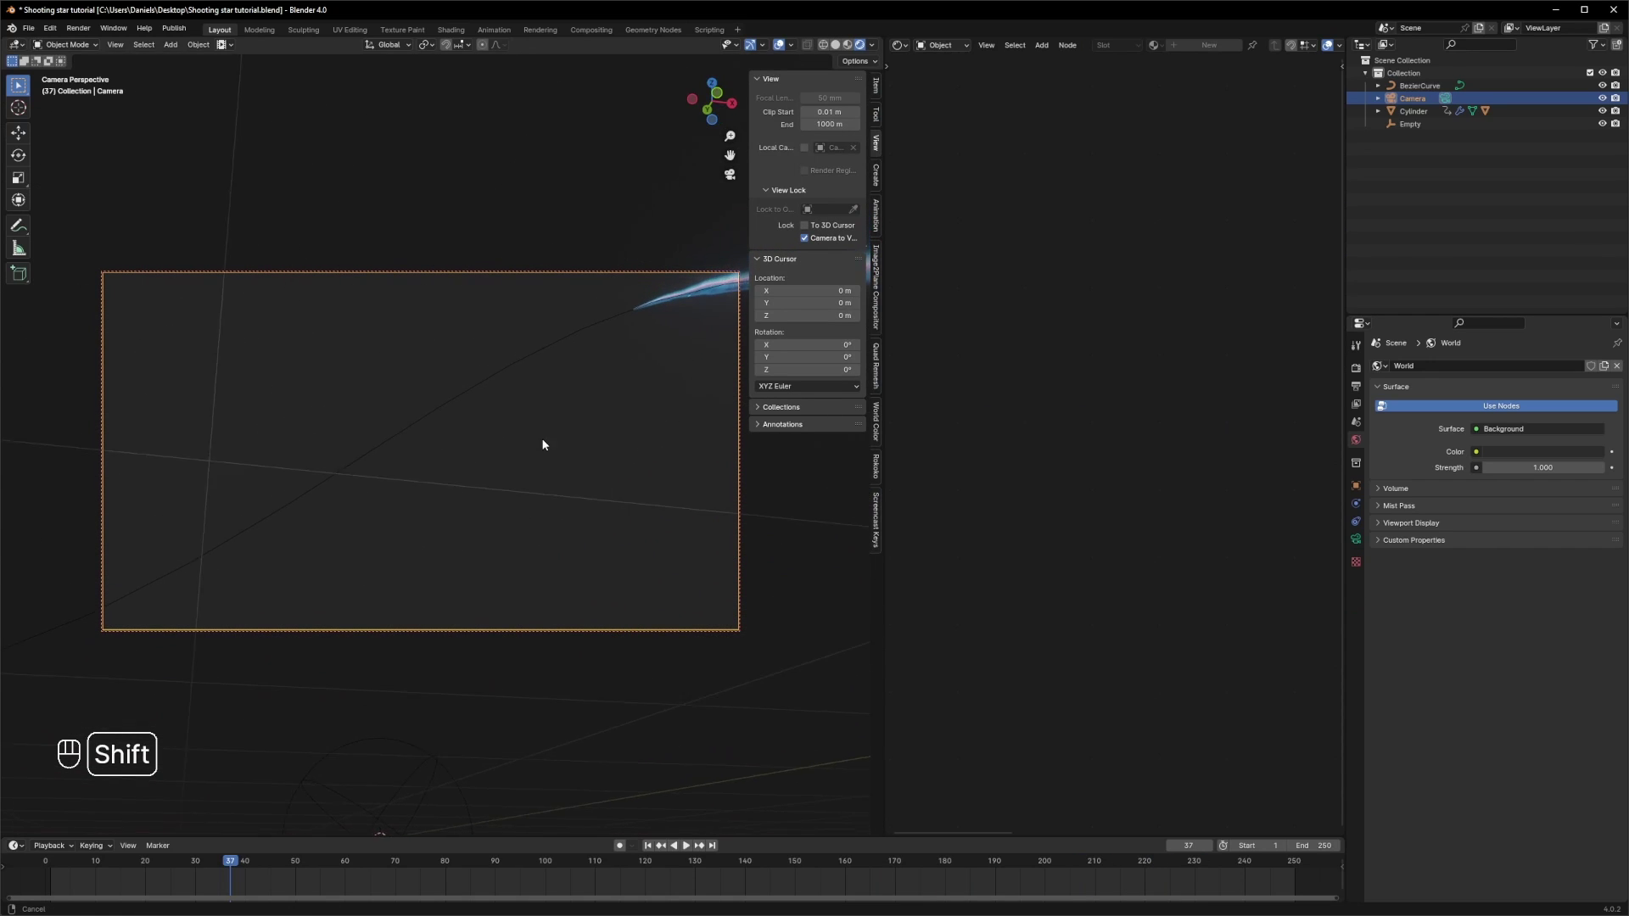
pyautogui.press('space')
pyautogui.moveTo(71, 866); pyautogui.dragTo(1076, 823)
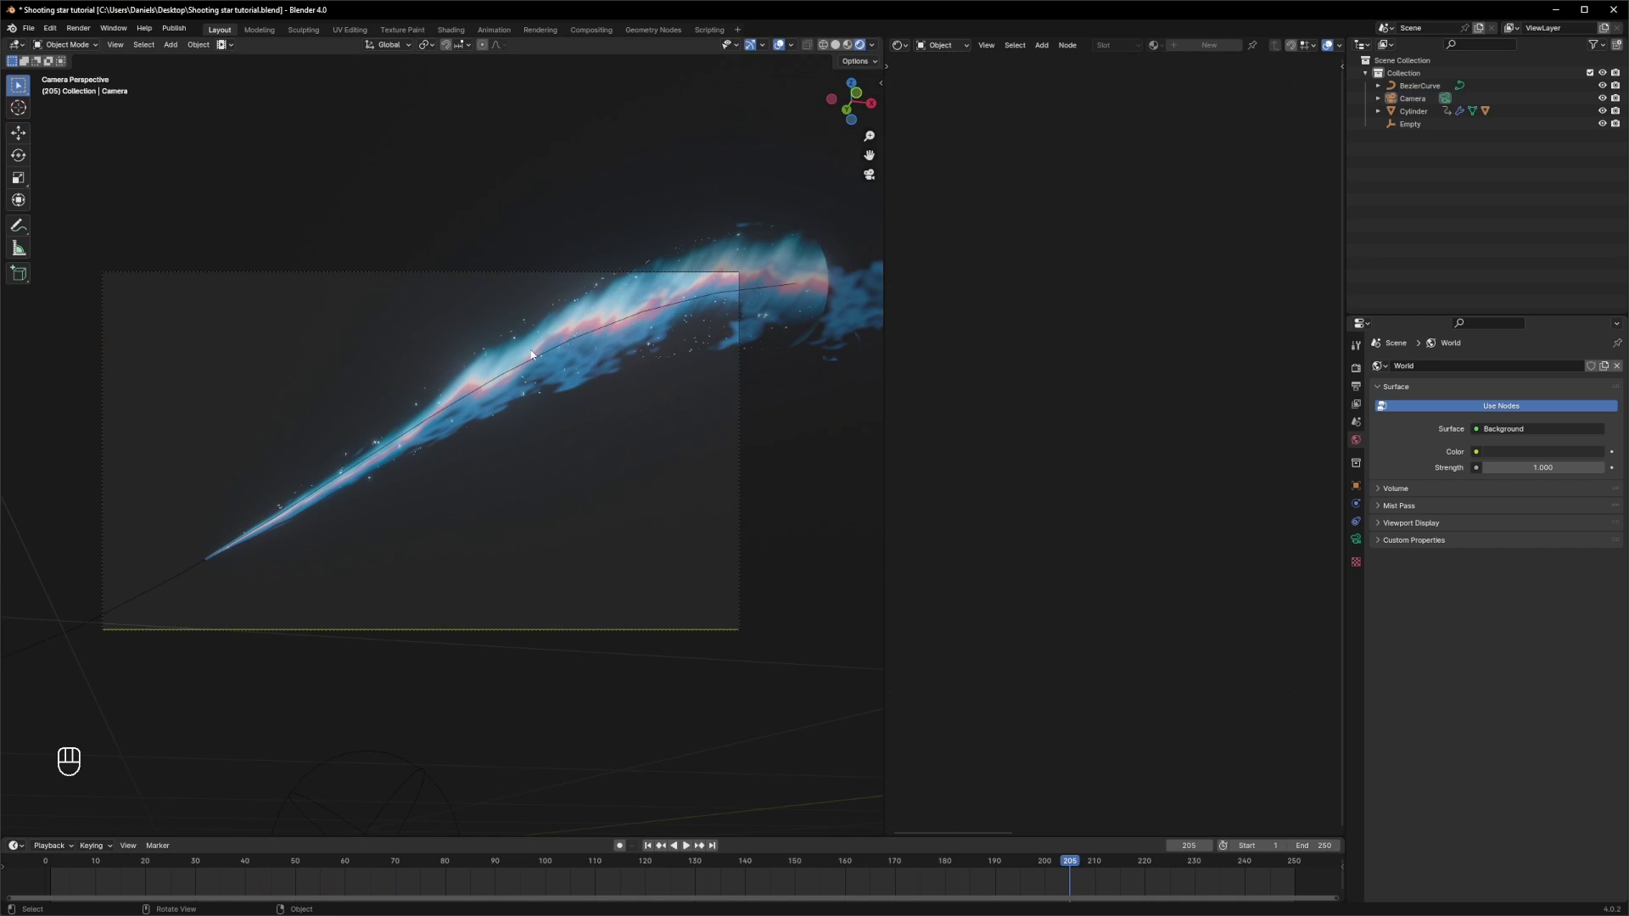
# - Leave camera view and select the Empty driving the comet
pyautogui.click(1424, 126)
pyautogui.moveTo(627, 510); pyautogui.dragTo(618, 526)
pyautogui.click(613, 532)
# - Position the Empty and give it a Follow Path constraint targeting BezierCurve
pyautogui.press('g')
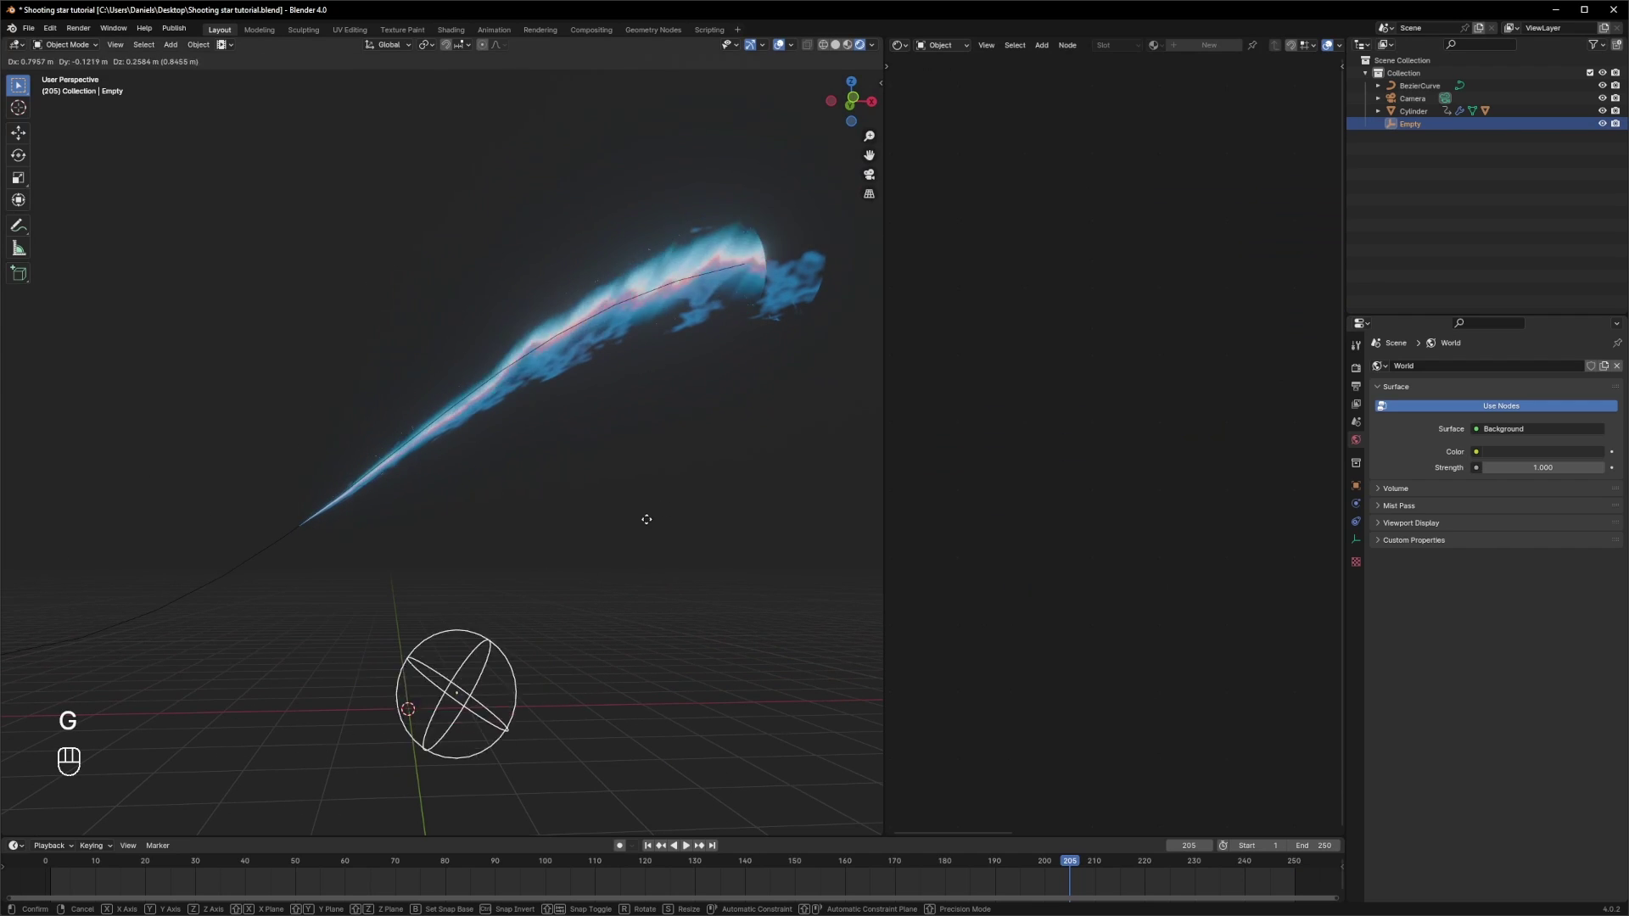
pyautogui.press('ctrl+z')
pyautogui.moveTo(1452, 368); pyautogui.dragTo(1575, 461)
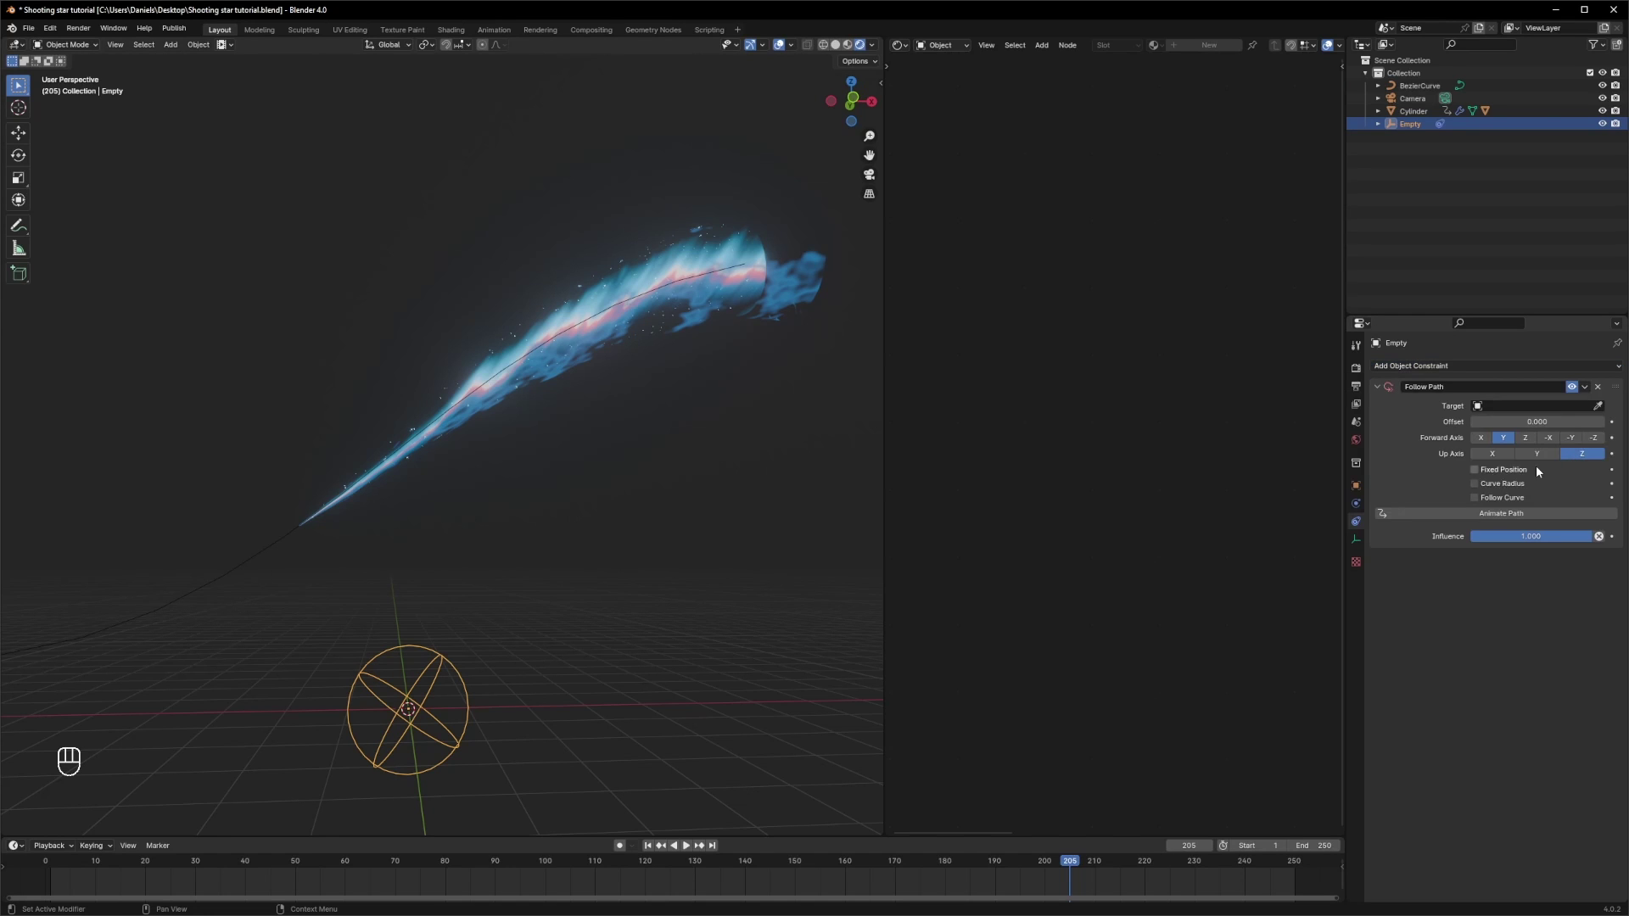
pyautogui.click(1605, 413)
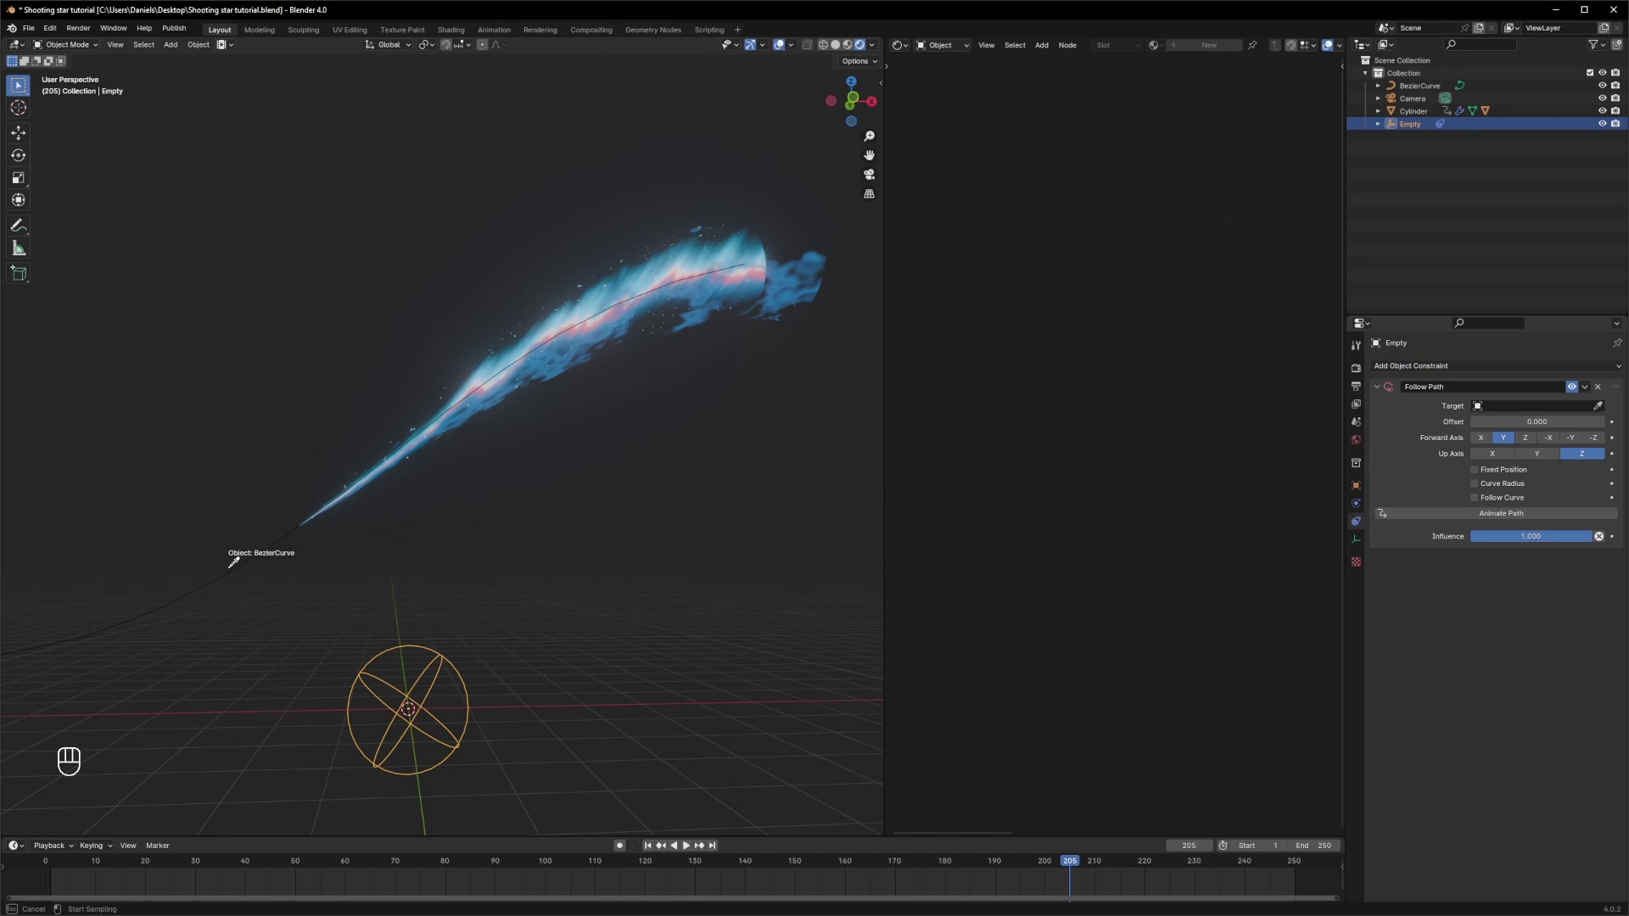
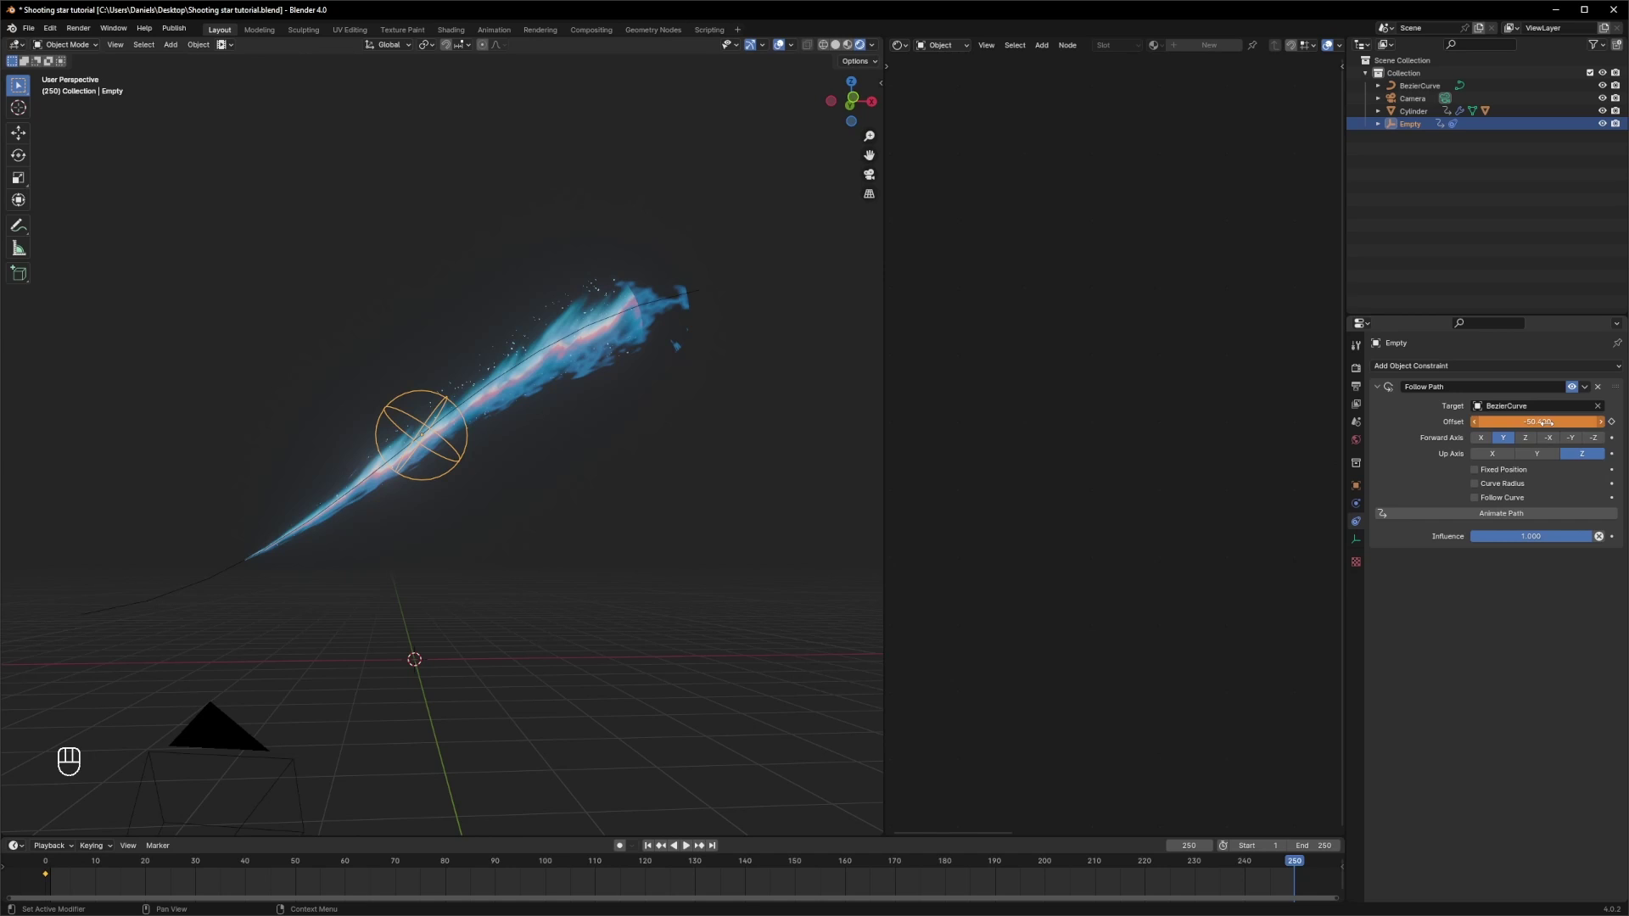
# - Keyframe the path Offset at frames 1 and 250 and preview through the camera
pyautogui.press('i')
pyautogui.click(85, 868)
pyautogui.press('space')
pyautogui.press('KP_0')
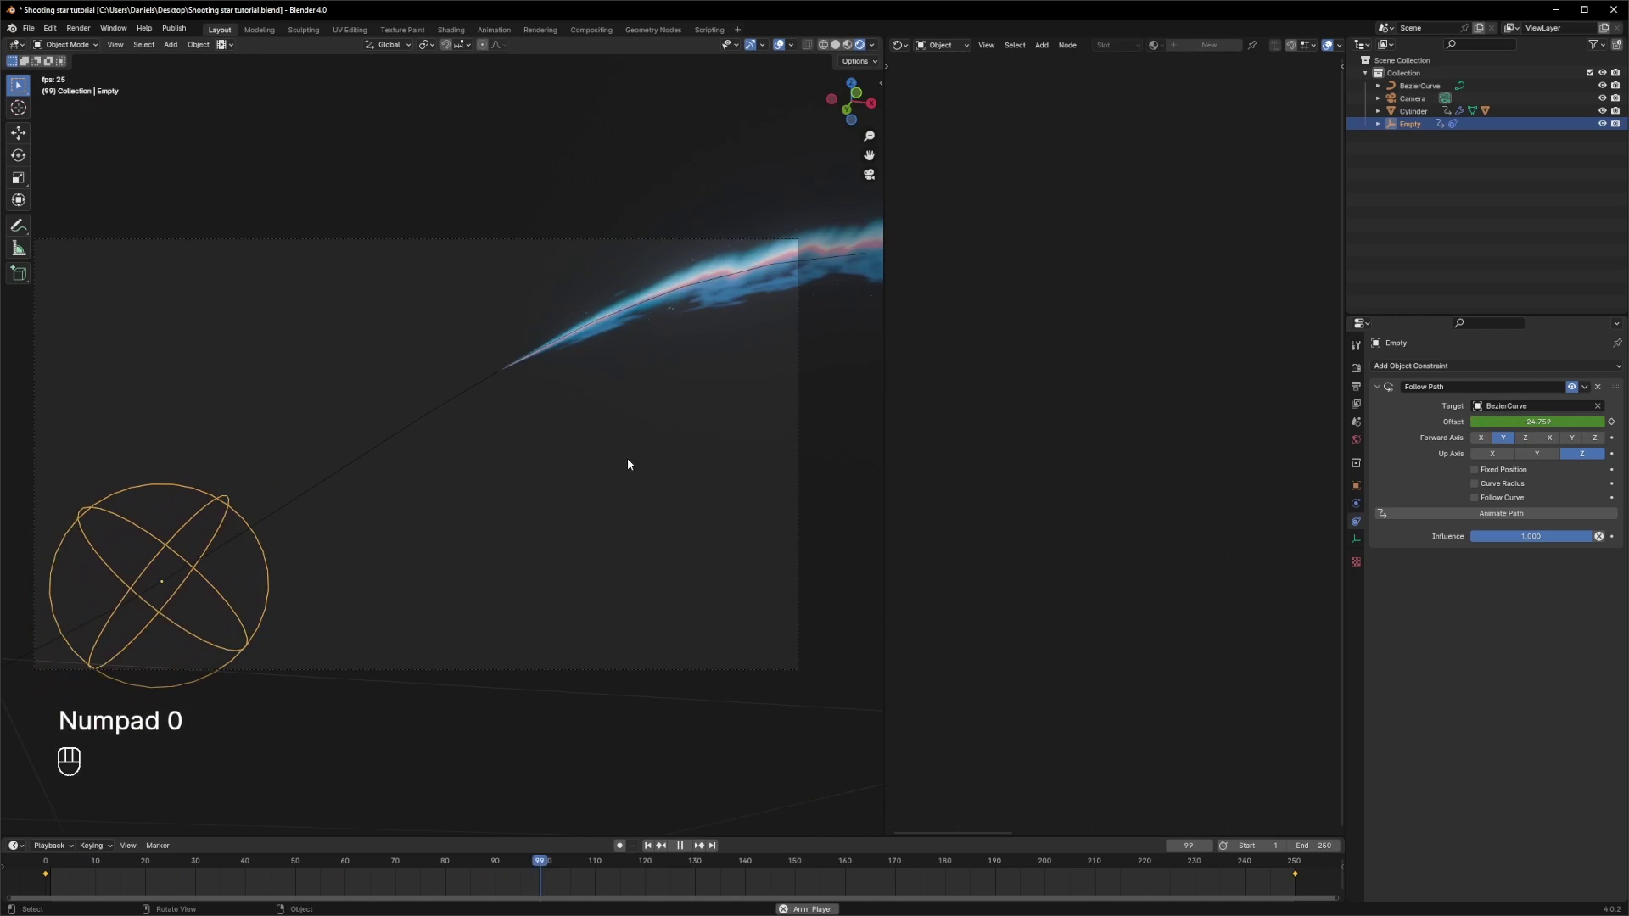
pyautogui.press('space')
# - Set the timeline Start frame to 50 and play the comet travelling along the curve
pyautogui.click(1315, 879)
pyautogui.doubleClick(1323, 876)
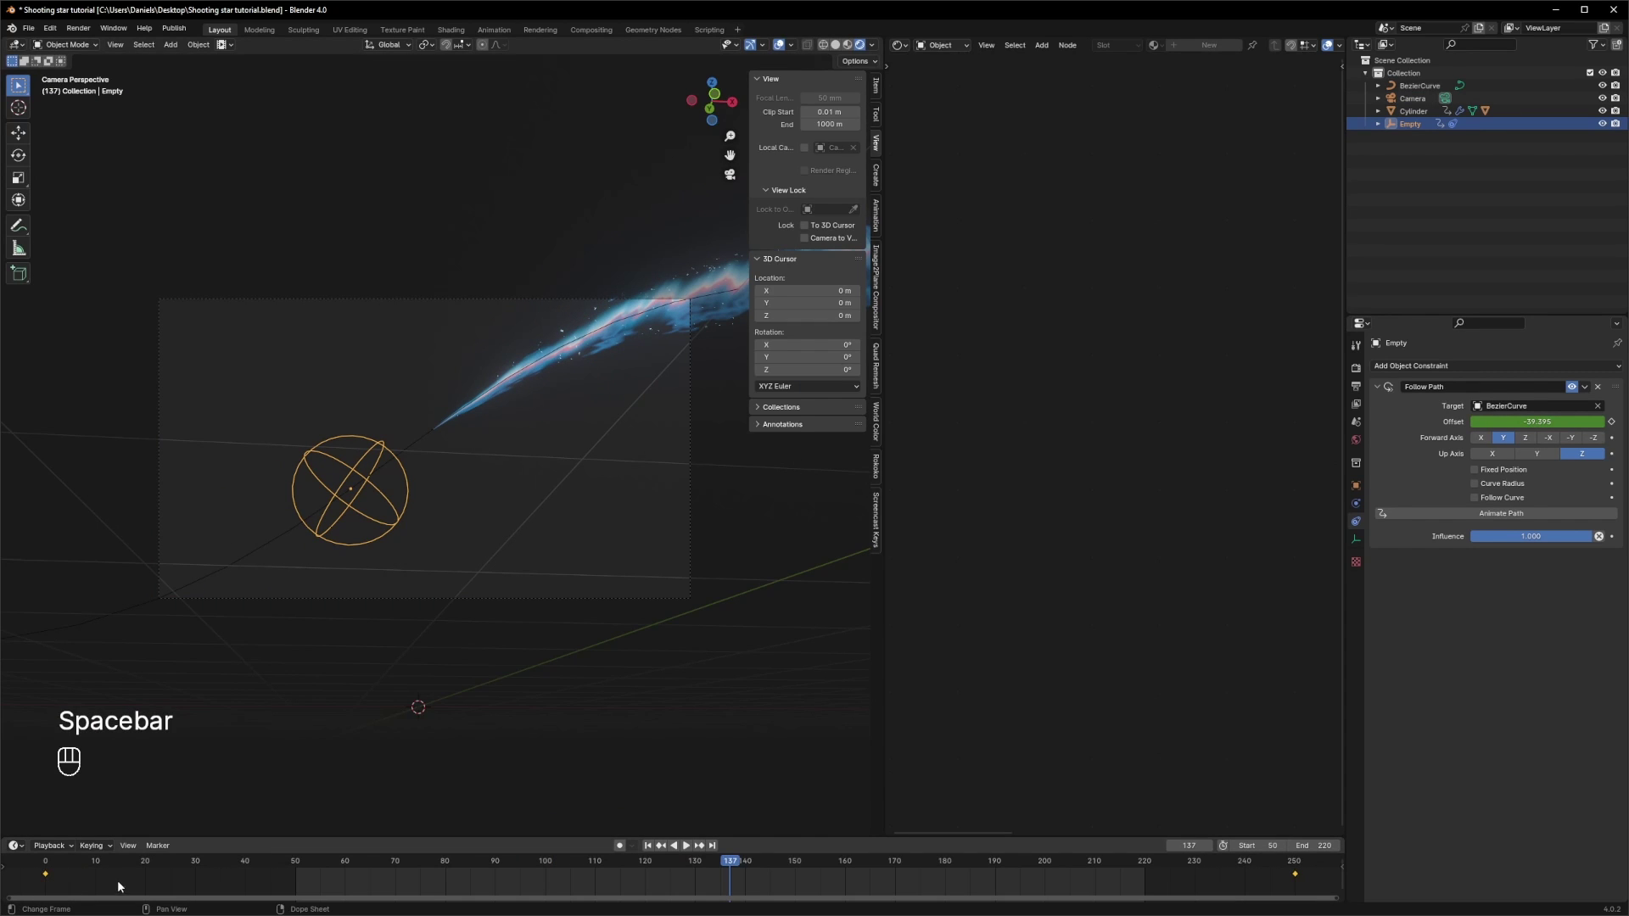
pyautogui.press('t')
pyautogui.click(304, 868)
pyautogui.press('space')
pyautogui.click(493, 541)
pyautogui.click(784, 51)
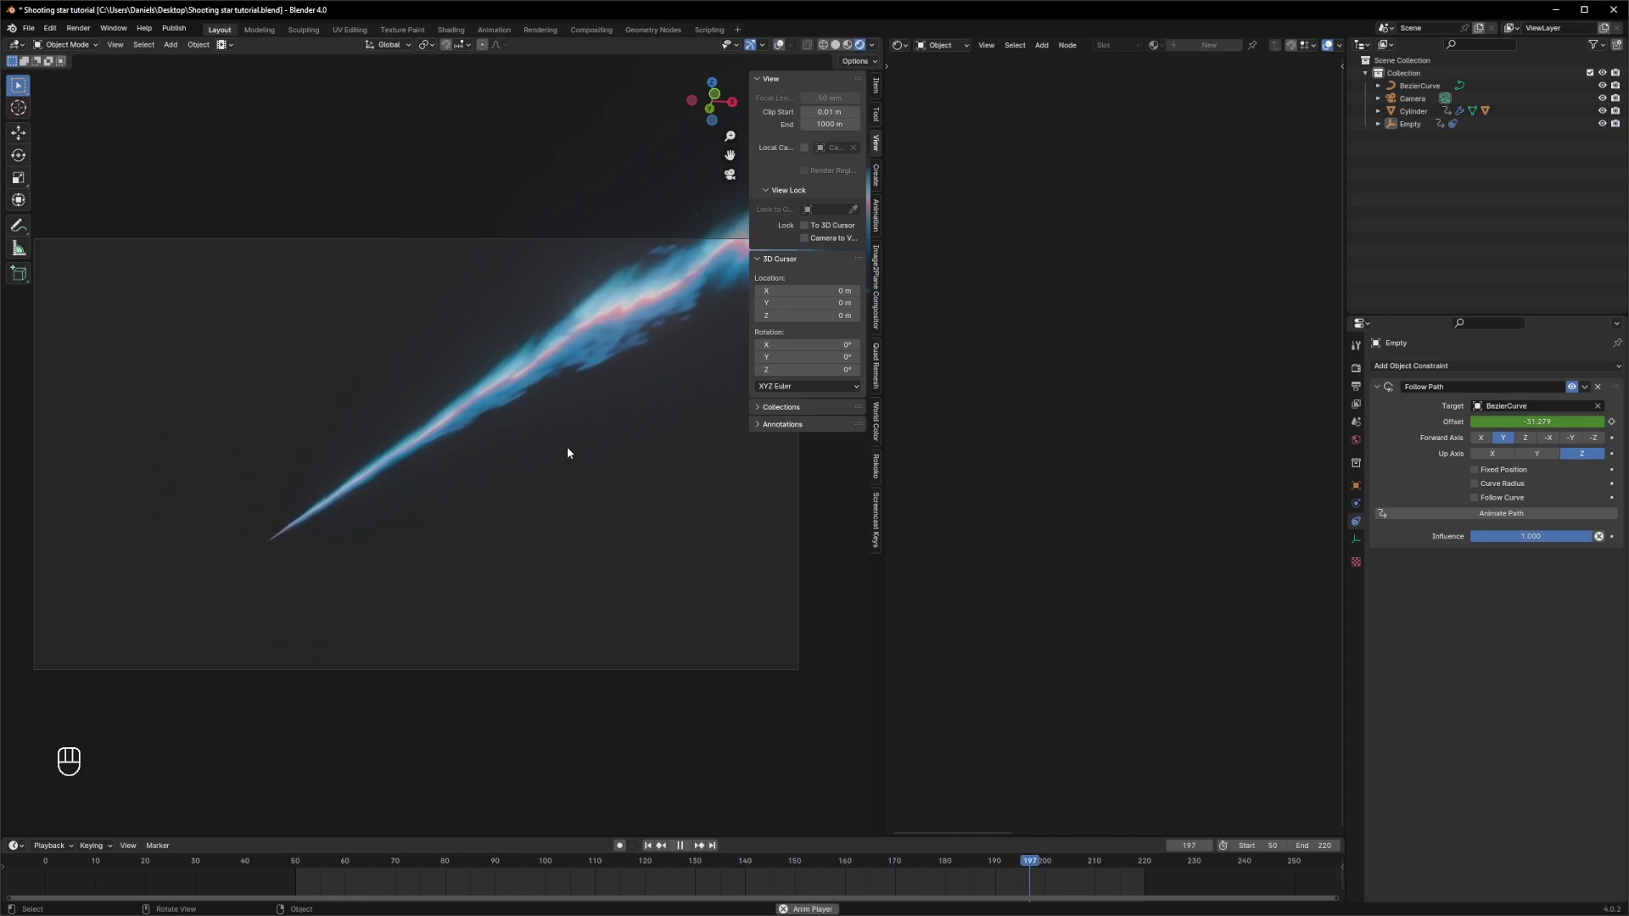
pyautogui.moveTo(611, 499); pyautogui.dragTo(629, 500)
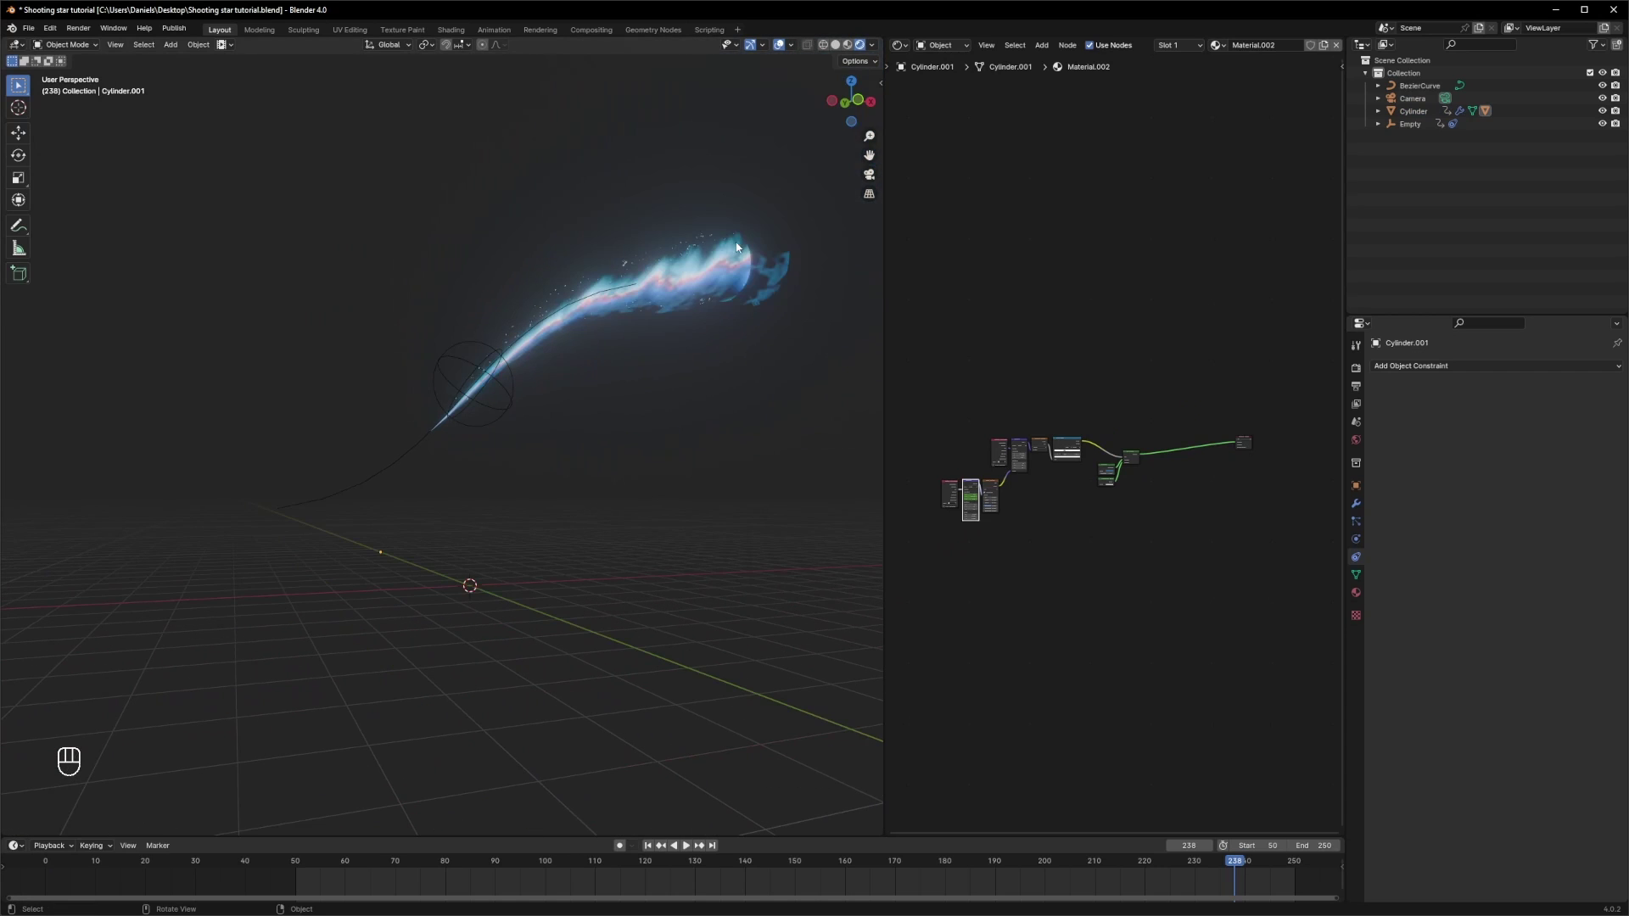
# - Select the tail cylinder's tip faces and add a second material slot with a new material
pyautogui.press('h')
pyautogui.click(716, 273)
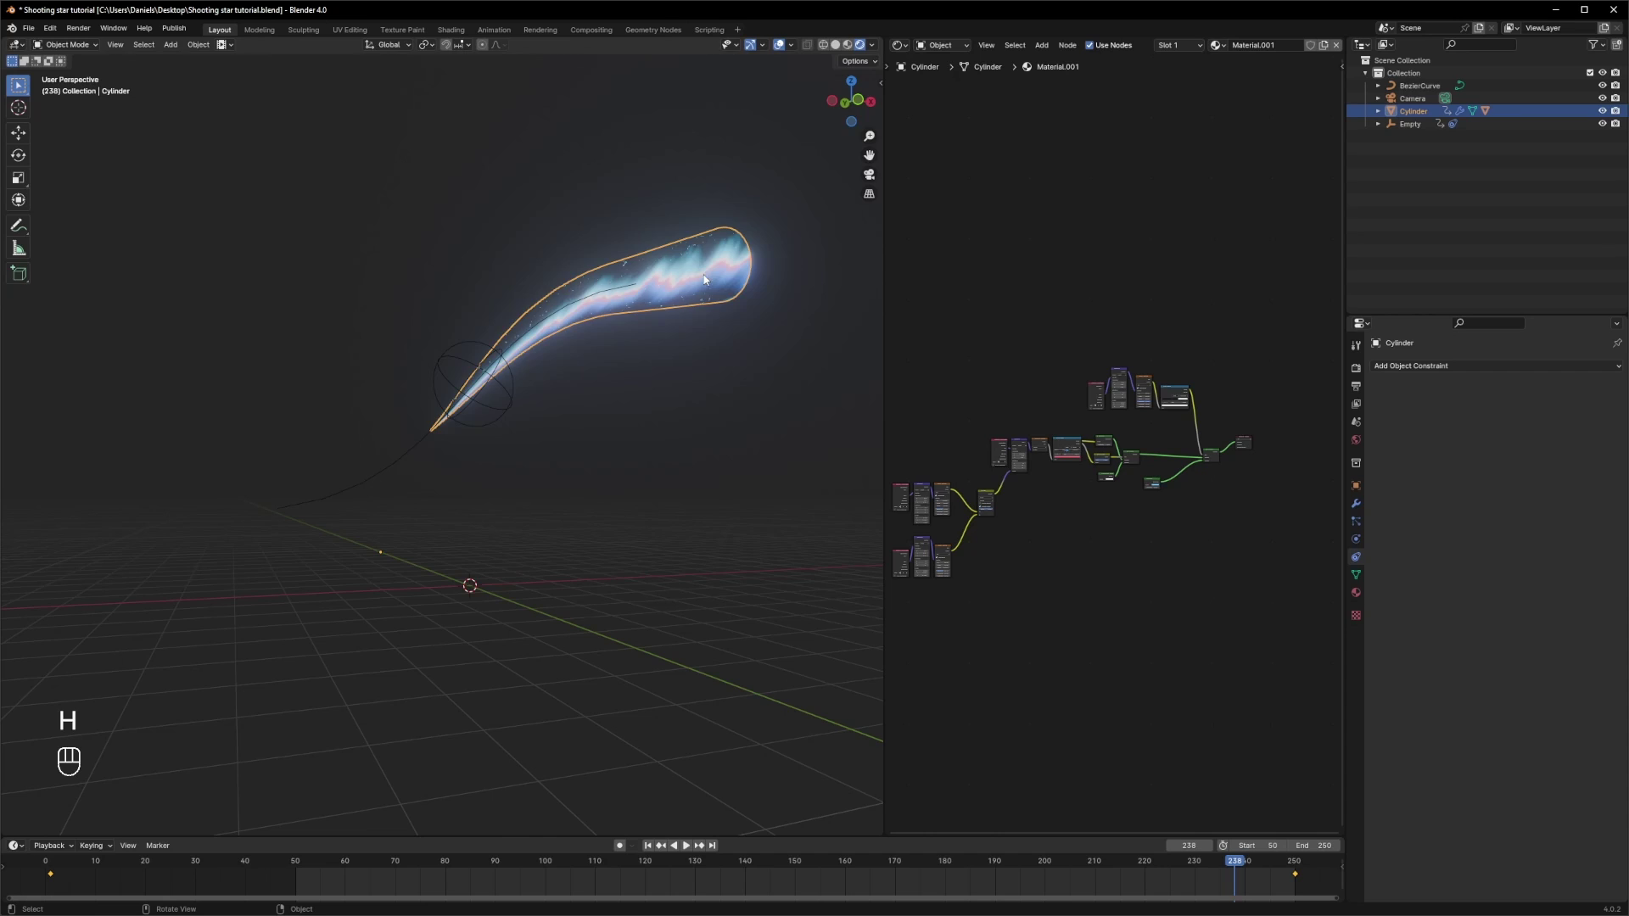
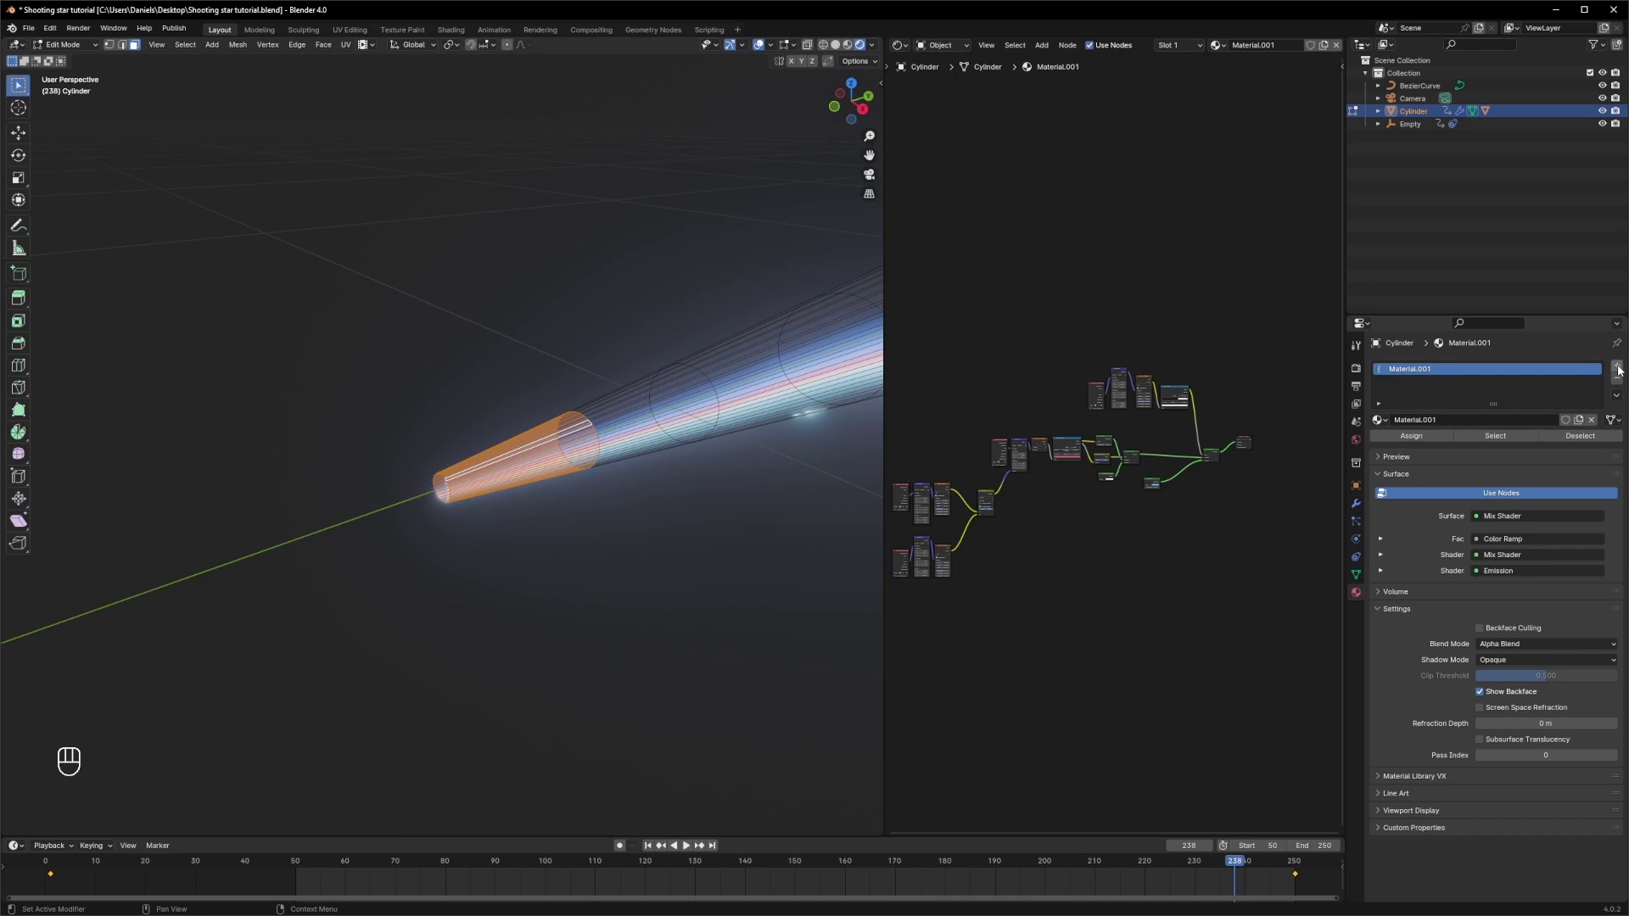
pyautogui.click(1621, 370)
pyautogui.click(1506, 451)
# - Make it a blue Emission at Strength 50, assign it to the tip and play back
pyautogui.click(1520, 548)
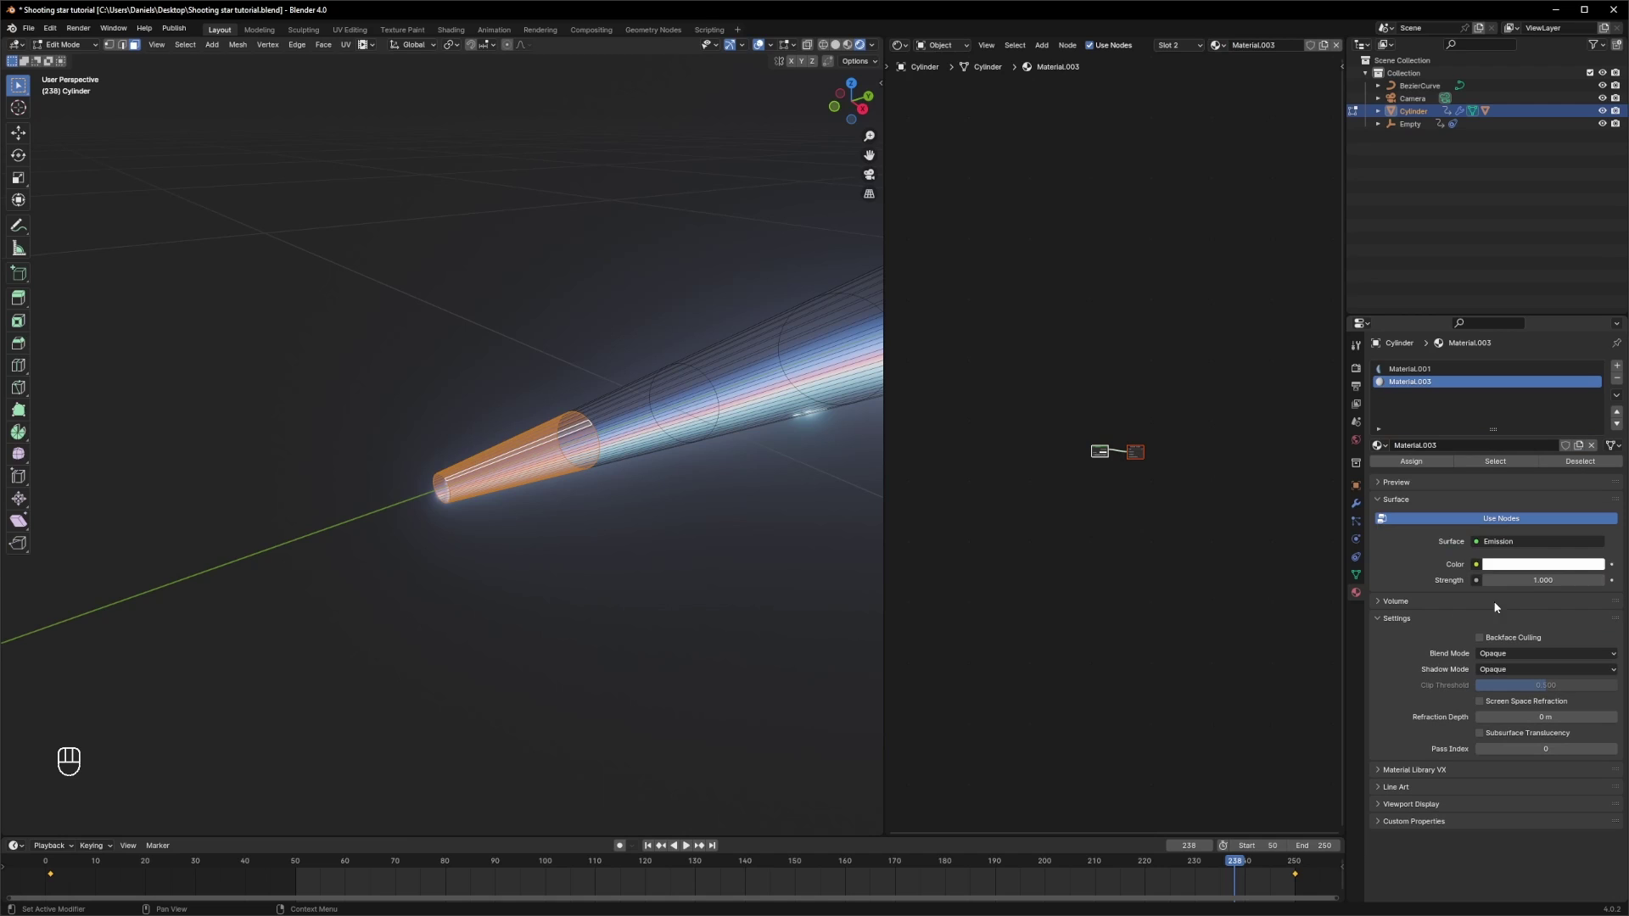
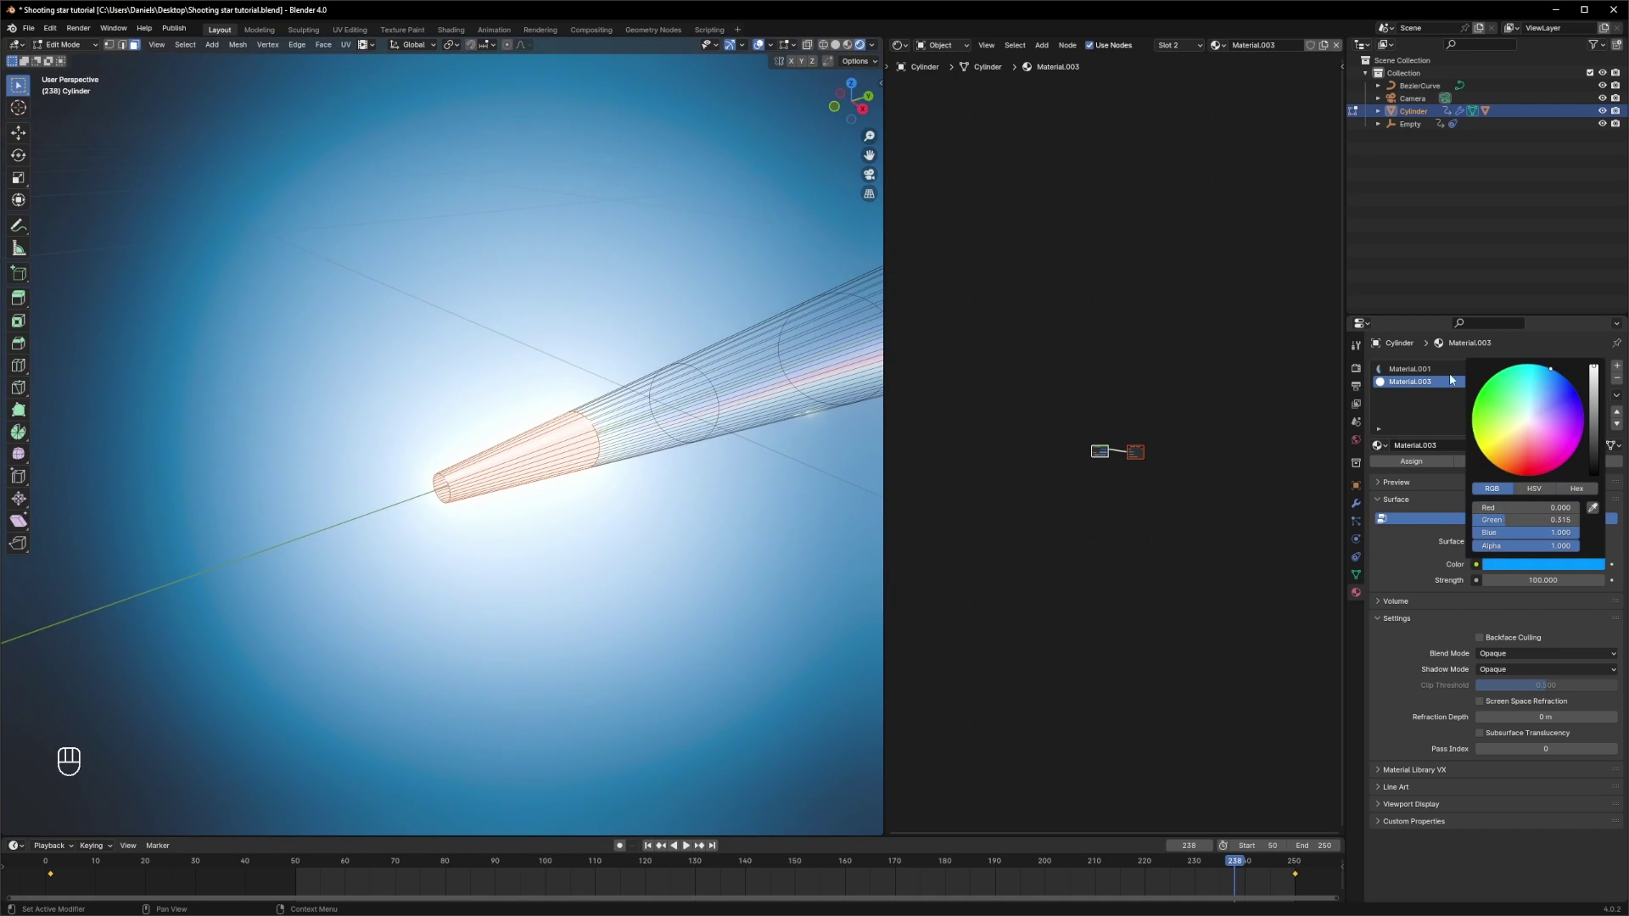
pyautogui.press('Tab')
pyautogui.press('space')
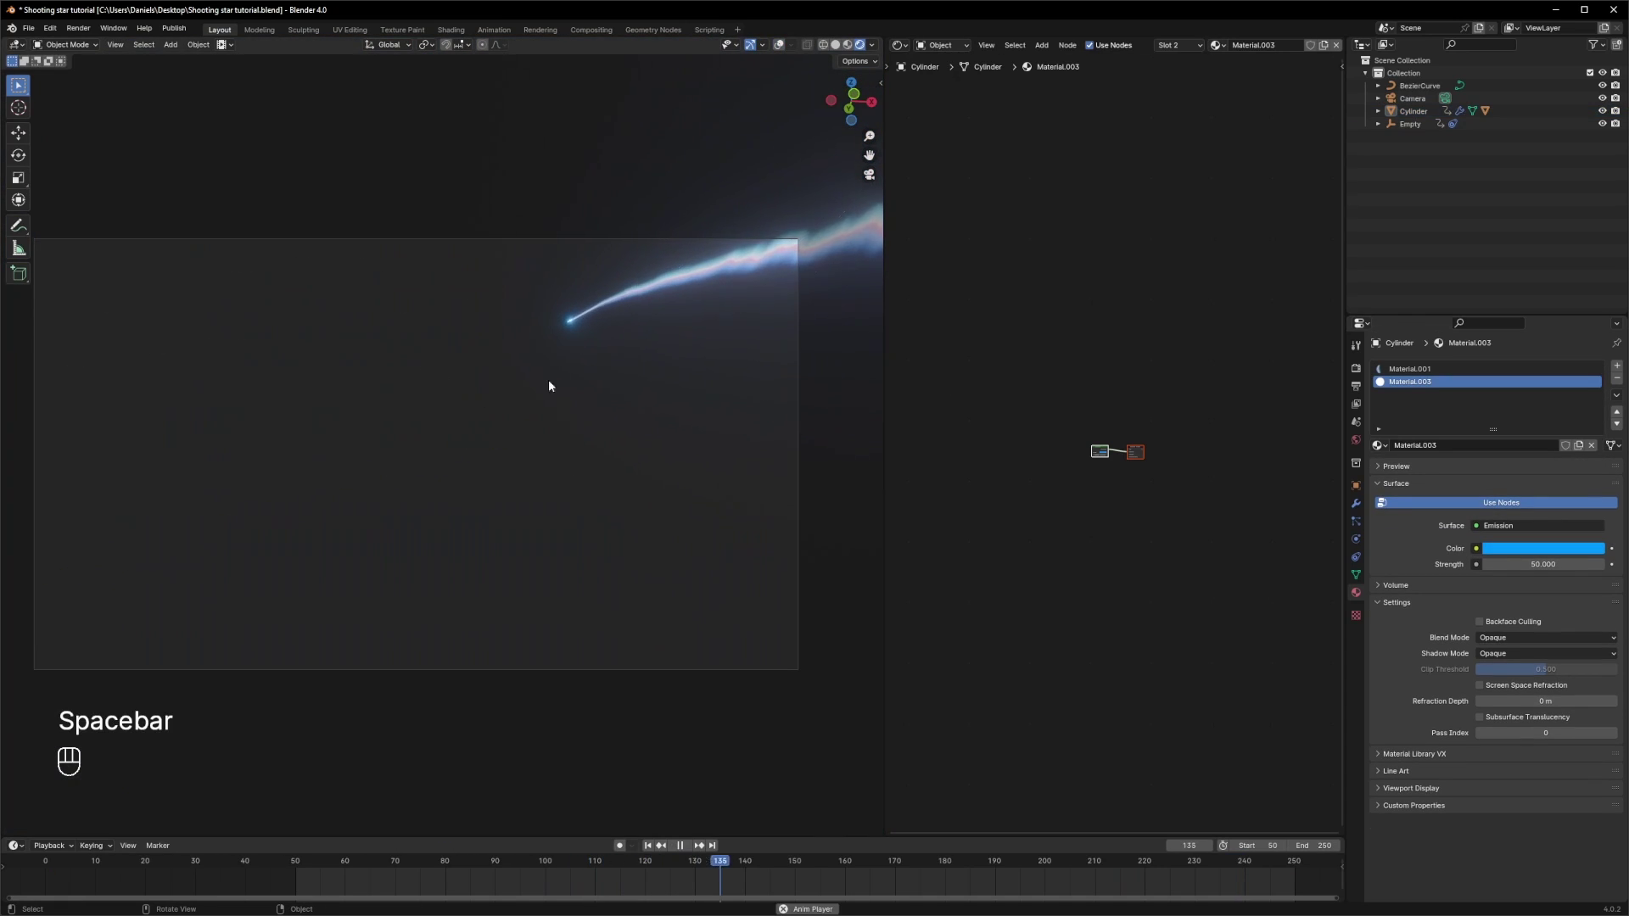